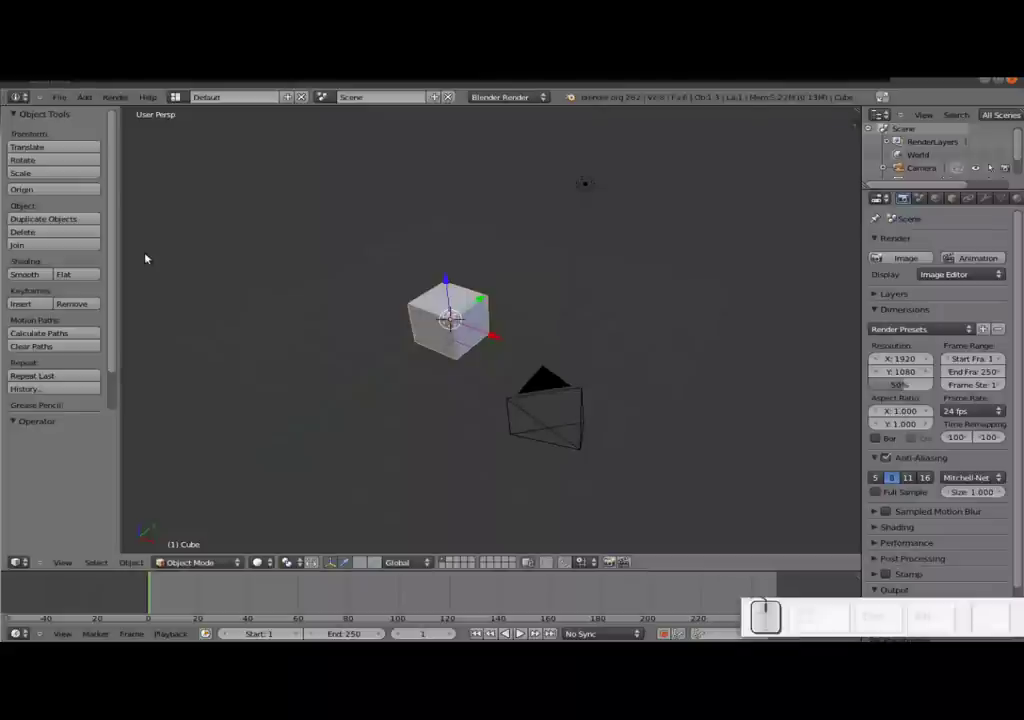
# - Delete the default cube and add a large scaled-up floor plane in its place
pyautogui.press('x')
pyautogui.click(480, 363)
pyautogui.press('shift+a')
pyautogui.click(570, 374)
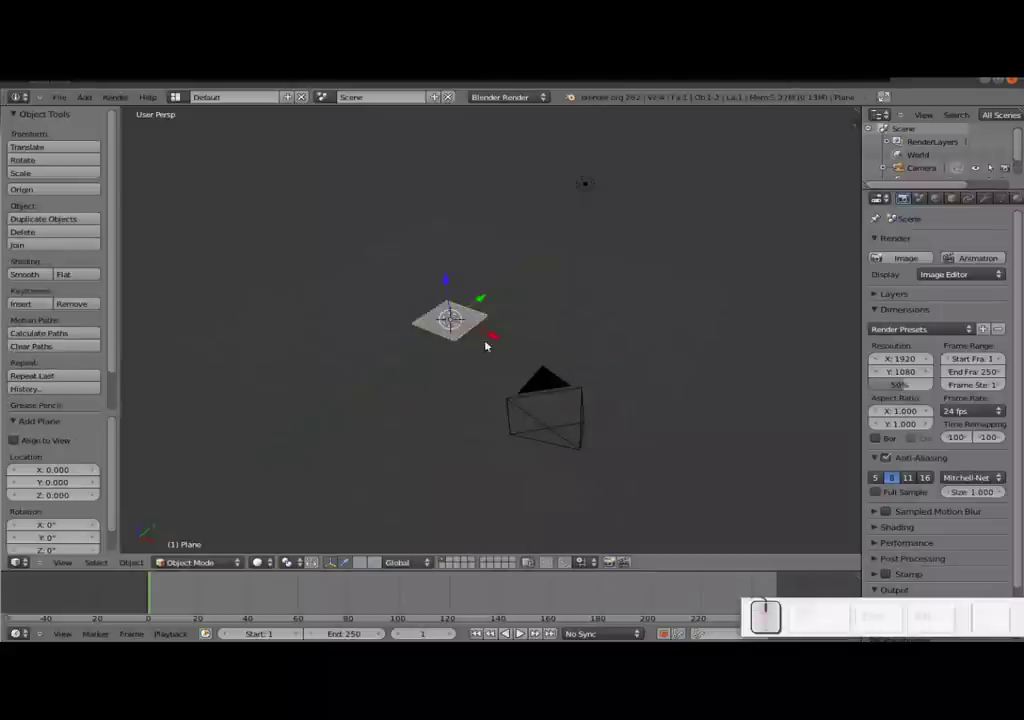
pyautogui.press('s')
pyautogui.click(638, 422)
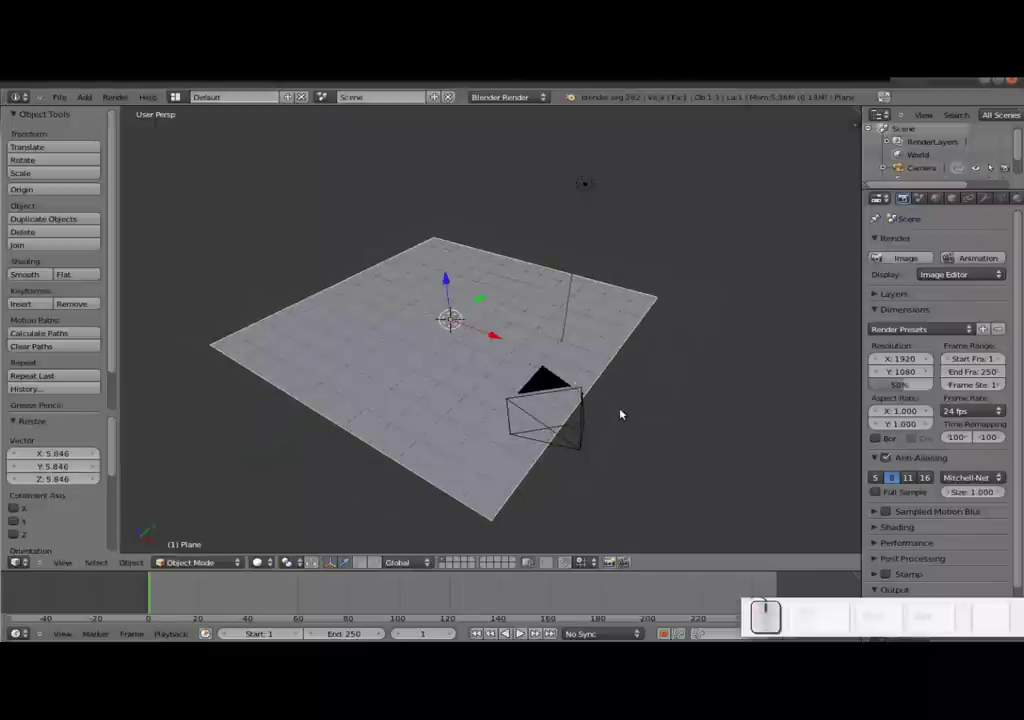
# - Switch the render engine to Cycles Render
pyautogui.click(505, 104)
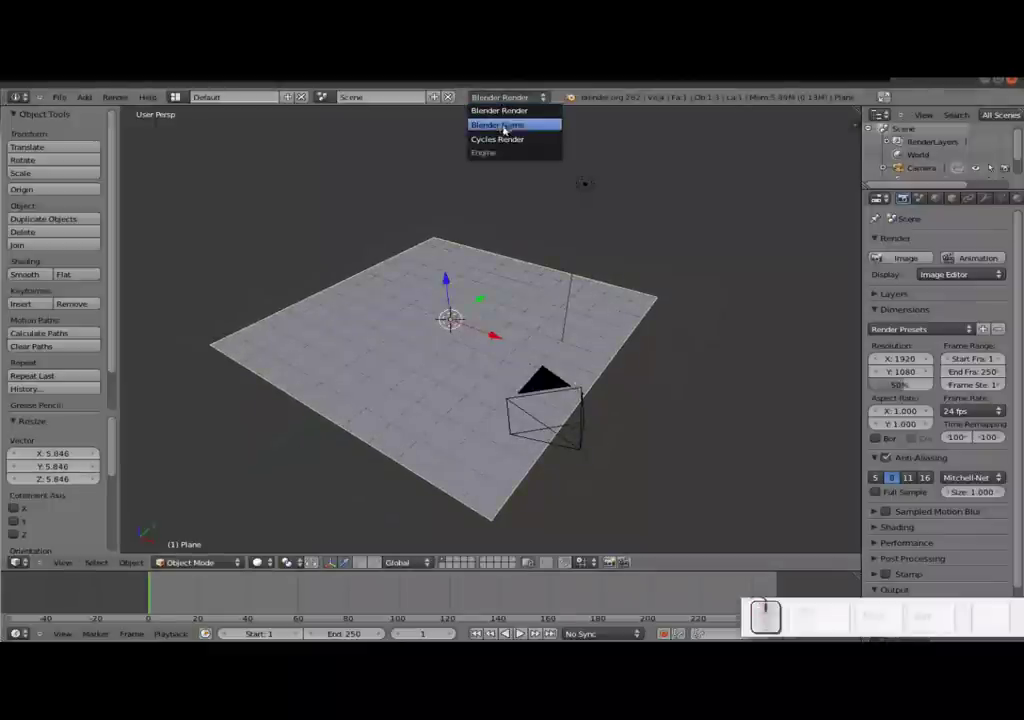
pyautogui.click(509, 143)
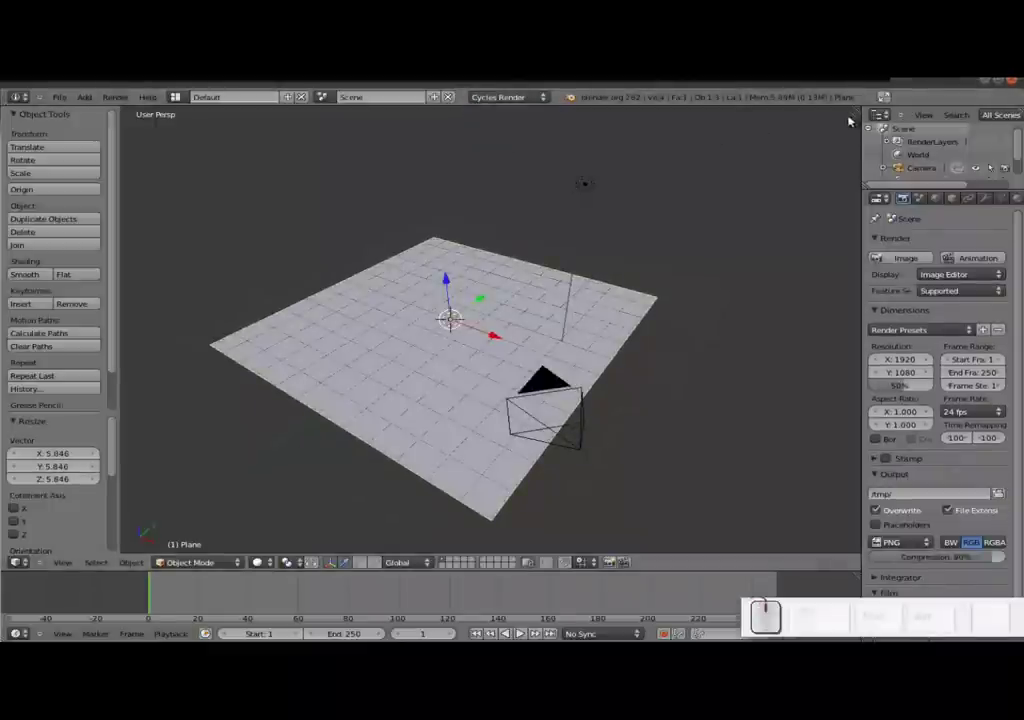
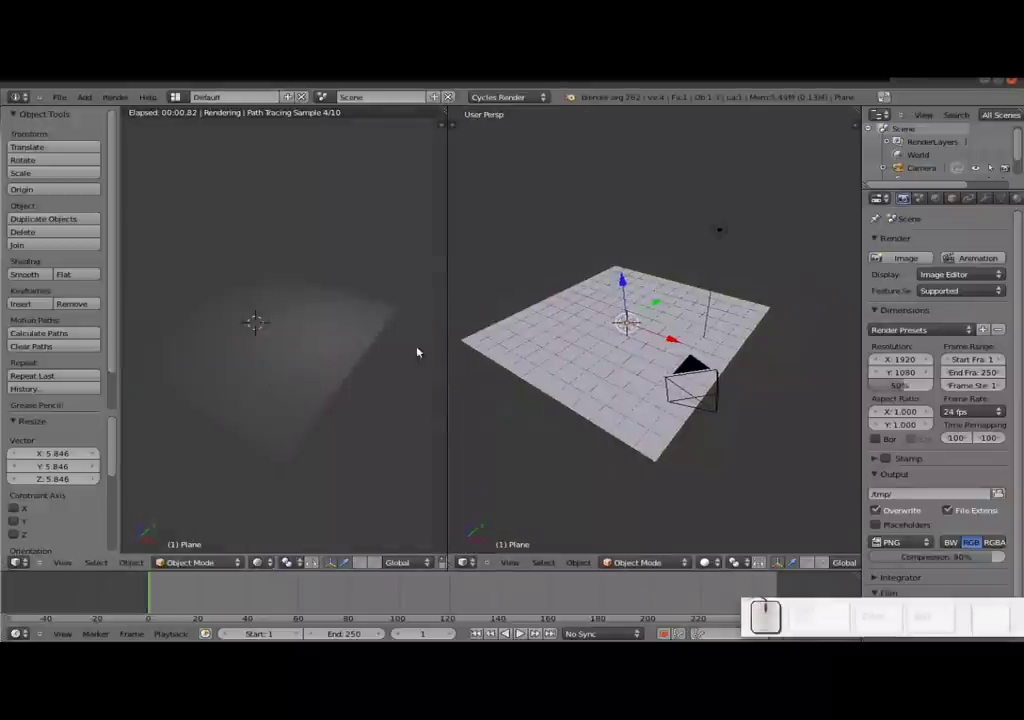
# - Duplicate the floor plane and lift the copy high above the floor along Z
pyautogui.rightClick(723, 233)
pyautogui.press('x')
pyautogui.click(720, 234)
pyautogui.press('shift+a')
pyautogui.click(382, 423)
pyautogui.moveTo(620, 291); pyautogui.dragTo(636, 164)
pyautogui.press('KP_0')
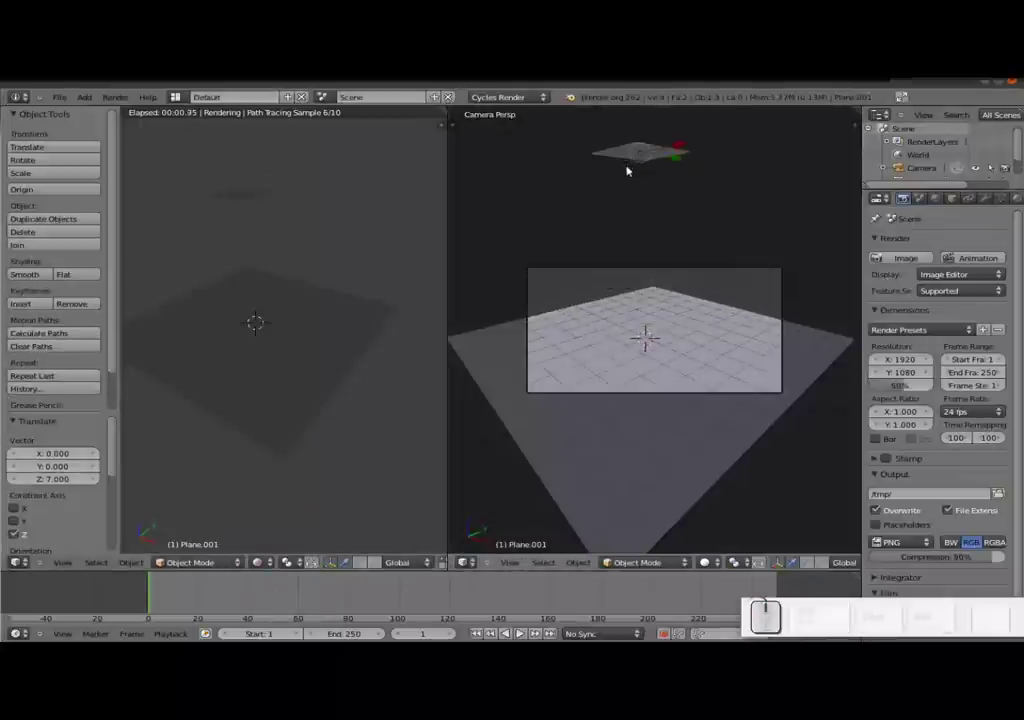
pyautogui.moveTo(649, 124); pyautogui.dragTo(653, 218)
pyautogui.press('s')
pyautogui.click(746, 233)
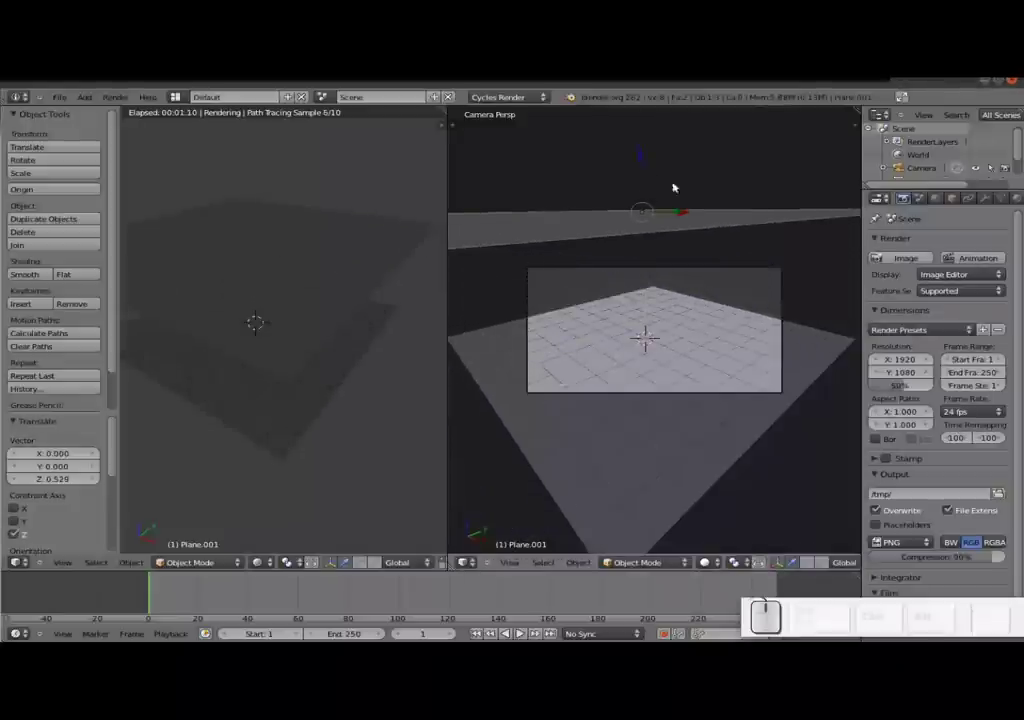
# - Scale the raised plane down to a smaller size
pyautogui.press('s')
pyautogui.click(654, 190)
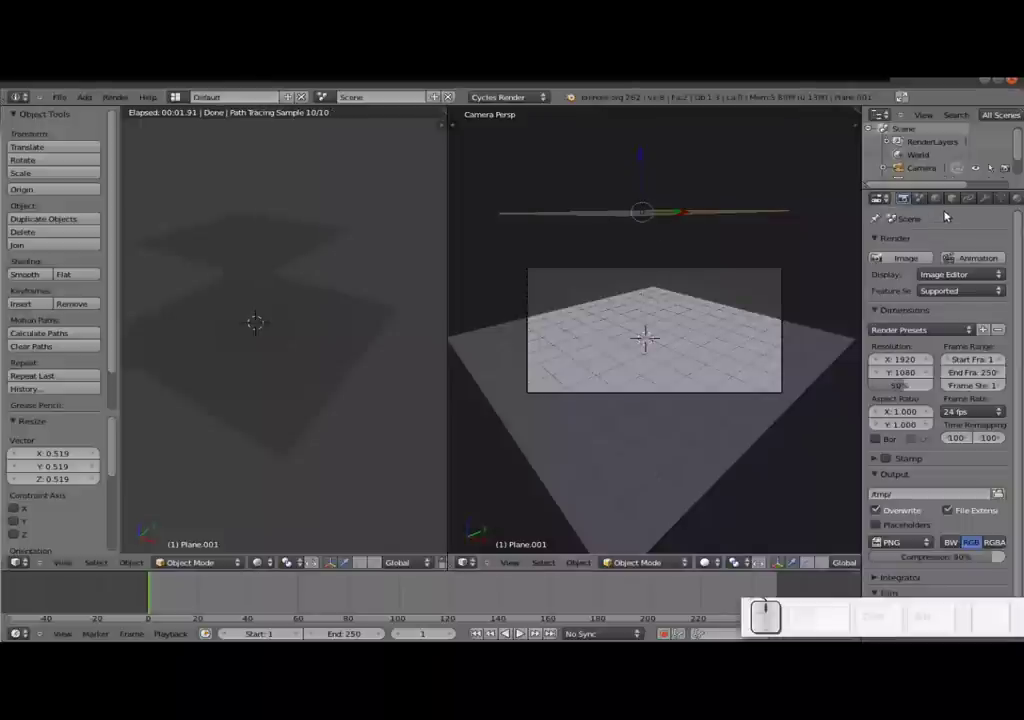
pyautogui.moveTo(968, 203); pyautogui.dragTo(963, 200)
# - Give the raised plane a new material with an Emission surface shader so it glows
pyautogui.click(962, 201)
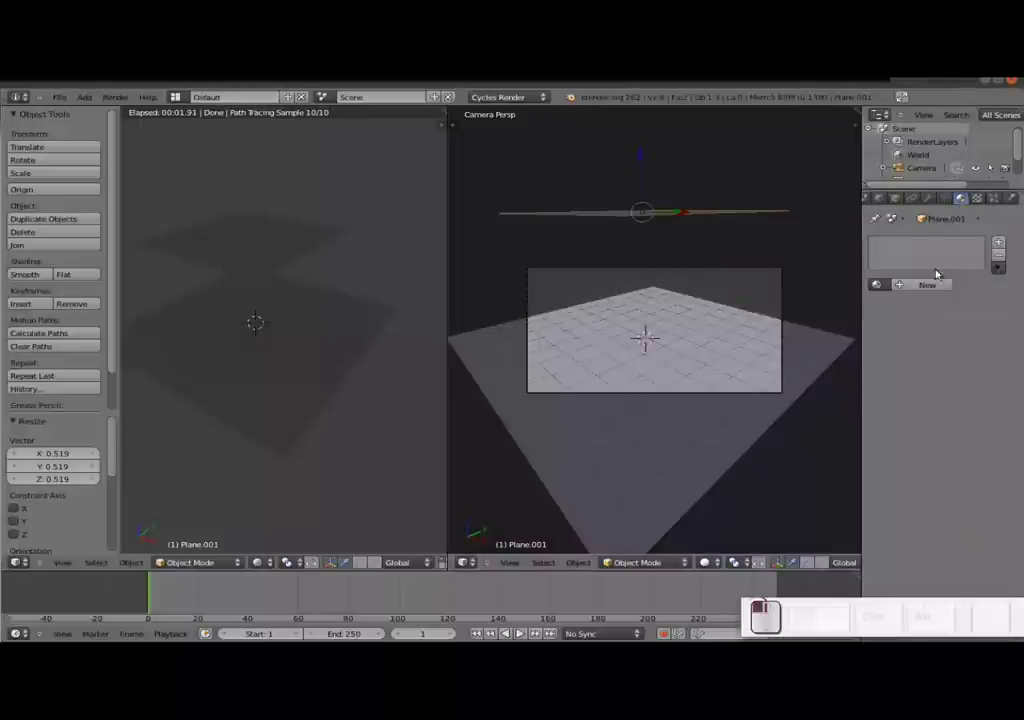
pyautogui.click(937, 287)
pyautogui.click(958, 331)
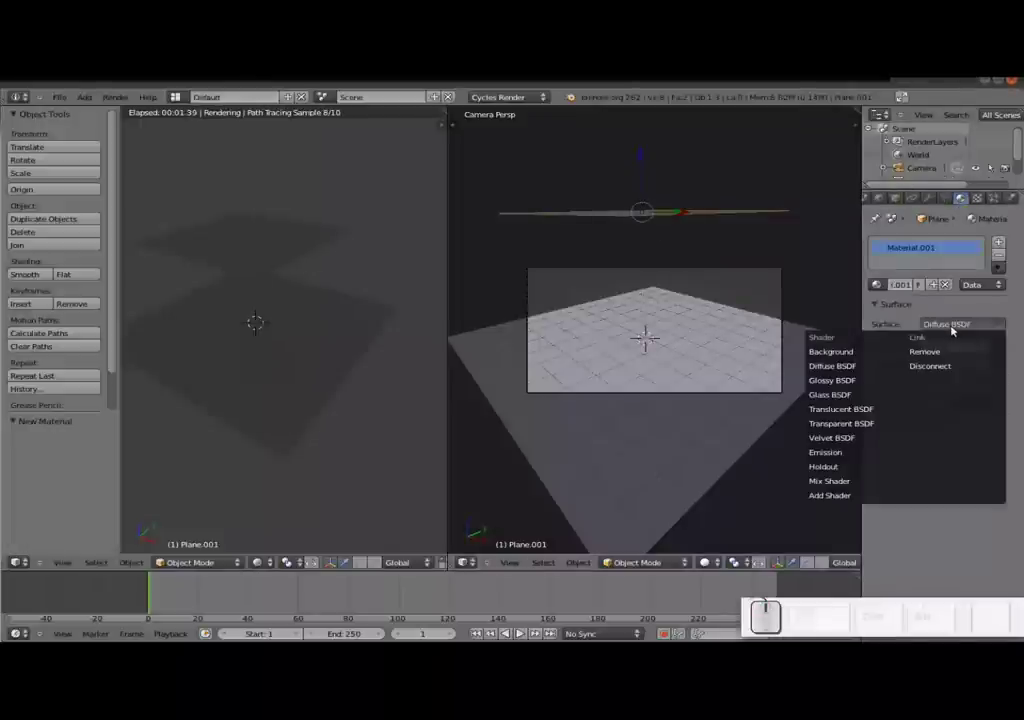
pyautogui.click(839, 454)
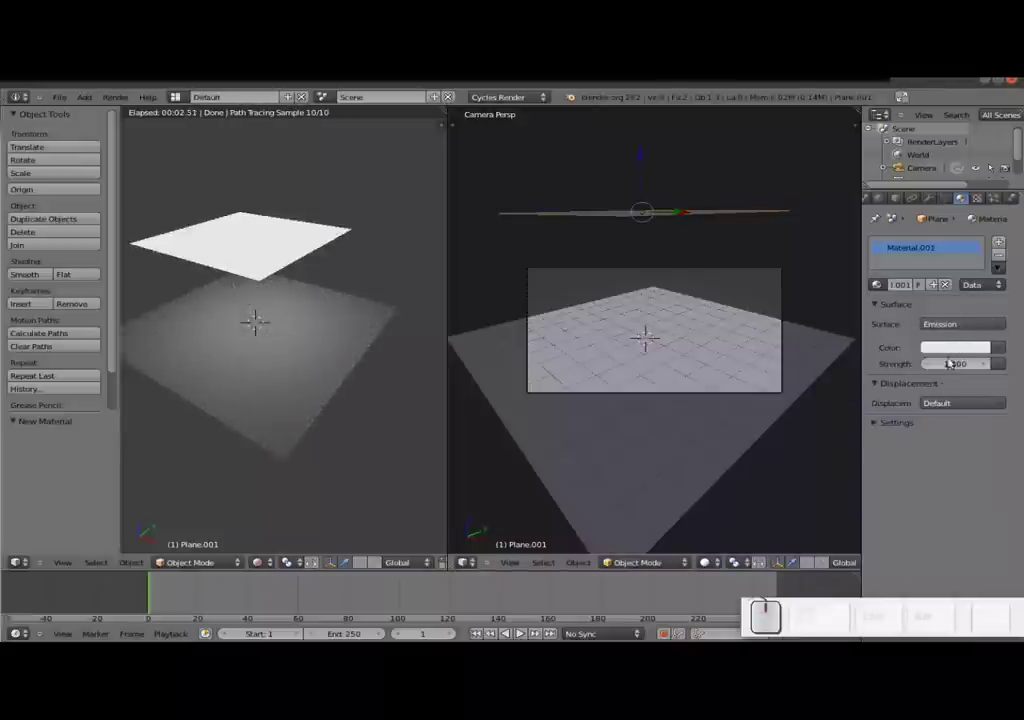
pyautogui.press('shift+a')
# - Add a UV sphere and raise it along Z to rest on the floor
pyautogui.click(726, 360)
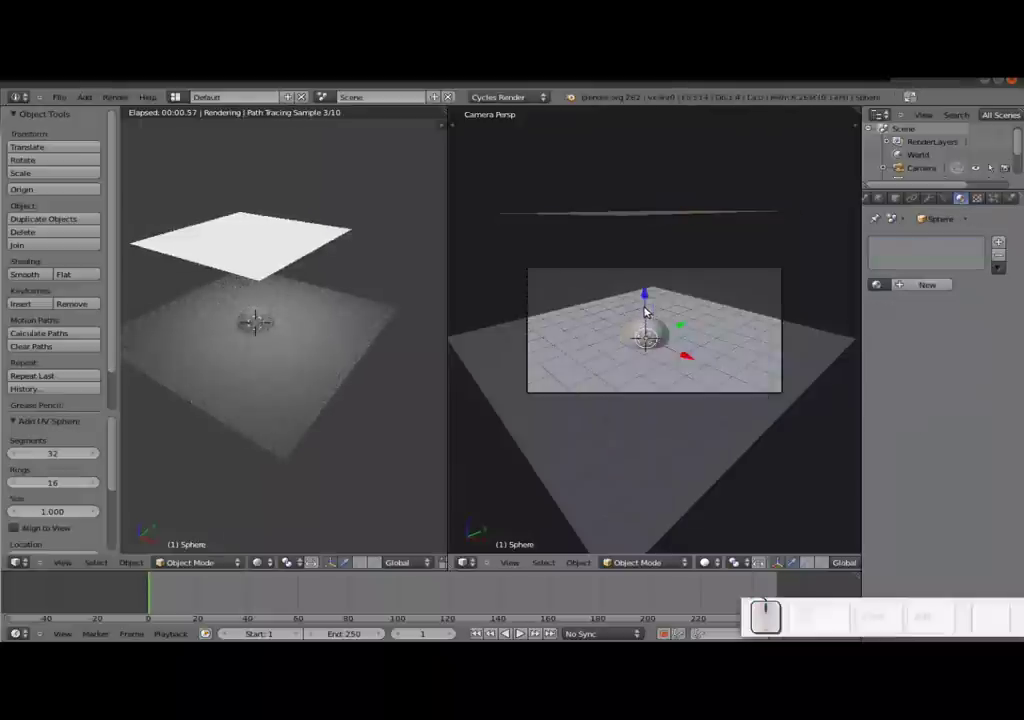
pyautogui.moveTo(654, 306); pyautogui.dragTo(642, 290)
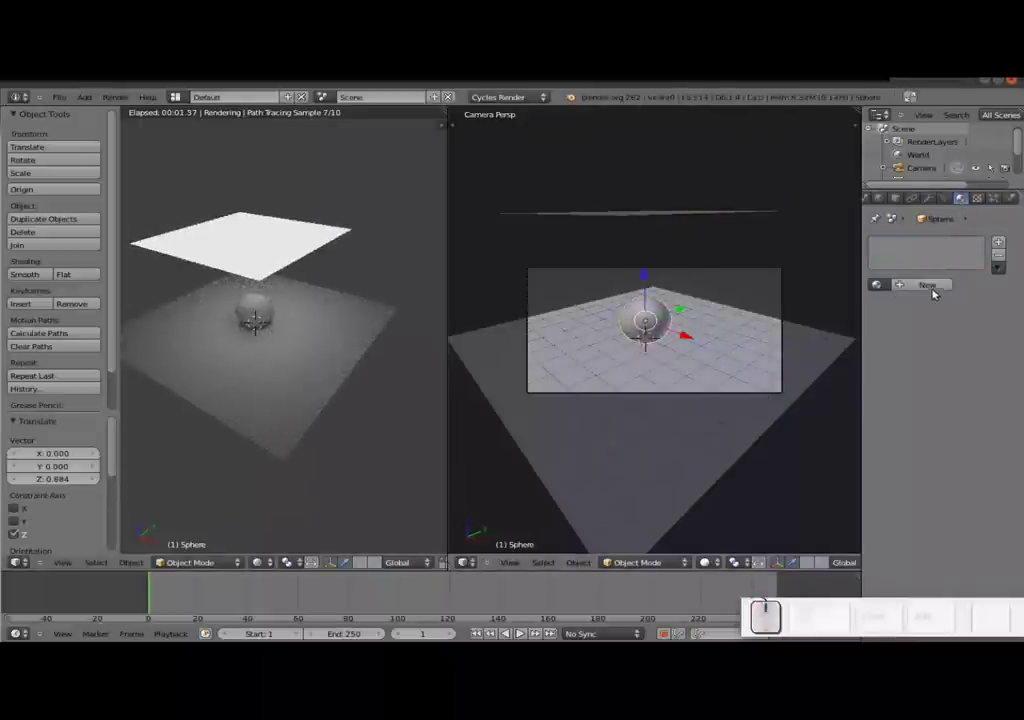
# - Give the sphere a new material with a Transparent BSDF surface shader
pyautogui.click(931, 290)
pyautogui.click(952, 323)
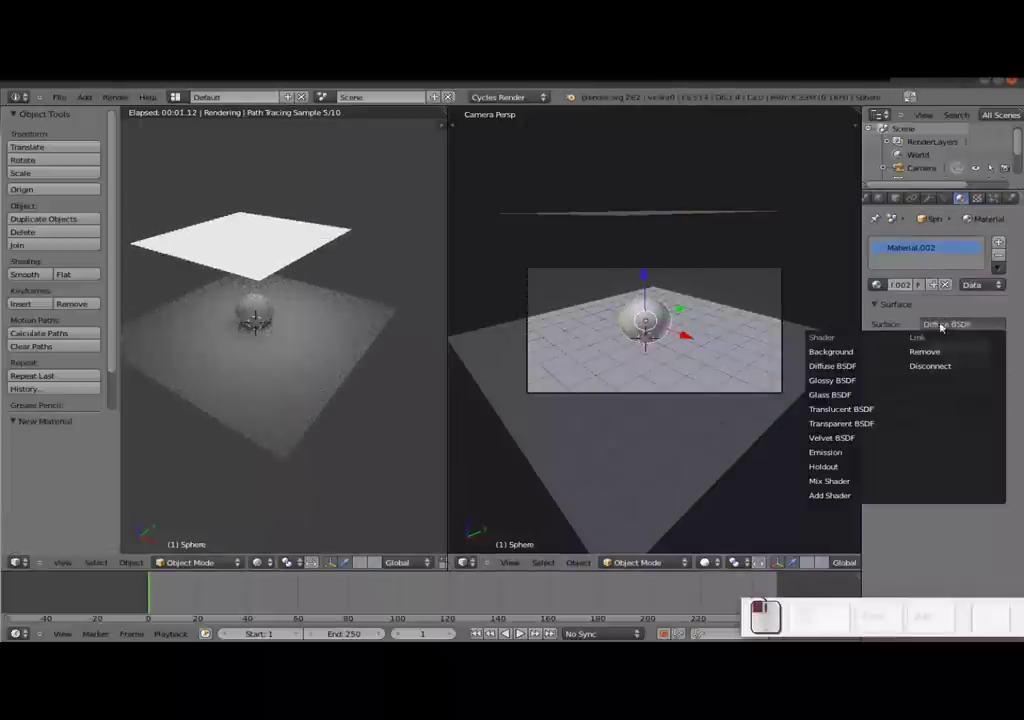
pyautogui.click(956, 323)
pyautogui.click(958, 324)
pyautogui.click(862, 427)
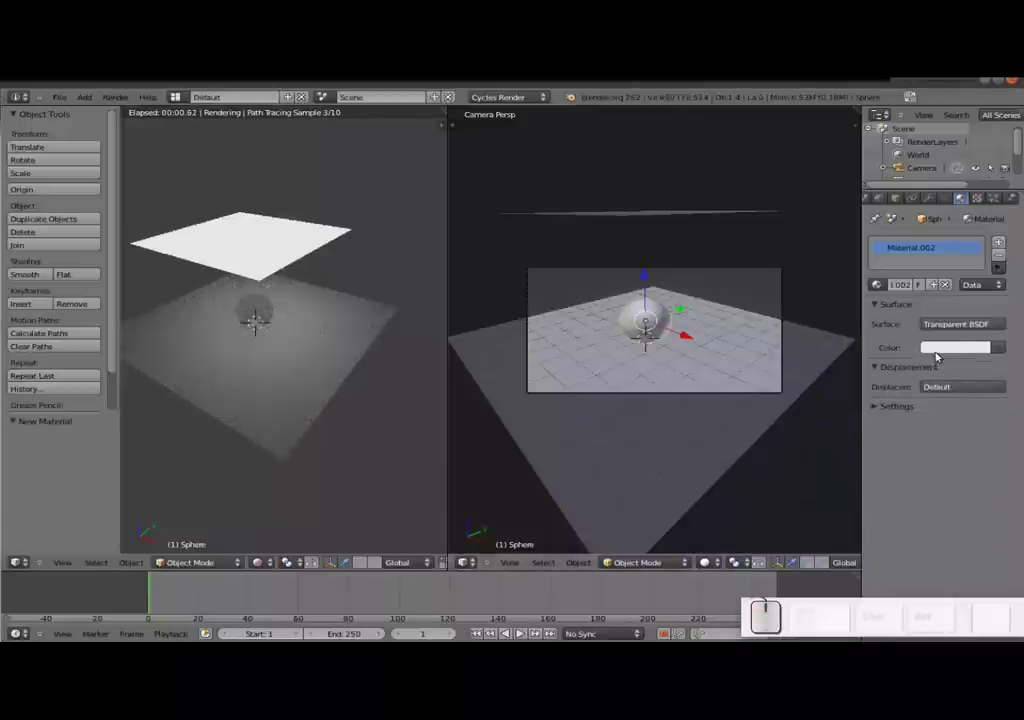
pyautogui.moveTo(620, 399); pyautogui.dragTo(641, 313)
pyautogui.moveTo(645, 317); pyautogui.dragTo(652, 298)
pyautogui.click(652, 298)
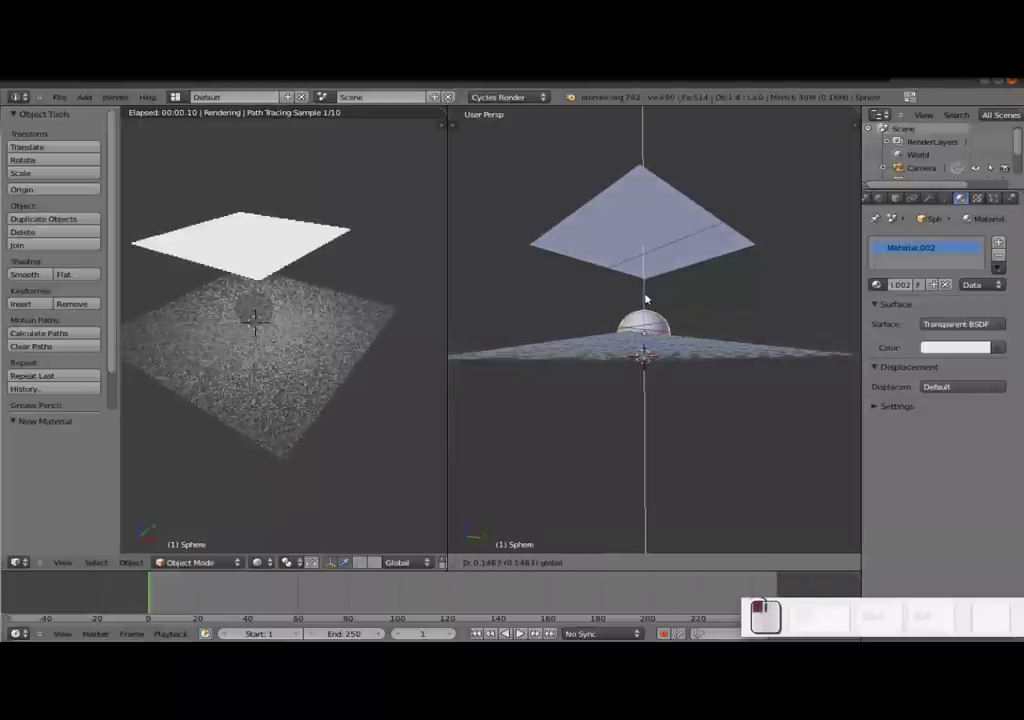
# - Lower the sphere slightly toward the floor
pyautogui.middleClick(651, 305)
pyautogui.click(962, 354)
pyautogui.moveTo(895, 243); pyautogui.dragTo(891, 240)
pyautogui.click(891, 240)
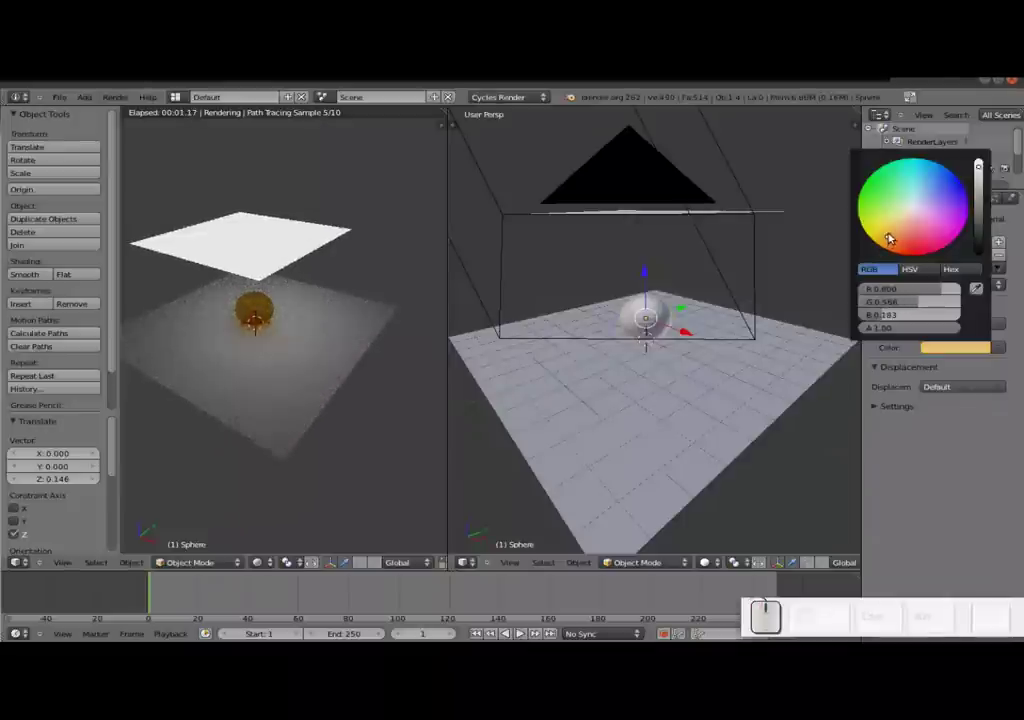
# - Set the Transparent BSDF colour to a warm golden-orange tint
pyautogui.click(896, 236)
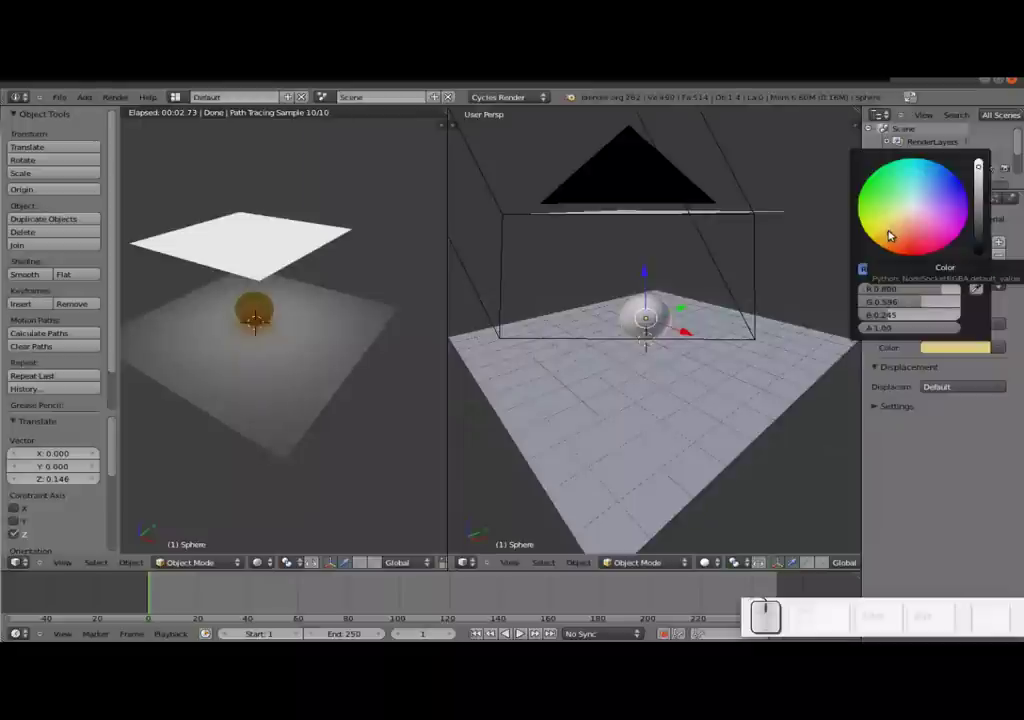
pyautogui.scroll(3)
pyautogui.scroll(3)
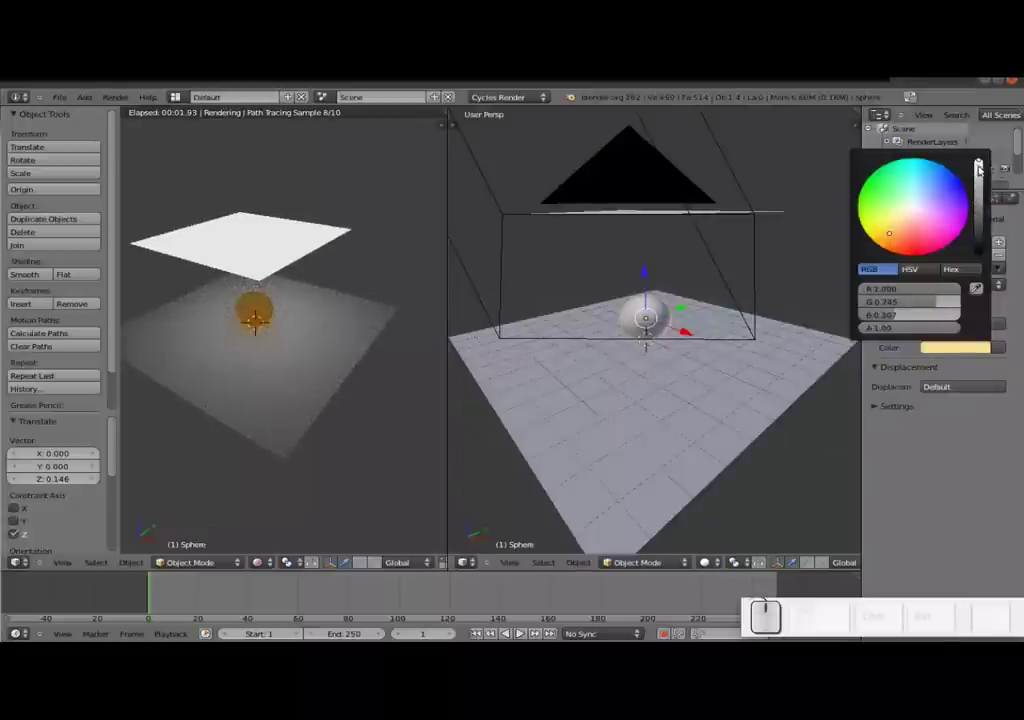
pyautogui.click(985, 164)
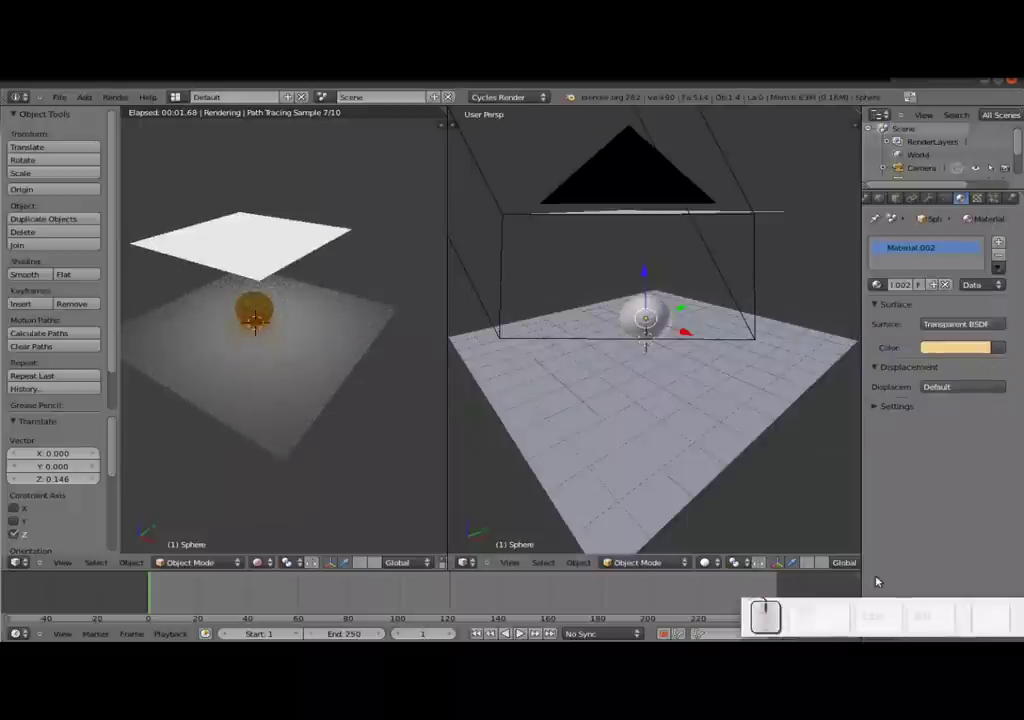
pyautogui.click(943, 353)
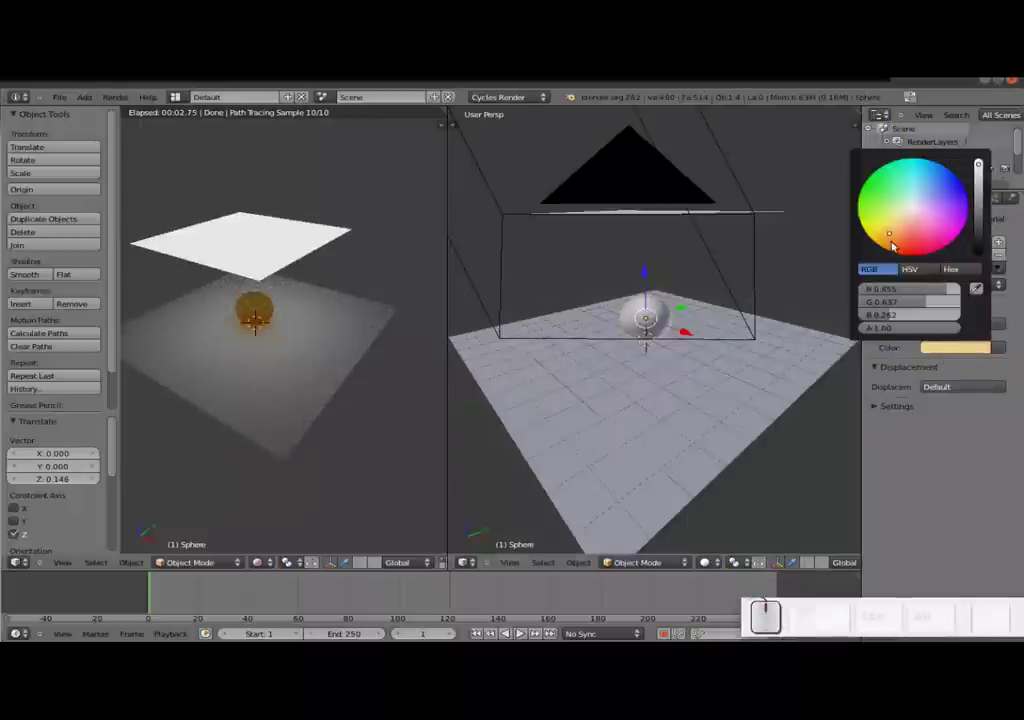
pyautogui.click(899, 244)
pyautogui.click(898, 237)
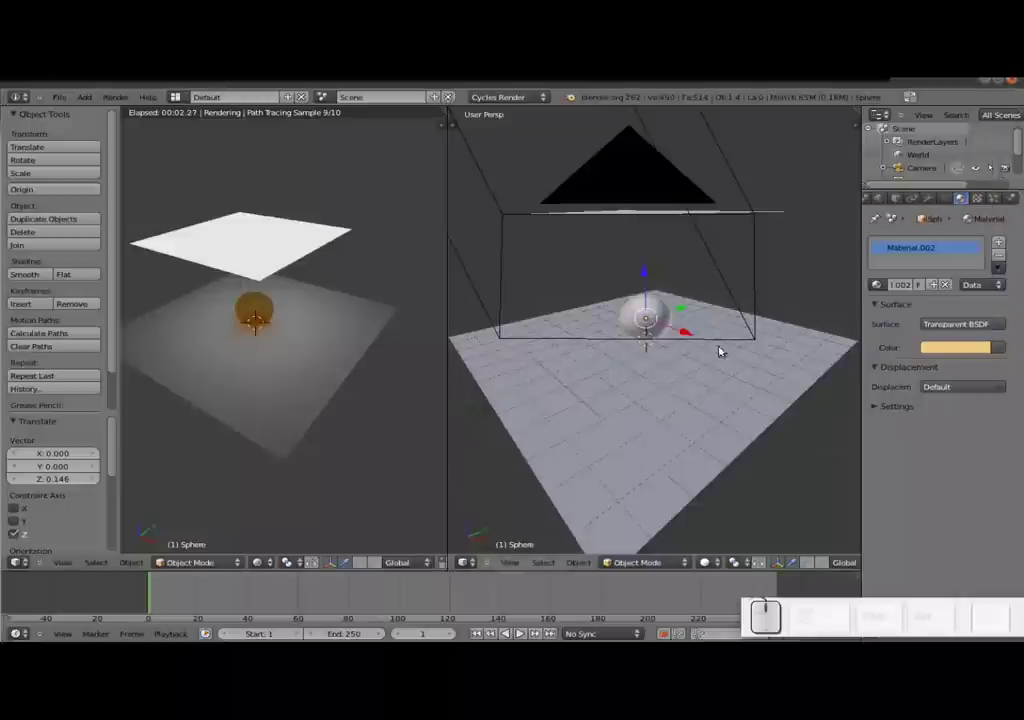
# - Set the sphere's shading to Smooth in the Tool Shelf
pyautogui.press('KP_0')
pyautogui.press('KP_0')
pyautogui.moveTo(563, 348); pyautogui.dragTo(603, 329)
pyautogui.middleClick(603, 329)
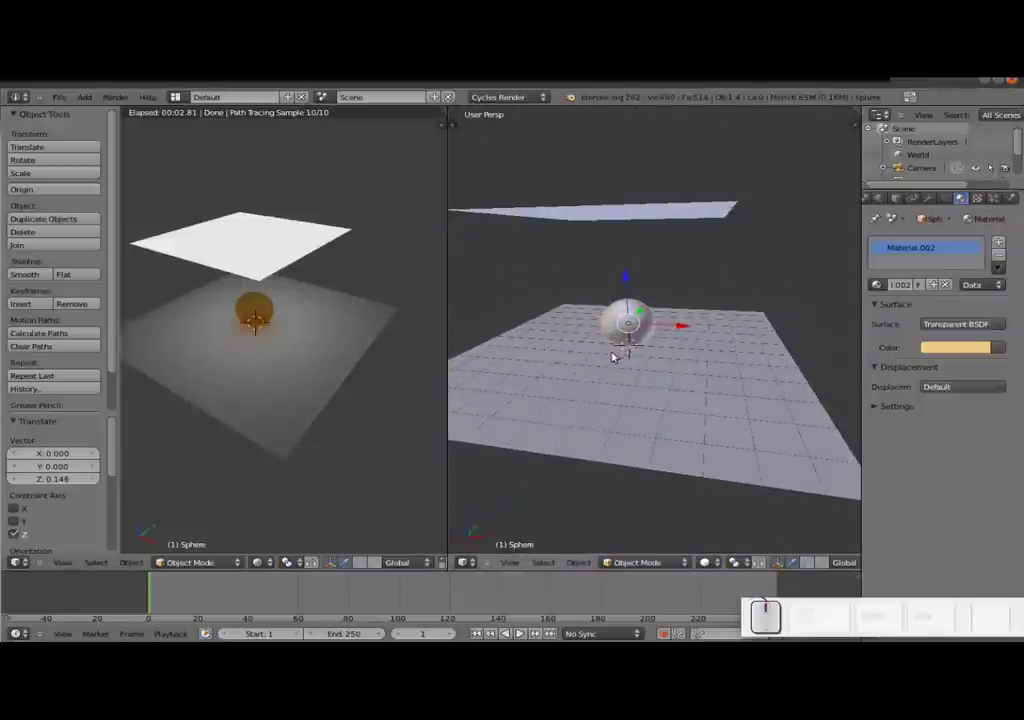
pyautogui.middleClick(577, 353)
pyautogui.scroll(3)
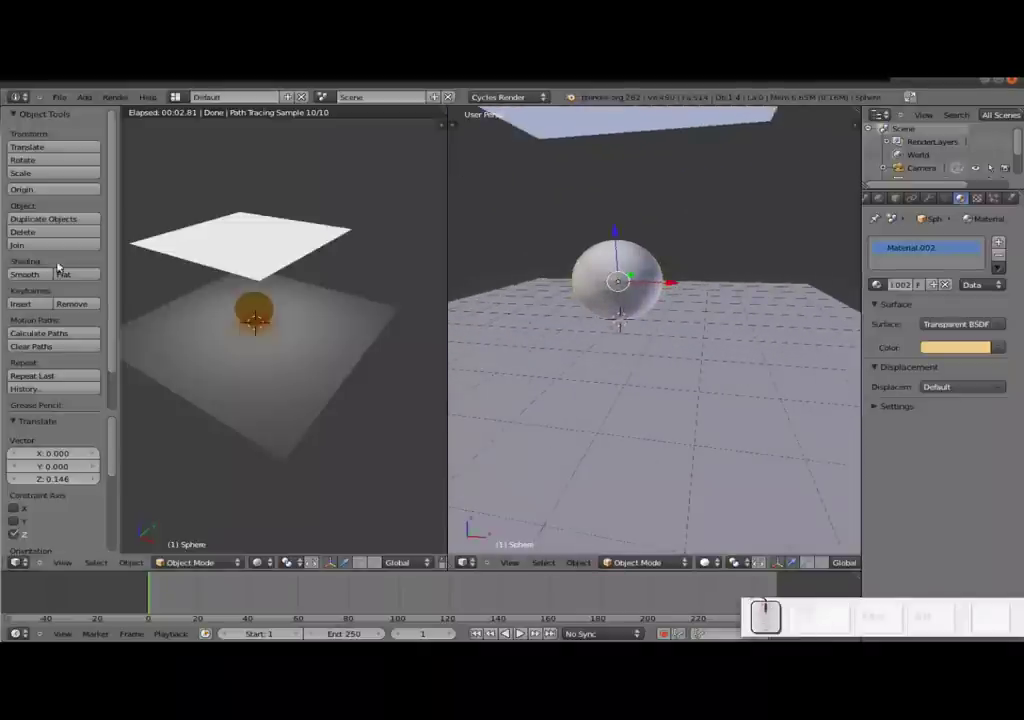
pyautogui.click(33, 272)
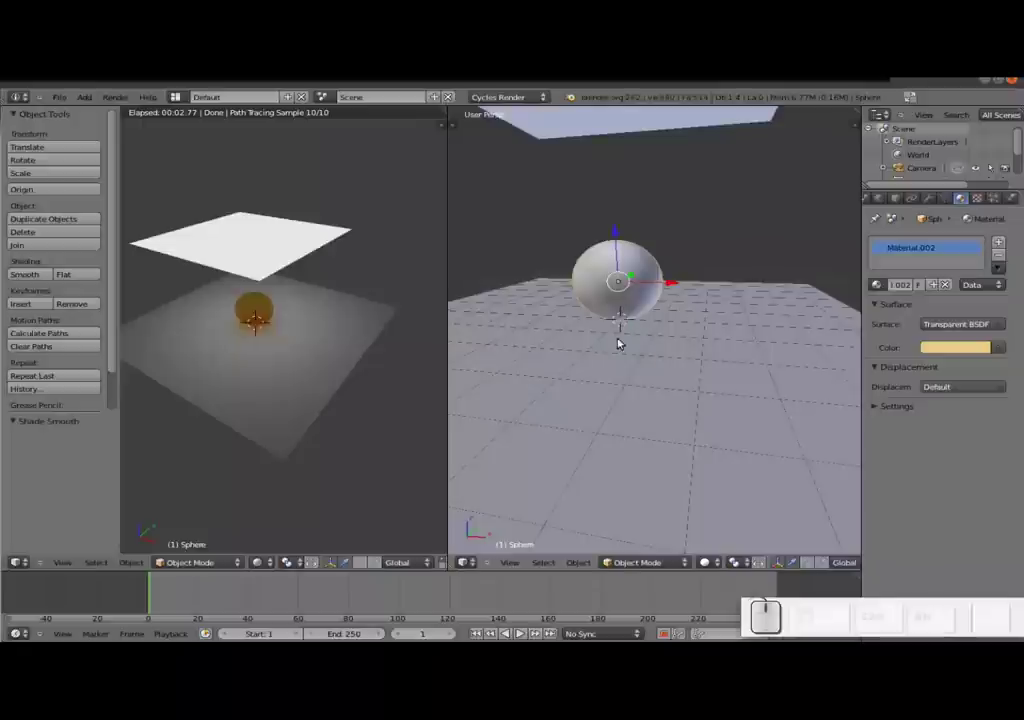
# - Add a Circle mesh at the centre of the scene
pyautogui.press('shift+a')
pyautogui.click(661, 463)
pyautogui.click(68, 456)
# - Move the circle sideways along X and rotate it 90° about the X axis
pyautogui.press('1')
pyautogui.press('Return')
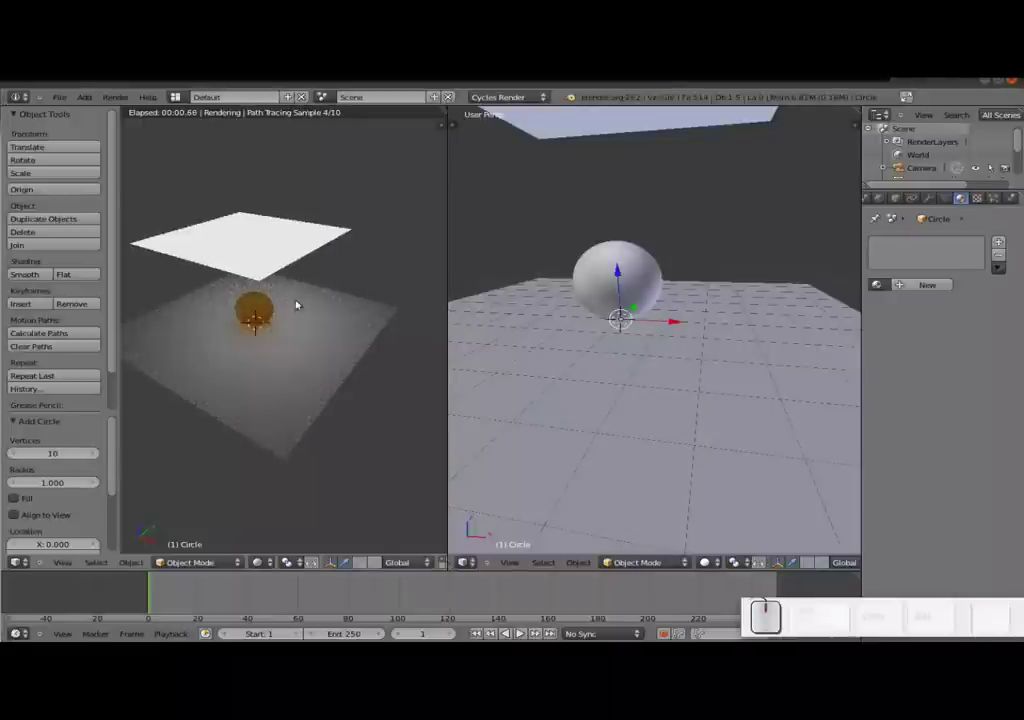
pyautogui.moveTo(634, 309); pyautogui.dragTo(632, 349)
pyautogui.moveTo(628, 350); pyautogui.dragTo(808, 127)
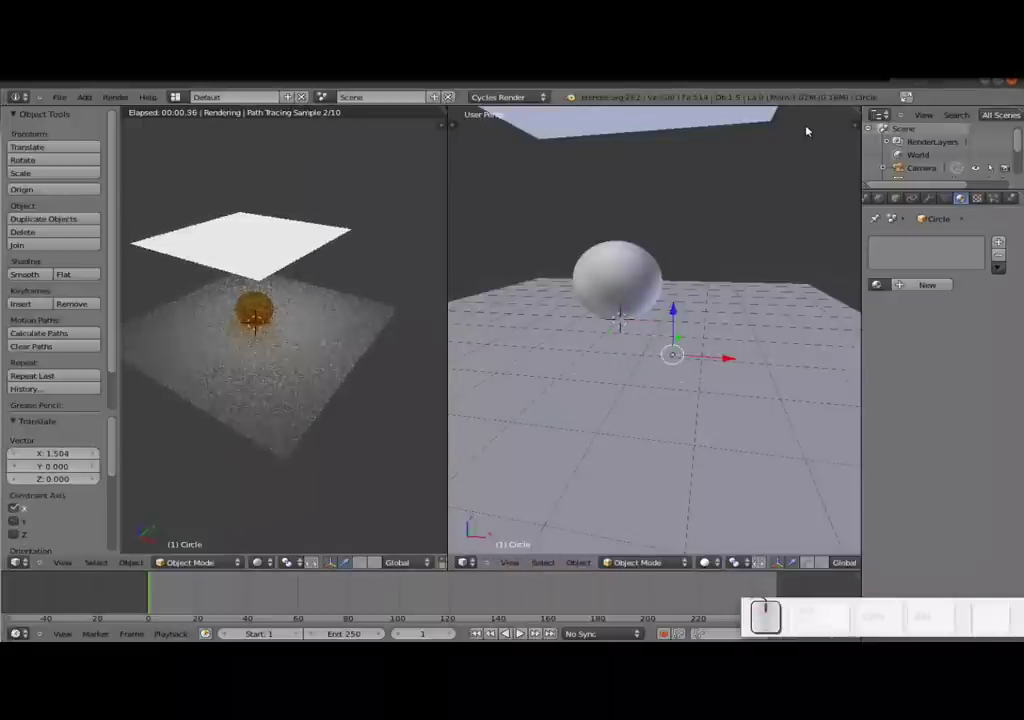
pyautogui.press('r')
pyautogui.press('x')
pyautogui.press('9')
pyautogui.press('0')
pyautogui.press('Return')
pyautogui.moveTo(681, 309); pyautogui.dragTo(693, 238)
# - In Edit Mode, scale alternate circle vertices inward to form a five-pointed star outline
pyautogui.press('Tab')
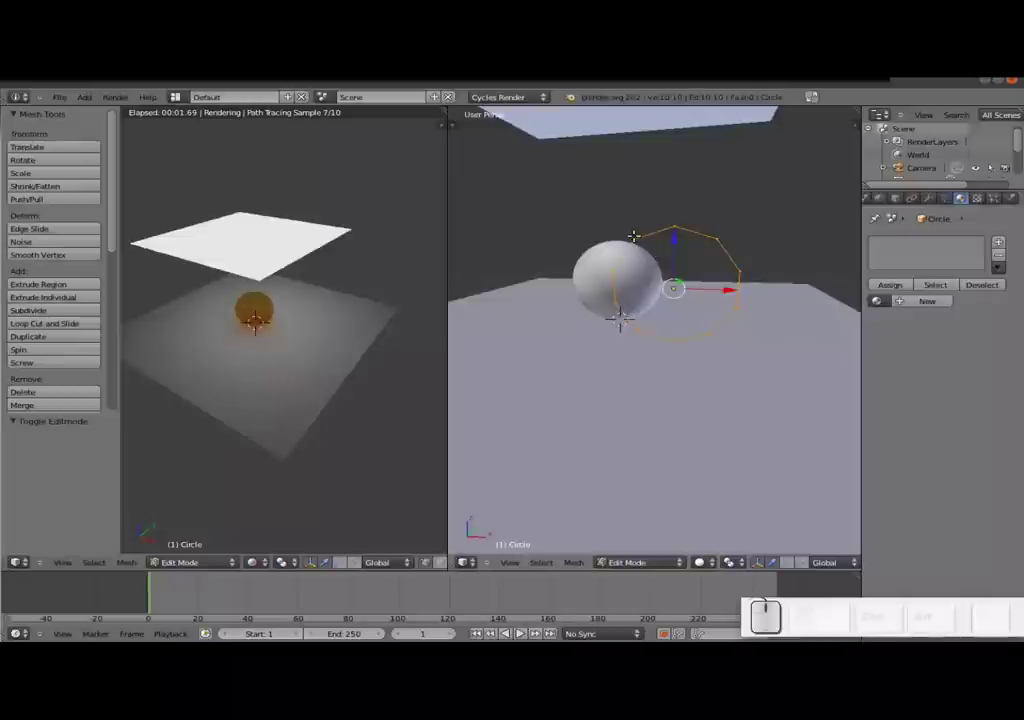
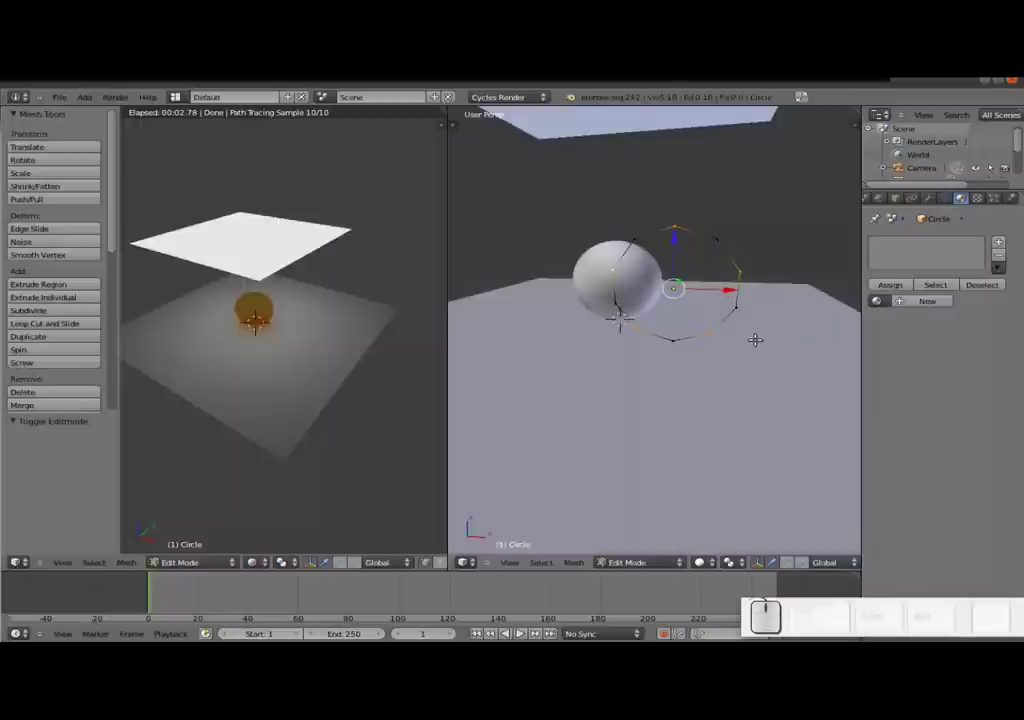
pyautogui.press('s')
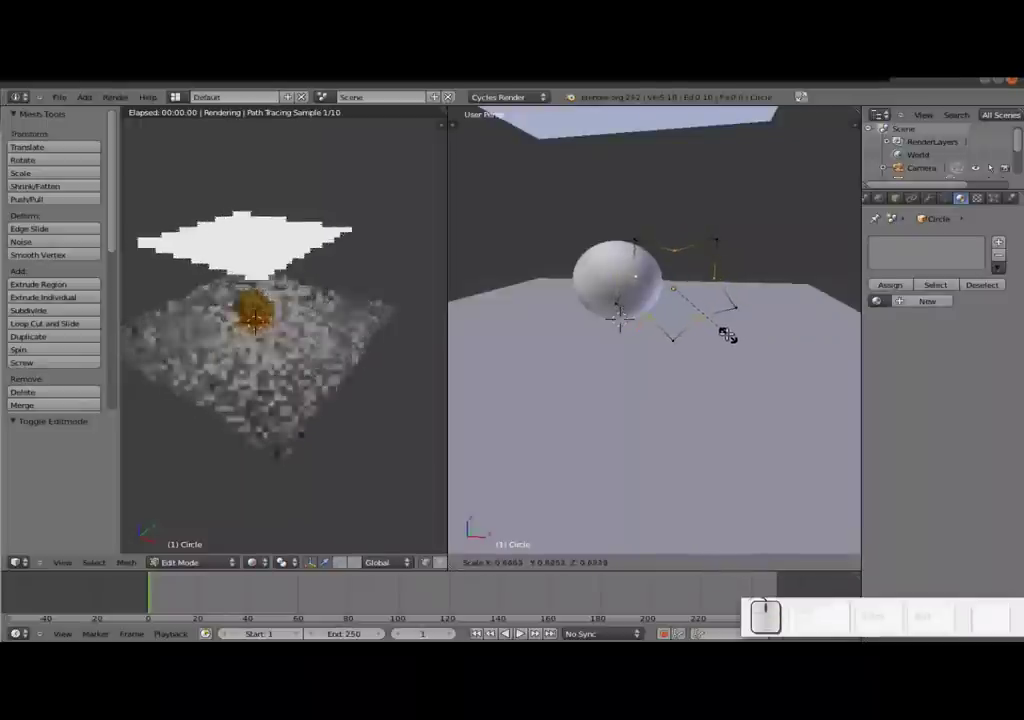
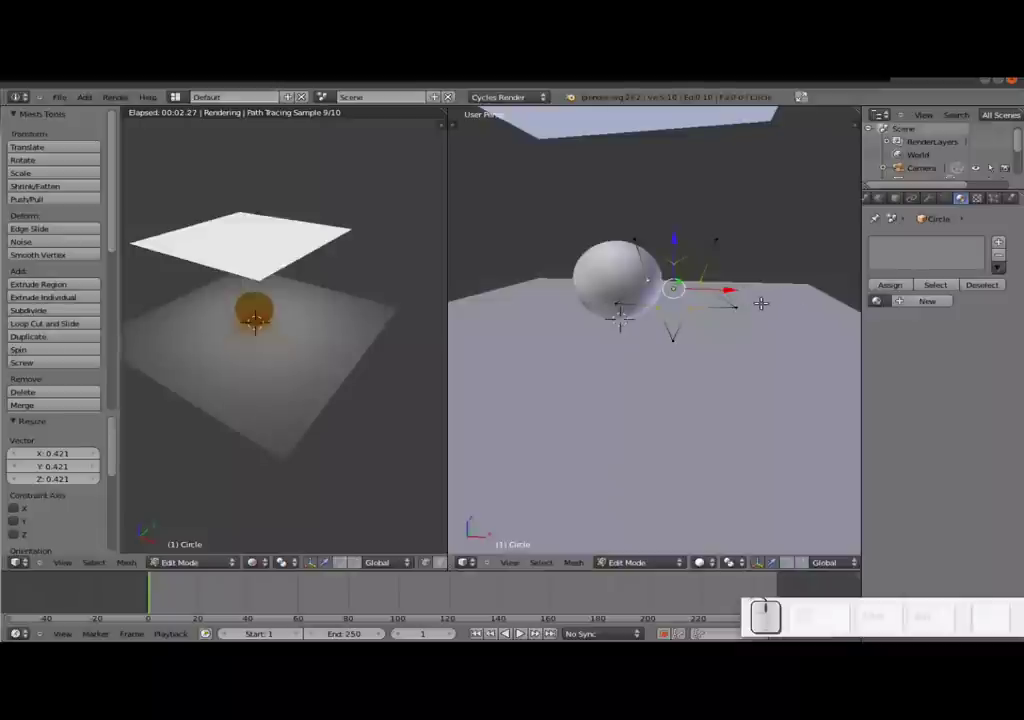
pyautogui.press('Tab')
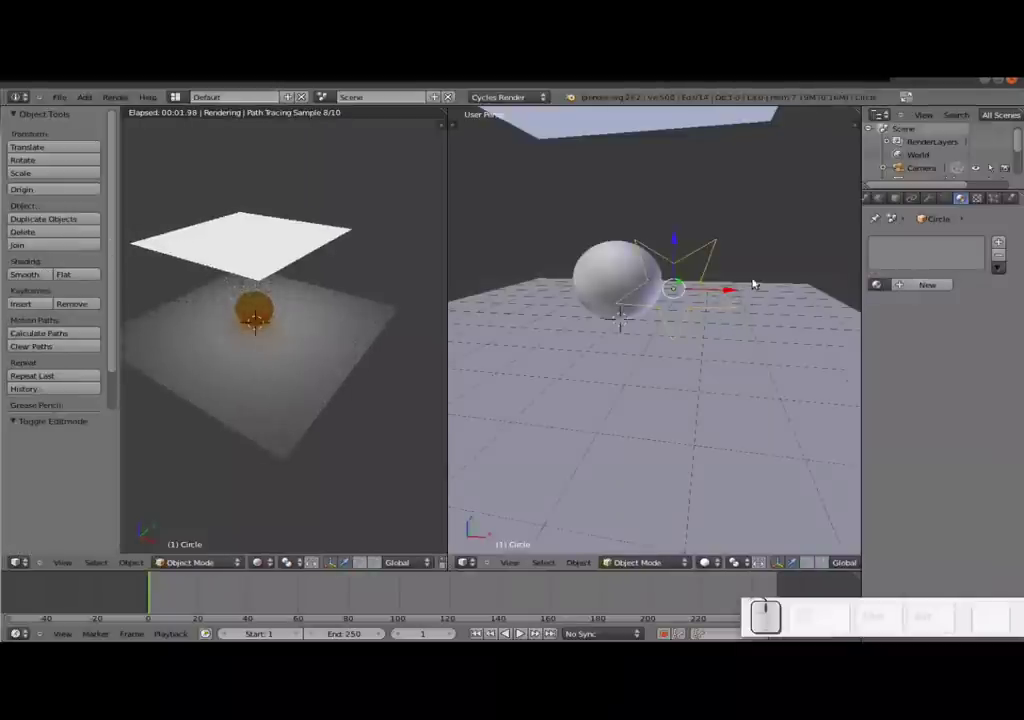
# - Rotate the star about the Y axis to stand upright and select all its vertices
pyautogui.press('r')
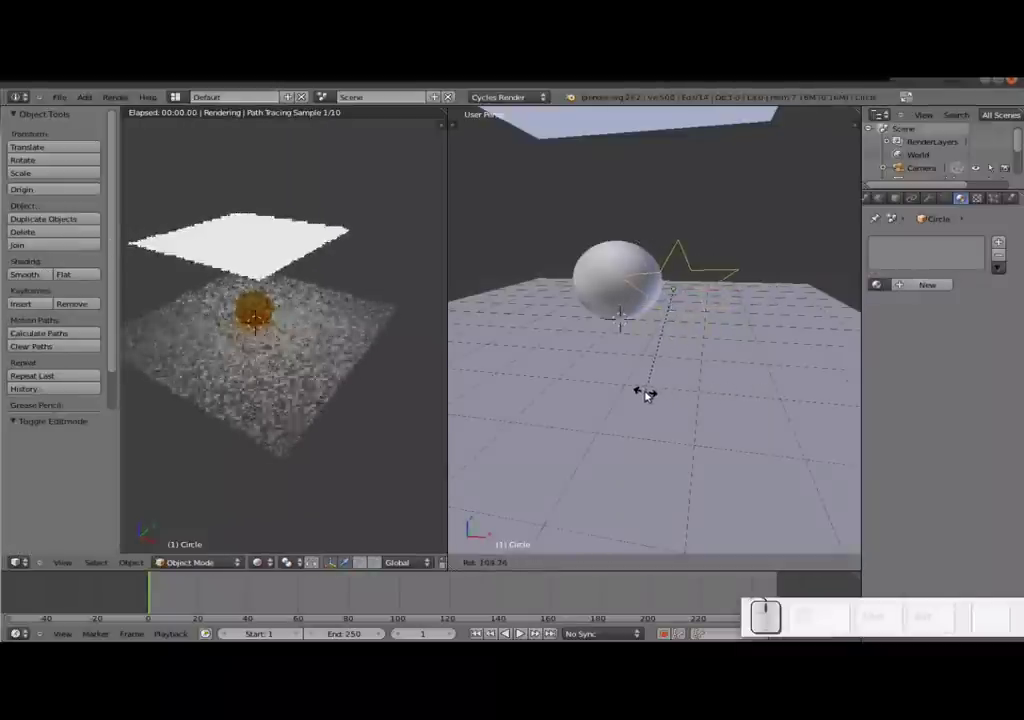
pyautogui.press('Escape')
pyautogui.press('r')
pyautogui.press('y')
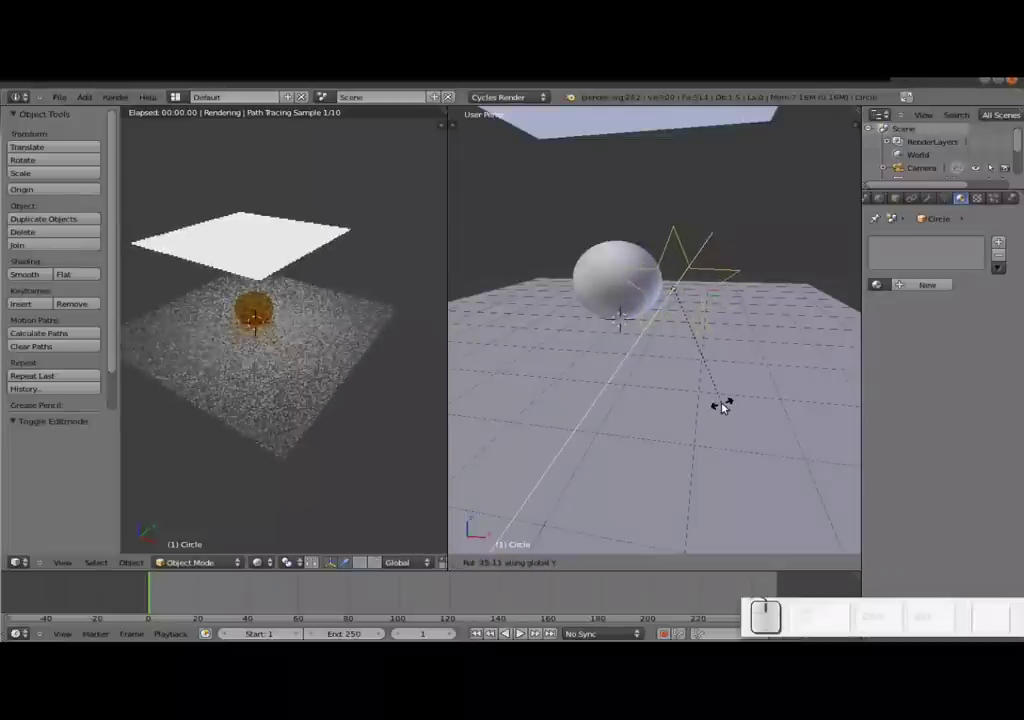
pyautogui.click(725, 407)
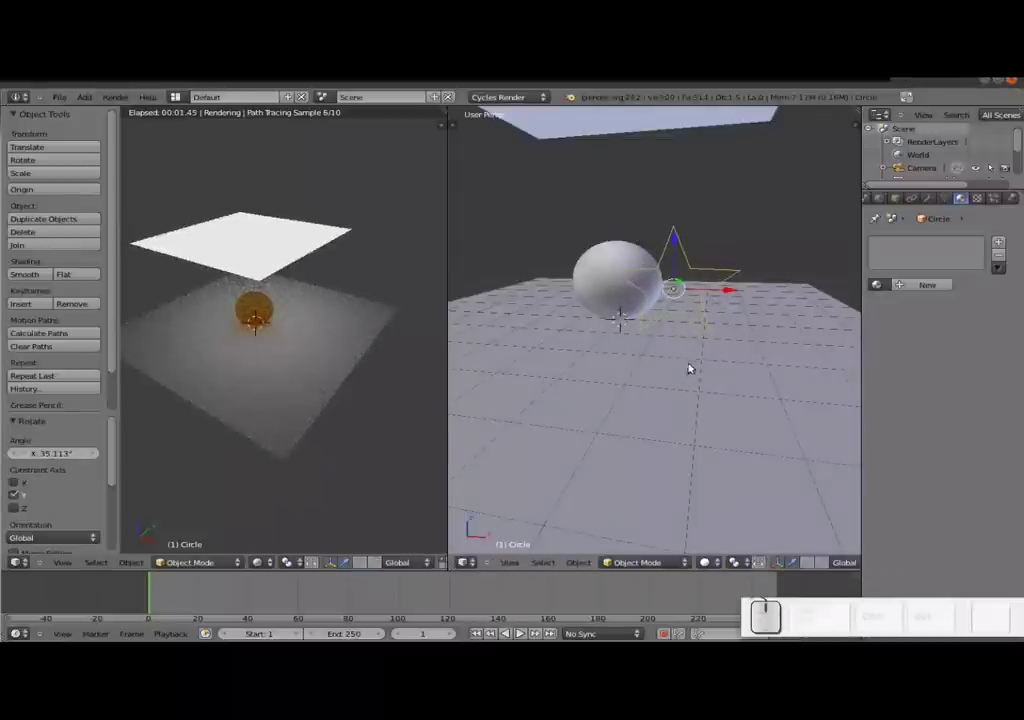
pyautogui.press('Tab')
pyautogui.press('a')
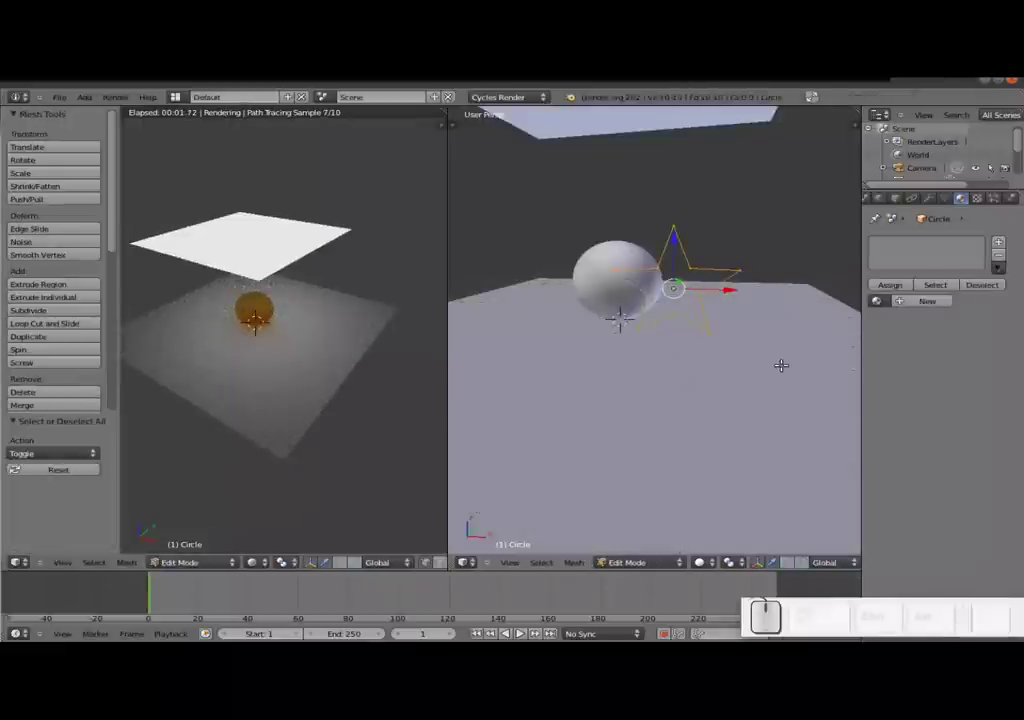
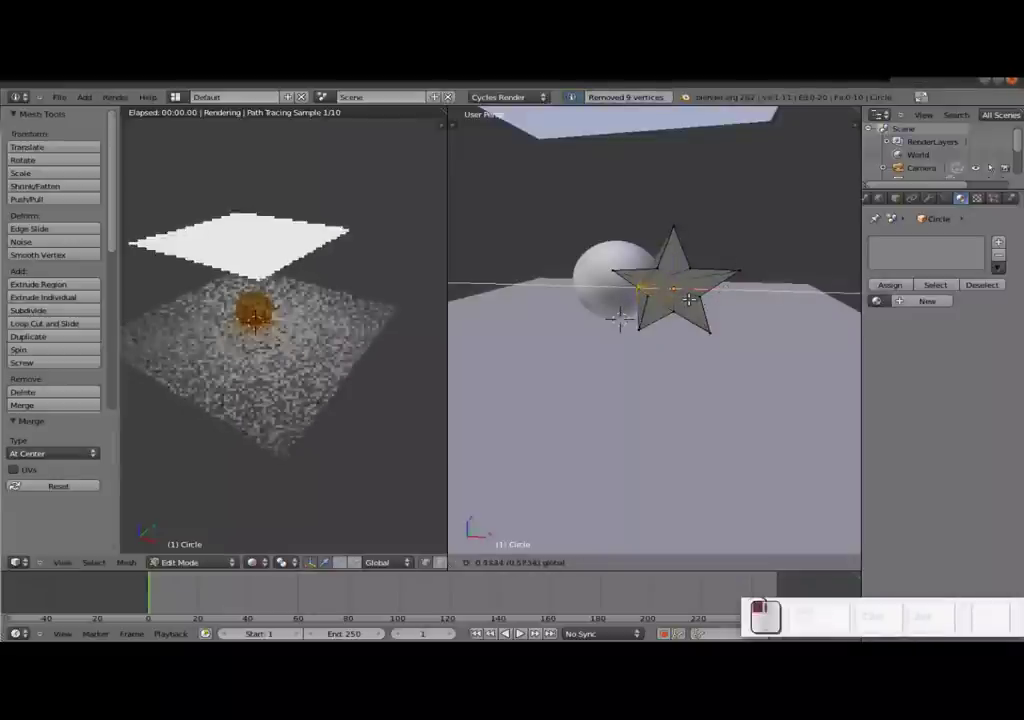
pyautogui.press('ctrl+z')
# - In Object Mode, give the star a new material with a red diffuse colour
pyautogui.press('Tab')
pyautogui.moveTo(735, 293); pyautogui.dragTo(945, 287)
pyautogui.click(945, 286)
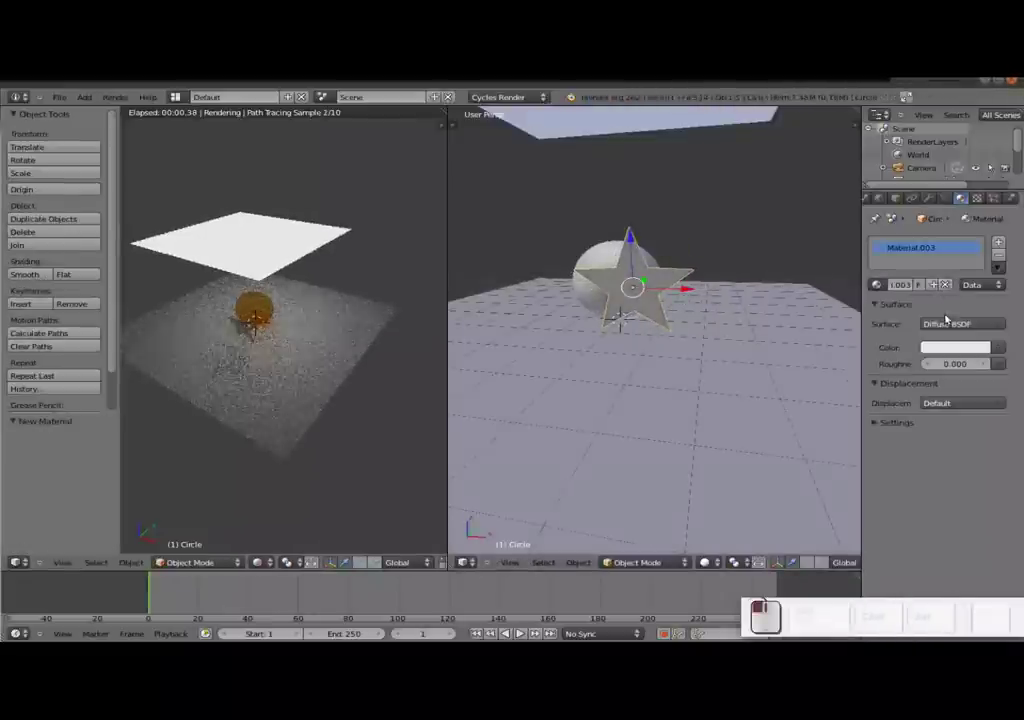
pyautogui.click(950, 349)
pyautogui.moveTo(925, 251); pyautogui.dragTo(919, 256)
# - Copy the red into the star's viewport colour and start scaling the star down
pyautogui.click(907, 428)
pyautogui.press('ctrl+c')
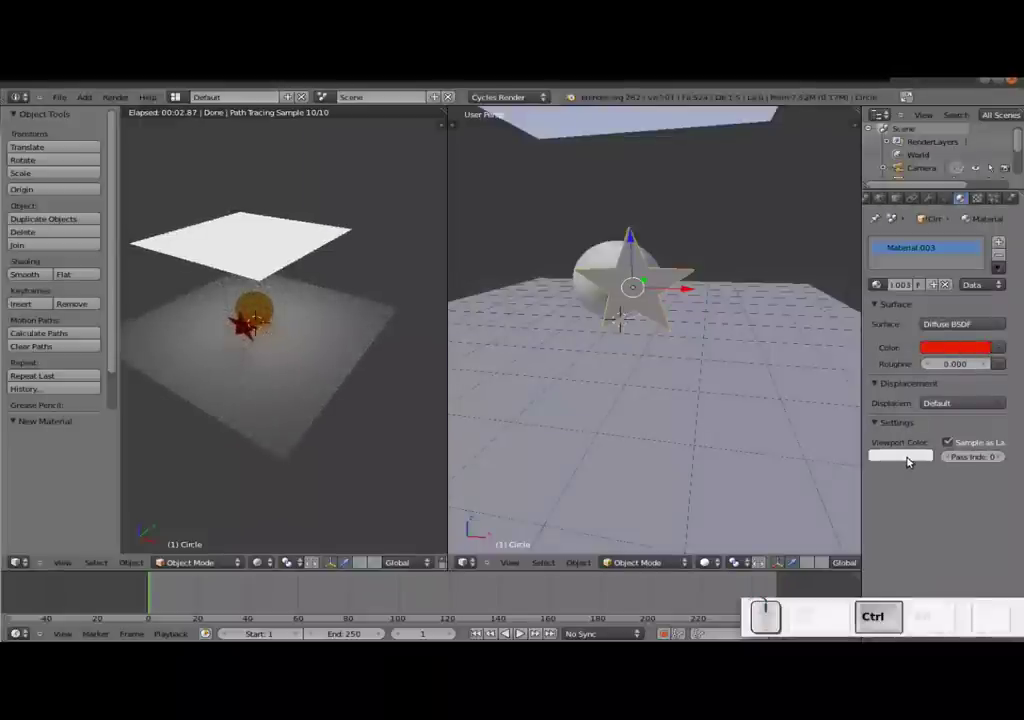
pyautogui.press('v')
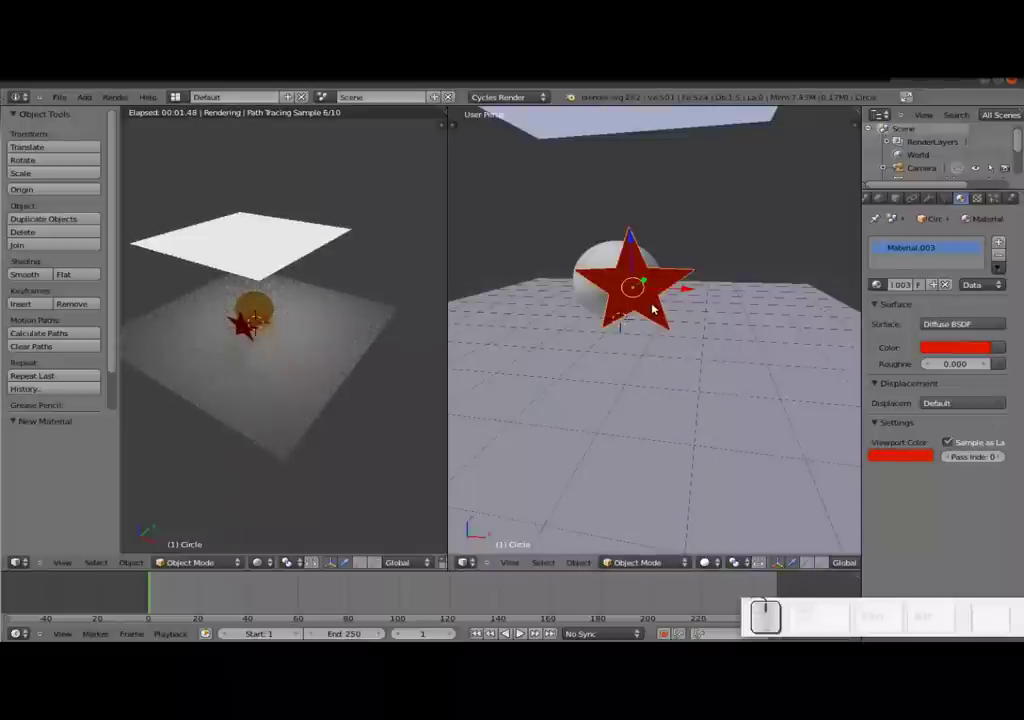
pyautogui.press('s')
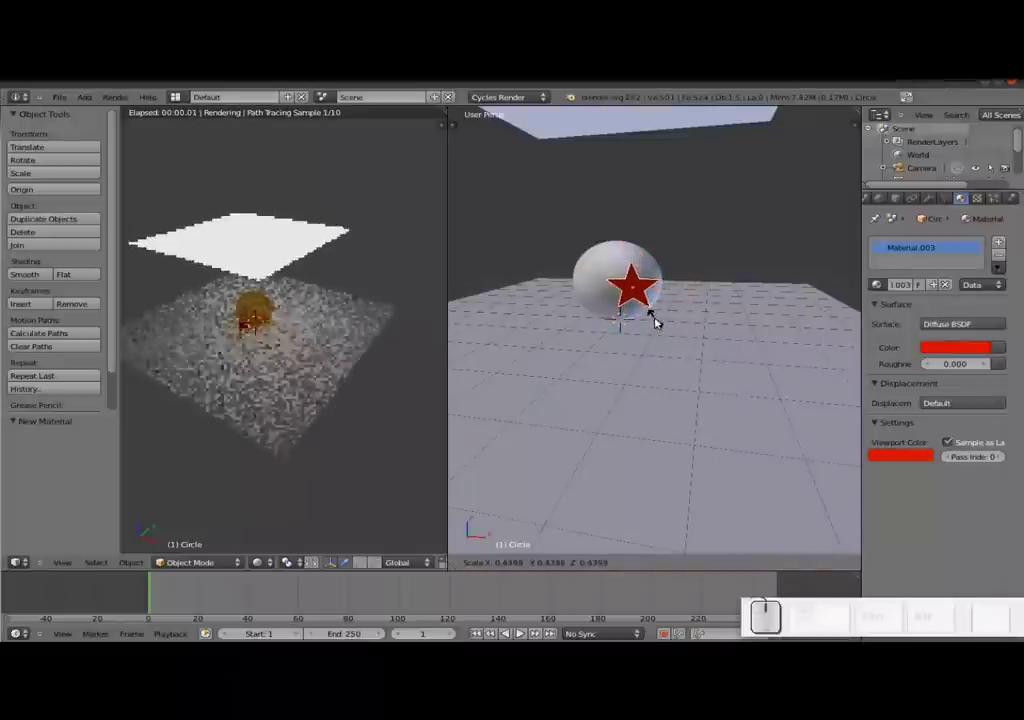
# - Confirm the star's smaller size and zoom in around the ball in wireframe view
pyautogui.click(650, 312)
pyautogui.middleClick(678, 290)
pyautogui.scroll(3)
pyautogui.click(640, 318)
pyautogui.moveTo(636, 318); pyautogui.dragTo(710, 277)
pyautogui.moveTo(708, 275); pyautogui.dragTo(463, 384)
pyautogui.scroll(3)
pyautogui.moveTo(235, 342); pyautogui.dragTo(261, 366)
pyautogui.scroll(3)
pyautogui.scroll(3)
pyautogui.middleClick(249, 377)
pyautogui.scroll(3)
pyautogui.scroll(3)
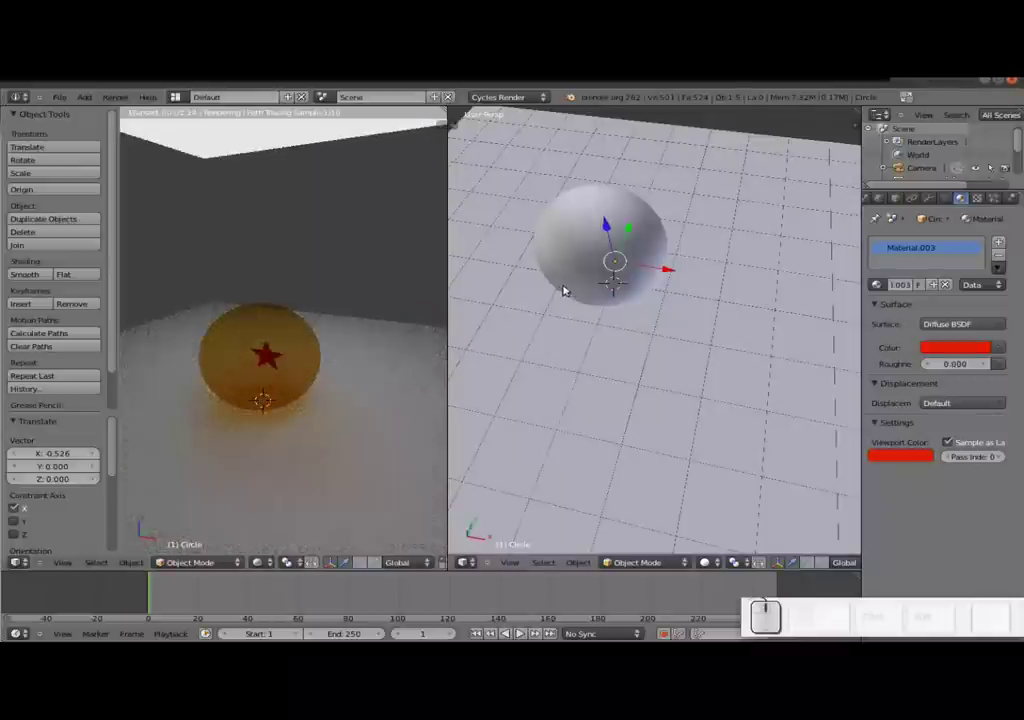
pyautogui.press('z')
# - Move the star along X, Z and Y until it sits against the front of the orange ball
pyautogui.moveTo(541, 334); pyautogui.dragTo(554, 269)
pyautogui.scroll(3)
pyautogui.click(663, 262)
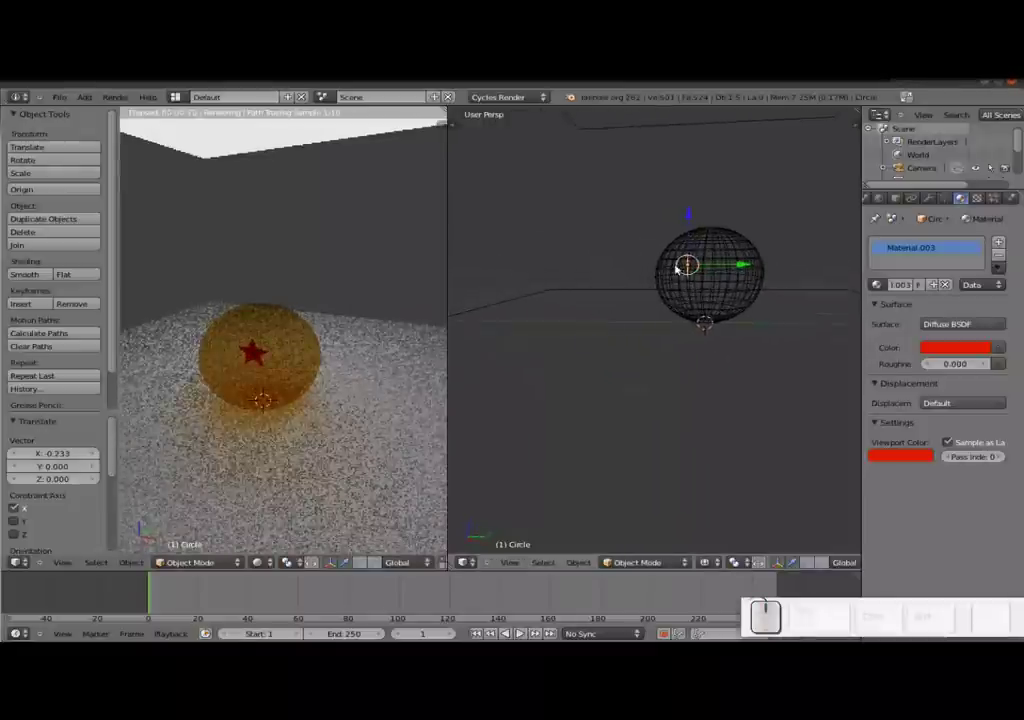
pyautogui.moveTo(743, 268); pyautogui.dragTo(722, 230)
pyautogui.moveTo(721, 226); pyautogui.dragTo(634, 437)
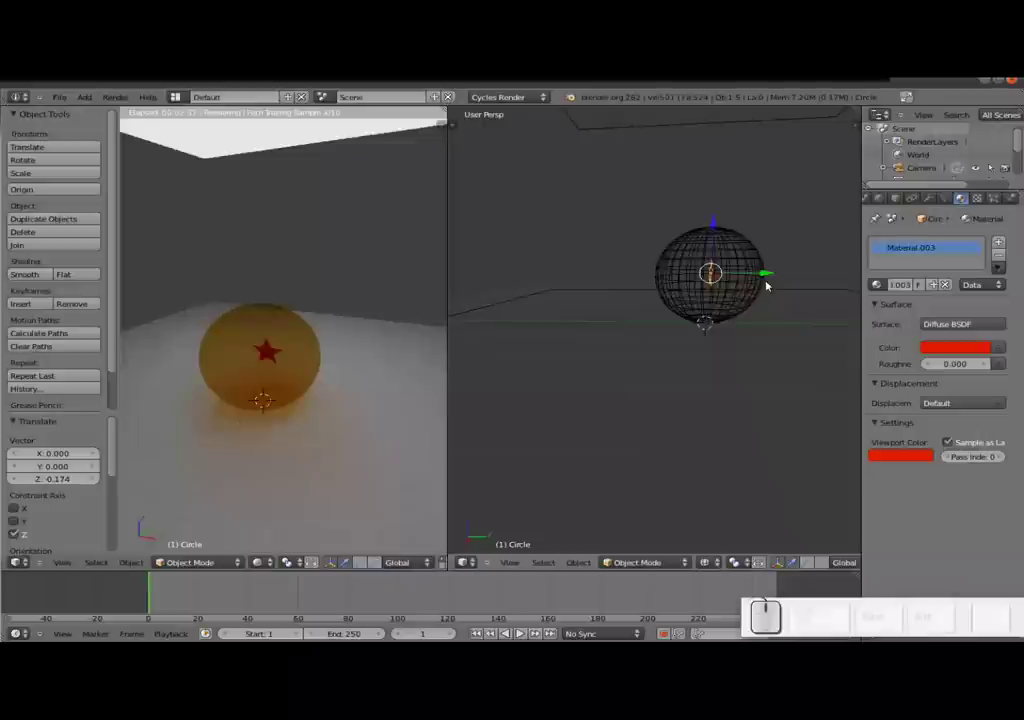
pyautogui.moveTo(776, 273); pyautogui.dragTo(777, 339)
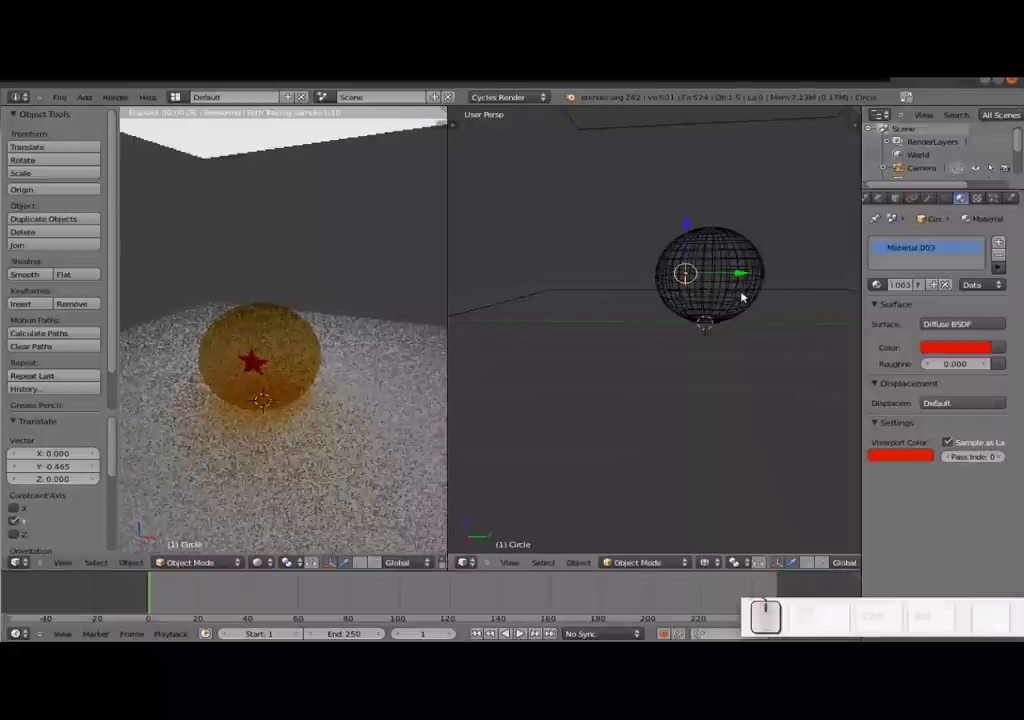
# - Duplicate the orange ball with Shift+D and scale the copy smaller
pyautogui.rightClick(748, 296)
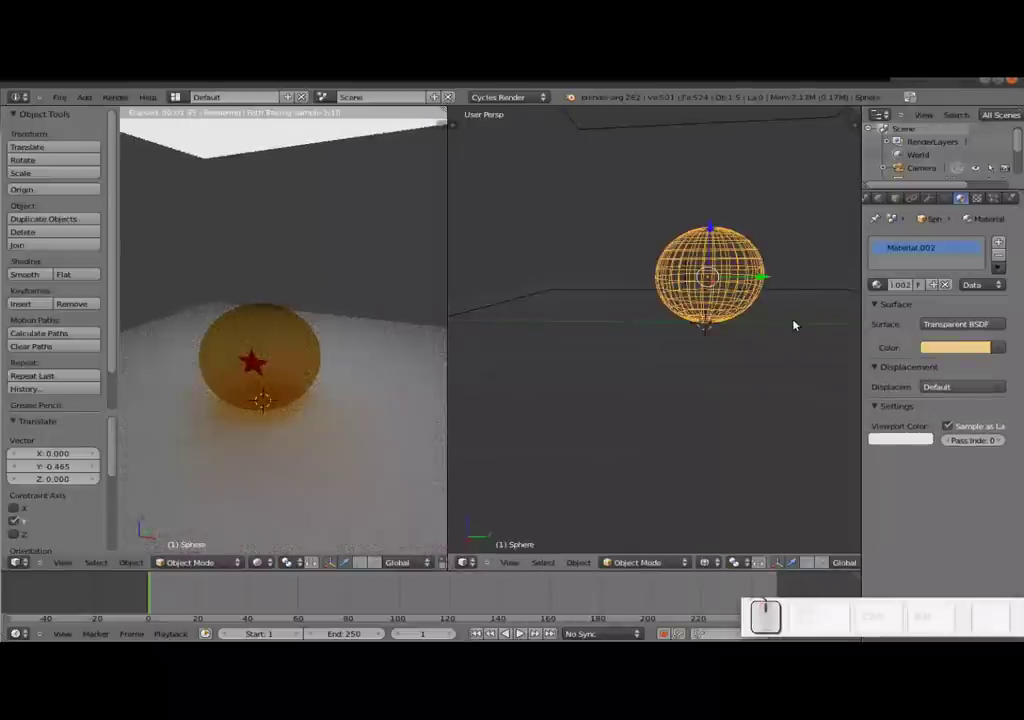
pyautogui.press('shift+d')
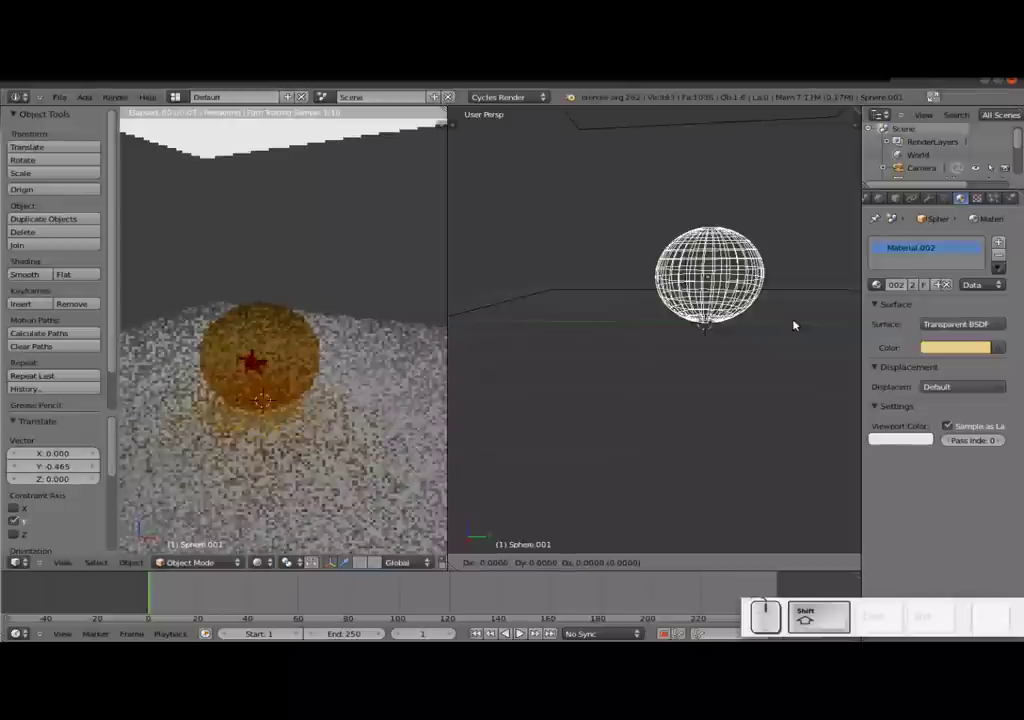
pyautogui.press('Return')
pyautogui.press('s')
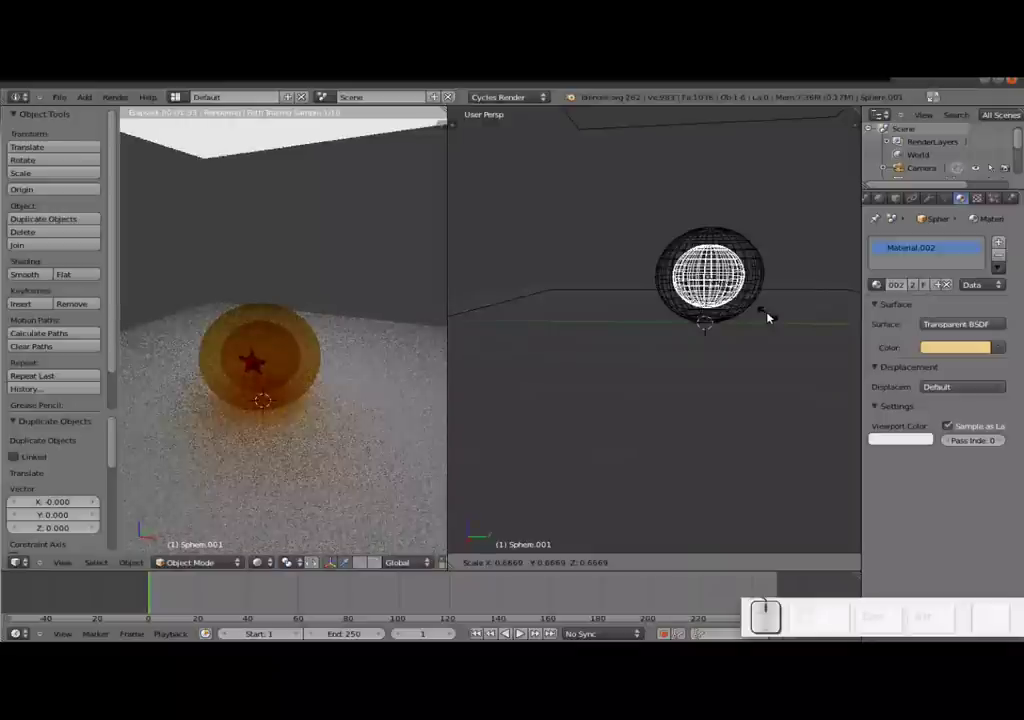
pyautogui.click(774, 317)
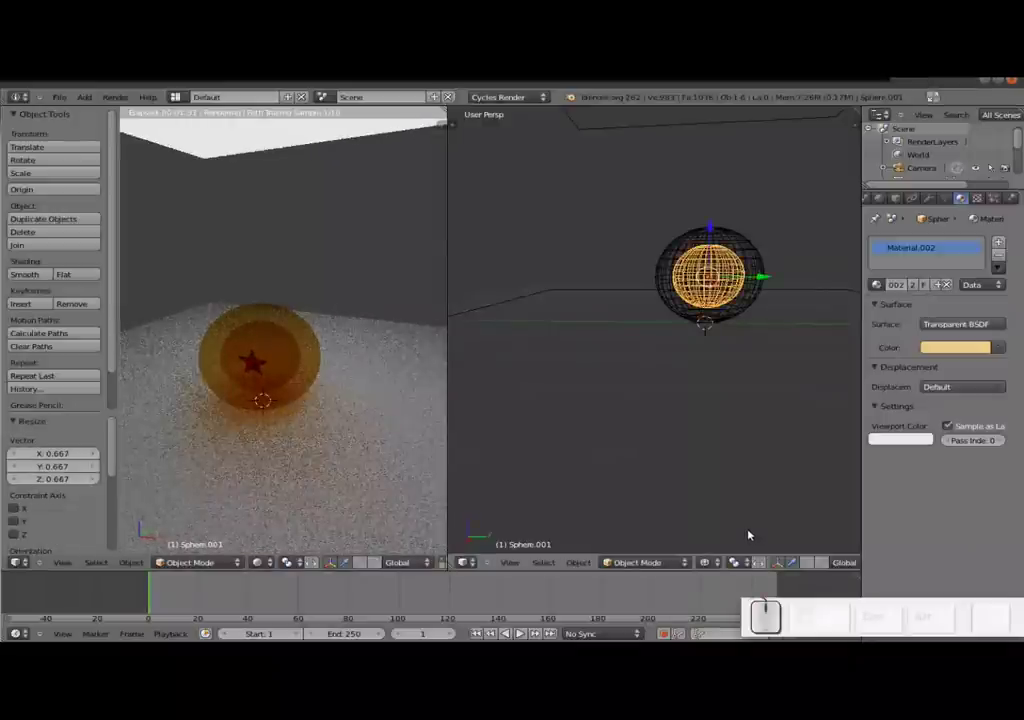
# - Make the copy's material single-user, enlarge it, and enter Edit Mode on it
pyautogui.click(917, 291)
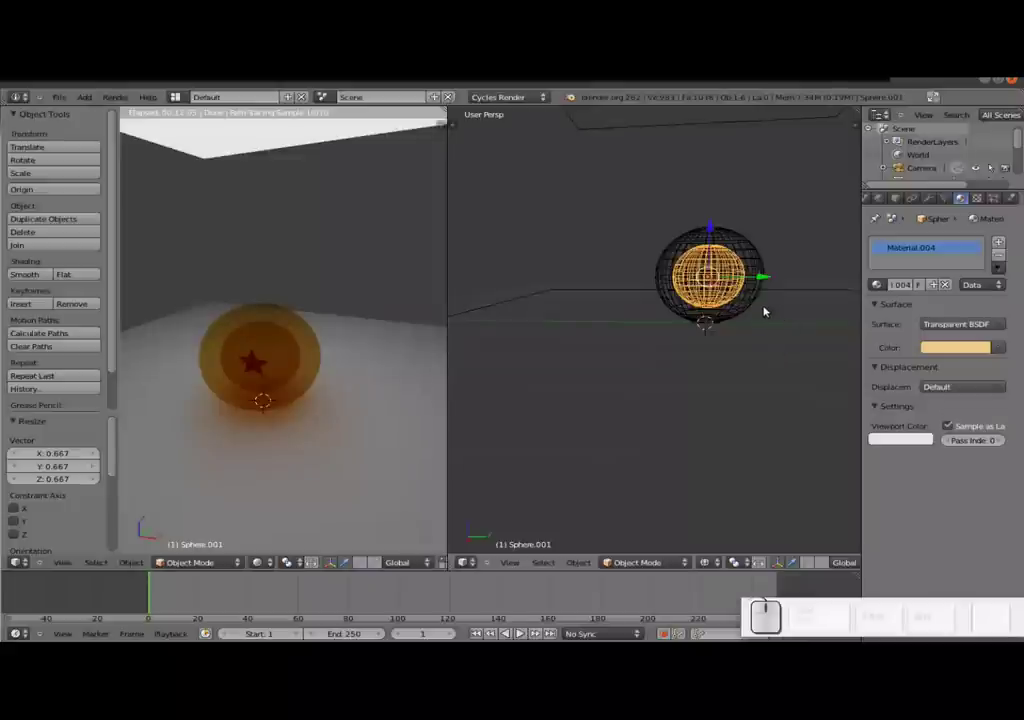
pyautogui.press('s')
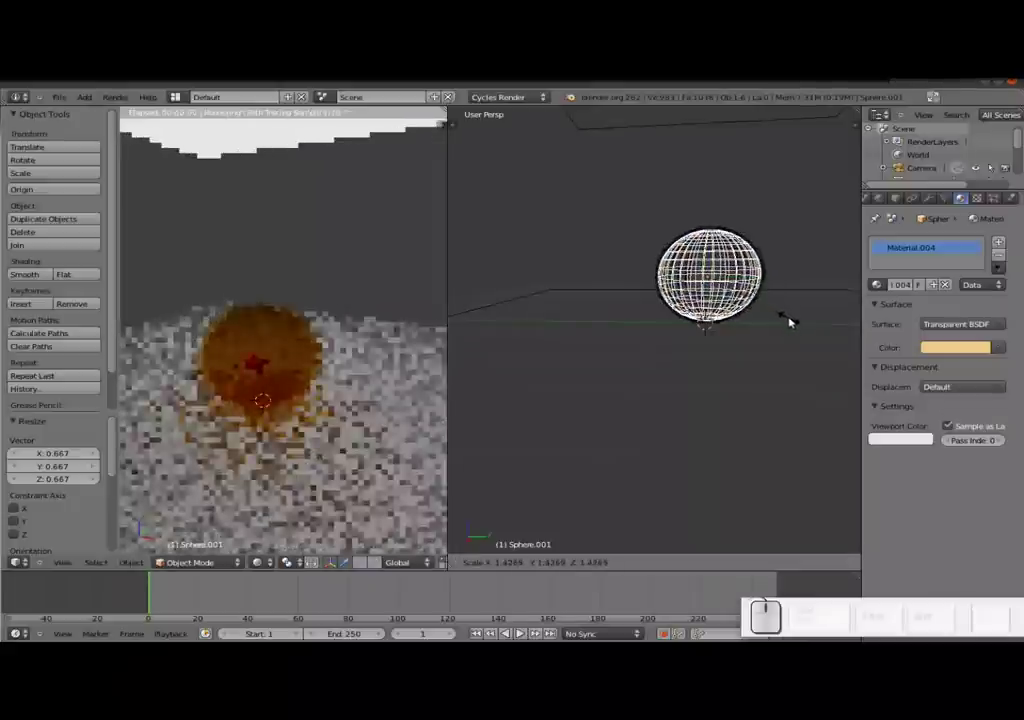
pyautogui.click(796, 320)
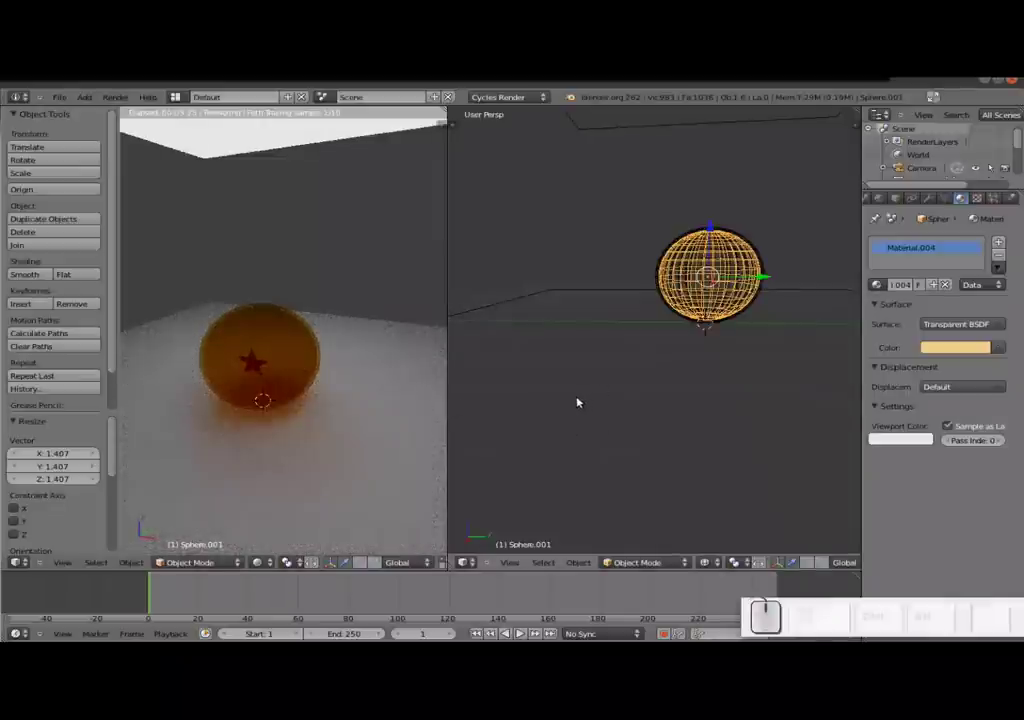
pyautogui.press('Tab')
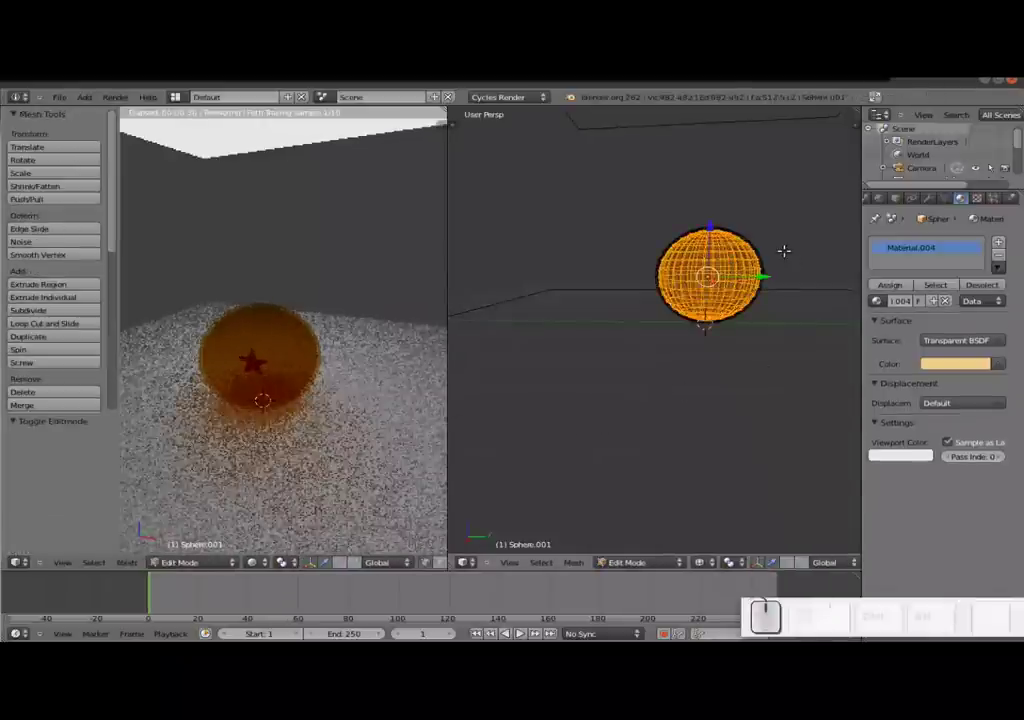
# - Leave Edit Mode, select the original orange ball and zoom in to inspect it
pyautogui.press('Caps_Lock')
pyautogui.press('Tab')
pyautogui.rightClick(757, 240)
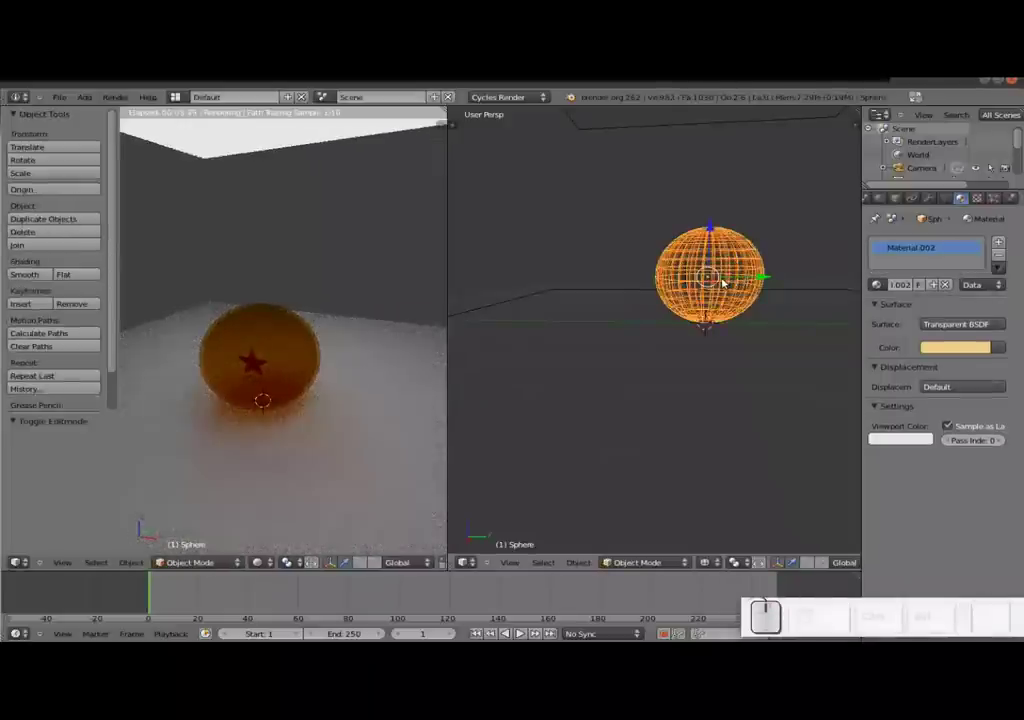
pyautogui.scroll(3)
pyautogui.scroll(-3)
pyautogui.scroll(-3)
pyautogui.moveTo(723, 230); pyautogui.dragTo(710, 297)
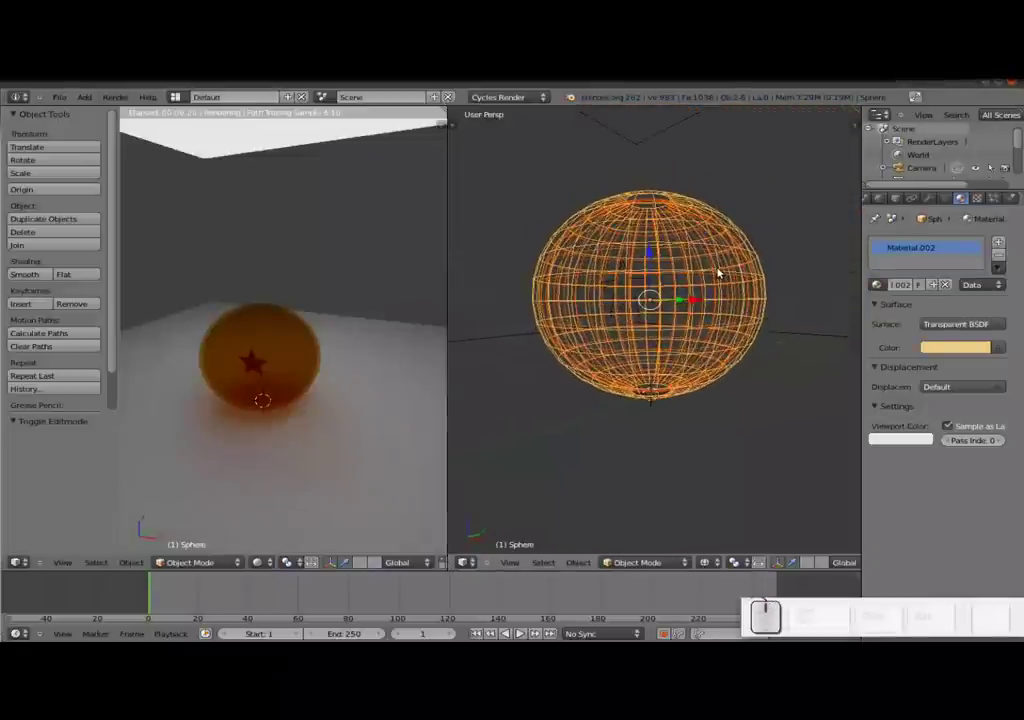
# - Select the red star and duplicate it with Shift+D, confirming the copy
pyautogui.rightClick(648, 281)
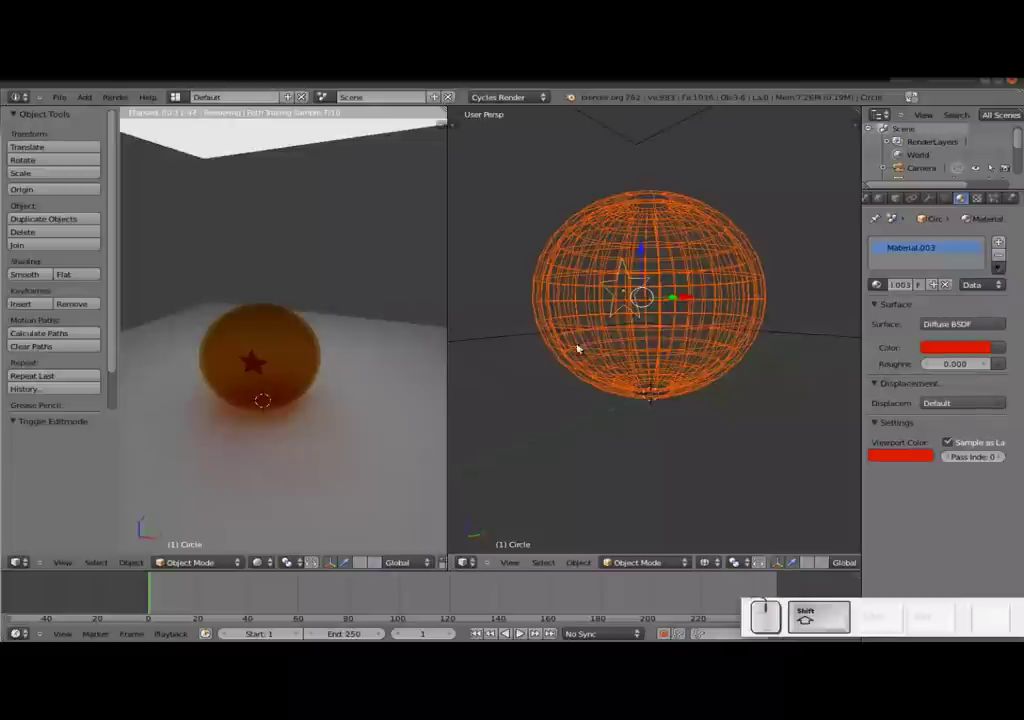
pyautogui.scroll(-3)
pyautogui.scroll(3)
pyautogui.scroll(3)
pyautogui.scroll(-3)
pyautogui.scroll(3)
pyautogui.scroll(-3)
pyautogui.scroll(-3)
pyautogui.scroll(3)
pyautogui.scroll(3)
pyautogui.press('shift+d')
pyautogui.scroll(3)
pyautogui.scroll(3)
pyautogui.press('Return')
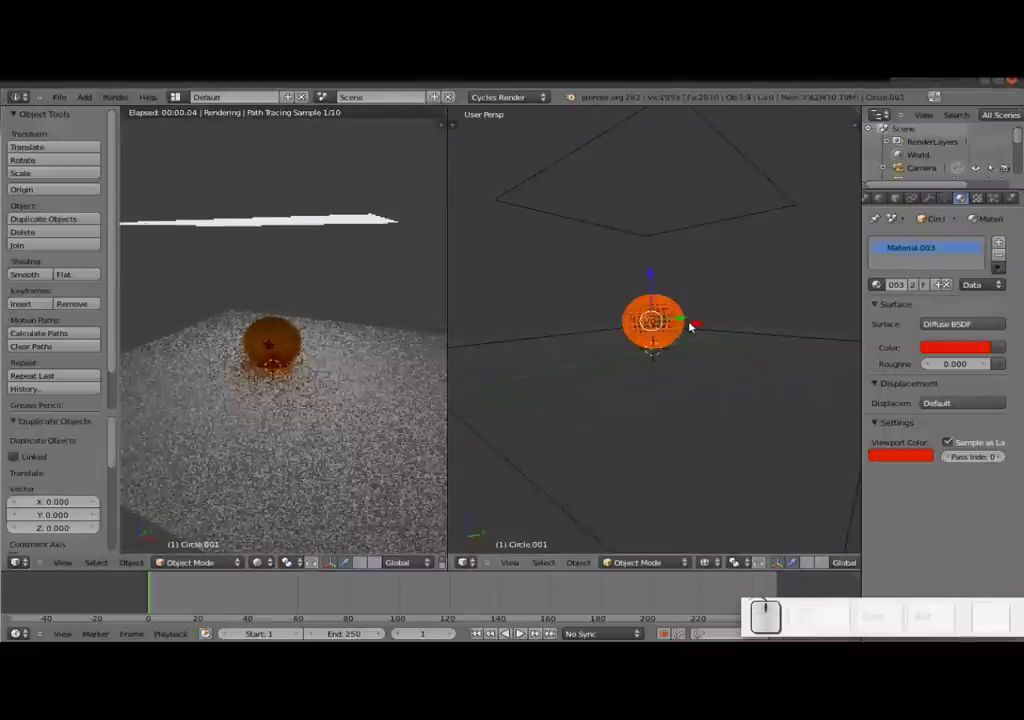
# - Duplicate the star repeatedly with Shift+D, dragging each copy along the row of balls
pyautogui.moveTo(699, 323); pyautogui.dragTo(771, 326)
pyautogui.press('shift+d')
pyautogui.press('shift+Return')
pyautogui.moveTo(750, 320); pyautogui.dragTo(712, 364)
pyautogui.press('shift+d')
pyautogui.press('shift+Return')
pyautogui.moveTo(719, 339); pyautogui.dragTo(640, 331)
pyautogui.press('shift+d')
pyautogui.press('shift+Return')
pyautogui.moveTo(624, 329); pyautogui.dragTo(798, 390)
pyautogui.press('shift+d')
pyautogui.press('shift+Return')
# - Duplicate the star once more and slide the axis-constrained copy onto the rightmost ball
pyautogui.moveTo(816, 345); pyautogui.dragTo(659, 323)
pyautogui.moveTo(651, 324); pyautogui.dragTo(605, 348)
pyautogui.moveTo(589, 338); pyautogui.dragTo(641, 438)
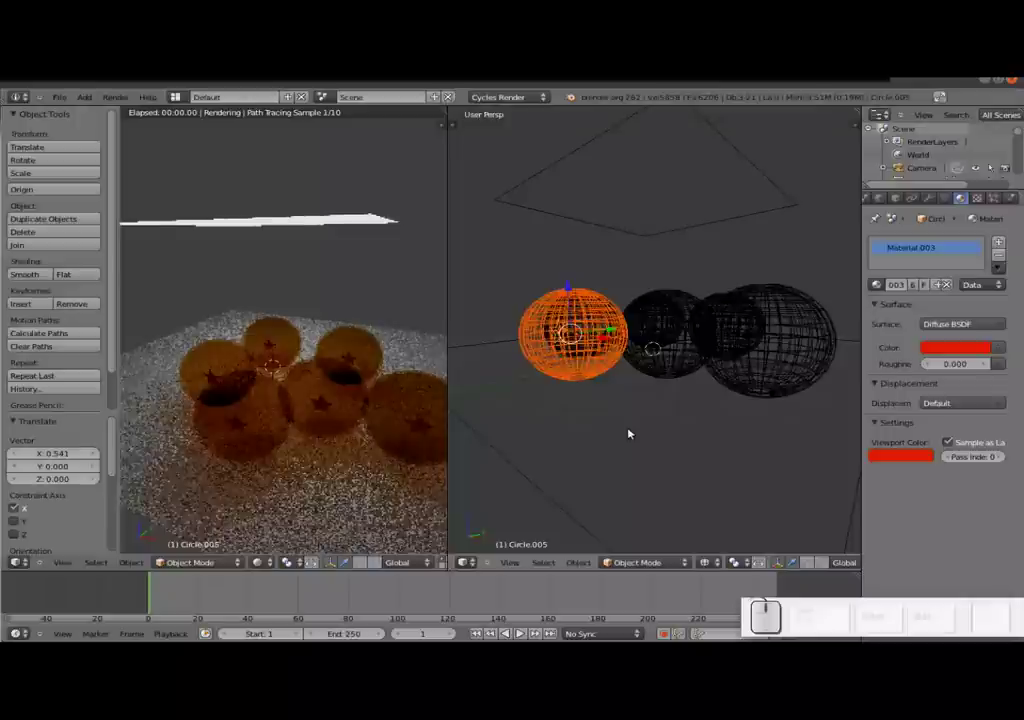
pyautogui.press('shift+d')
pyautogui.press('shift+Return')
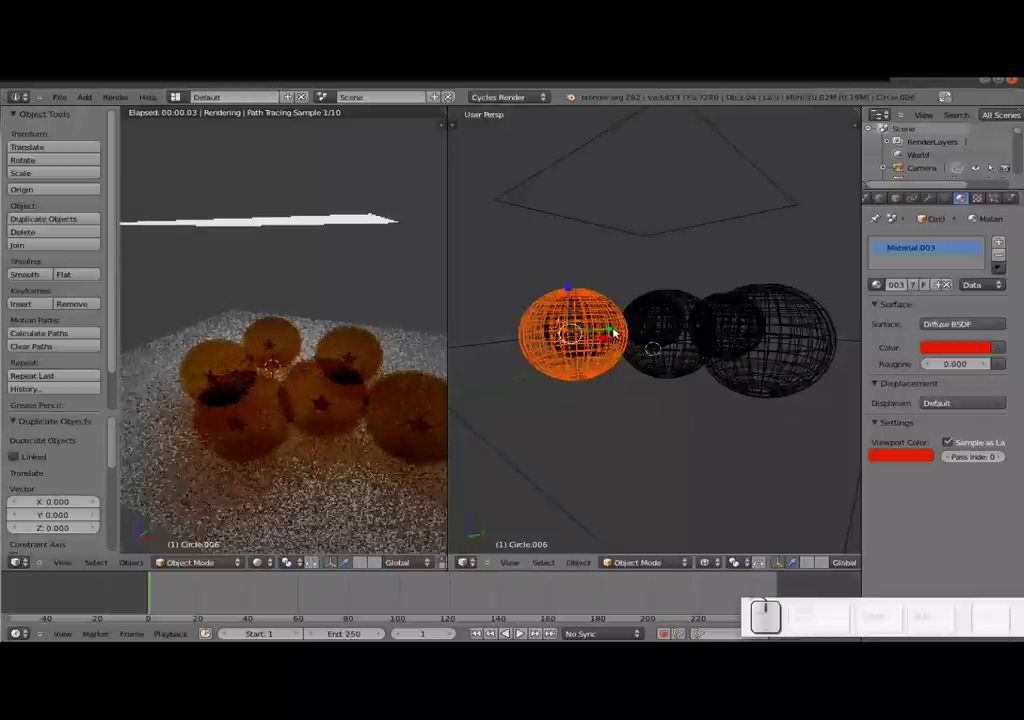
pyautogui.moveTo(620, 331); pyautogui.dragTo(759, 318)
pyautogui.moveTo(759, 318); pyautogui.dragTo(830, 324)
pyautogui.moveTo(831, 319); pyautogui.dragTo(818, 324)
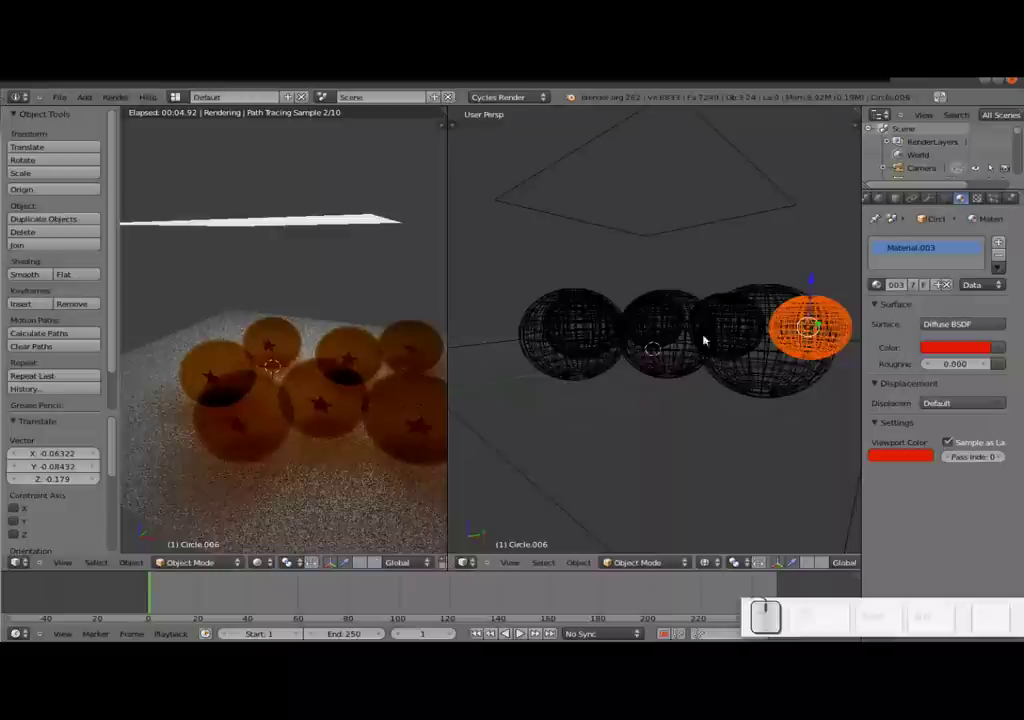
# - Make the copied star's material single-user, then do the same for one selected ball
pyautogui.press('Tab')
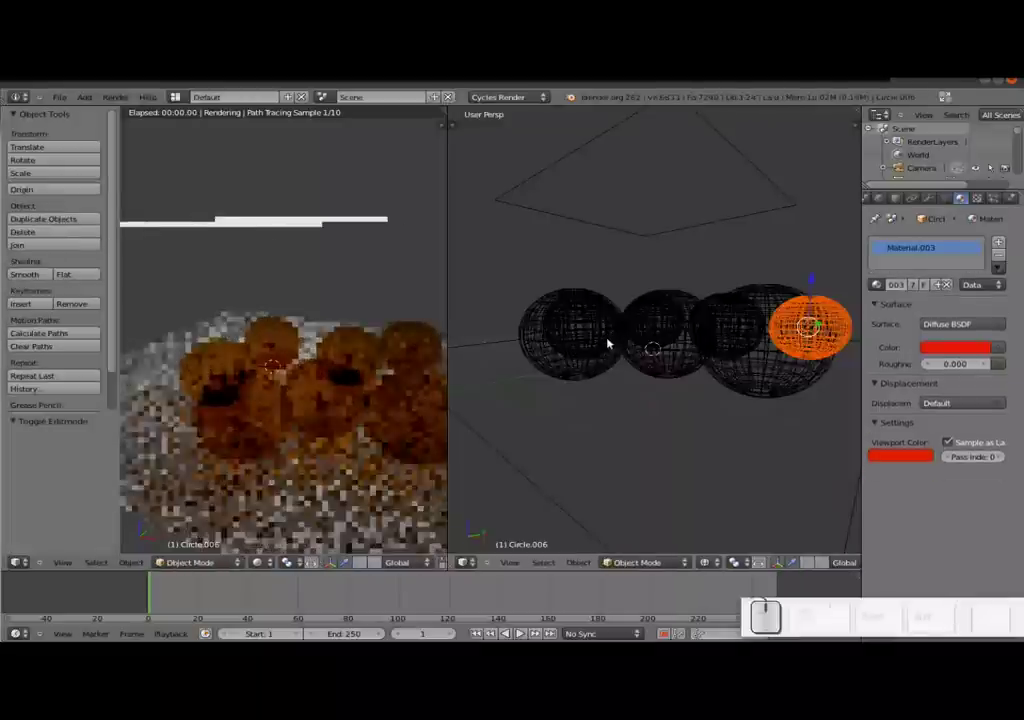
pyautogui.click(918, 288)
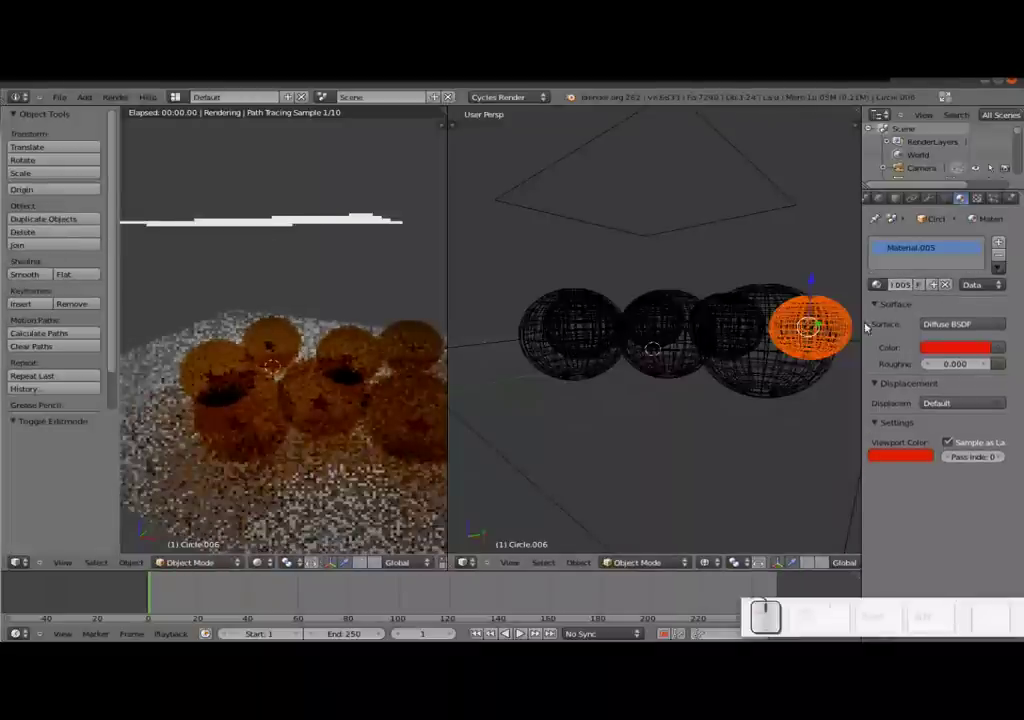
pyautogui.rightClick(750, 359)
pyautogui.press('a')
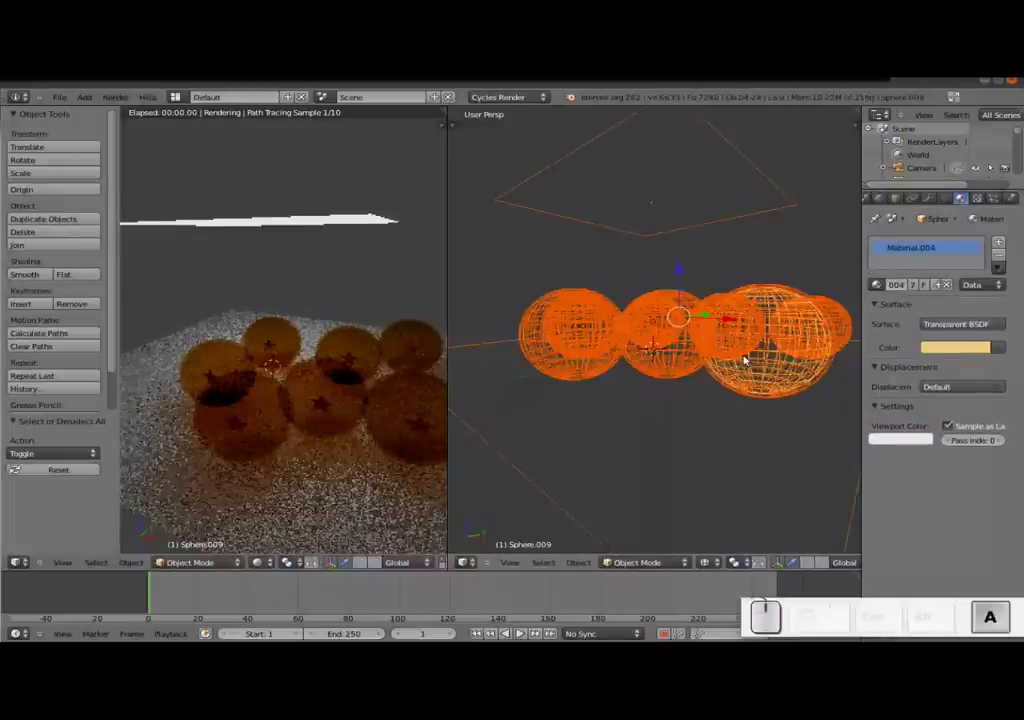
pyautogui.click(917, 285)
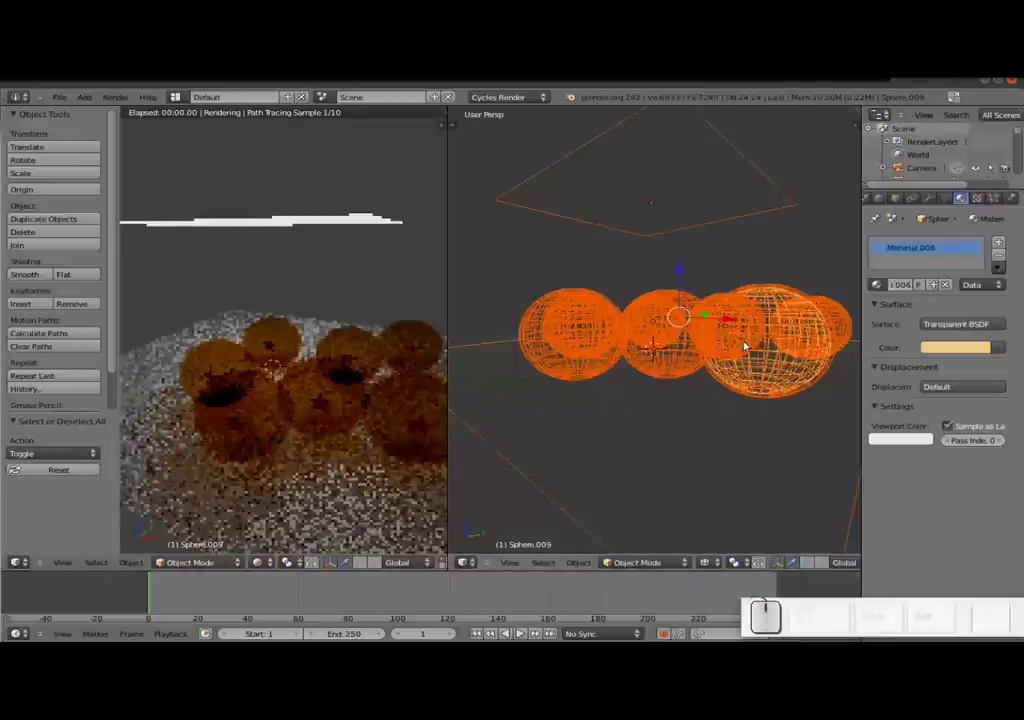
# - Check the ball's mesh in solid shading, return to object mode and inspect other balls' materials
pyautogui.press('Tab')
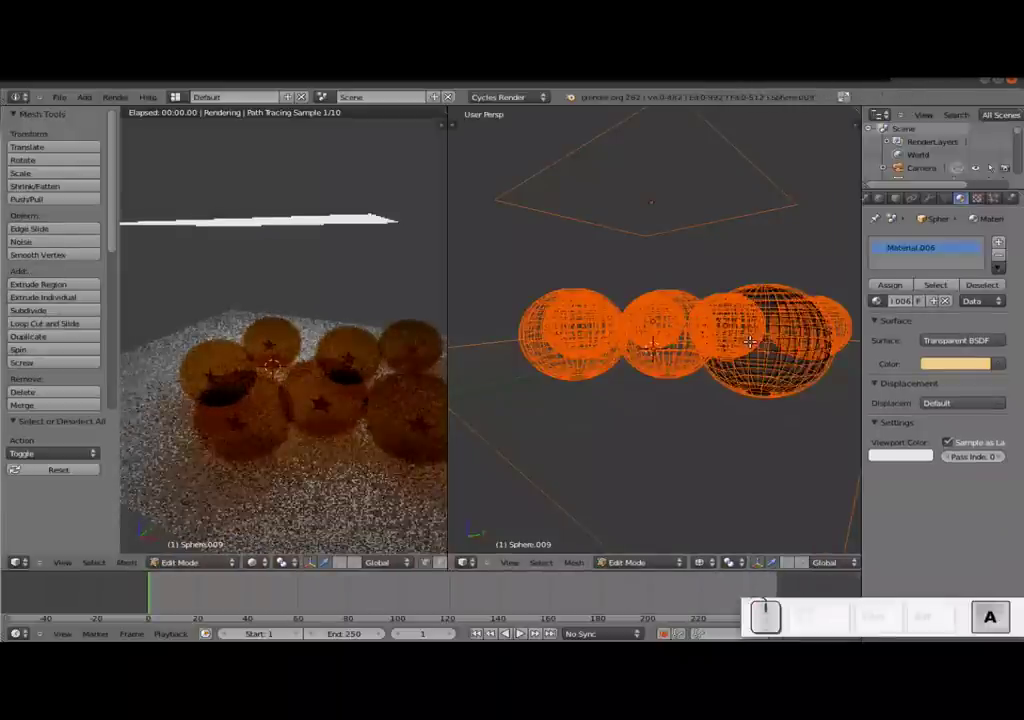
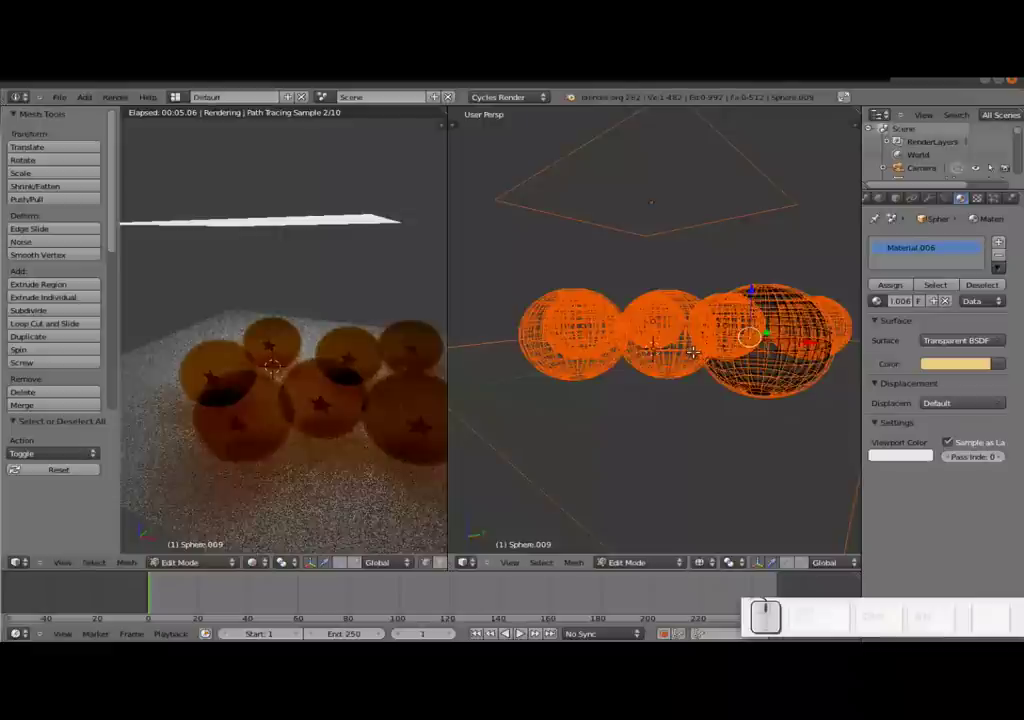
pyautogui.press('z')
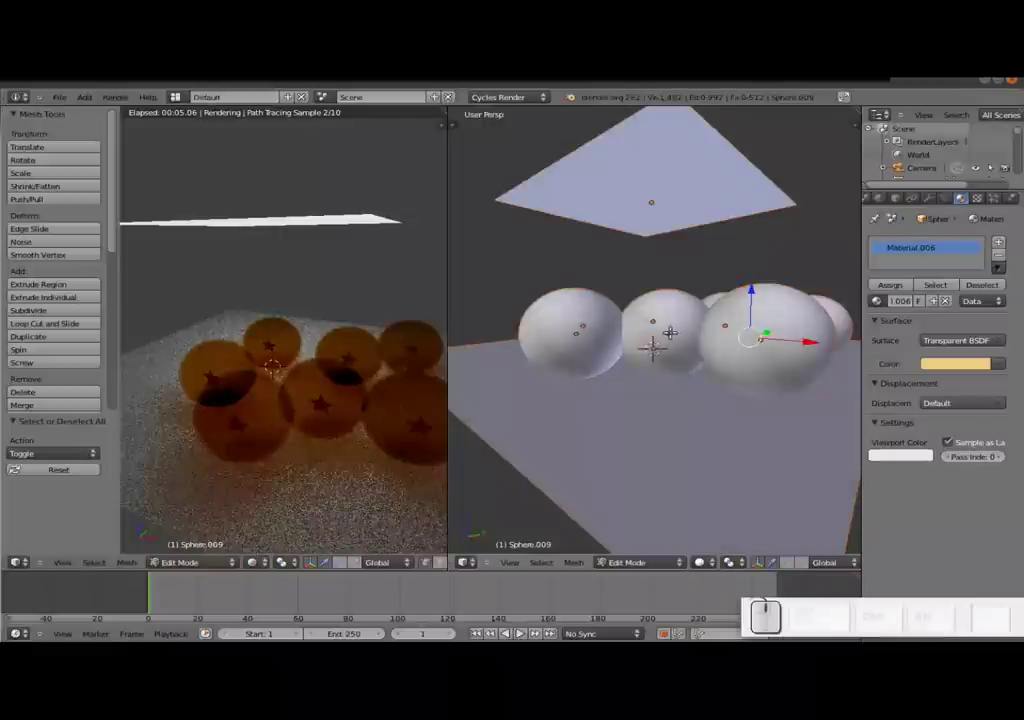
pyautogui.press('Tab')
pyautogui.rightClick(689, 325)
pyautogui.rightClick(760, 342)
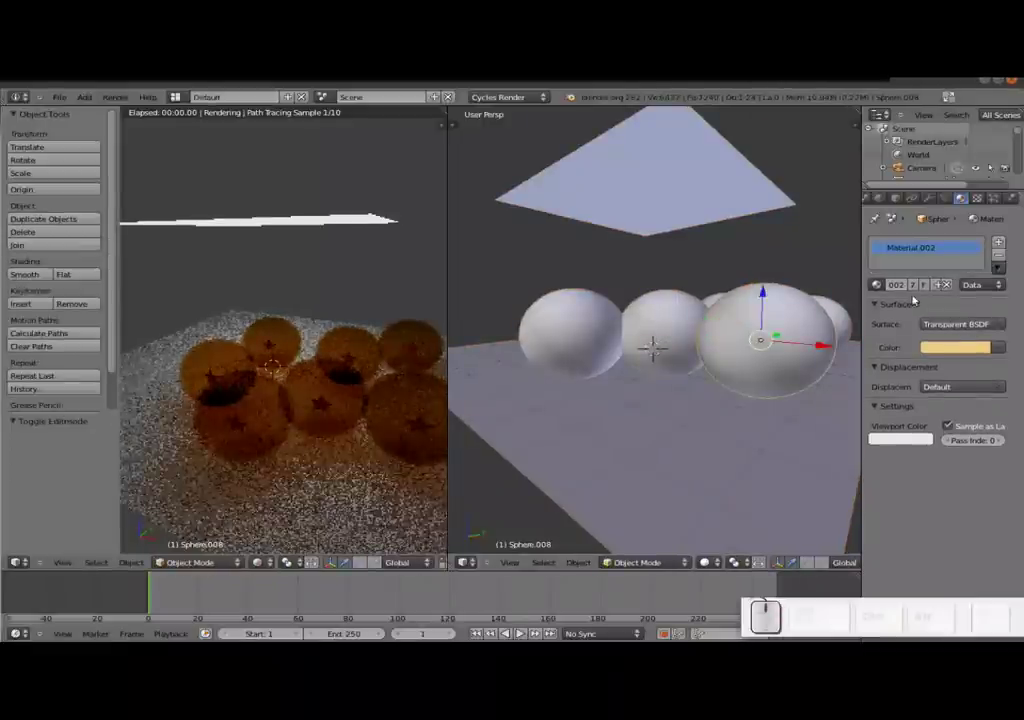
pyautogui.click(918, 290)
pyautogui.rightClick(673, 334)
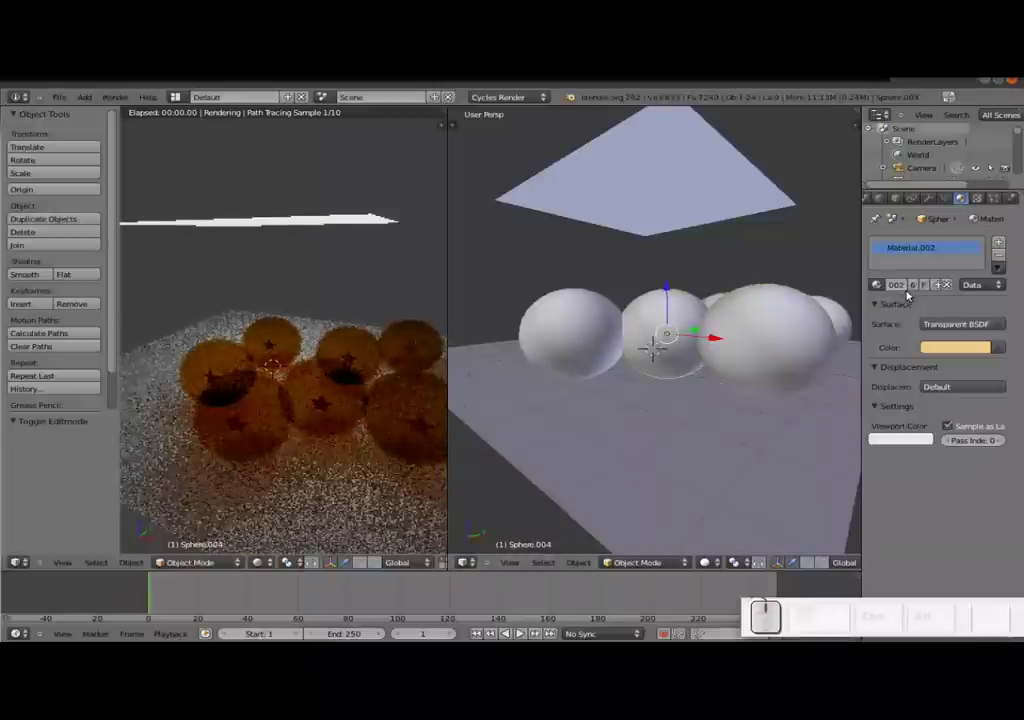
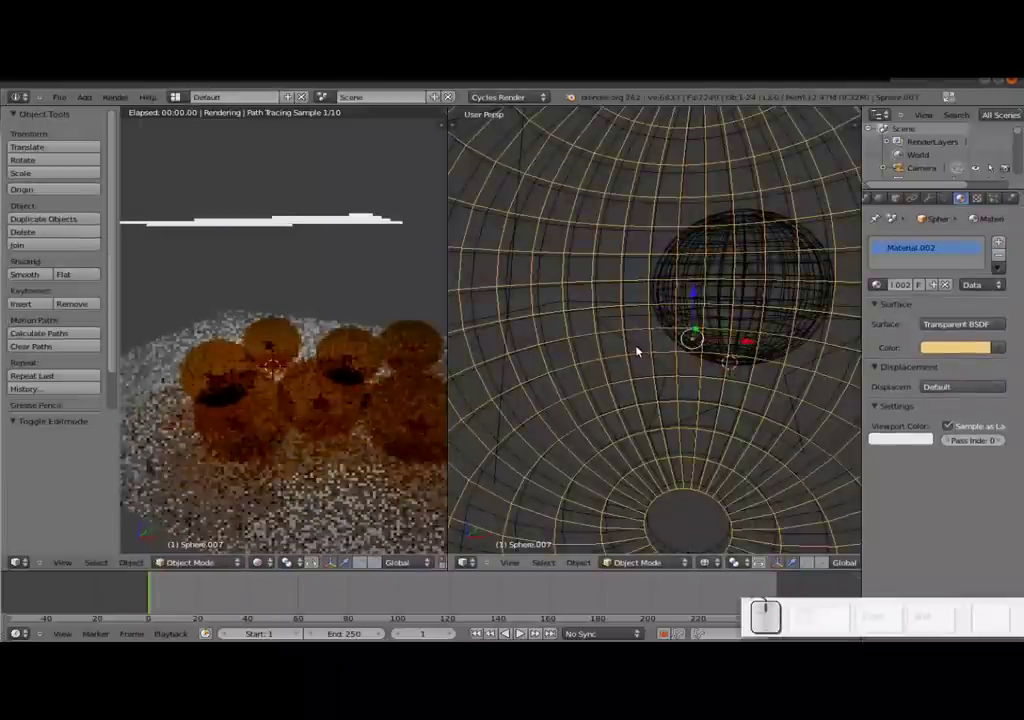
# - Duplicate a star on a ball and slide the copy sideways across its surface
pyautogui.rightClick(643, 346)
pyautogui.scroll(-3)
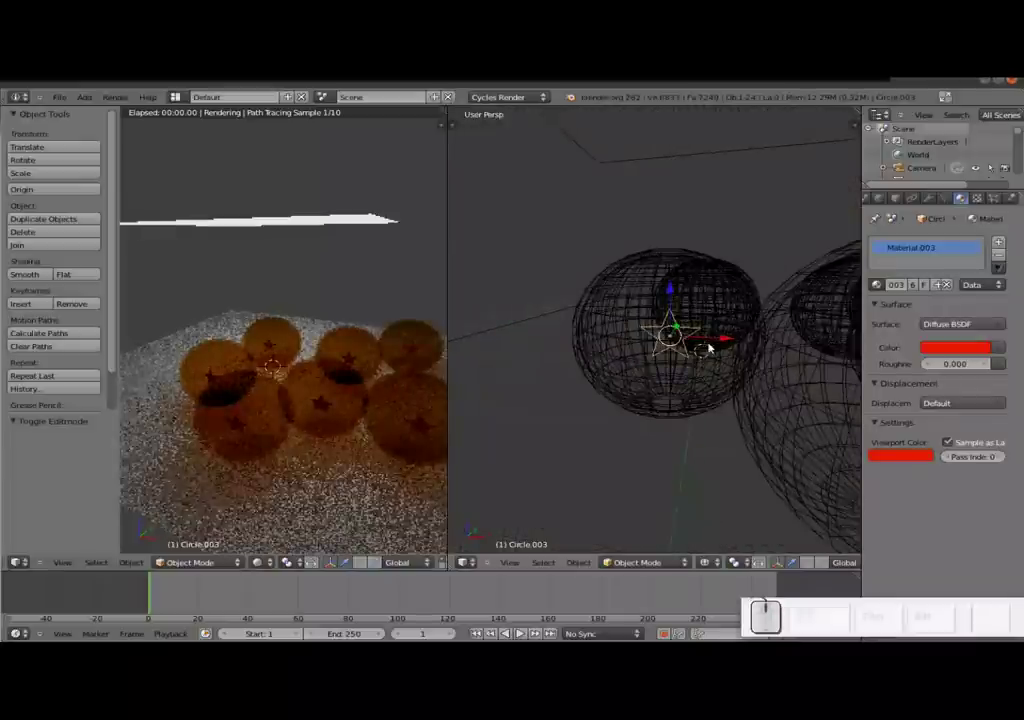
pyautogui.press('shift+d')
pyautogui.press('Return')
pyautogui.moveTo(725, 336); pyautogui.dragTo(691, 355)
pyautogui.rightClick(689, 354)
pyautogui.rightClick(689, 354)
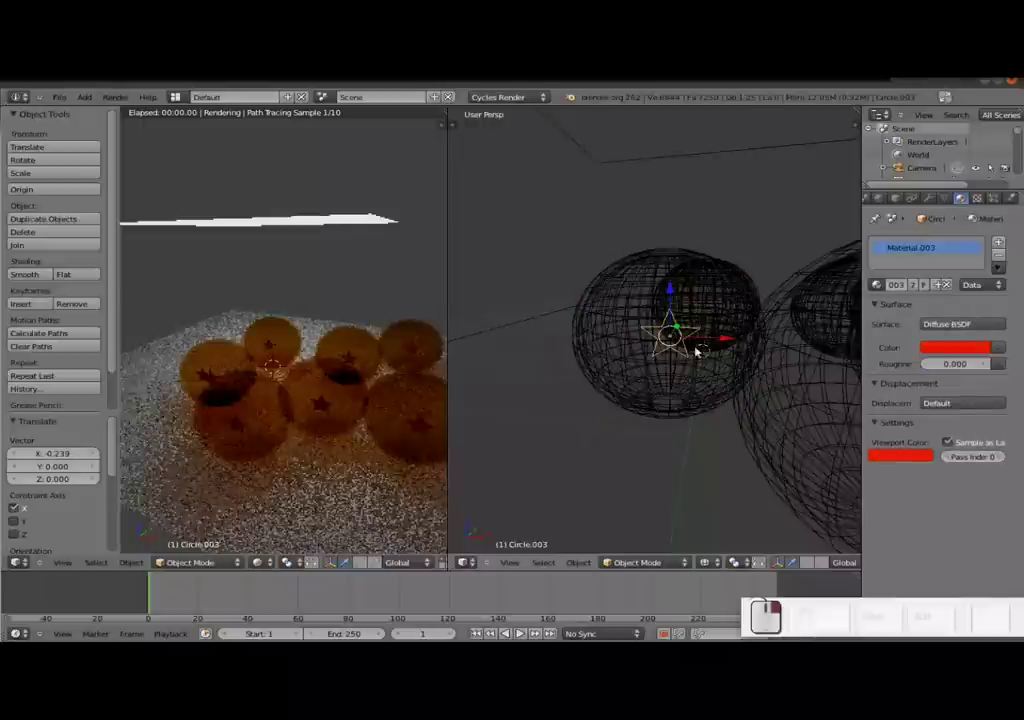
pyautogui.moveTo(729, 336); pyautogui.dragTo(677, 501)
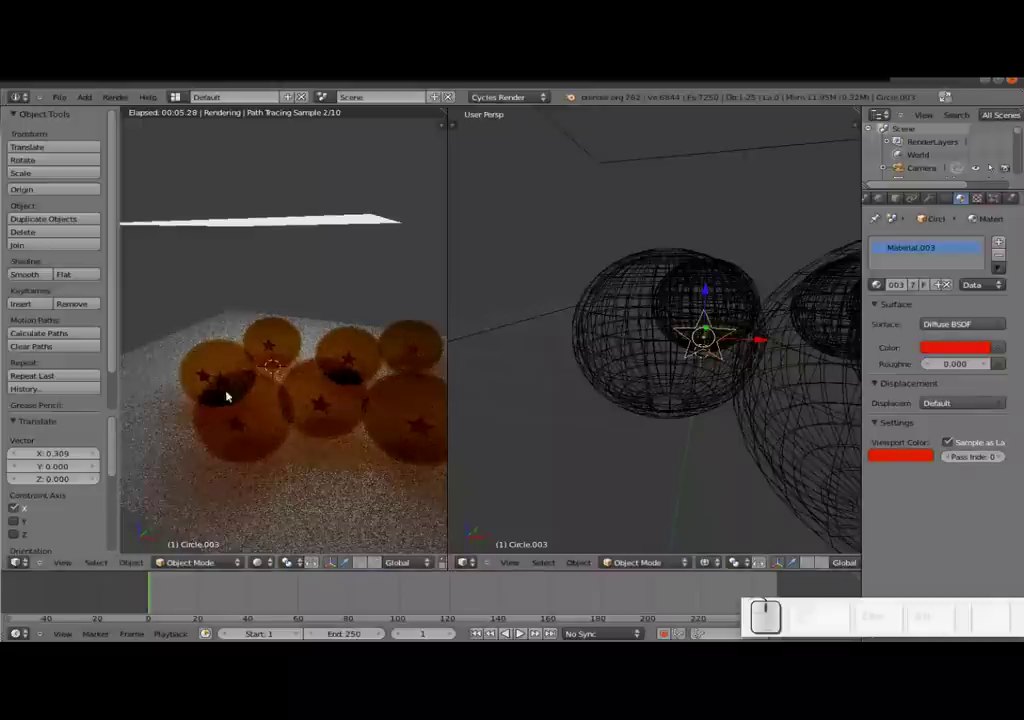
pyautogui.scroll(-3)
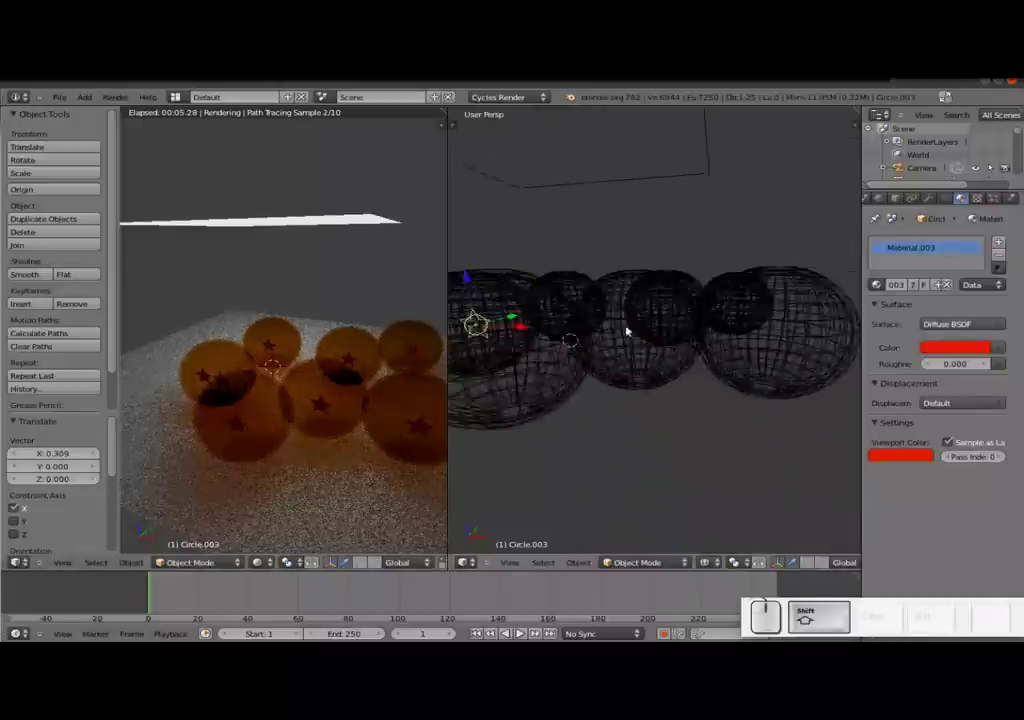
pyautogui.scroll(3)
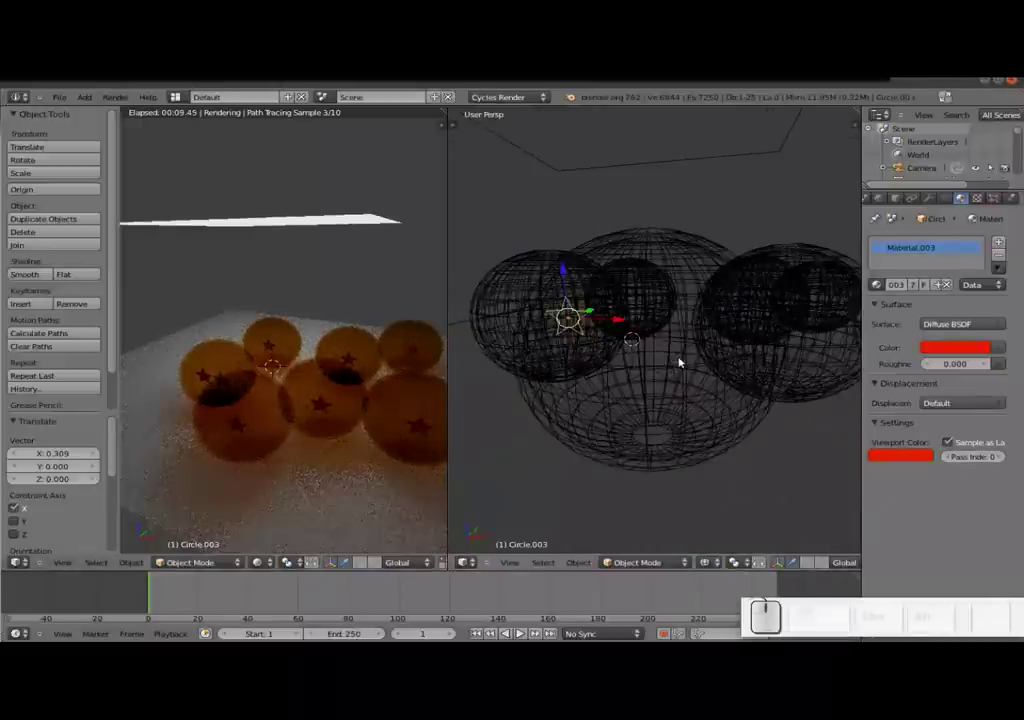
# - Duplicate another star, shift the copy sideways, and nudge the original star over too
pyautogui.rightClick(685, 358)
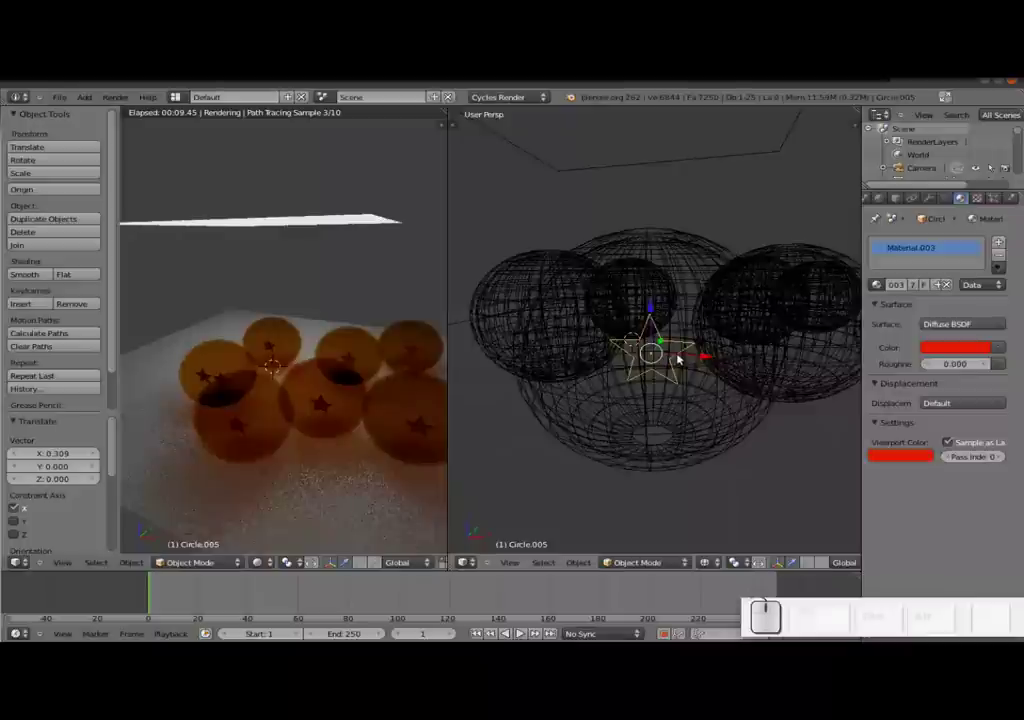
pyautogui.press('shift+d')
pyautogui.press('Return')
pyautogui.moveTo(684, 356); pyautogui.dragTo(665, 374)
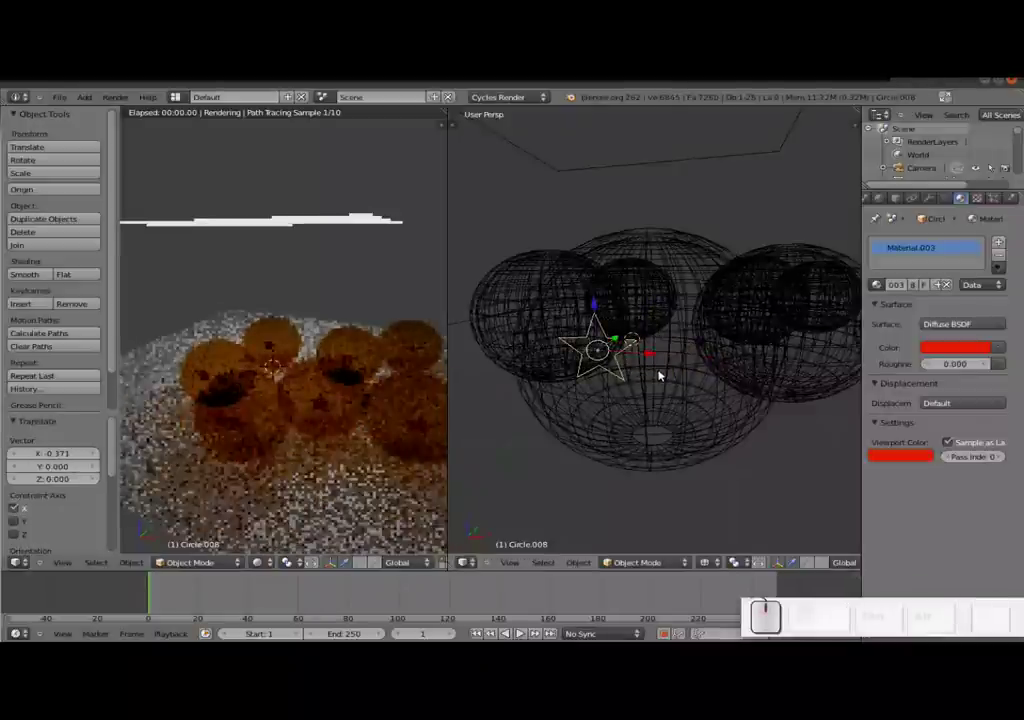
pyautogui.rightClick(665, 377)
pyautogui.moveTo(710, 357); pyautogui.dragTo(686, 338)
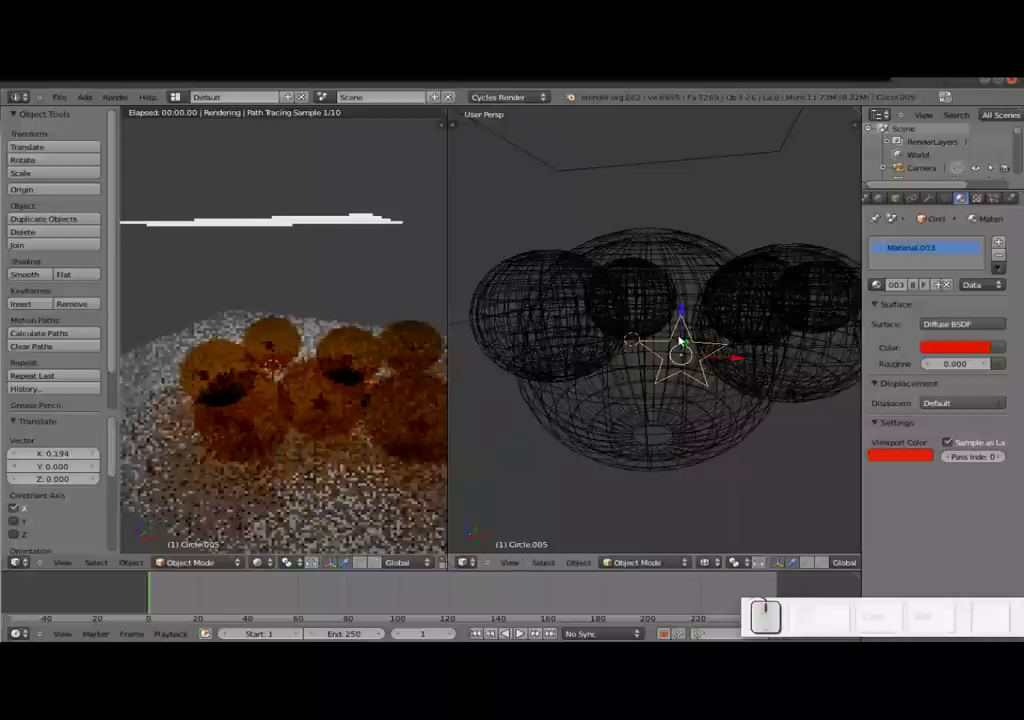
# - Cycle through the stars to pick one and lower it on the ball
pyautogui.rightClick(628, 378)
pyautogui.rightClick(629, 378)
pyautogui.rightClick(674, 298)
pyautogui.rightClick(672, 294)
pyautogui.rightClick(691, 410)
pyautogui.rightClick(704, 384)
pyautogui.rightClick(631, 379)
pyautogui.moveTo(646, 320); pyautogui.dragTo(674, 358)
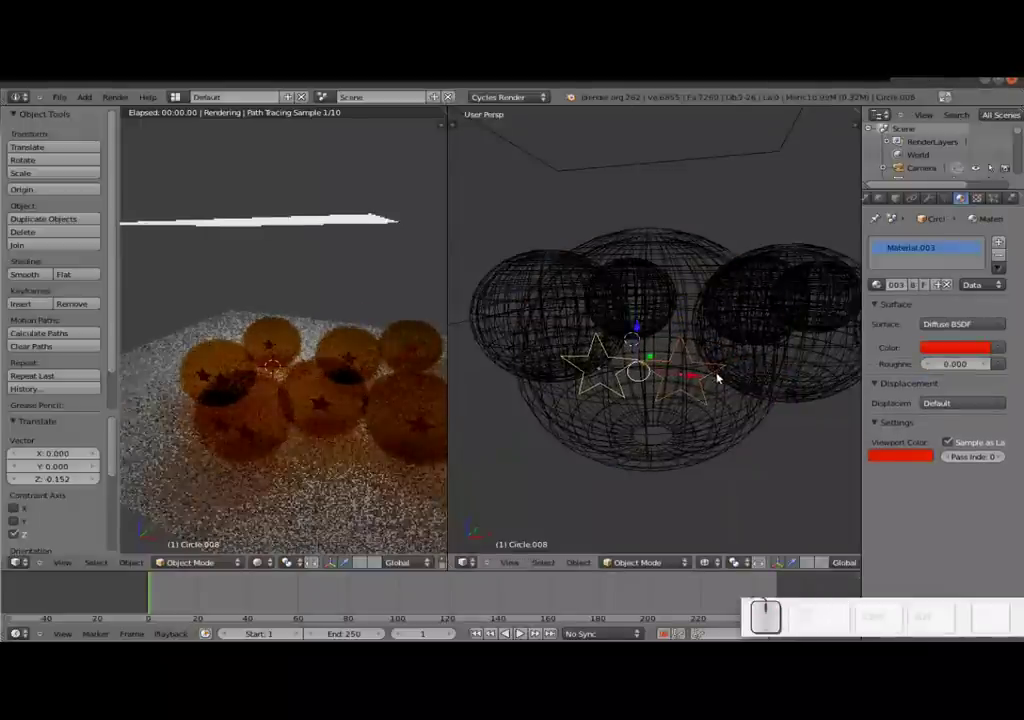
# - Duplicate one more star with vertical constraint and settle it onto the upper middle ball
pyautogui.rightClick(710, 393)
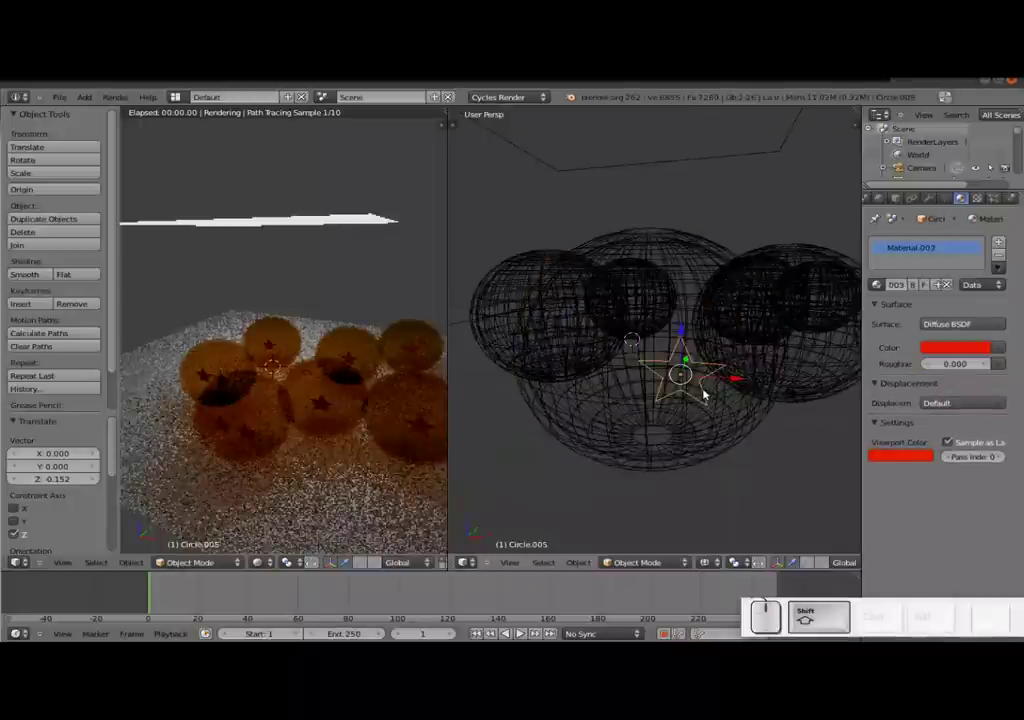
pyautogui.press('shift+d')
pyautogui.press('Return')
pyautogui.moveTo(685, 346); pyautogui.dragTo(743, 302)
pyautogui.moveTo(742, 304); pyautogui.dragTo(682, 520)
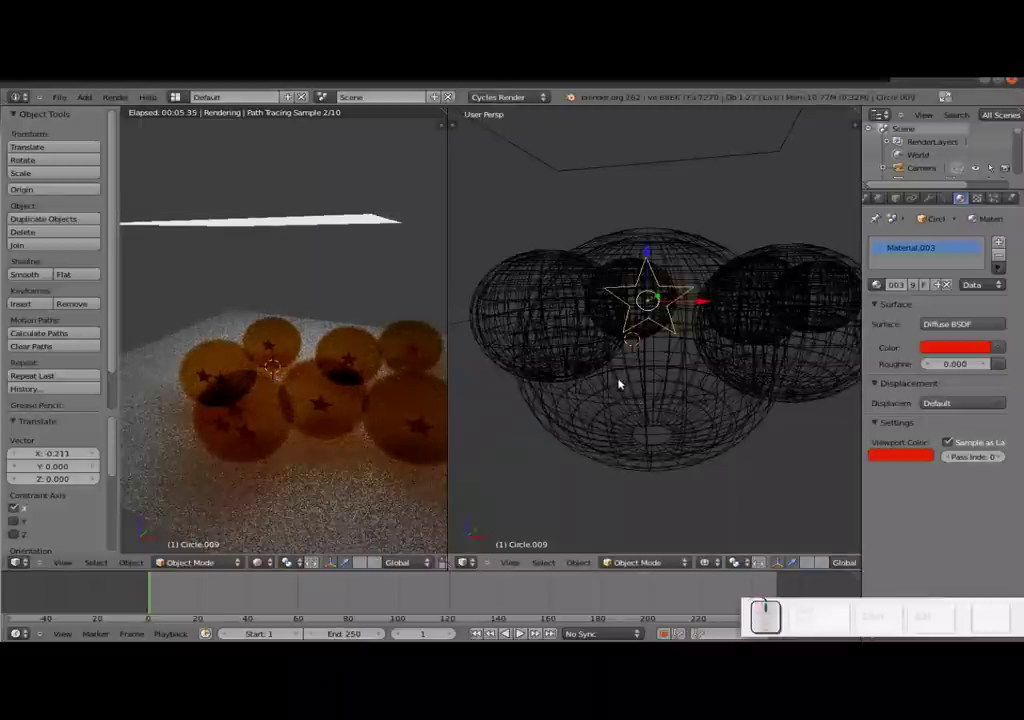
# - Reposition two existing stars on a ball, raising one higher on its surface
pyautogui.rightClick(629, 373)
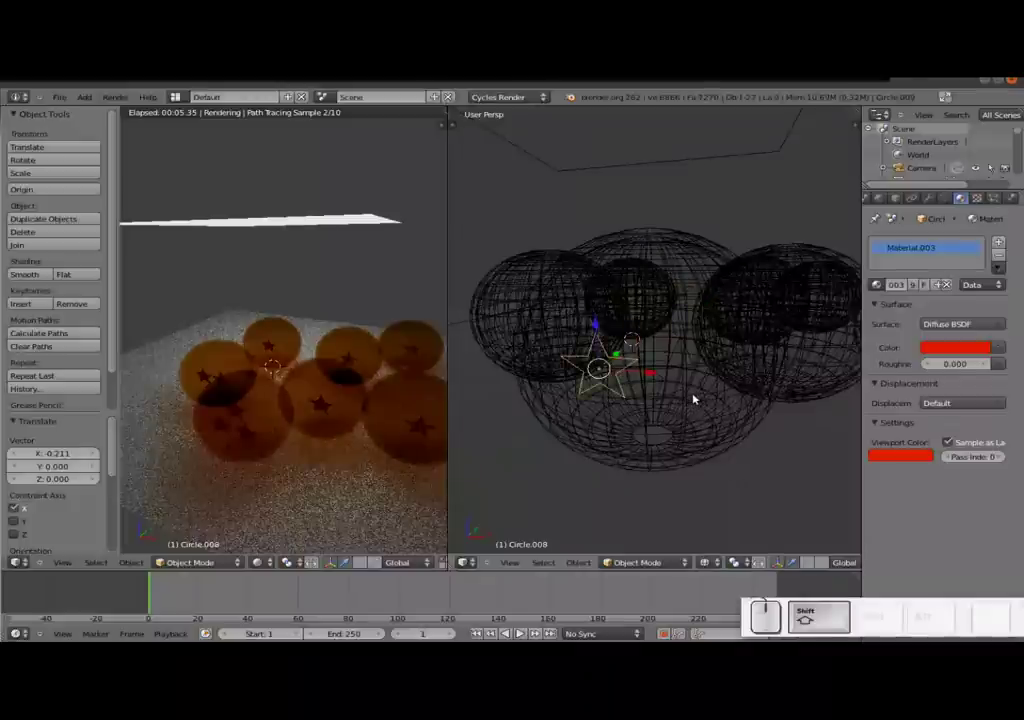
pyautogui.moveTo(770, 311); pyautogui.dragTo(646, 382)
pyautogui.rightClick(644, 376)
pyautogui.rightClick(645, 375)
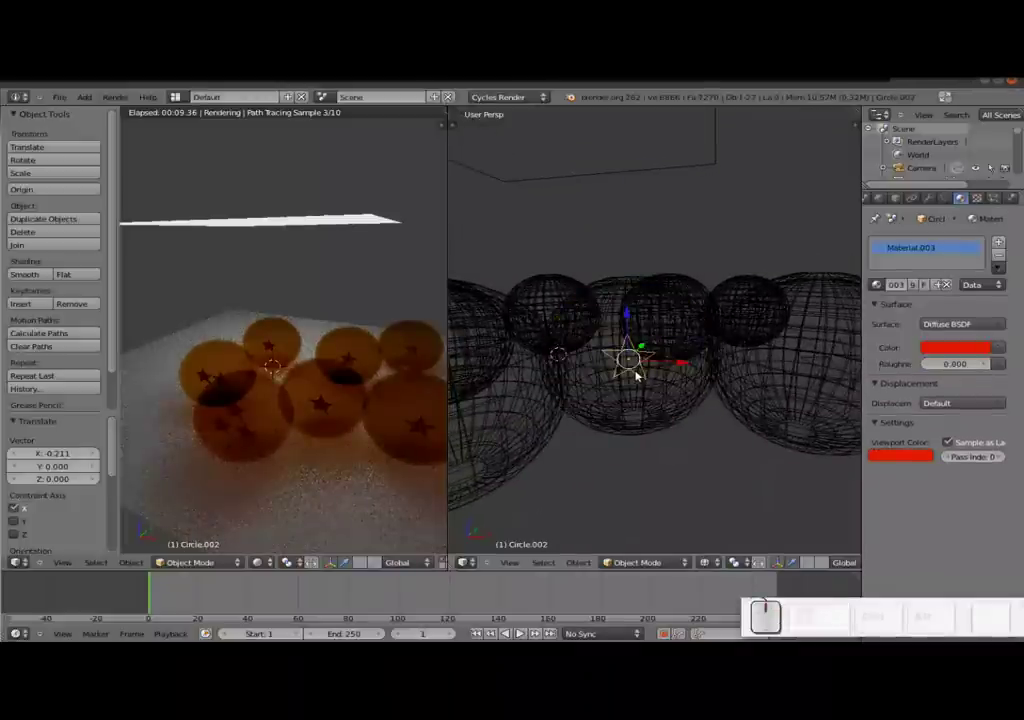
pyautogui.moveTo(681, 365); pyautogui.dragTo(665, 348)
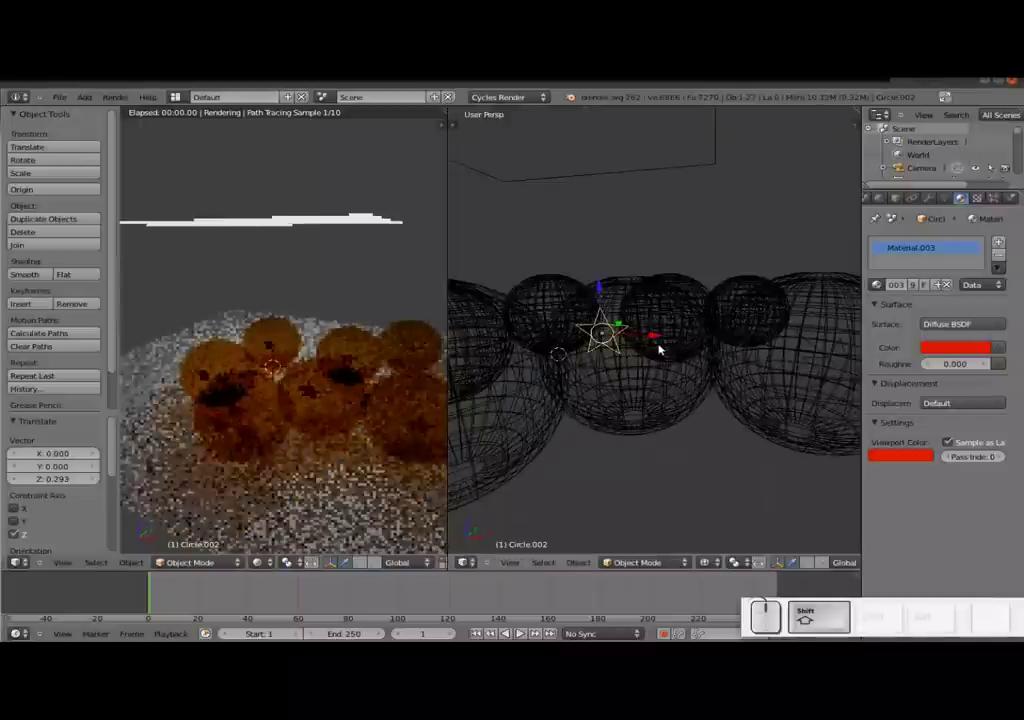
# - Duplicate the star three times with Shift+D and place each axis-constrained copy on the ball
pyautogui.press('shift+d')
pyautogui.press('shift+Return')
pyautogui.moveTo(660, 335); pyautogui.dragTo(731, 334)
pyautogui.press('shift+d')
pyautogui.press('shift+Return')
pyautogui.moveTo(683, 294); pyautogui.dragTo(695, 337)
pyautogui.press('shift+f')
pyautogui.press('d')
pyautogui.press('Return')
pyautogui.moveTo(731, 384); pyautogui.dragTo(387, 437)
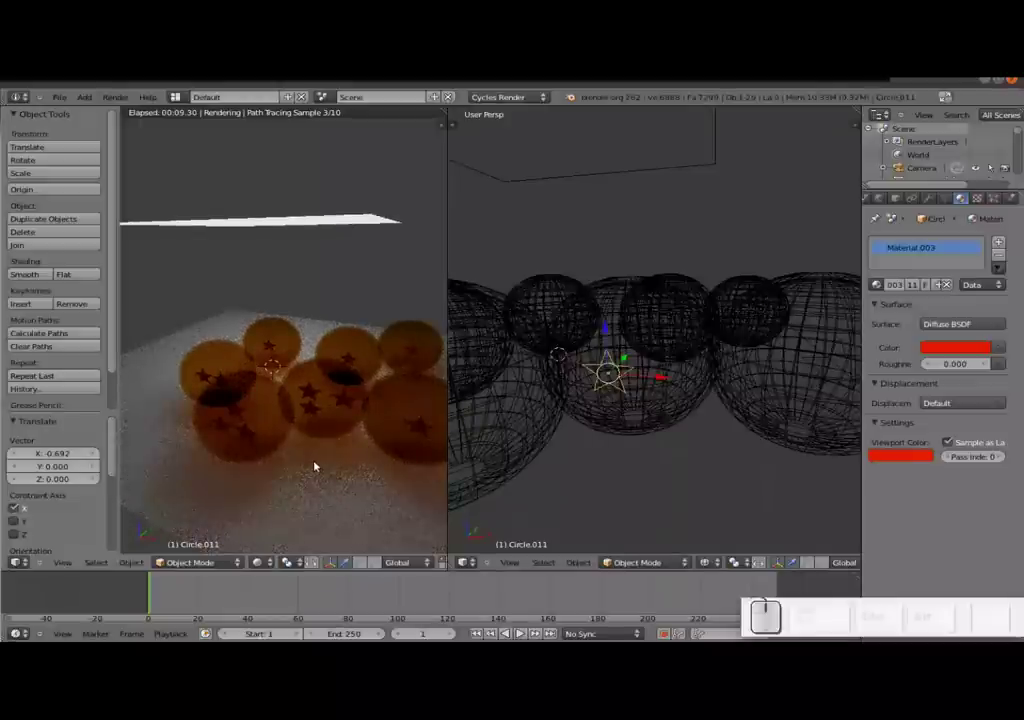
pyautogui.scroll(3)
pyautogui.scroll(-3)
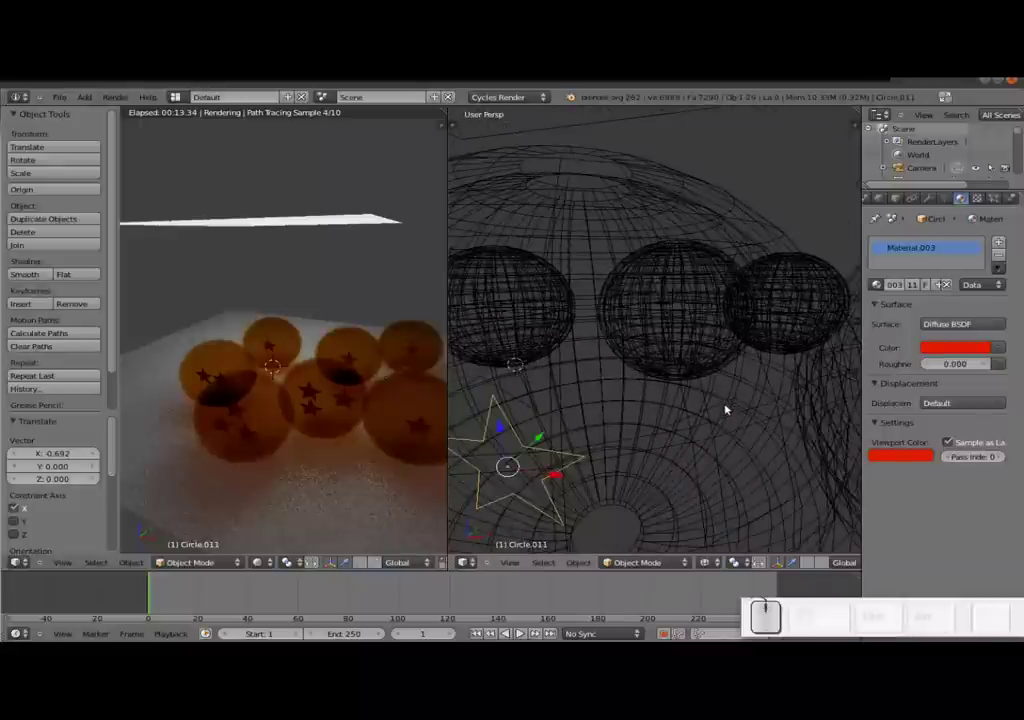
# - Duplicate another star, lower the copy onto the ball and slide it sideways along X
pyautogui.rightClick(732, 402)
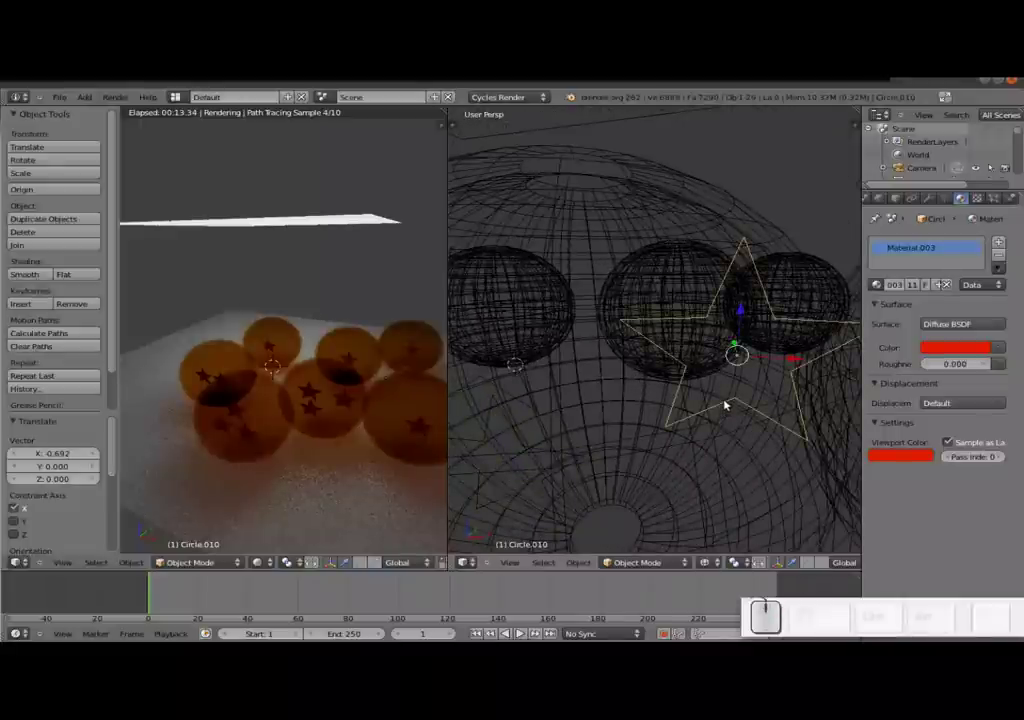
pyautogui.scroll(-3)
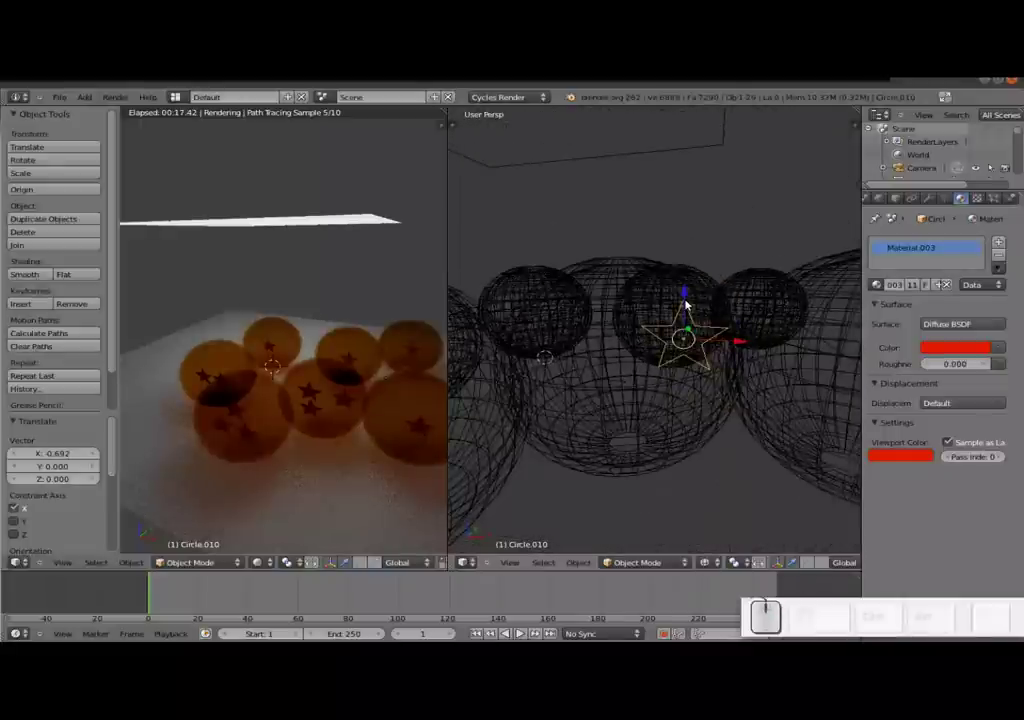
pyautogui.click(691, 305)
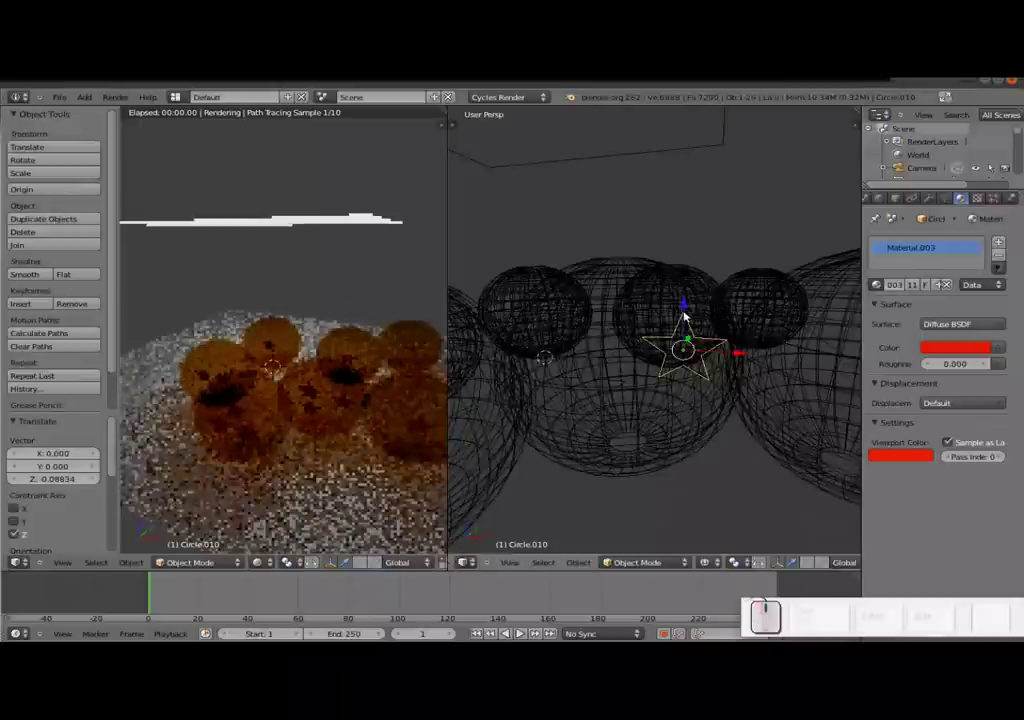
pyautogui.press('ctrl+z')
pyautogui.press('shift+d')
pyautogui.press('shift+Return')
pyautogui.moveTo(691, 294); pyautogui.dragTo(740, 420)
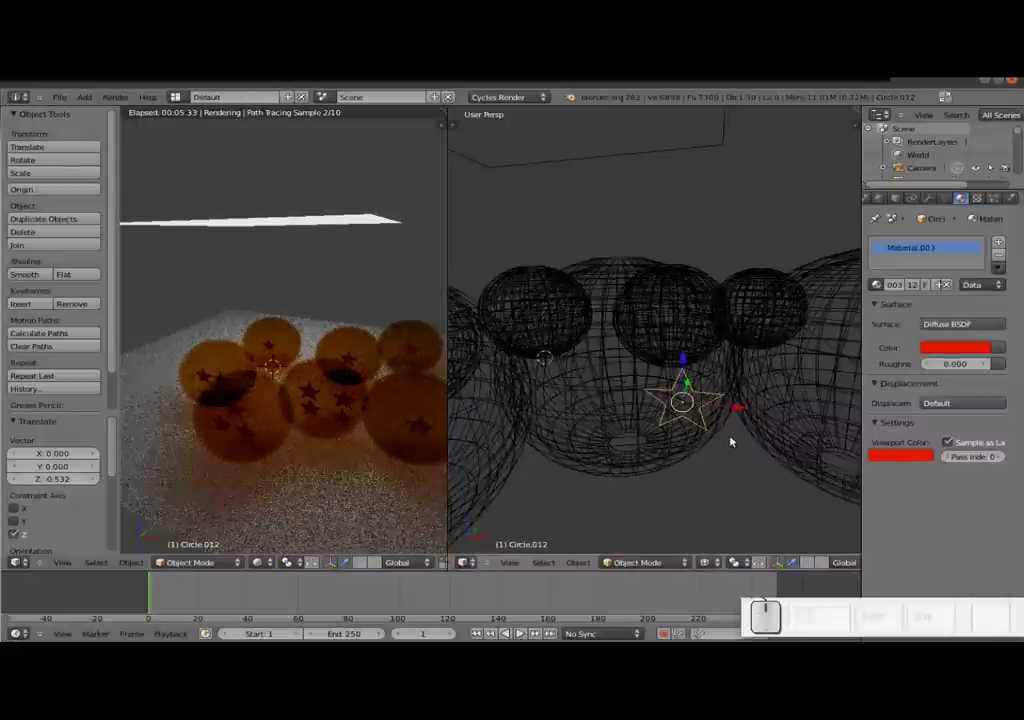
pyautogui.moveTo(745, 407); pyautogui.dragTo(729, 412)
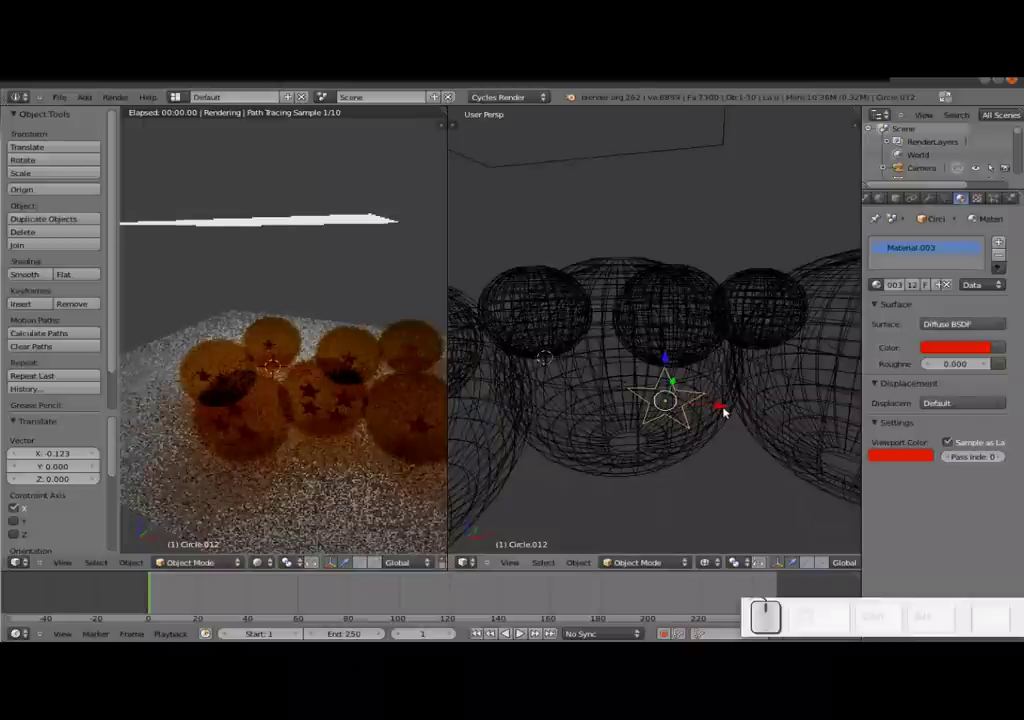
pyautogui.scroll(3)
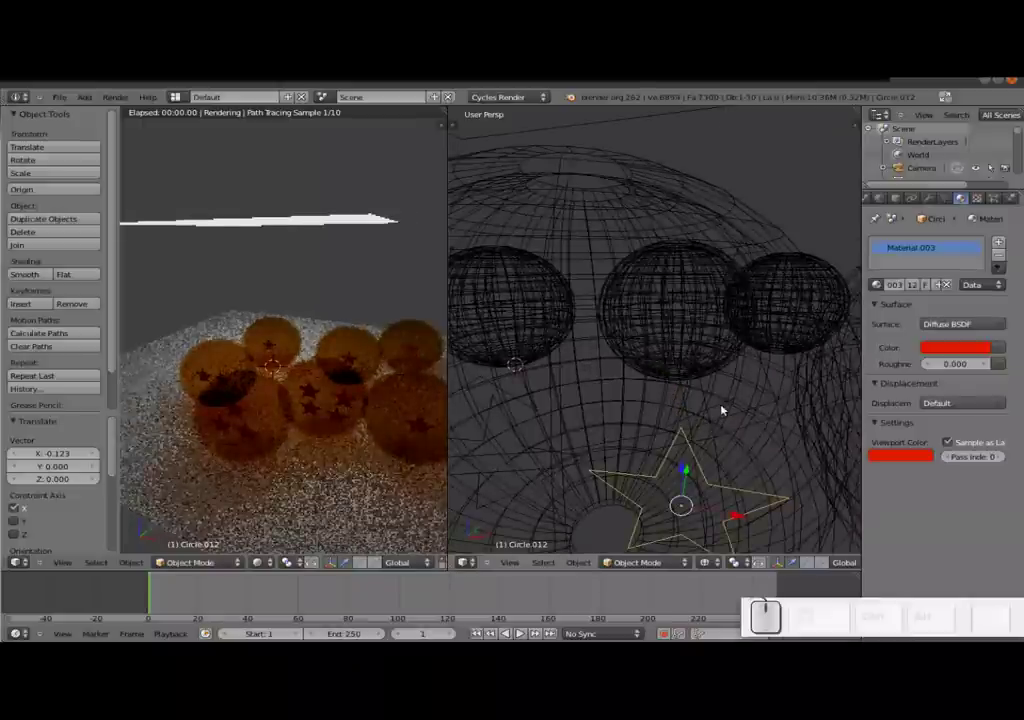
# - Move a star across the front ball, then duplicate it and slide the copy along X
pyautogui.rightClick(731, 402)
pyautogui.moveTo(802, 360); pyautogui.dragTo(717, 391)
pyautogui.scroll(-3)
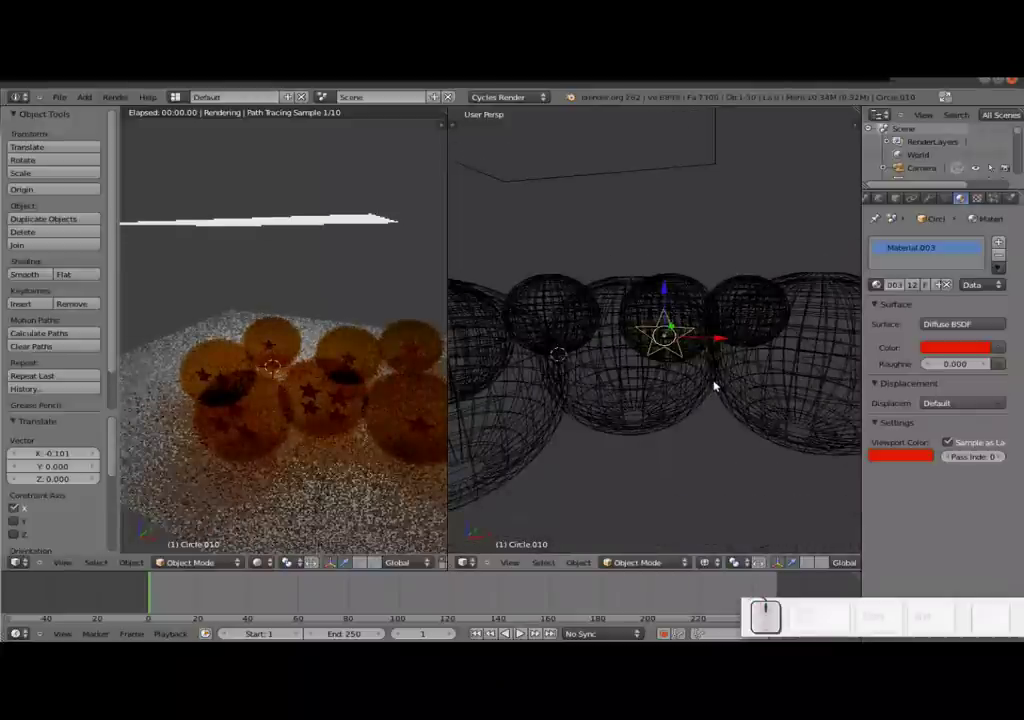
pyautogui.moveTo(760, 385); pyautogui.dragTo(741, 380)
pyautogui.moveTo(741, 380); pyautogui.dragTo(769, 362)
pyautogui.rightClick(769, 362)
pyautogui.middleClick(769, 362)
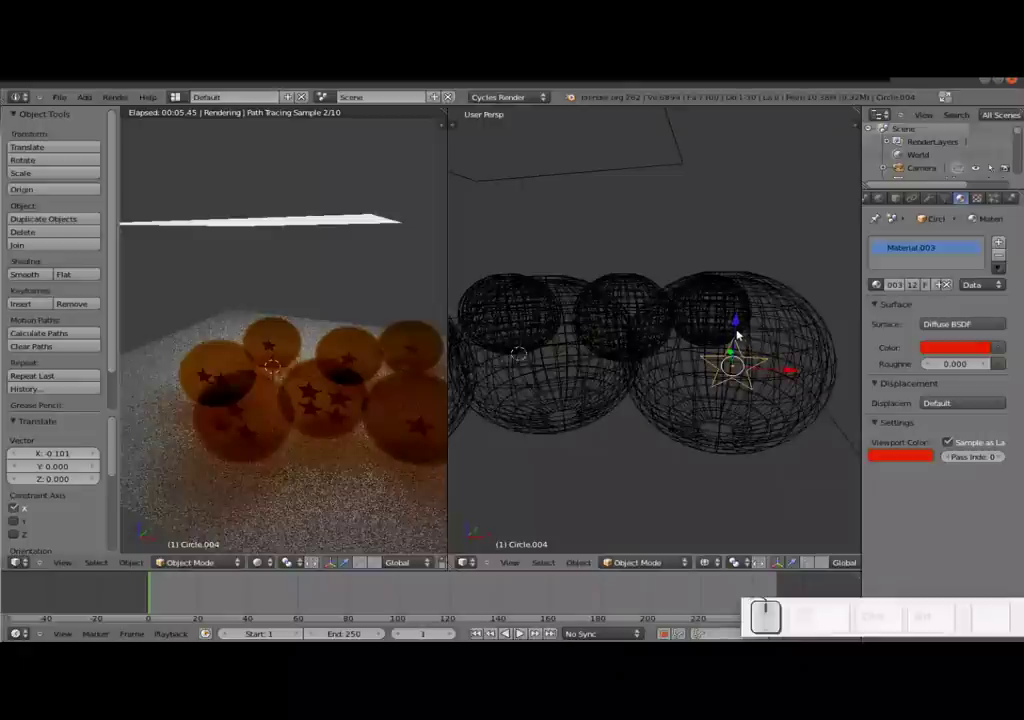
pyautogui.moveTo(782, 368); pyautogui.dragTo(815, 370)
pyautogui.middleClick(815, 370)
pyautogui.press('shift+d')
pyautogui.press('shift+Return')
pyautogui.moveTo(804, 369); pyautogui.dragTo(769, 373)
pyautogui.scroll(3)
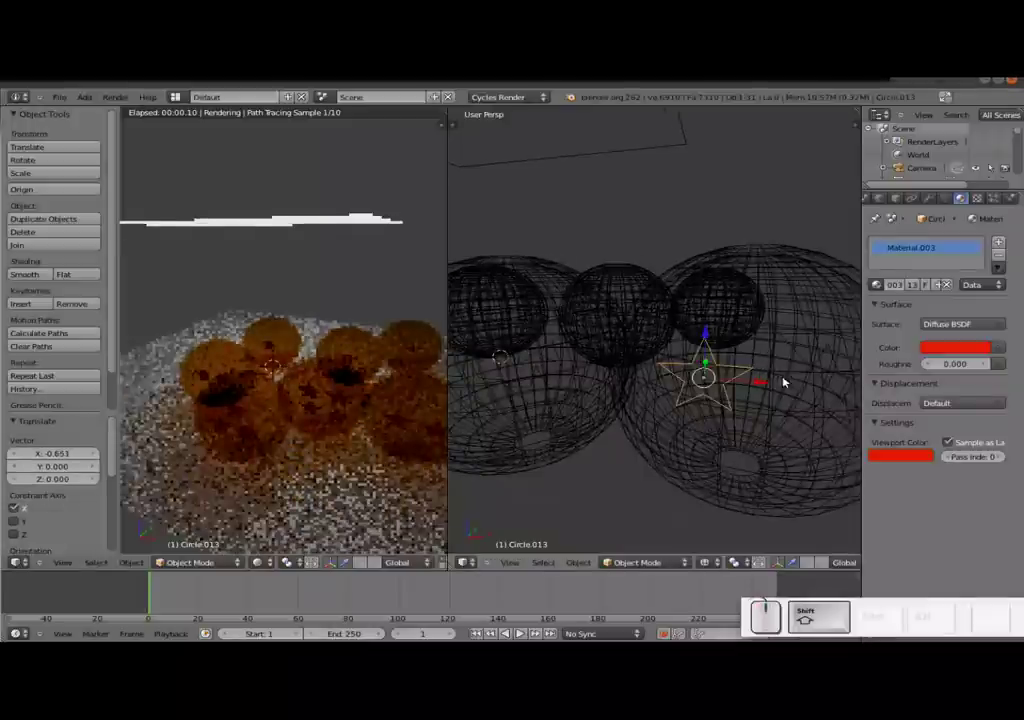
# - Duplicate a pair of stars into place, then copy one and lower it onto the lower ball
pyautogui.rightClick(837, 348)
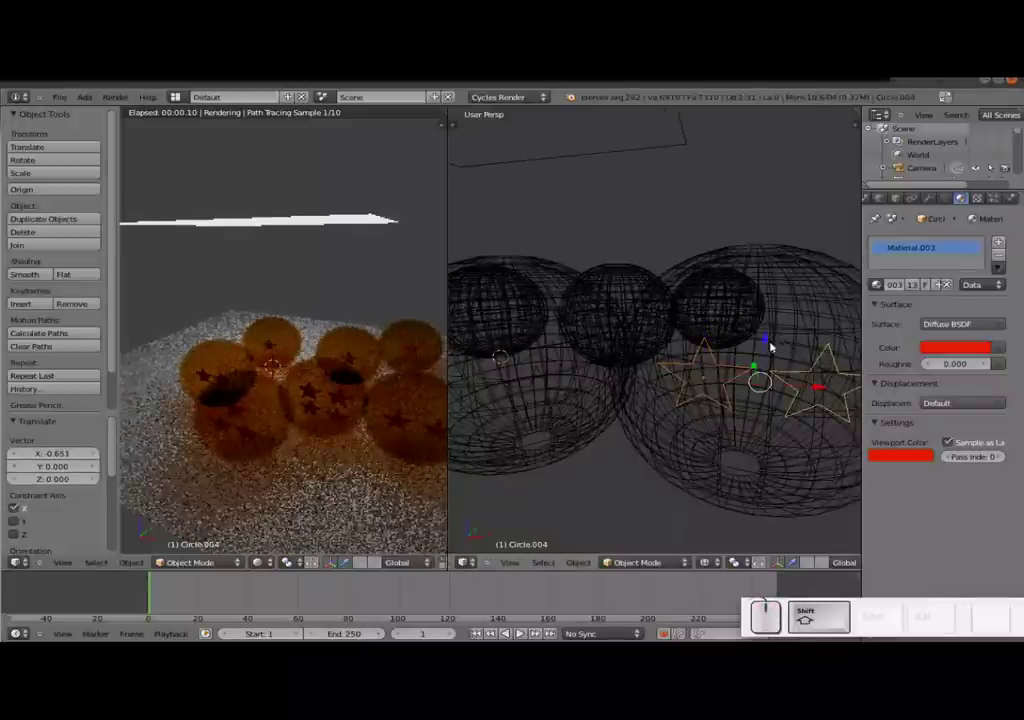
pyautogui.moveTo(772, 345); pyautogui.dragTo(795, 318)
pyautogui.press('shift+d')
pyautogui.press('Escape')
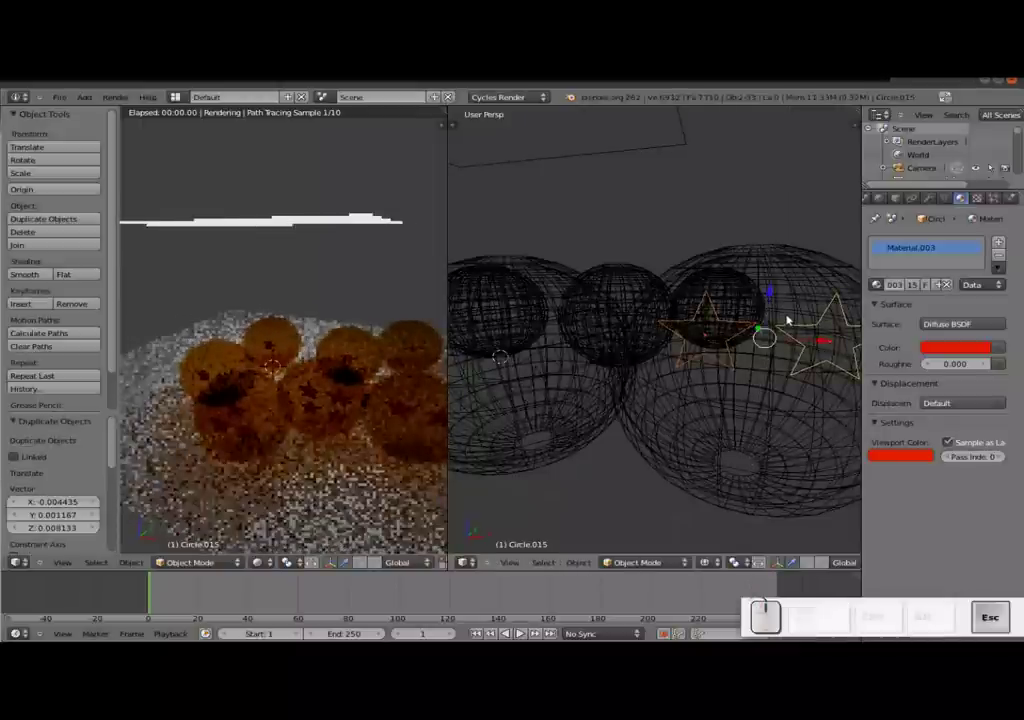
pyautogui.moveTo(775, 291); pyautogui.dragTo(795, 417)
pyautogui.rightClick(808, 409)
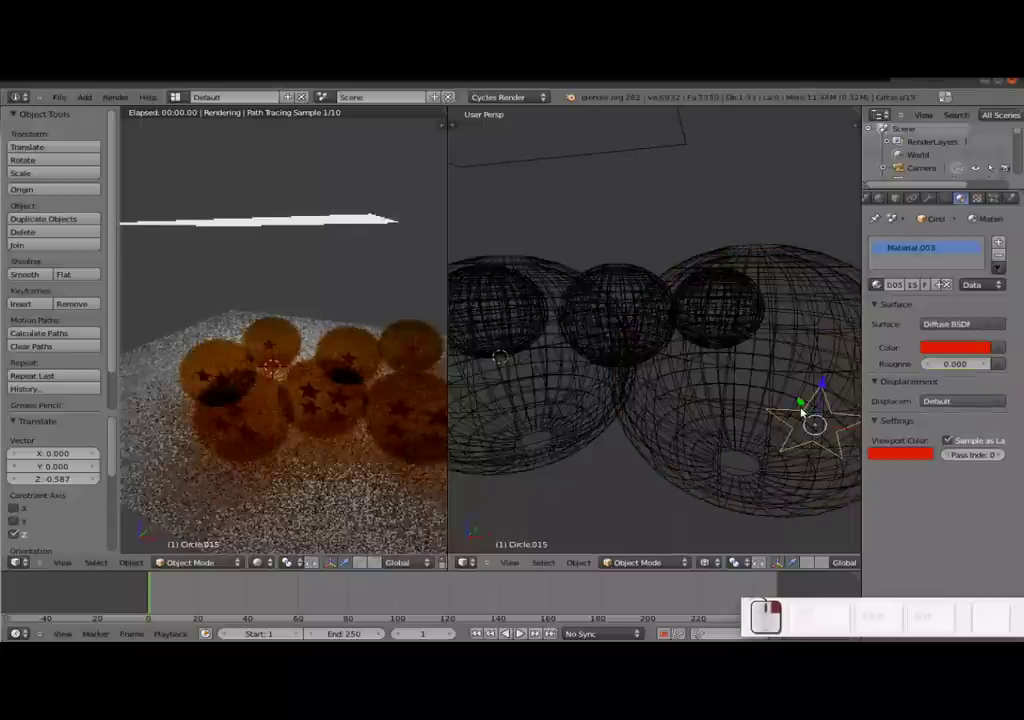
pyautogui.press('shift+d')
pyautogui.press('Return')
pyautogui.moveTo(851, 427); pyautogui.dragTo(522, 415)
# - Orbit and zoom the preview and wireframe views to inspect the starred balls
pyautogui.scroll(-3)
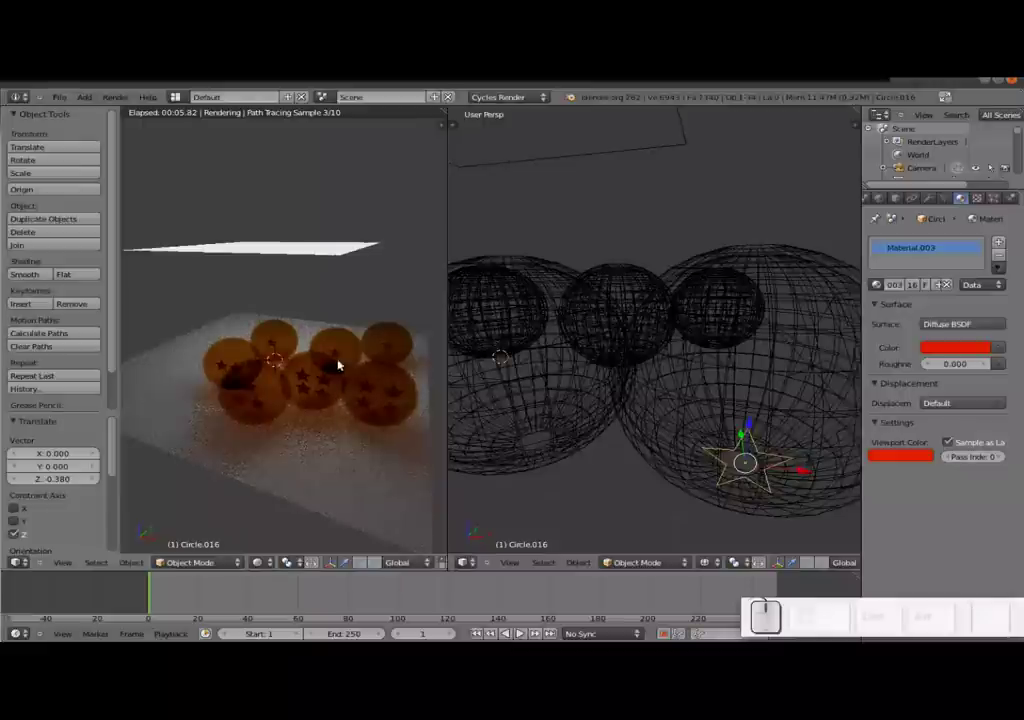
pyautogui.scroll(3)
pyautogui.scroll(-3)
pyautogui.moveTo(359, 430); pyautogui.dragTo(365, 366)
pyautogui.scroll(3)
pyautogui.scroll(-3)
pyautogui.scroll(-3)
pyautogui.moveTo(352, 313); pyautogui.dragTo(379, 327)
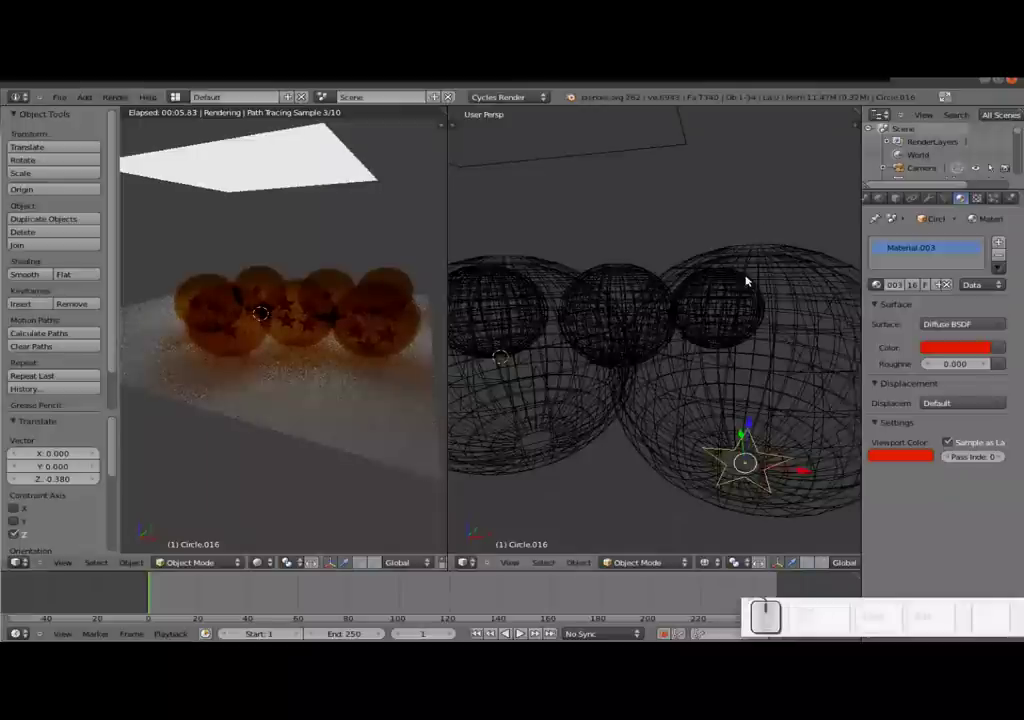
pyautogui.moveTo(767, 281); pyautogui.dragTo(594, 423)
pyautogui.scroll(3)
pyautogui.middleClick(577, 473)
pyautogui.scroll(3)
# - Reposition a star on the front ball, then duplicate it and place the copy nearby
pyautogui.rightClick(647, 379)
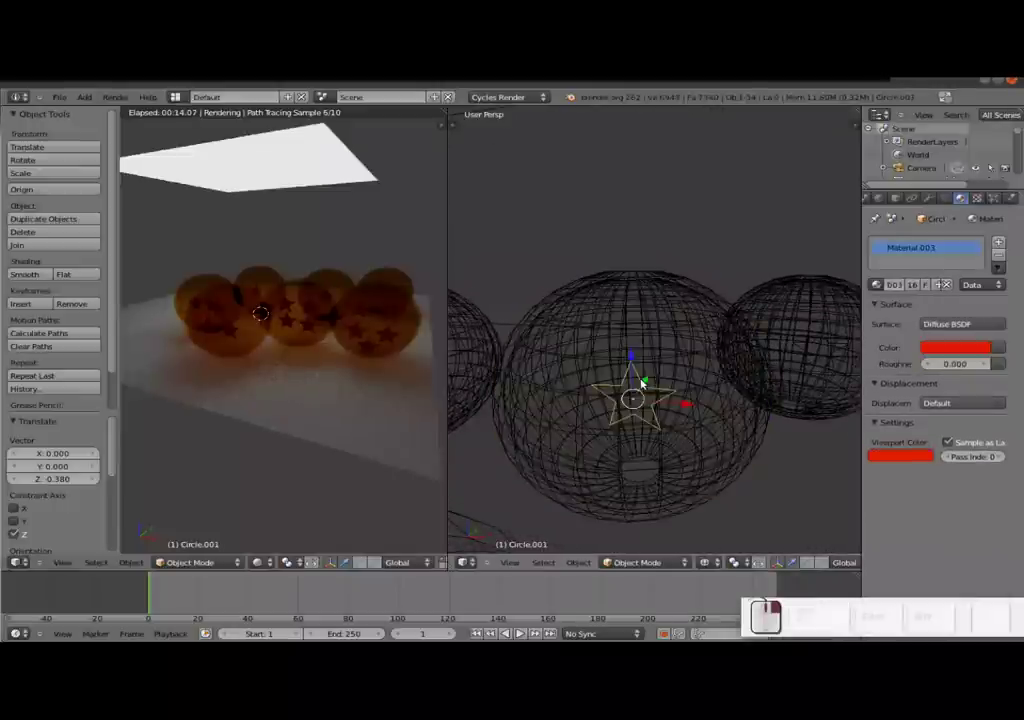
pyautogui.moveTo(688, 402); pyautogui.dragTo(566, 351)
pyautogui.moveTo(566, 351); pyautogui.dragTo(607, 357)
pyautogui.click(607, 357)
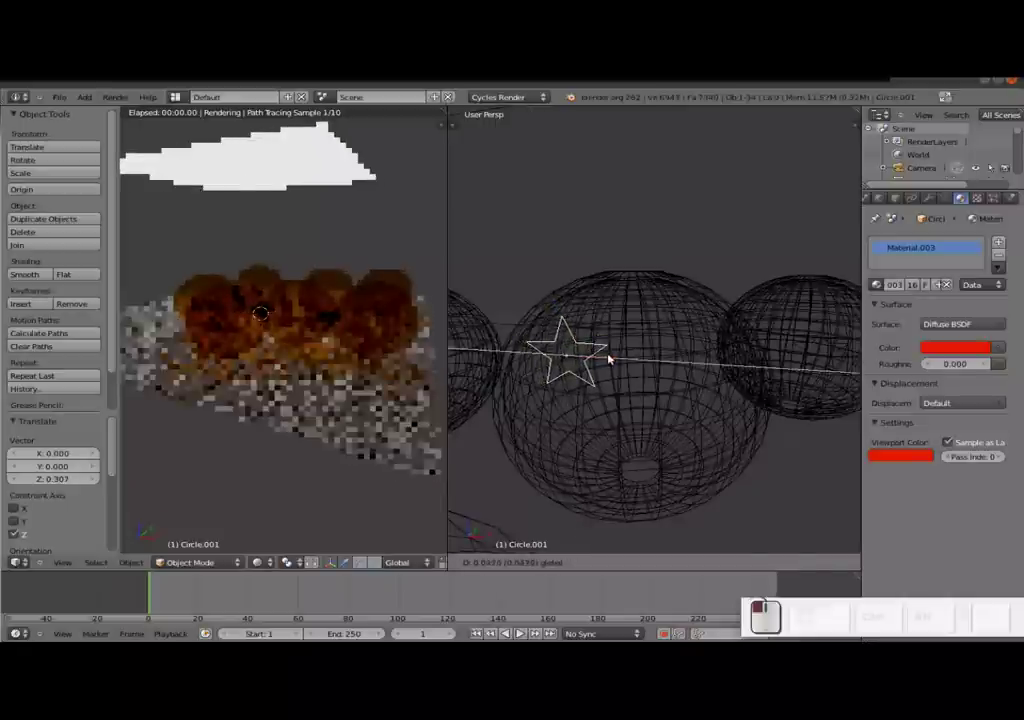
pyautogui.press('shift+d')
pyautogui.press('shift+Return')
pyautogui.moveTo(622, 360); pyautogui.dragTo(634, 351)
# - Duplicate another star twice, lowering each vertically constrained copy down the ball
pyautogui.rightClick(609, 345)
pyautogui.press('shift+d')
pyautogui.press('Return')
pyautogui.moveTo(626, 328); pyautogui.dragTo(628, 387)
pyautogui.press('shift+d')
pyautogui.press('shift+Return')
pyautogui.moveTo(625, 376); pyautogui.dragTo(604, 377)
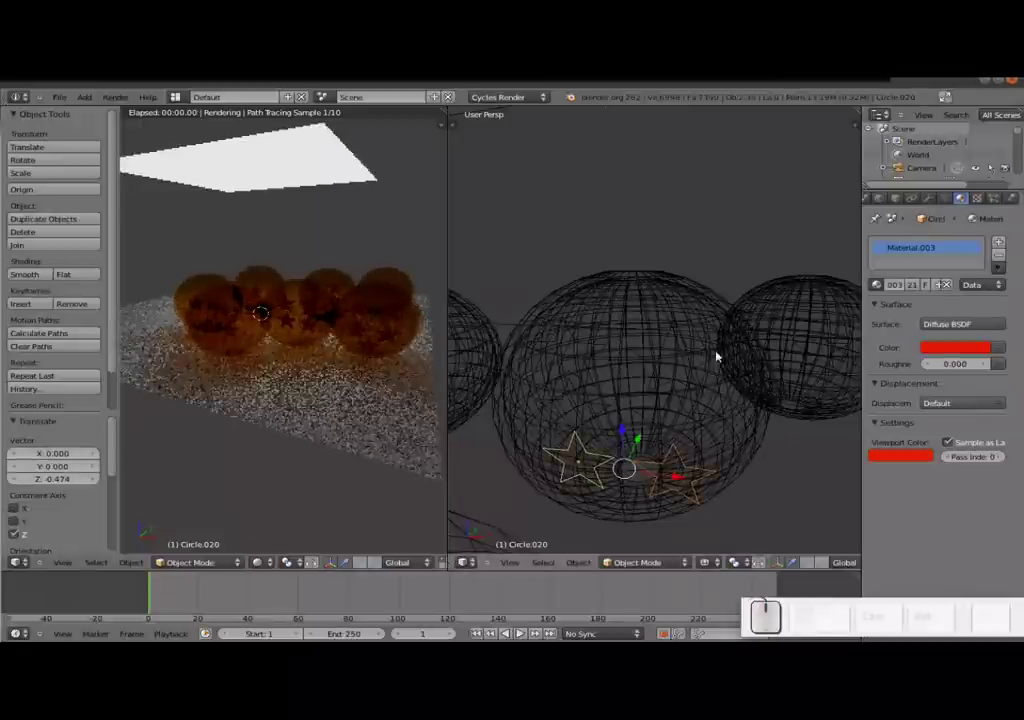
# - Orbit to frame the next ball and select its star
pyautogui.moveTo(753, 363); pyautogui.dragTo(726, 387)
pyautogui.scroll(3)
pyautogui.moveTo(787, 385); pyautogui.dragTo(740, 366)
pyautogui.rightClick(743, 358)
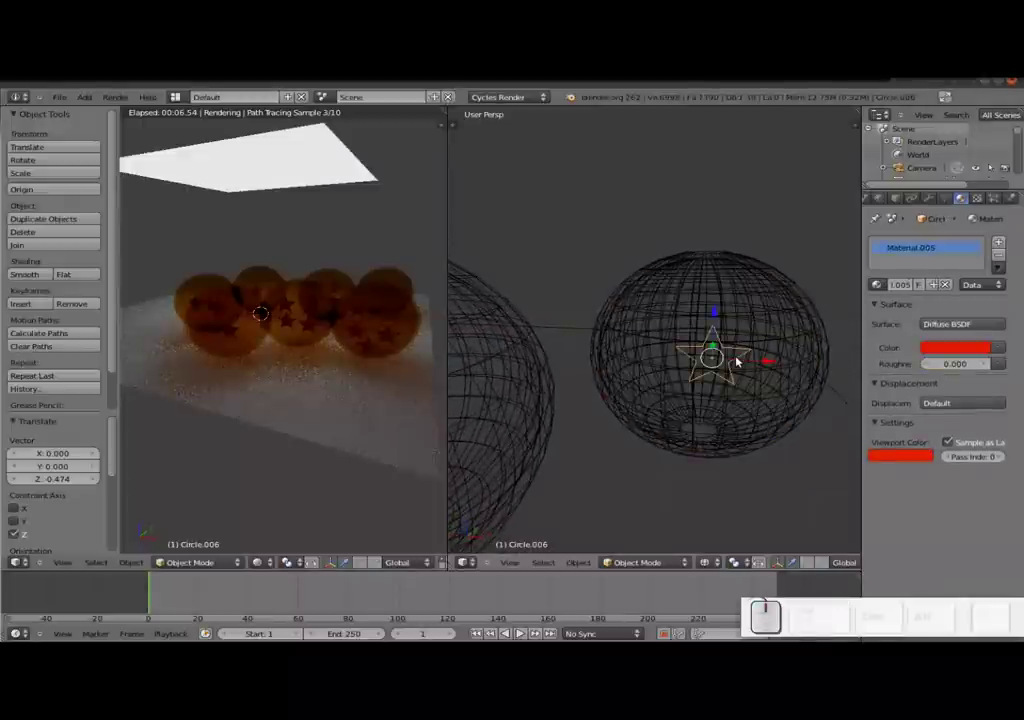
# - Duplicate the star twice, sliding the copies sideways across the next ball
pyautogui.press('shift+d')
pyautogui.press('Return')
pyautogui.moveTo(758, 359); pyautogui.dragTo(684, 357)
pyautogui.press('shift+d')
pyautogui.moveTo(684, 357); pyautogui.dragTo(684, 357)
pyautogui.press('shift+Return')
pyautogui.moveTo(684, 357); pyautogui.dragTo(845, 365)
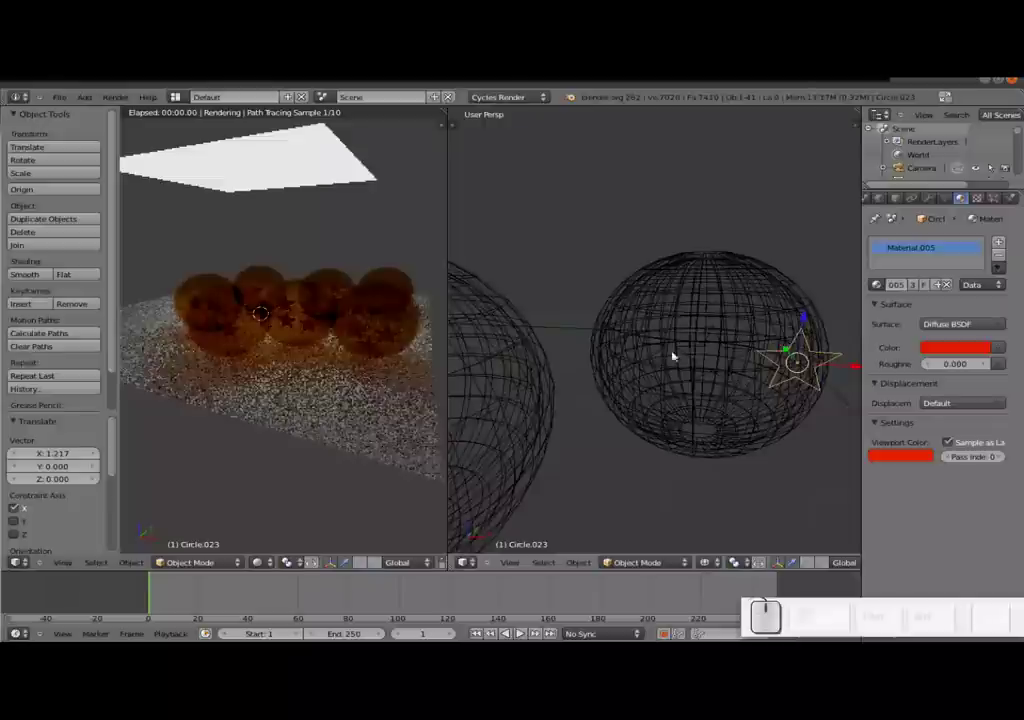
# - Select among the stars on the ball and move a copied star along X
pyautogui.rightClick(662, 351)
pyautogui.click(685, 353)
pyautogui.rightClick(724, 350)
pyautogui.rightClick(723, 352)
pyautogui.click(761, 361)
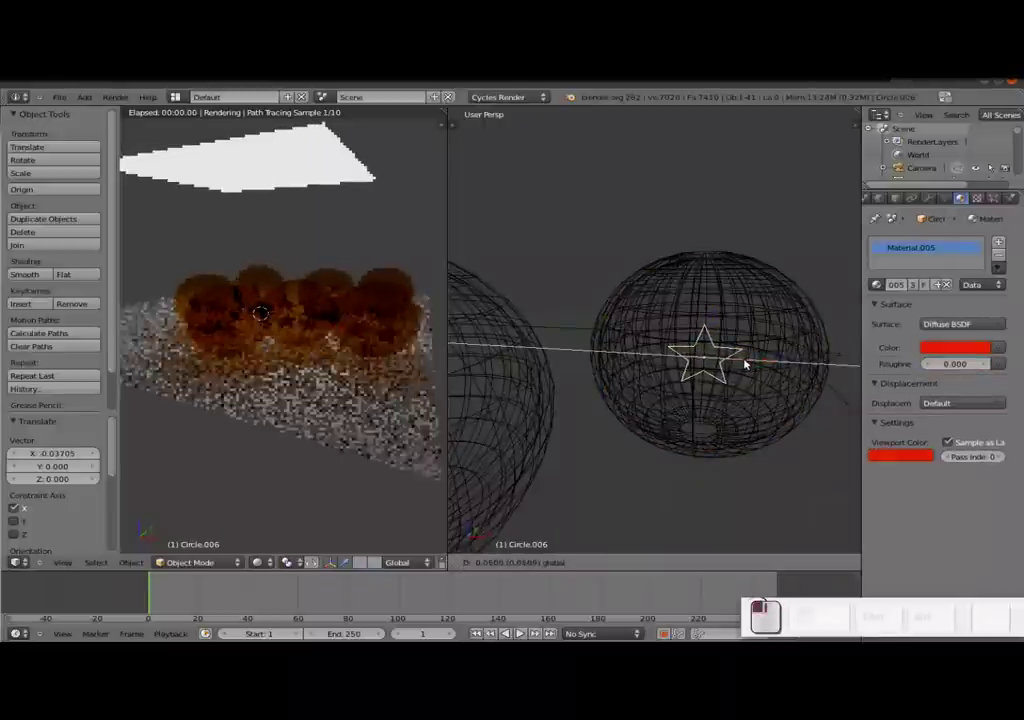
pyautogui.rightClick(782, 360)
pyautogui.moveTo(836, 362); pyautogui.dragTo(632, 351)
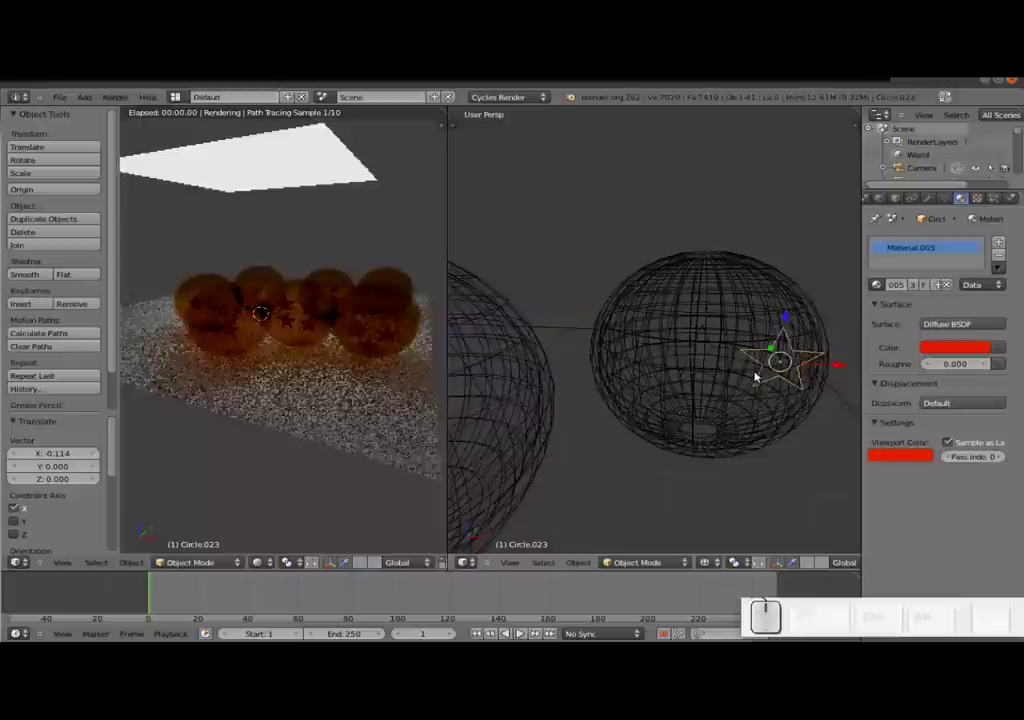
# - Duplicate the pair of stars, position the copies and raise them up the ball
pyautogui.rightClick(657, 371)
pyautogui.press('d')
pyautogui.press('Return')
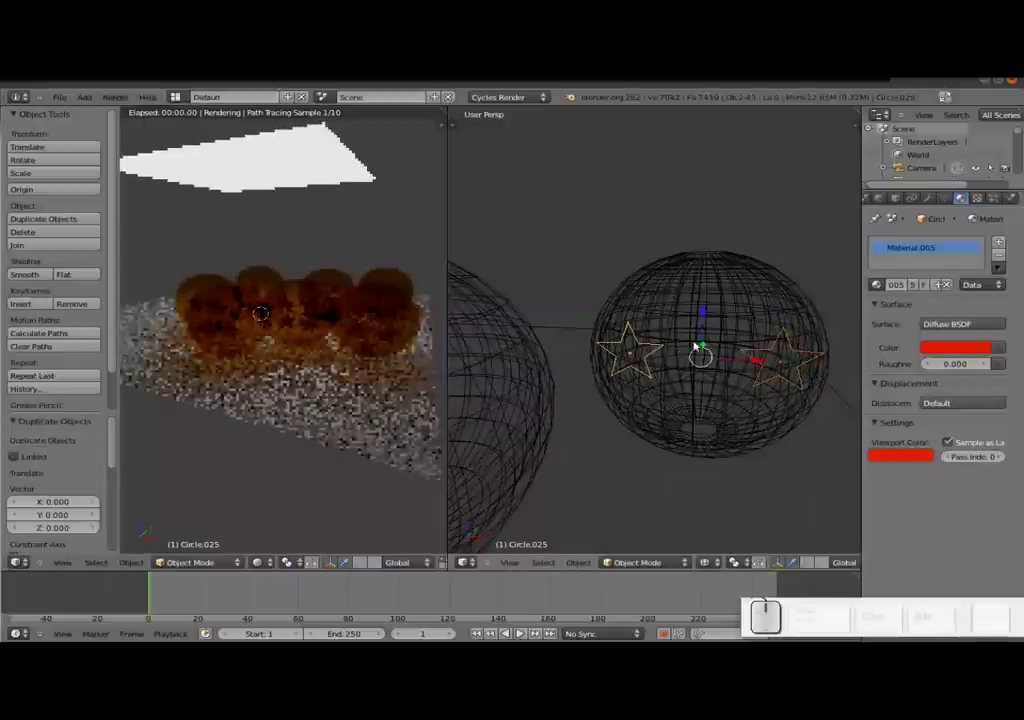
pyautogui.moveTo(709, 329); pyautogui.dragTo(689, 290)
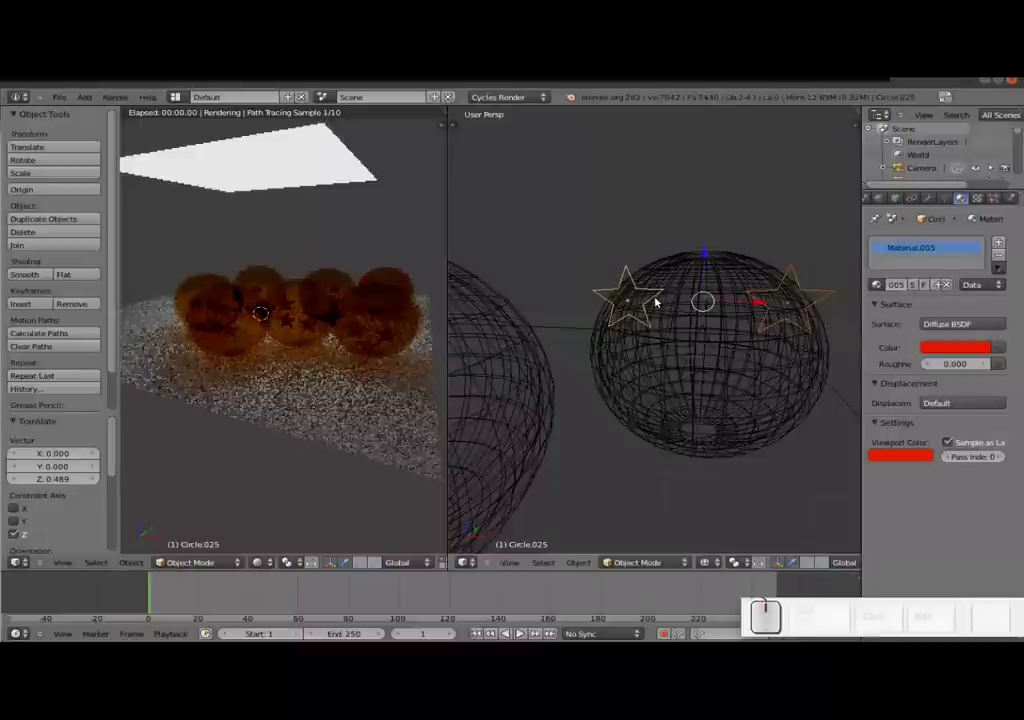
pyautogui.rightClick(658, 301)
pyautogui.rightClick(658, 301)
pyautogui.moveTo(678, 303); pyautogui.dragTo(835, 300)
# - Shift one star along X, then lower the two upper stars vertically on the ball
pyautogui.rightClick(835, 291)
pyautogui.moveTo(842, 306); pyautogui.dragTo(784, 328)
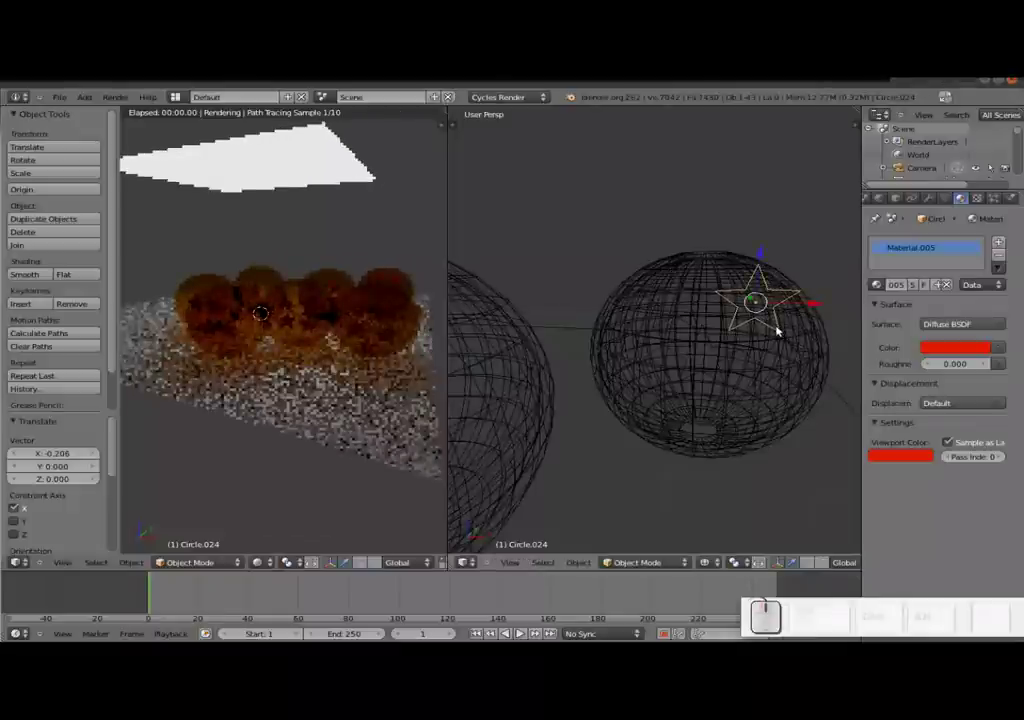
pyautogui.rightClick(691, 323)
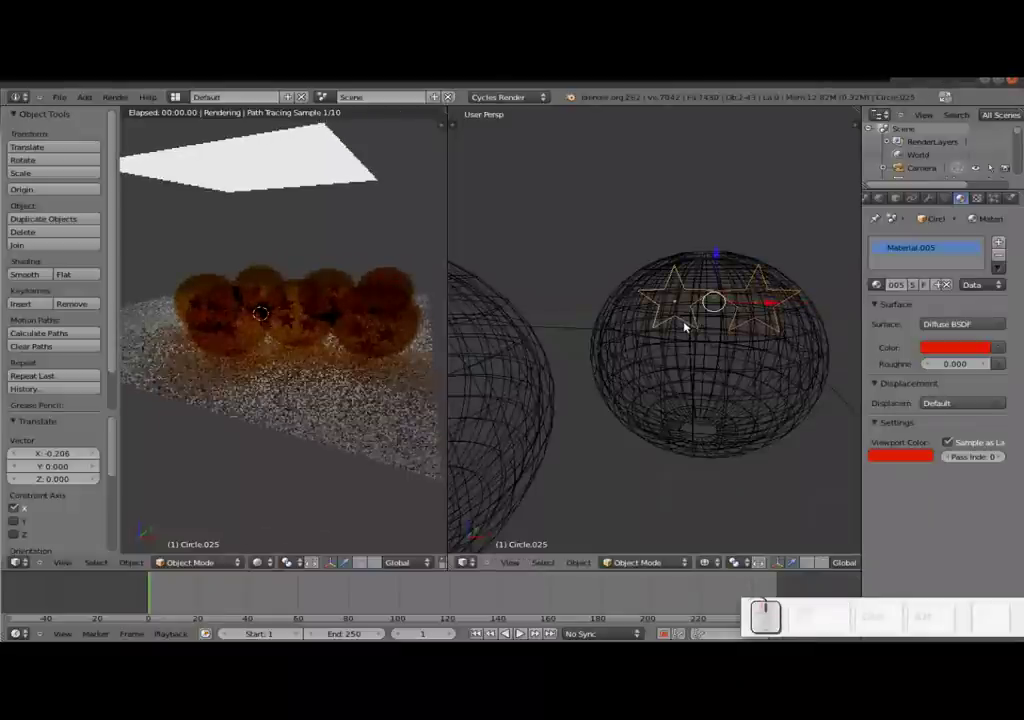
pyautogui.press('d')
pyautogui.press('Return')
pyautogui.moveTo(727, 264); pyautogui.dragTo(713, 367)
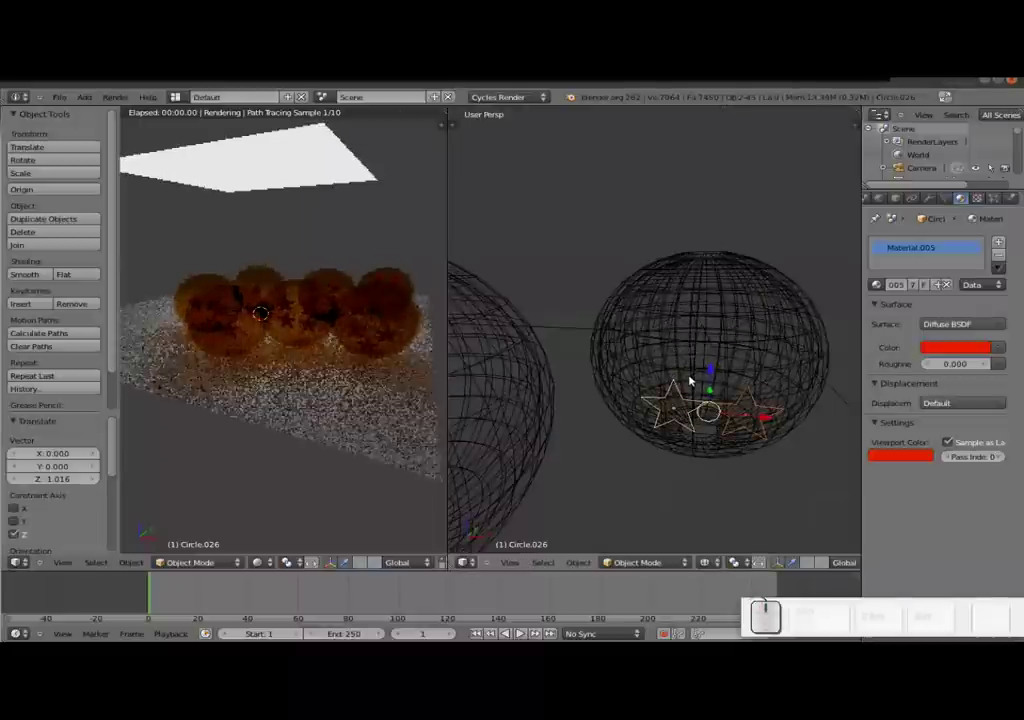
pyautogui.moveTo(405, 331); pyautogui.dragTo(382, 331)
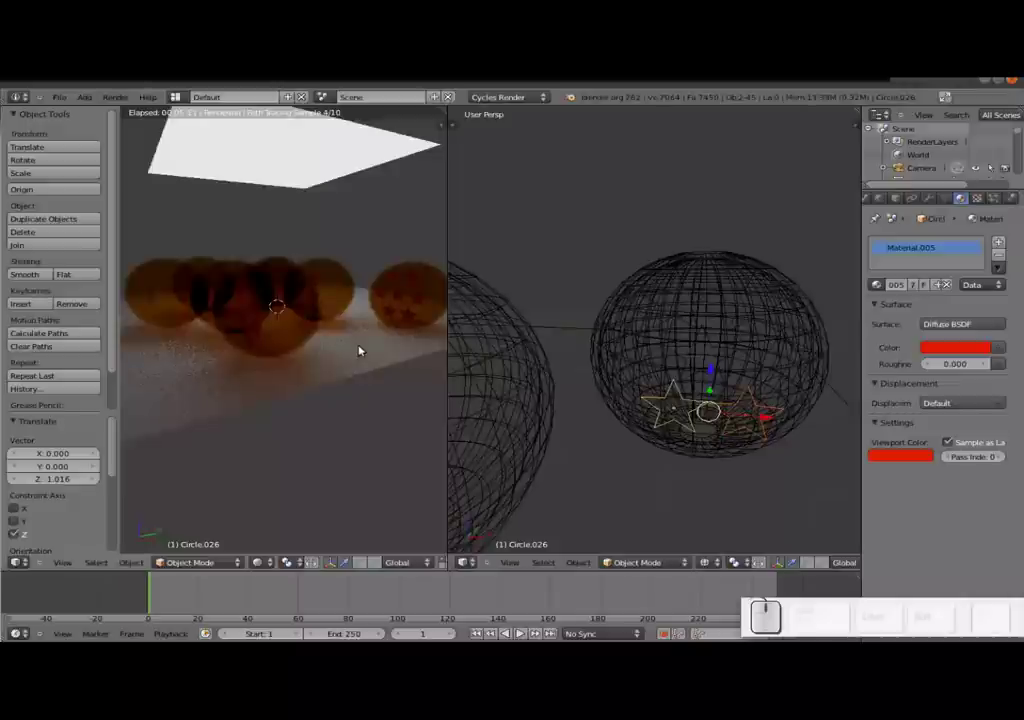
# - Zoom out to see the whole scene and switch the viewport to solid shading
pyautogui.scroll(-3)
pyautogui.middleClick(274, 302)
pyautogui.moveTo(225, 329); pyautogui.dragTo(648, 334)
pyautogui.scroll(-3)
pyautogui.scroll(-3)
pyautogui.middleClick(540, 318)
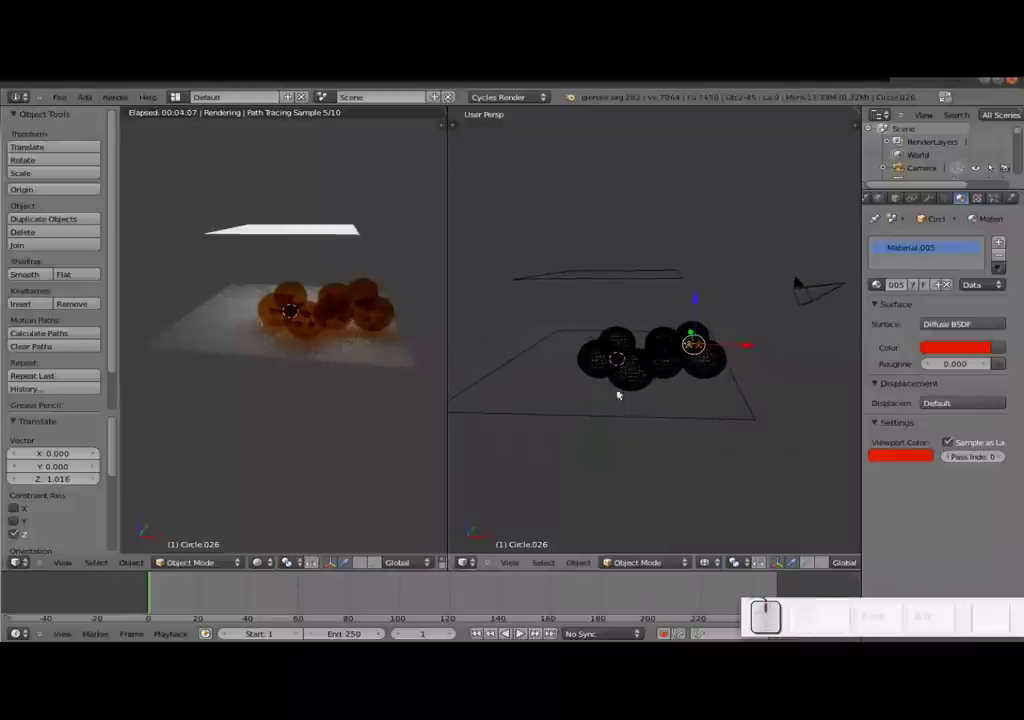
pyautogui.press('z')
# - Select the glowing plane Plane.001 above the balls and move it along Y
pyautogui.rightClick(638, 412)
pyautogui.moveTo(674, 361); pyautogui.dragTo(629, 270)
pyautogui.rightClick(632, 268)
pyautogui.moveTo(731, 303); pyautogui.dragTo(702, 273)
pyautogui.moveTo(702, 273); pyautogui.dragTo(604, 401)
pyautogui.moveTo(616, 383); pyautogui.dragTo(618, 379)
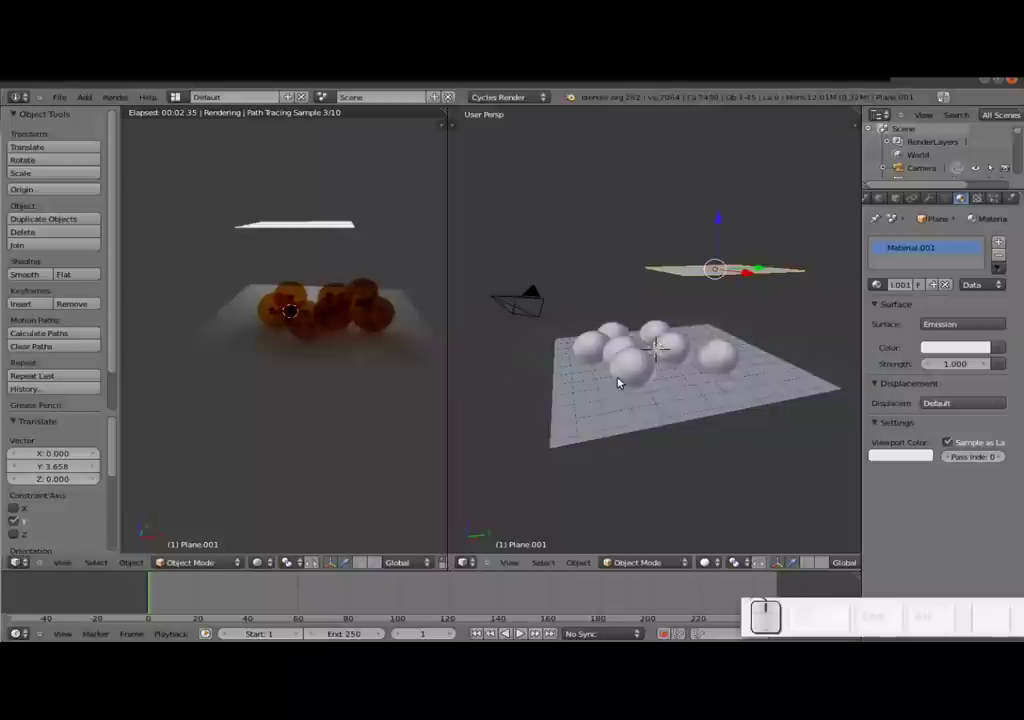
# - Duplicate the emissive plane above the balls and tilt the copy around the X axis
pyautogui.press('KP_0')
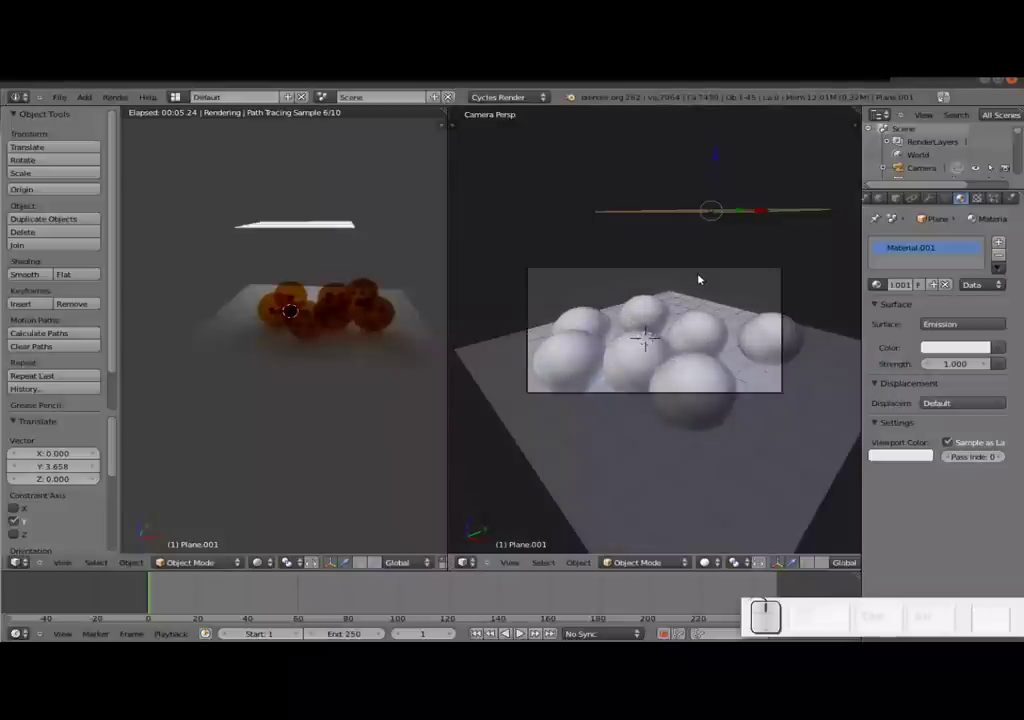
pyautogui.press('shift+KP_0')
pyautogui.press('shift+d')
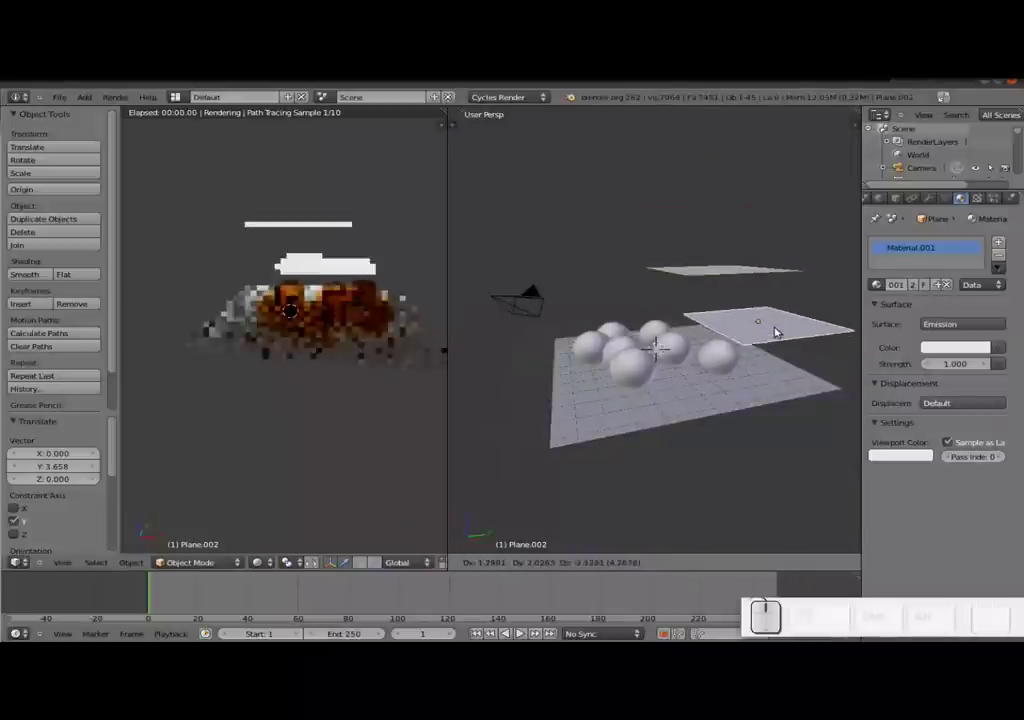
pyautogui.click(778, 331)
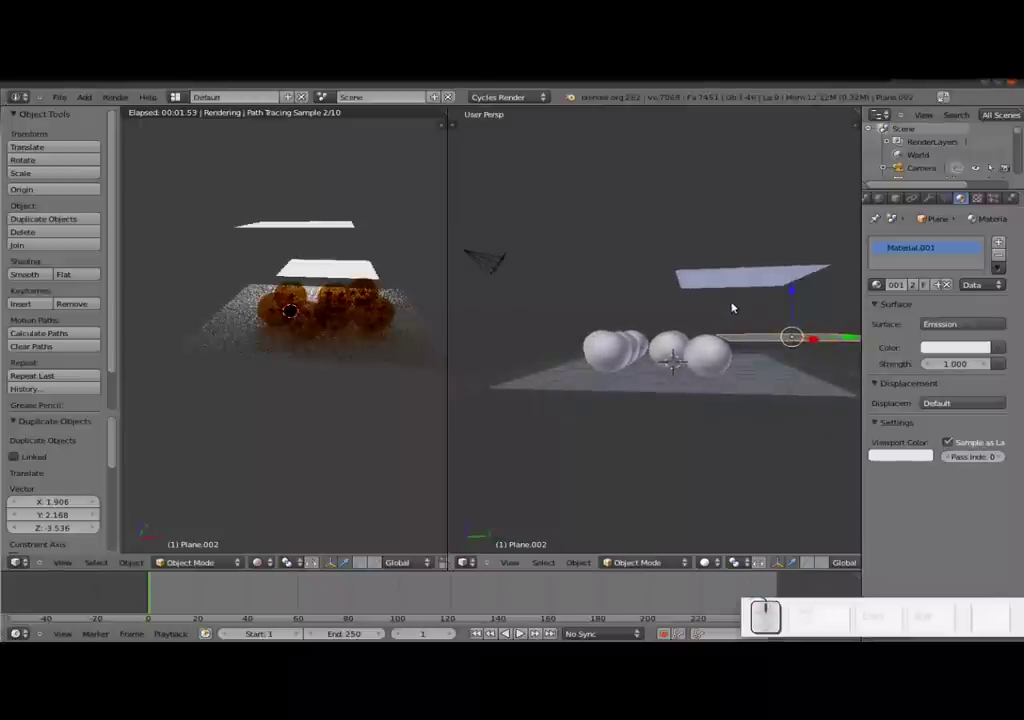
pyautogui.press('r')
pyautogui.press('x')
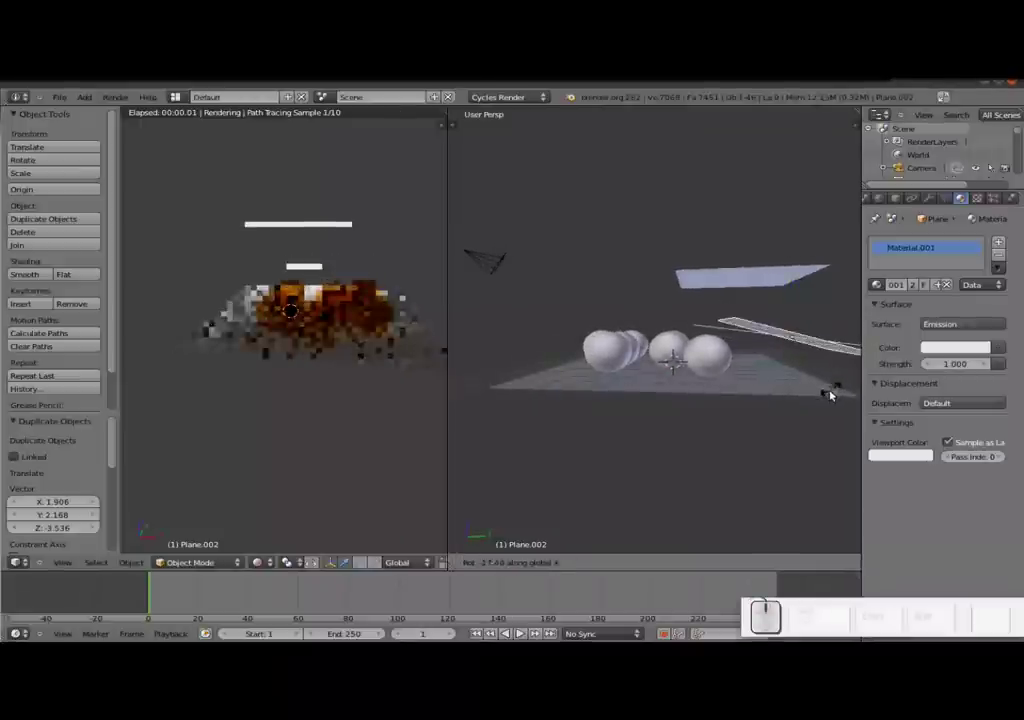
pyautogui.click(787, 421)
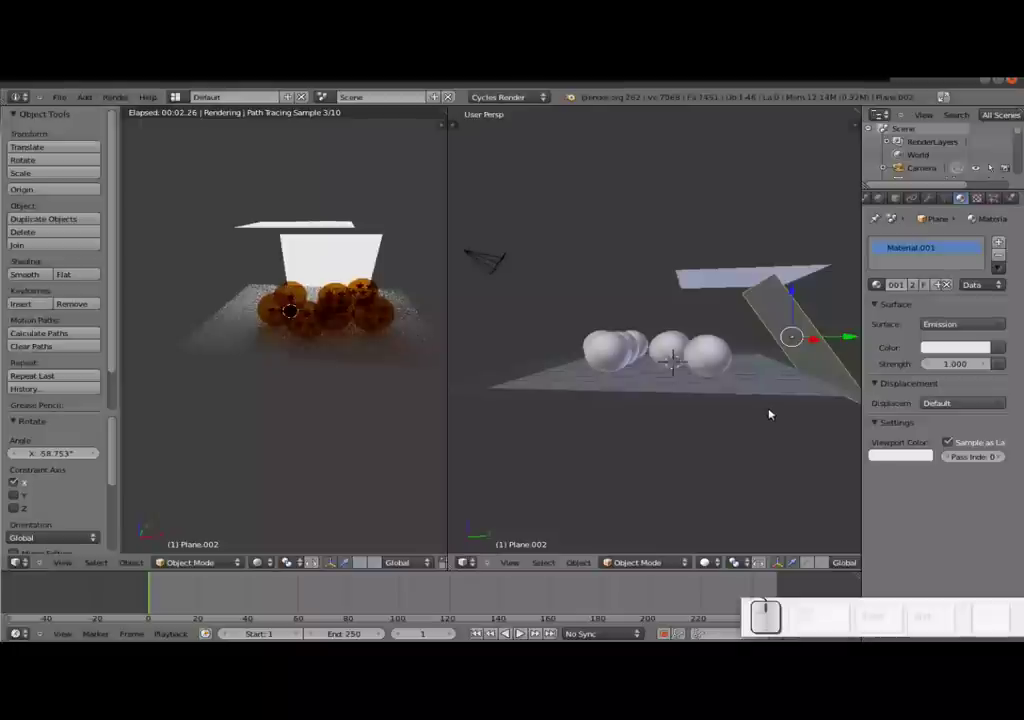
# - Slide the tilted copy along the Y axis into its place over the balls
pyautogui.moveTo(849, 338); pyautogui.dragTo(801, 348)
pyautogui.click(951, 365)
pyautogui.press('2')
pyautogui.press('KP_Enter')
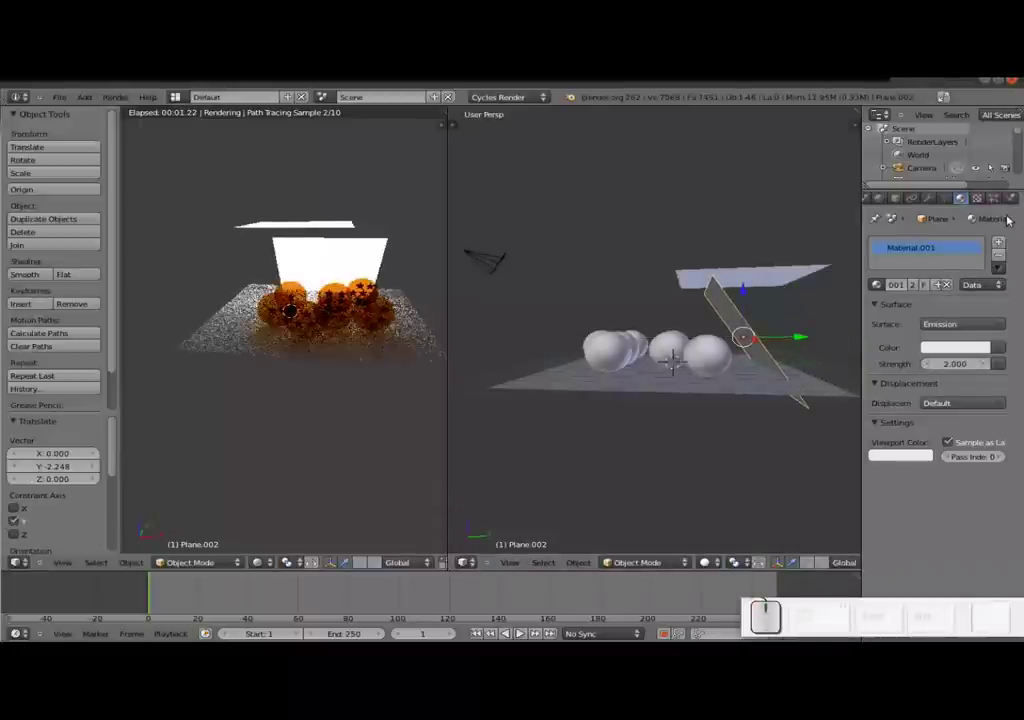
pyautogui.moveTo(515, 361); pyautogui.dragTo(586, 238)
# - Duplicate another light plane, give it its own single-user material and shift it along X
pyautogui.rightClick(586, 238)
pyautogui.moveTo(588, 239); pyautogui.dragTo(636, 237)
pyautogui.press('shift+d')
pyautogui.press('shift+Return')
pyautogui.moveTo(636, 237); pyautogui.dragTo(639, 307)
pyautogui.moveTo(641, 308); pyautogui.dragTo(683, 307)
pyautogui.click(913, 282)
pyautogui.click(942, 362)
pyautogui.press('1')
pyautogui.press('Return')
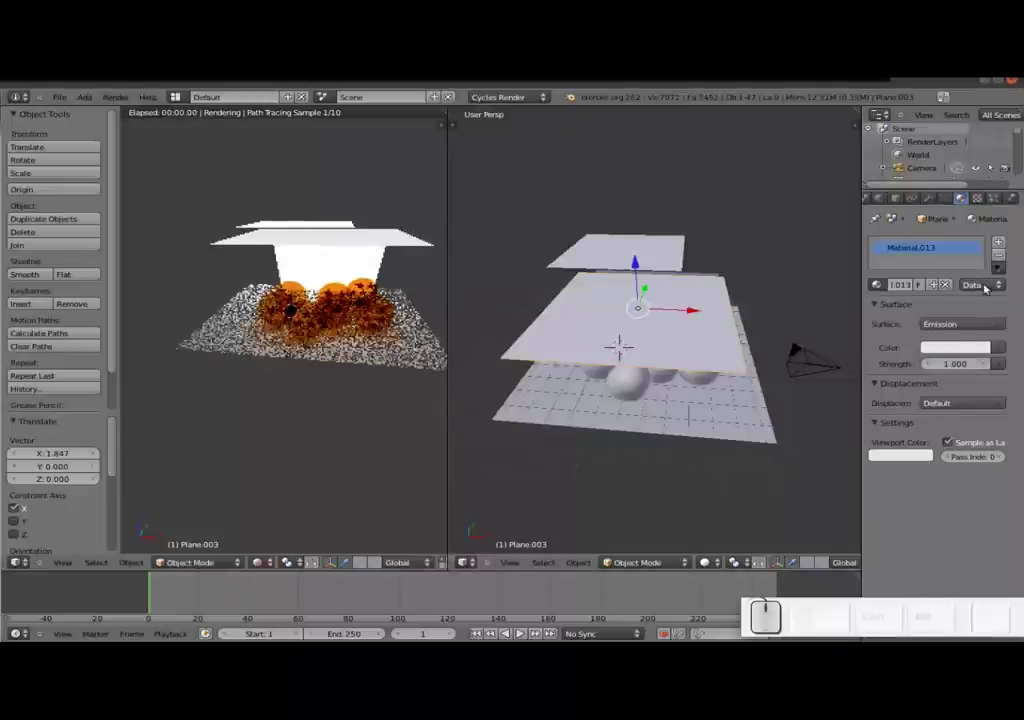
# - Give the upper light plane its own emission material copy with strength back at 1.000
pyautogui.rightClick(627, 243)
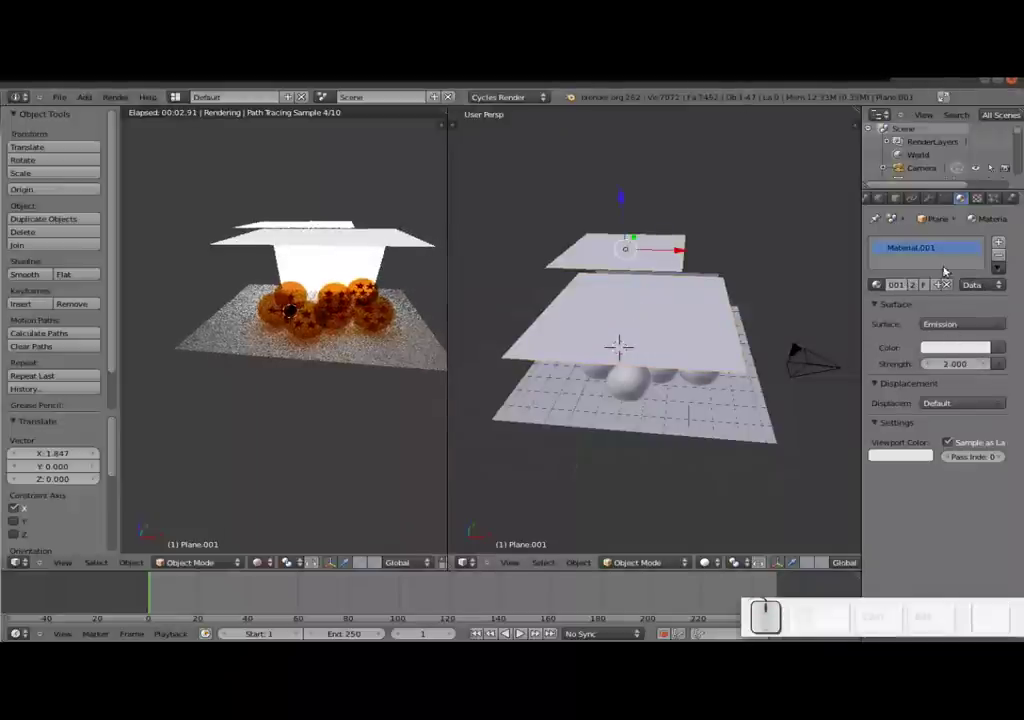
pyautogui.click(918, 287)
pyautogui.click(957, 369)
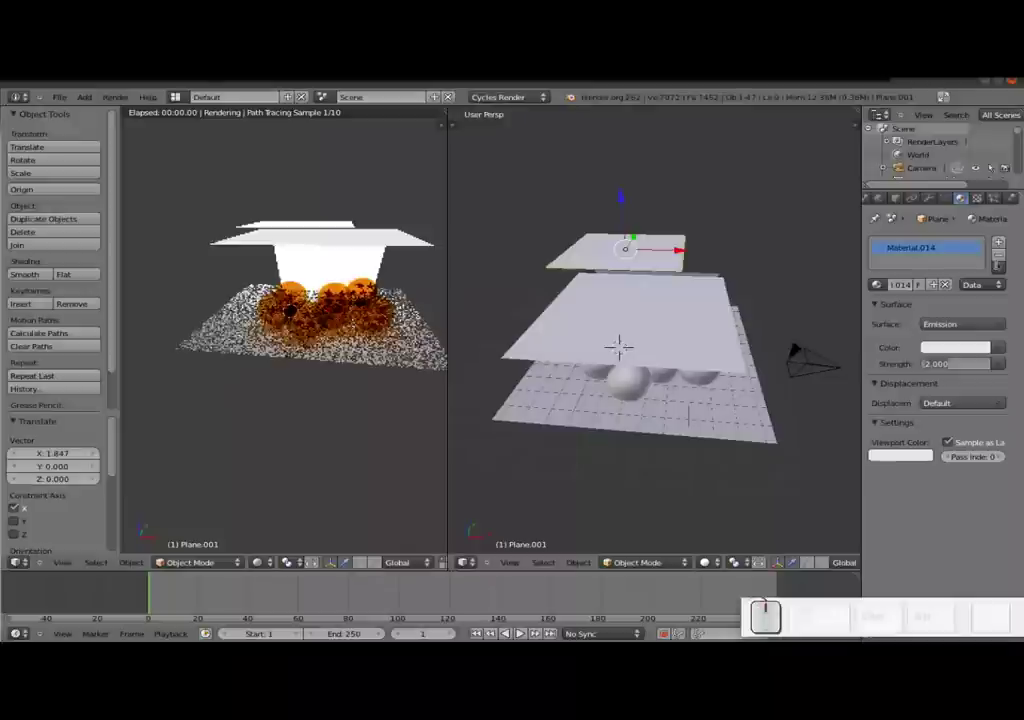
pyautogui.press('Return')
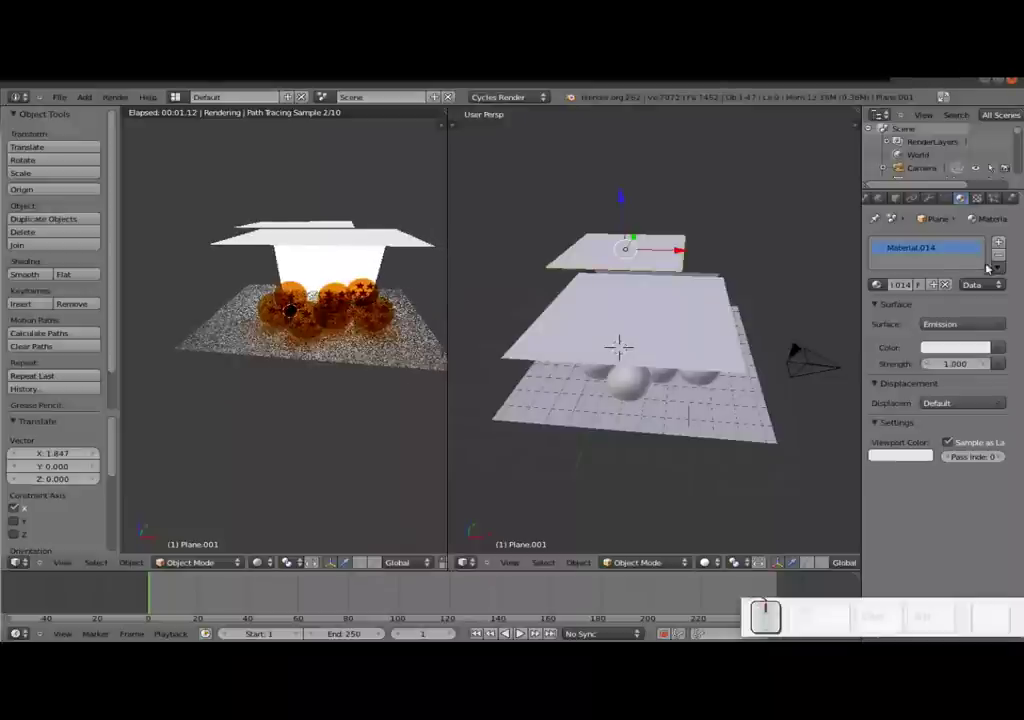
pyautogui.scroll(-3)
pyautogui.moveTo(656, 312); pyautogui.dragTo(324, 319)
pyautogui.scroll(3)
pyautogui.scroll(-3)
pyautogui.moveTo(362, 311); pyautogui.dragTo(807, 387)
pyautogui.moveTo(772, 382); pyautogui.dragTo(676, 374)
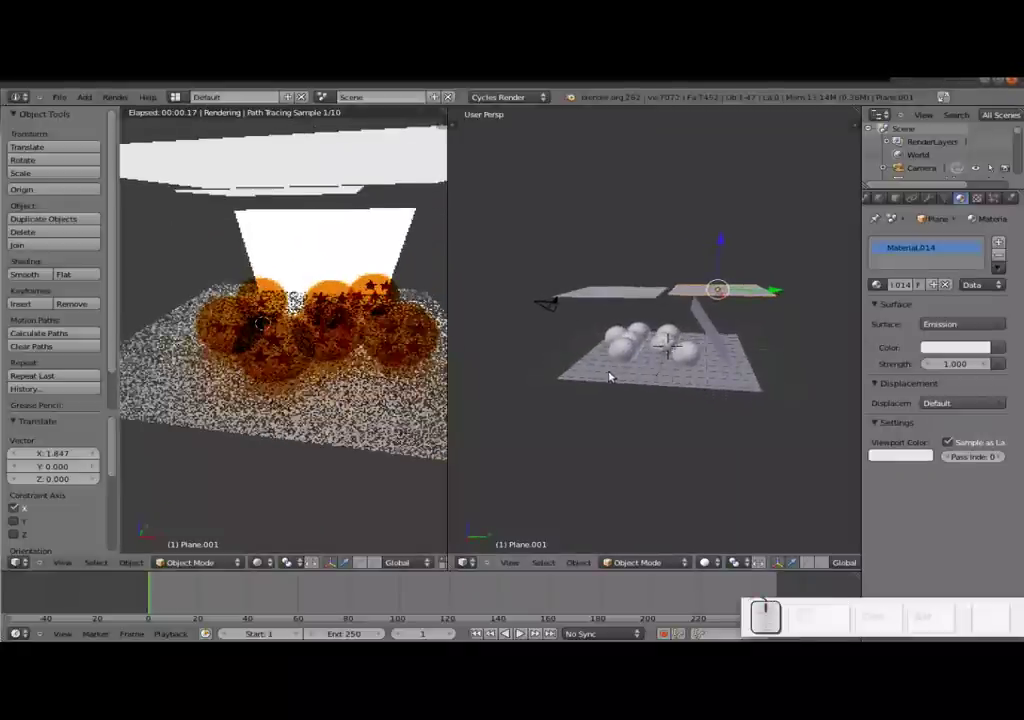
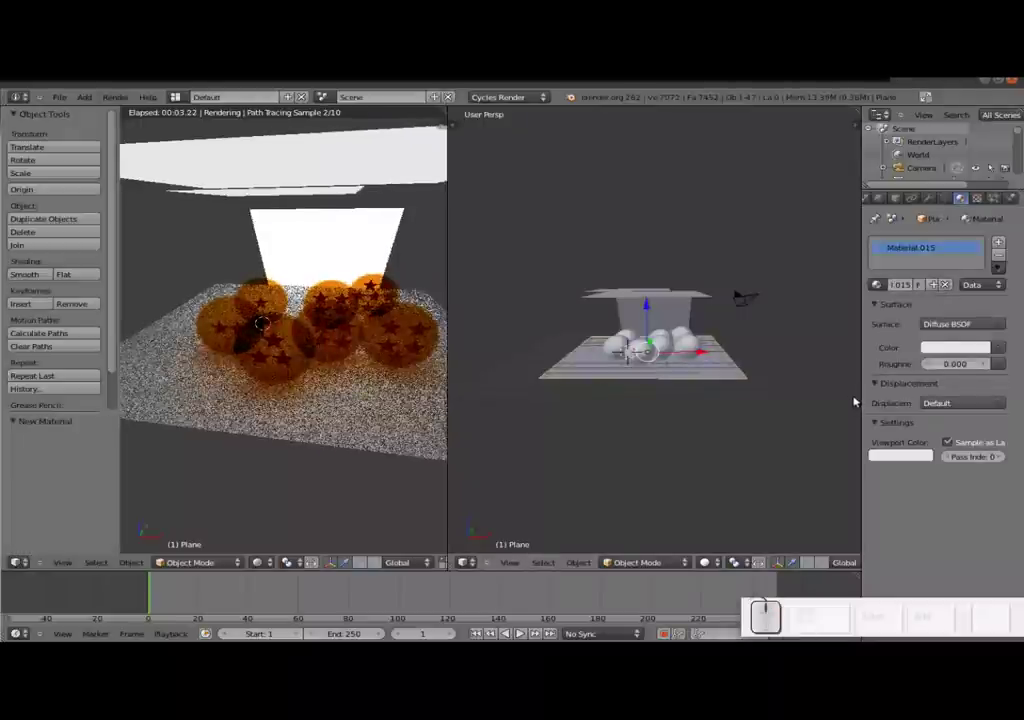
# - Switch the floor plane's surface to Glossy BSDF and set its roughness to 0.300
pyautogui.click(967, 320)
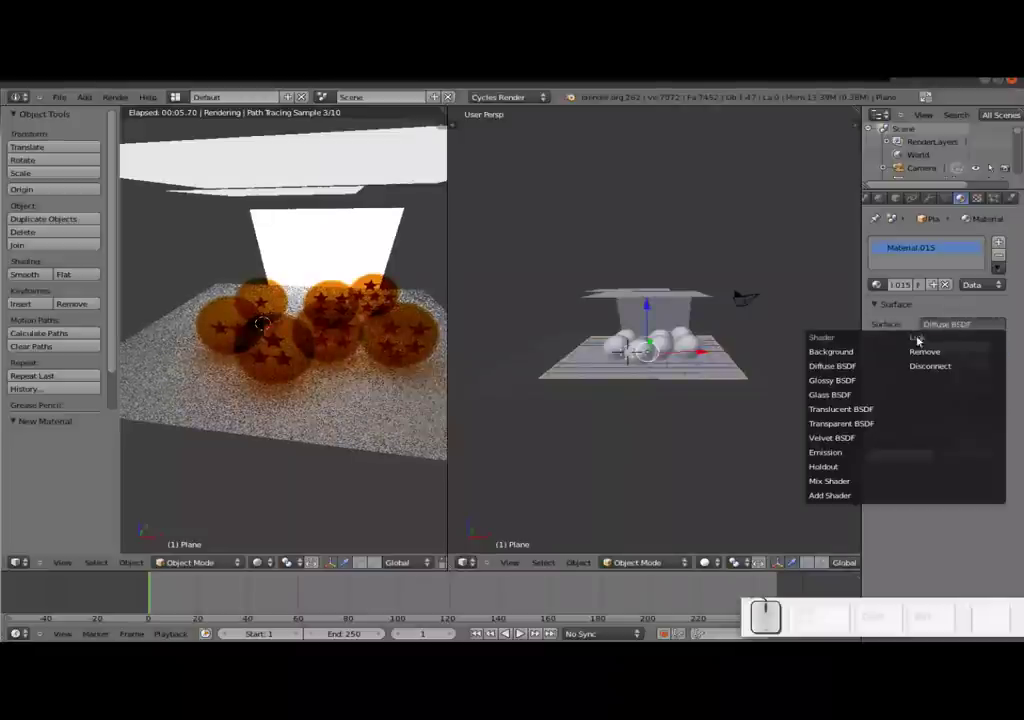
pyautogui.click(842, 385)
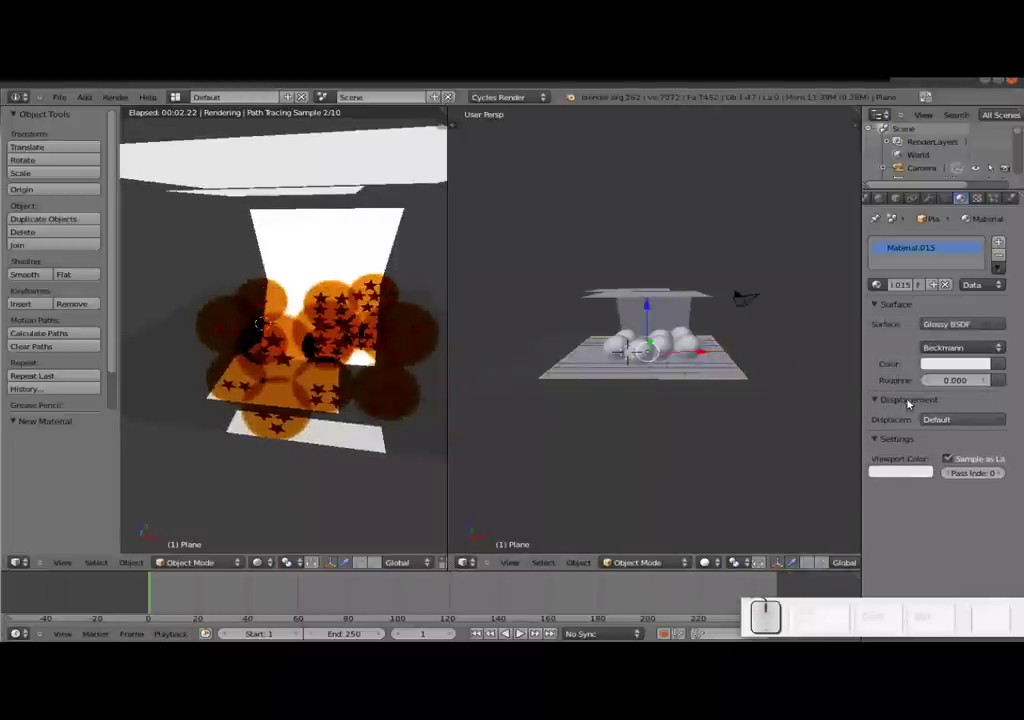
pyautogui.click(949, 382)
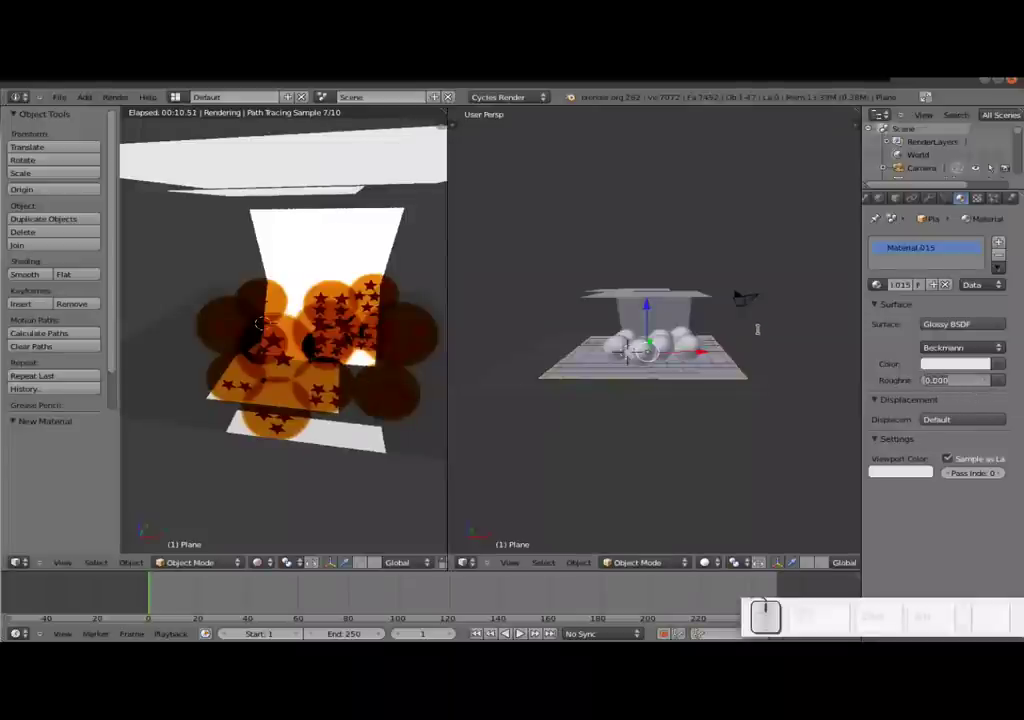
pyautogui.press('KP_Decimal')
pyautogui.press('KP_3')
pyautogui.press('KP_Enter')
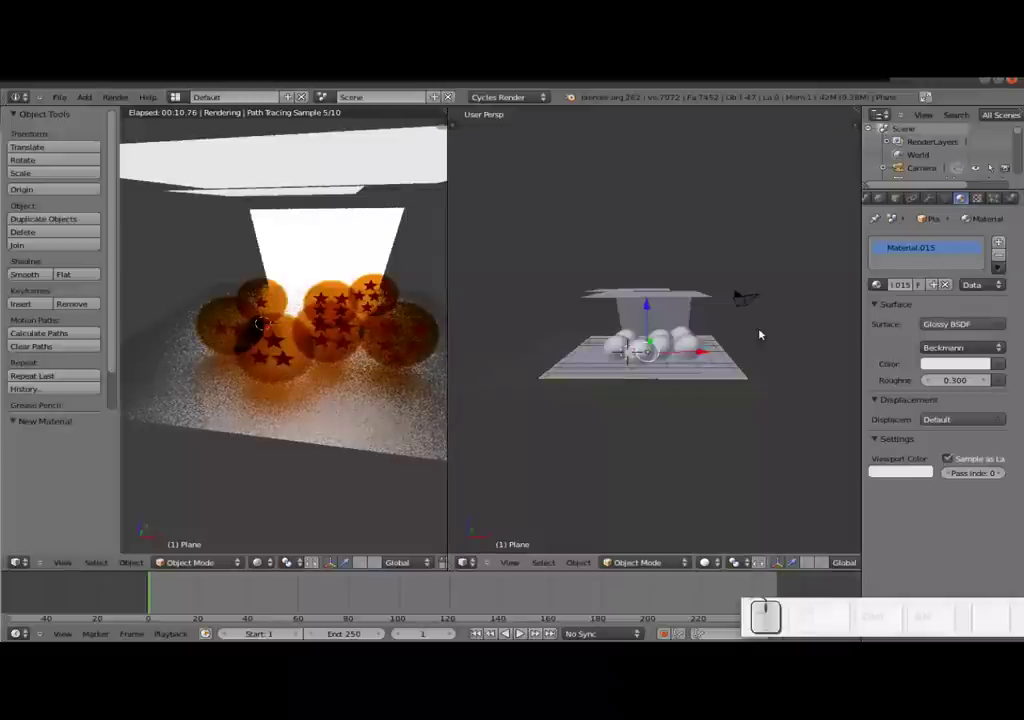
# - Duplicate the upper light plane and tilt the copy around Y into a side panel
pyautogui.middleClick(588, 326)
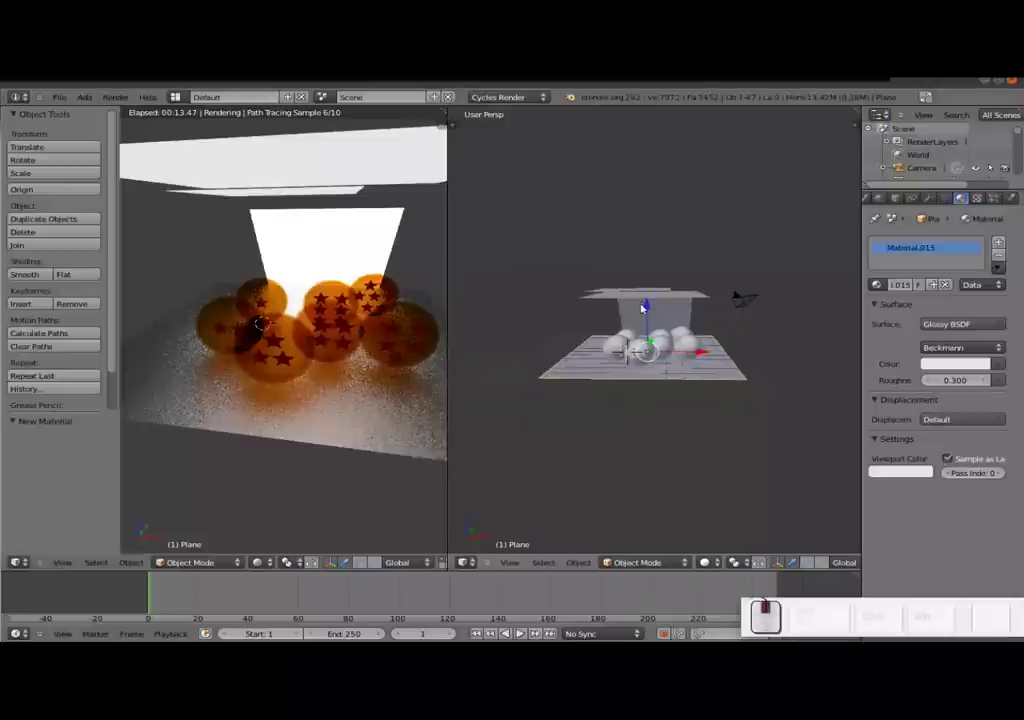
pyautogui.rightClick(664, 300)
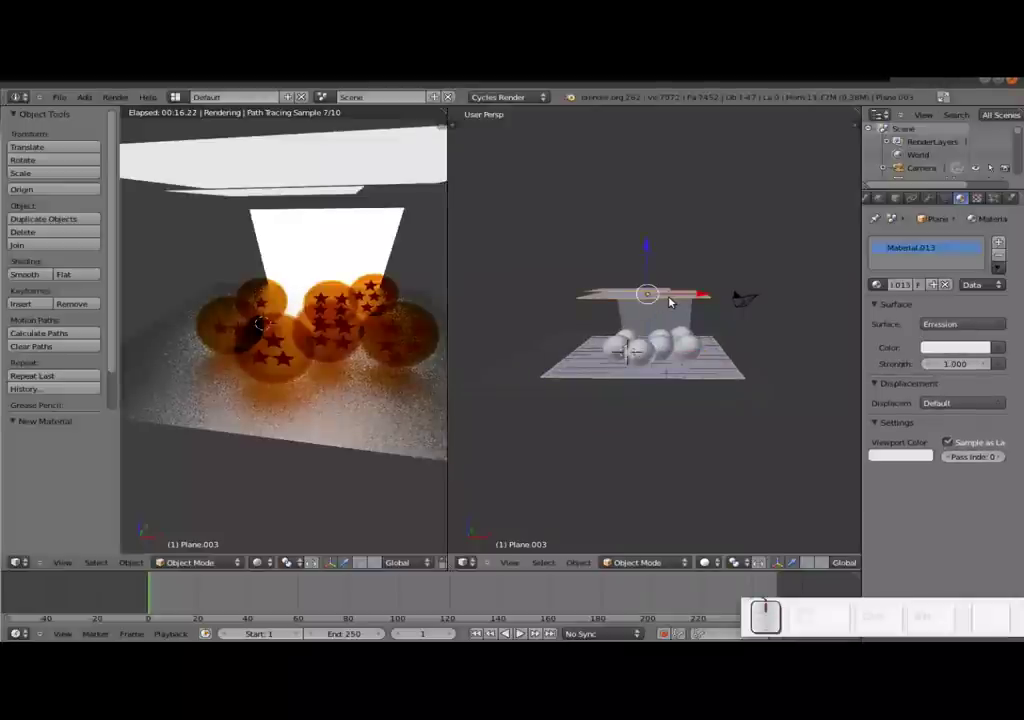
pyautogui.press('shift+d')
pyautogui.press('Return')
pyautogui.moveTo(685, 296); pyautogui.dragTo(758, 313)
pyautogui.press('r')
pyautogui.press('y')
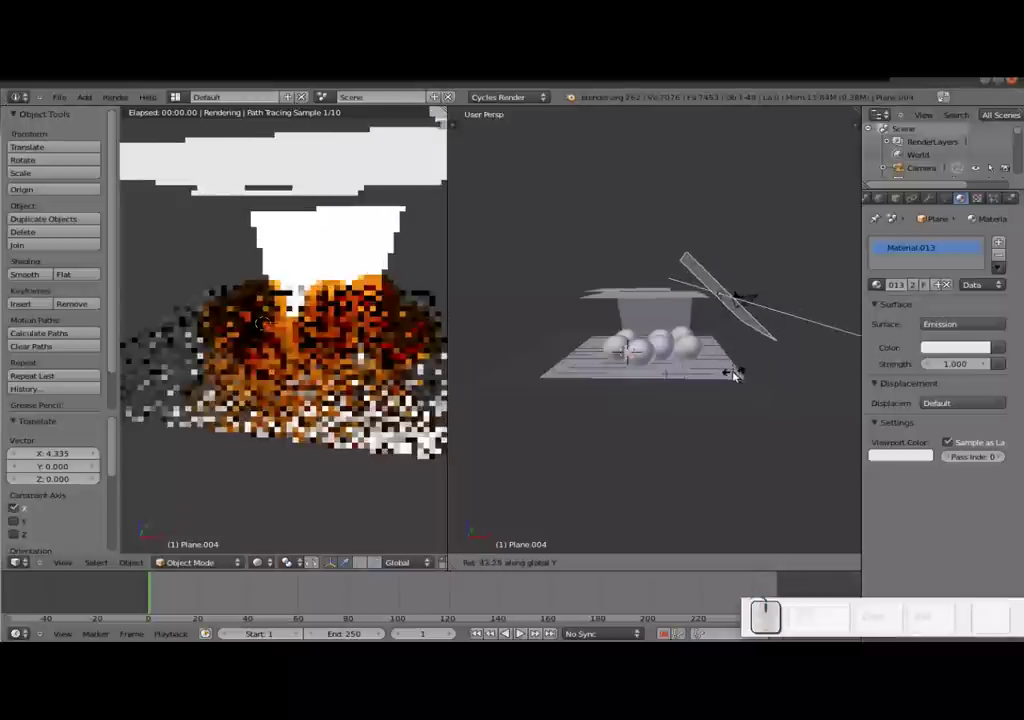
pyautogui.click(738, 375)
# - Duplicate the side panel, slide it along X to the opposite side and mirror its Y tilt
pyautogui.moveTo(728, 256); pyautogui.dragTo(743, 325)
pyautogui.press('shift+d')
pyautogui.press('shift+Return')
pyautogui.moveTo(770, 330); pyautogui.dragTo(713, 342)
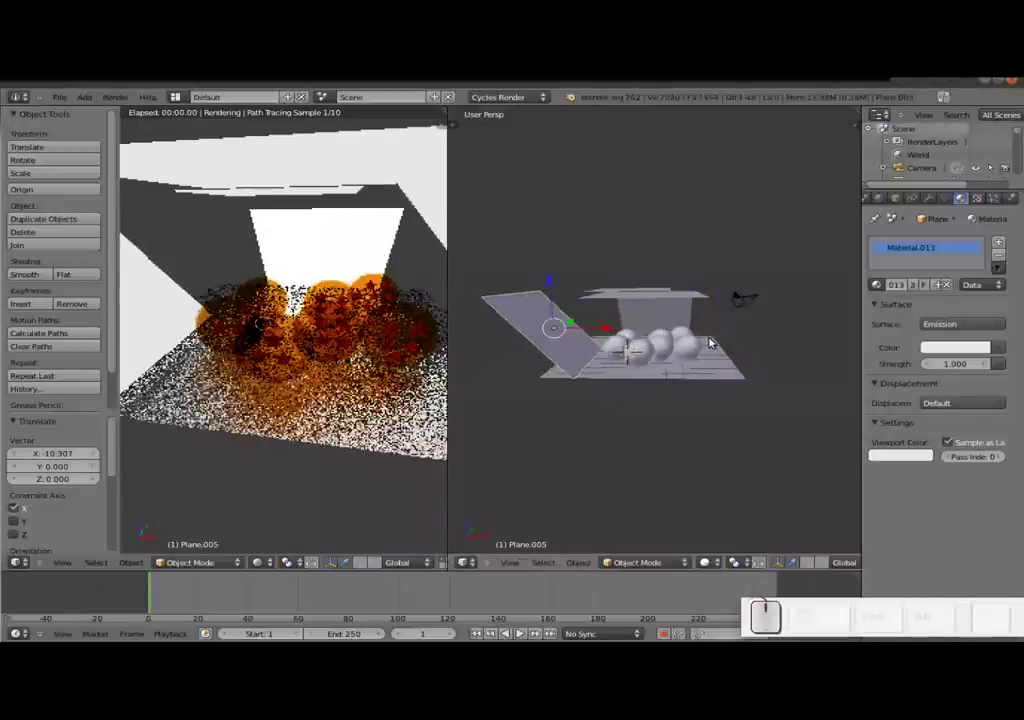
pyautogui.press('r')
pyautogui.press('y')
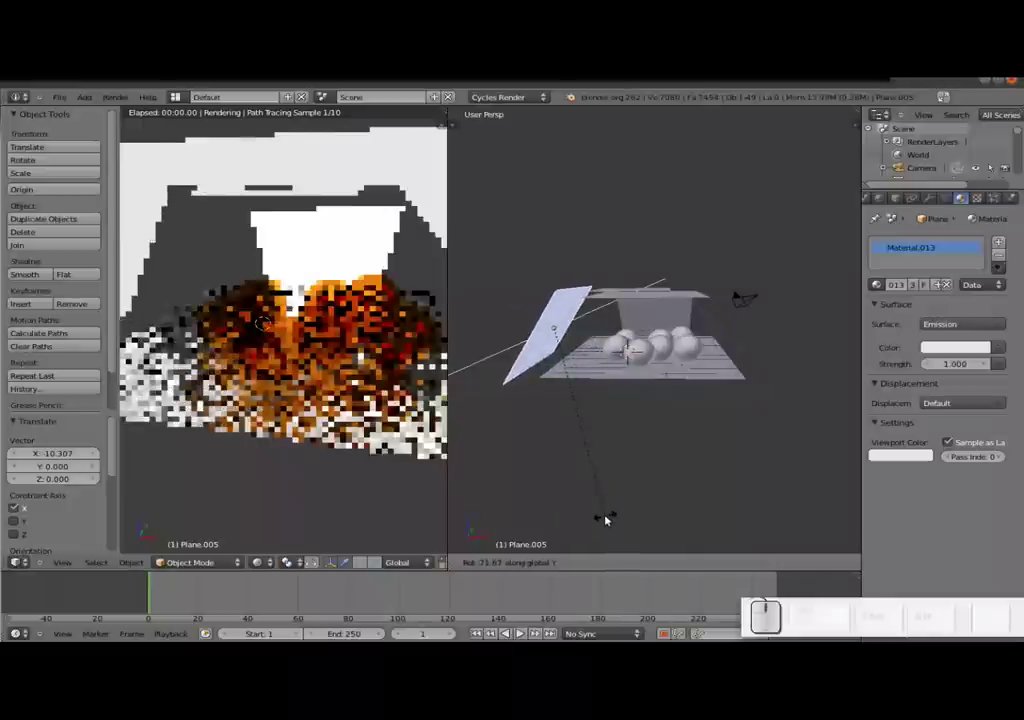
pyautogui.click(614, 518)
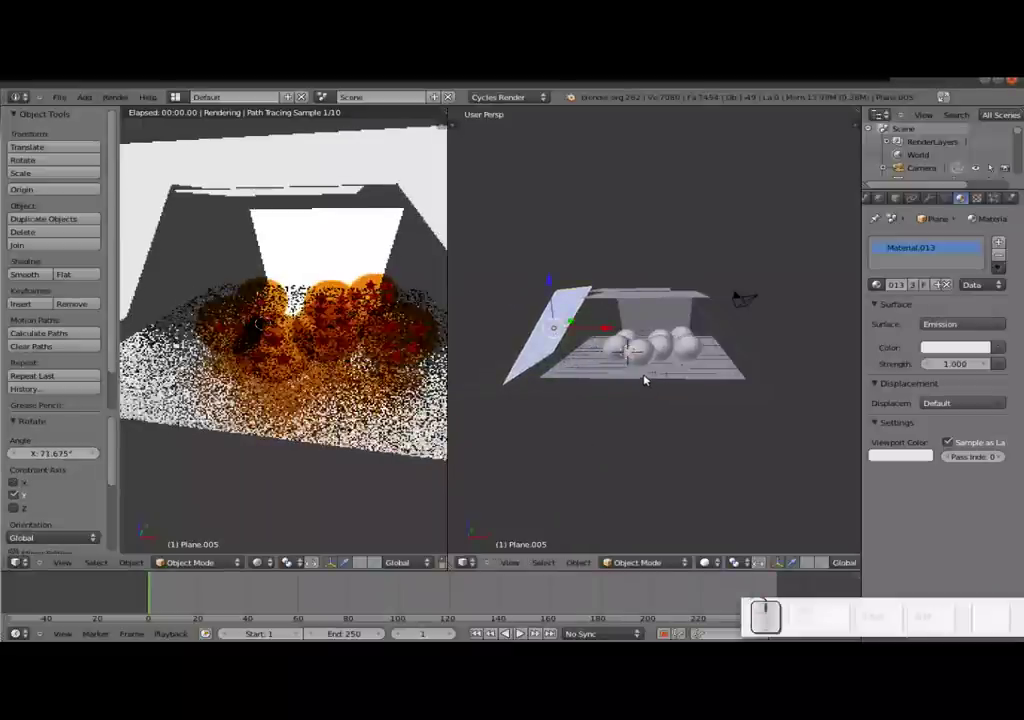
pyautogui.moveTo(777, 365); pyautogui.dragTo(619, 354)
# - Slide the first side panel along the Y axis so both panels flank the balls
pyautogui.rightClick(618, 353)
pyautogui.moveTo(665, 320); pyautogui.dragTo(631, 367)
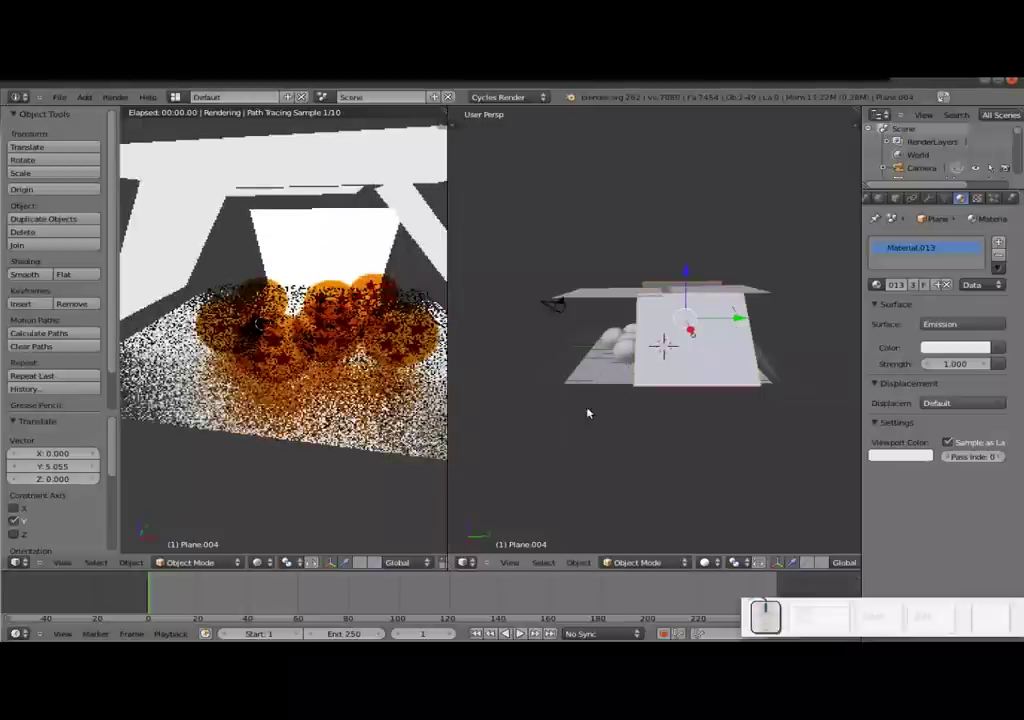
pyautogui.middleClick(588, 392)
pyautogui.middleClick(803, 383)
pyautogui.scroll(3)
pyautogui.moveTo(657, 398); pyautogui.dragTo(647, 391)
pyautogui.scroll(-3)
pyautogui.rightClick(647, 391)
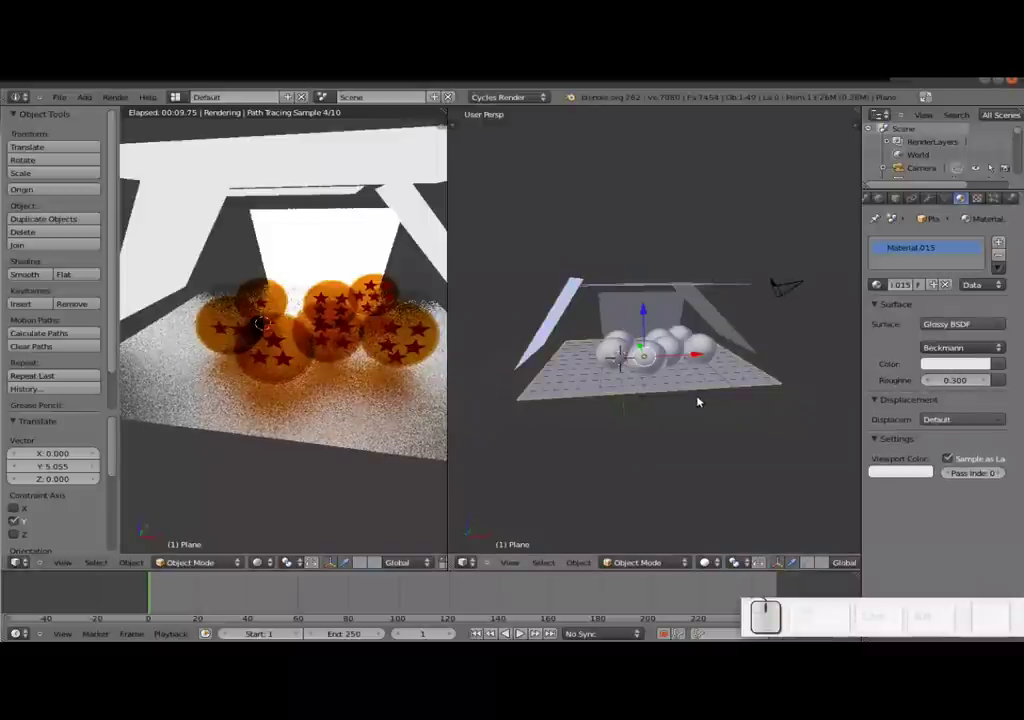
# - Scale the floor plane up about 1.57, tint its glossy colour pale blue and return to camera view
pyautogui.press('s')
pyautogui.click(742, 416)
pyautogui.click(945, 369)
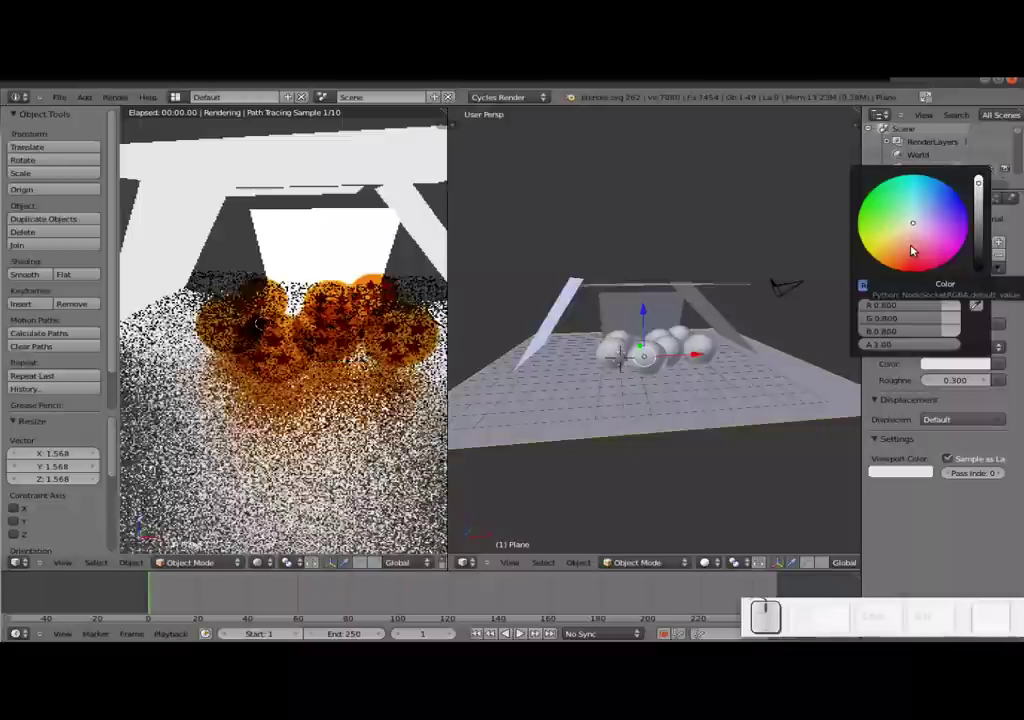
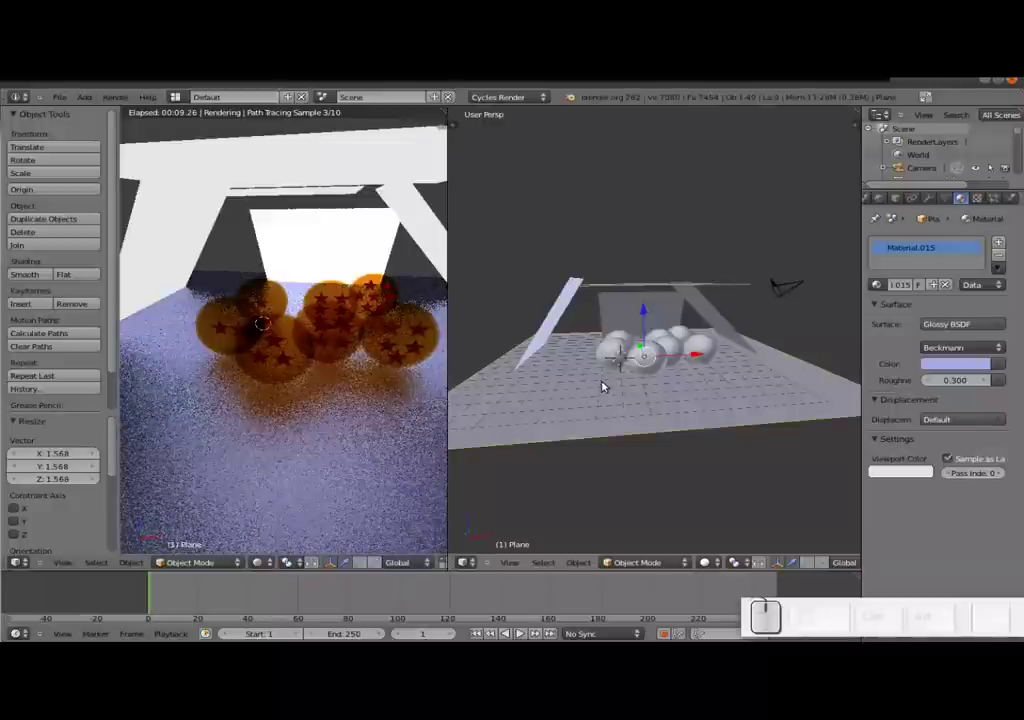
pyautogui.press('KP_0')
pyautogui.rightClick(681, 398)
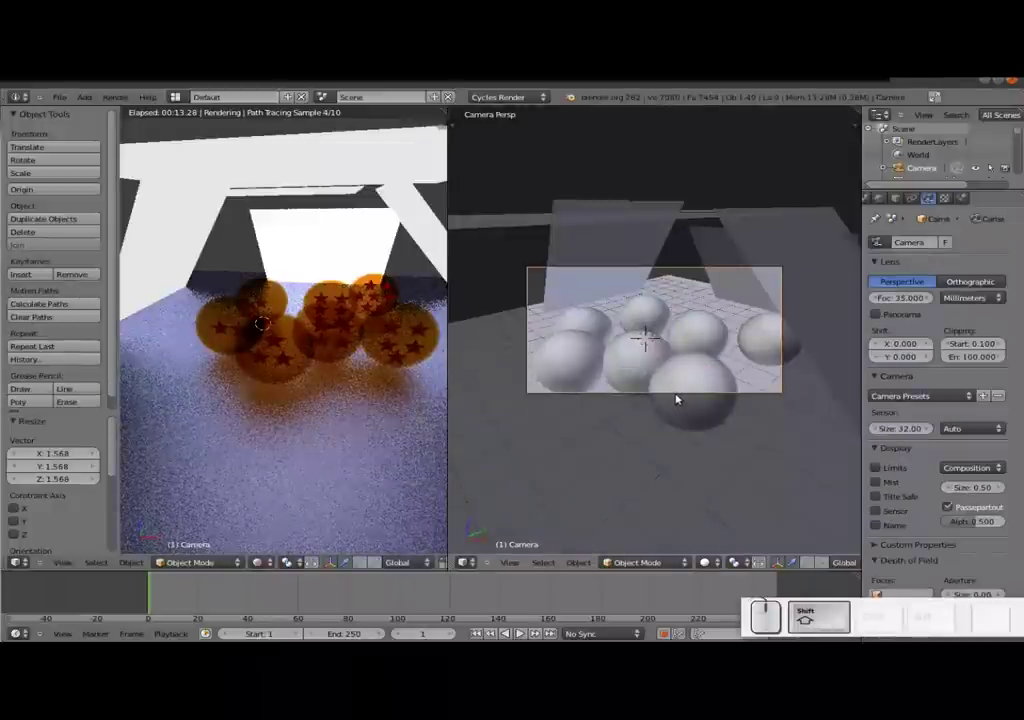
pyautogui.press('shift+f')
pyautogui.middleClick(658, 333)
pyautogui.scroll(-3)
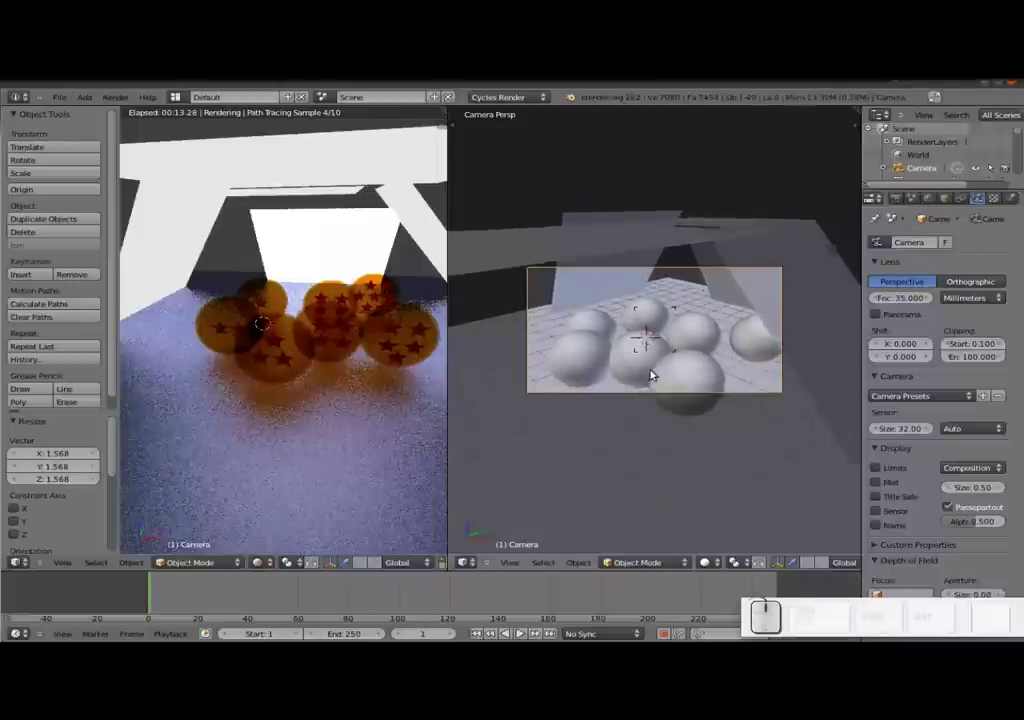
pyautogui.click(643, 398)
pyautogui.press('g')
pyautogui.click(655, 408)
pyautogui.press('r')
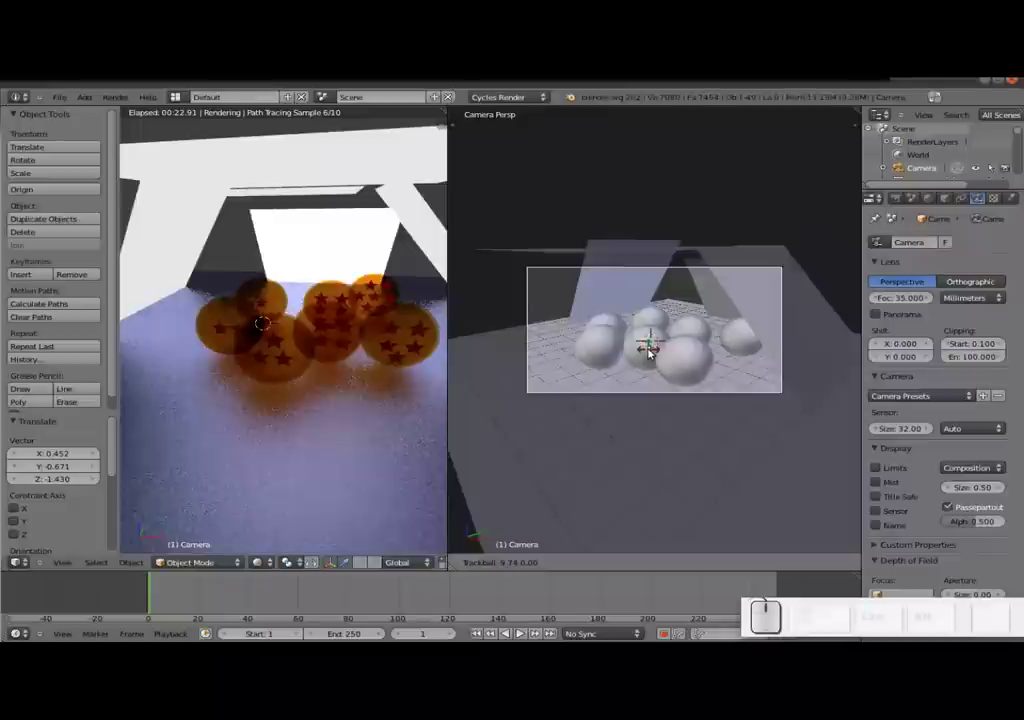
pyautogui.click(648, 350)
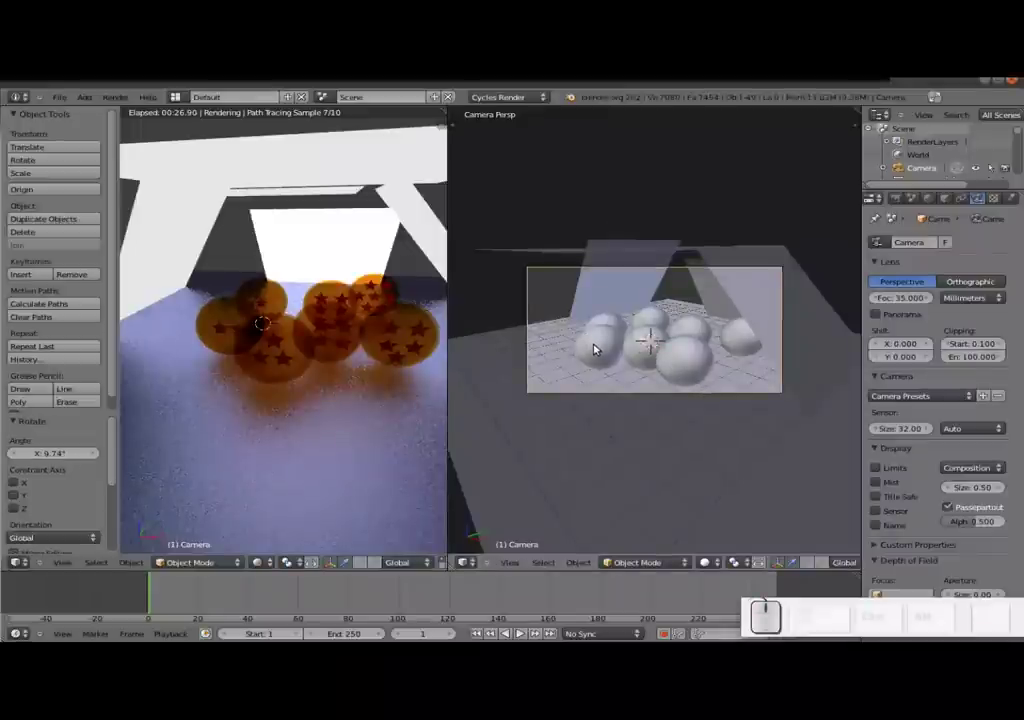
# - Select the front orange ball, switch to wireframe and frame it in the view
pyautogui.rightClick(594, 345)
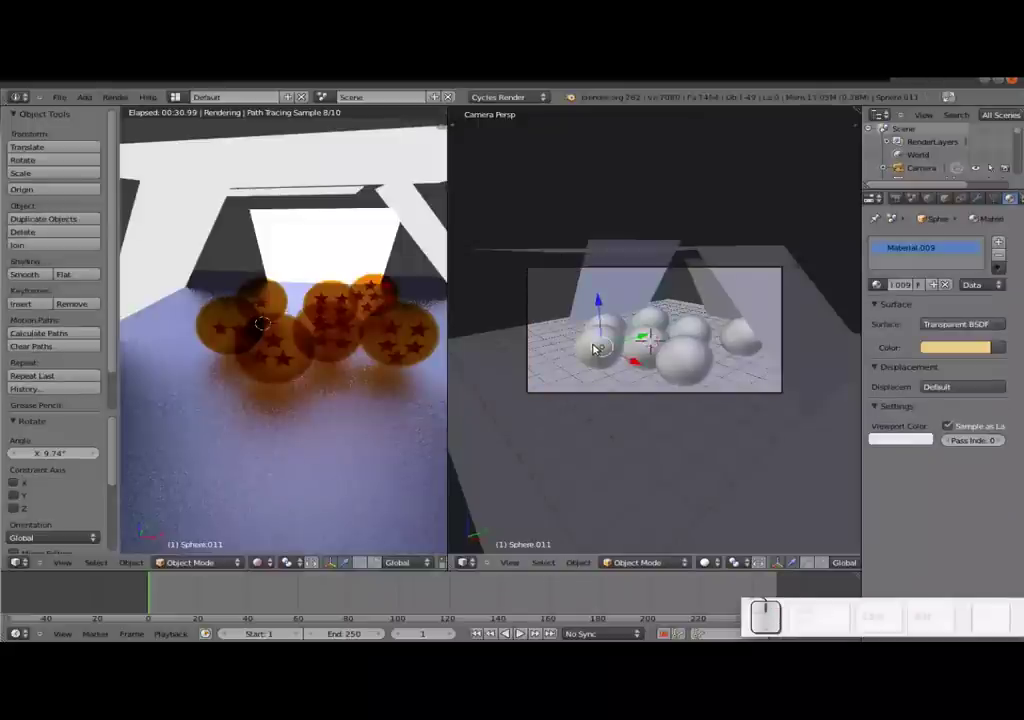
pyautogui.rightClick(698, 363)
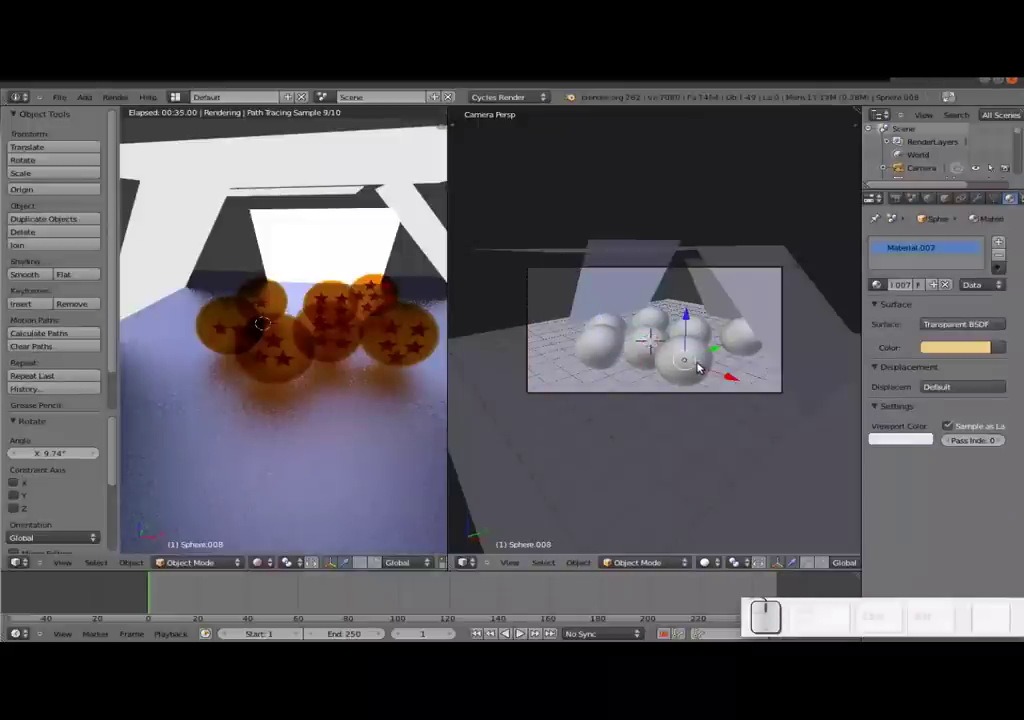
pyautogui.press('z')
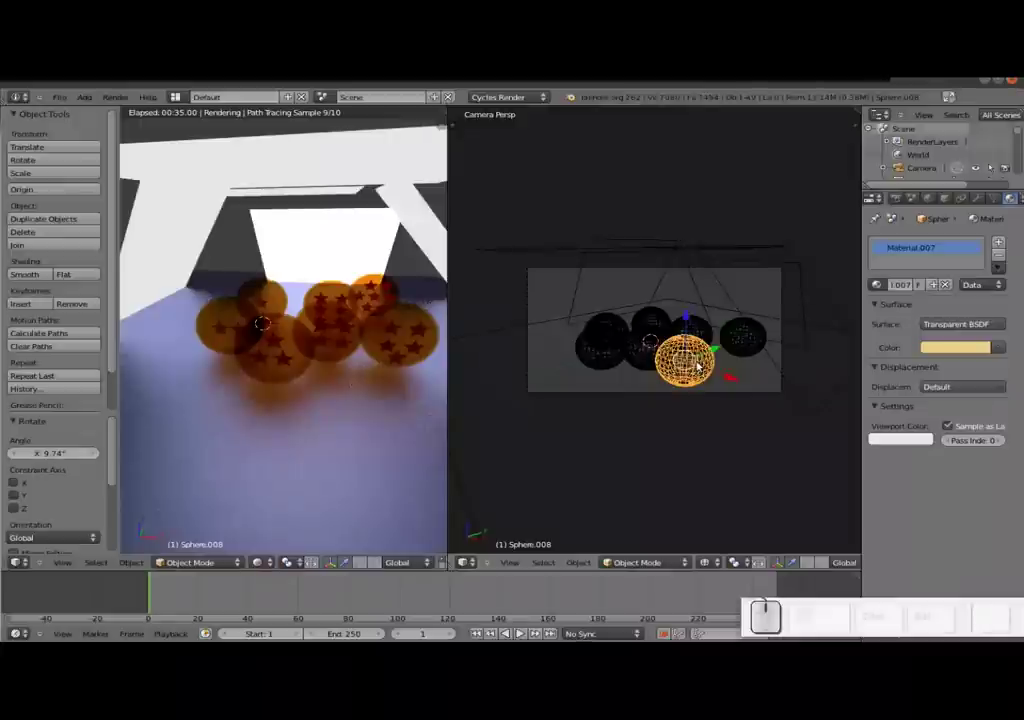
pyautogui.press('l')
pyautogui.press('Escape')
pyautogui.scroll(3)
pyautogui.middleClick(702, 370)
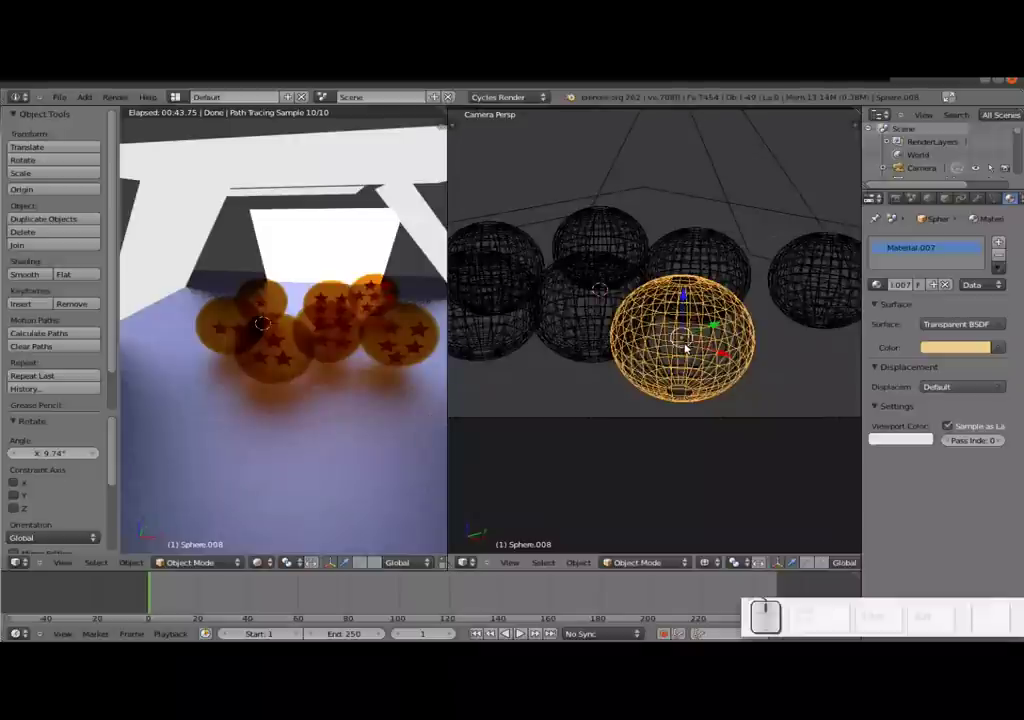
# - Enter the ball's mesh editing, undo its sideways X move and deselect all vertices
pyautogui.press('Tab')
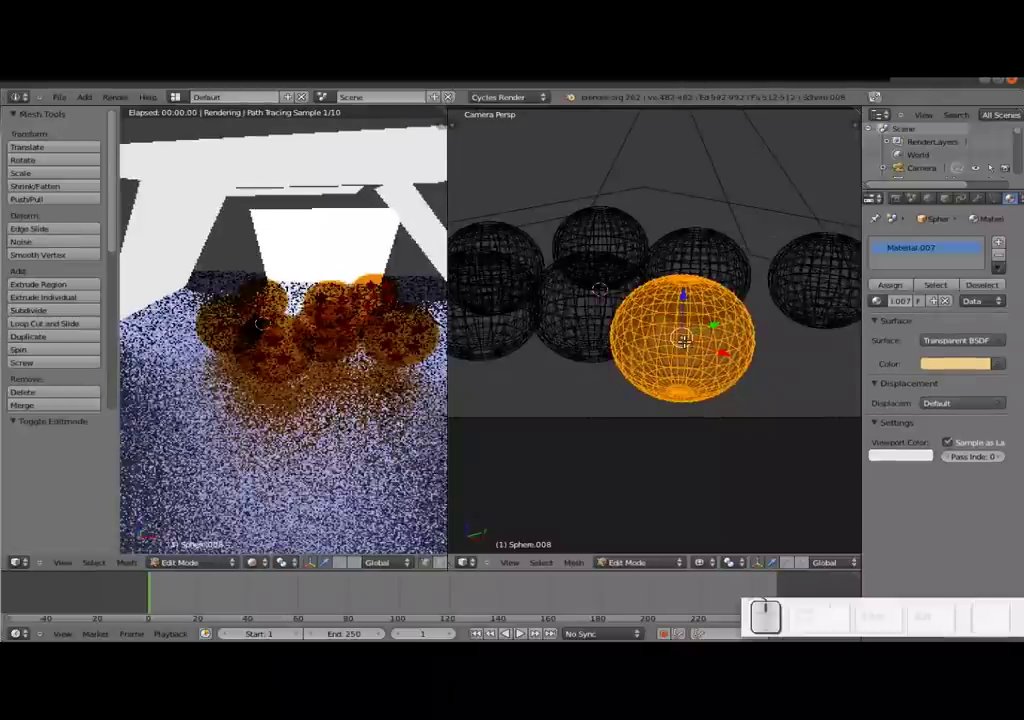
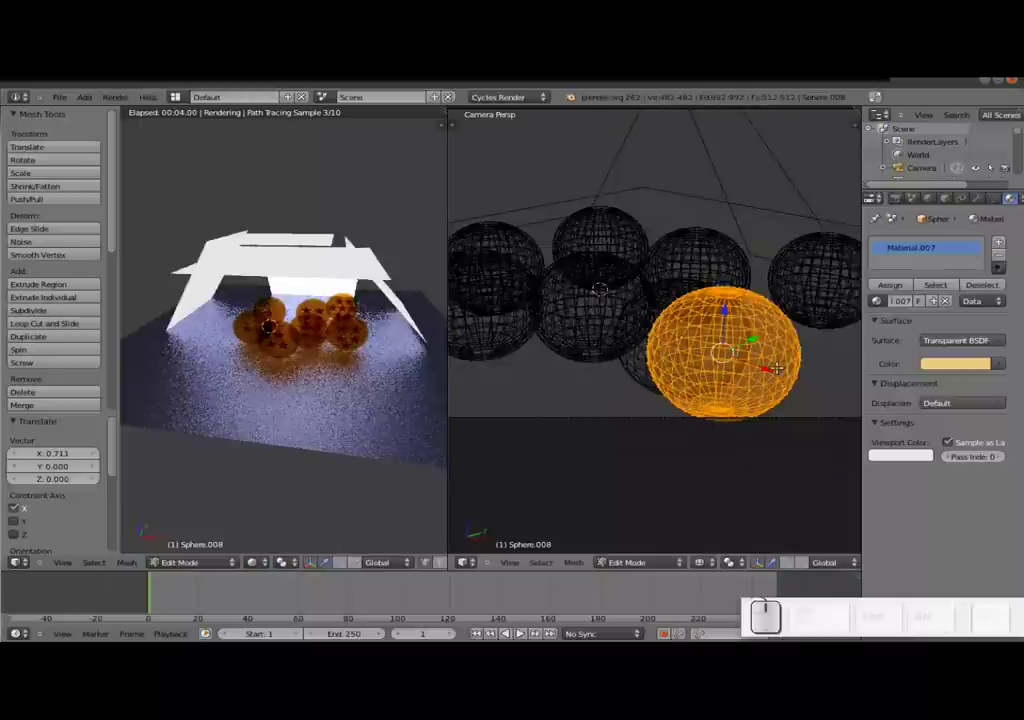
pyautogui.press('ctrl+shift+z')
pyautogui.press('z')
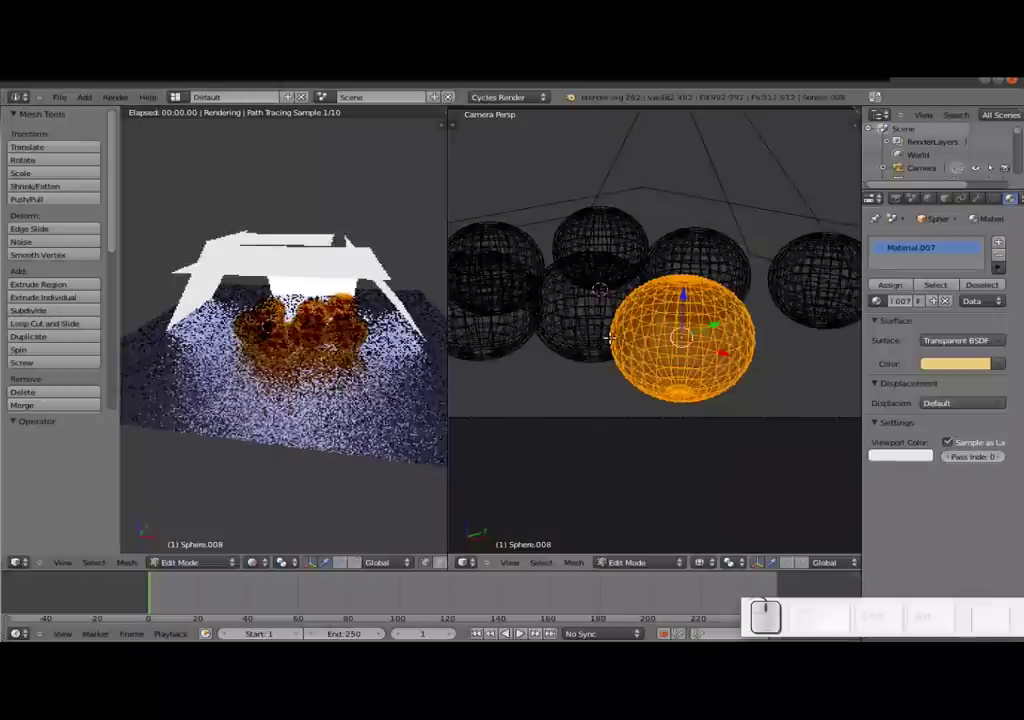
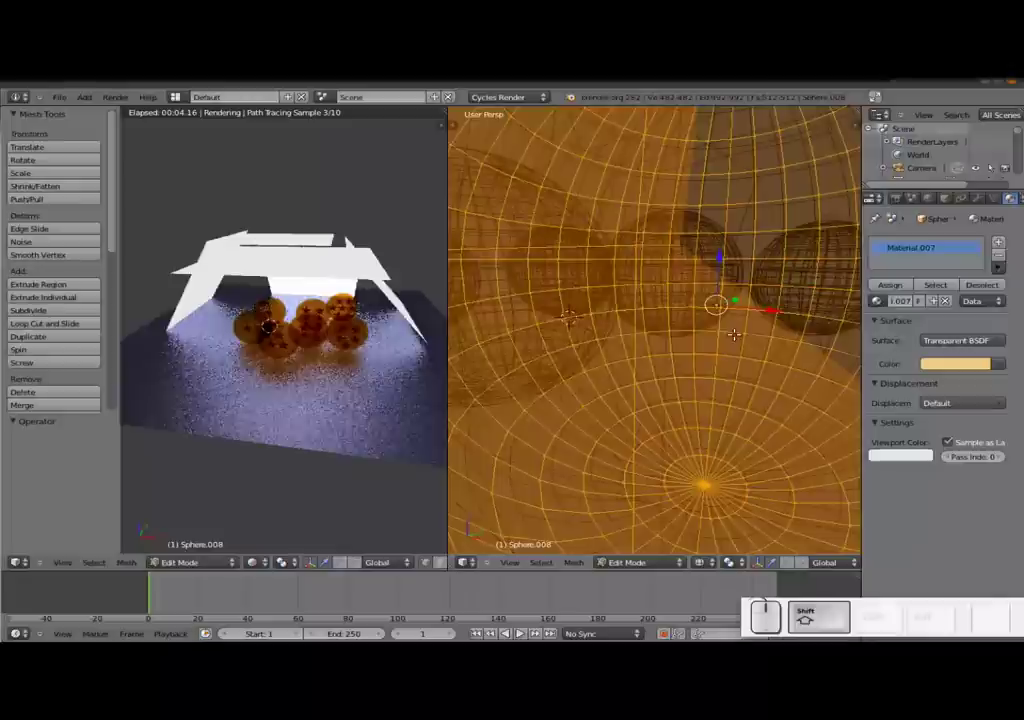
pyautogui.press('a')
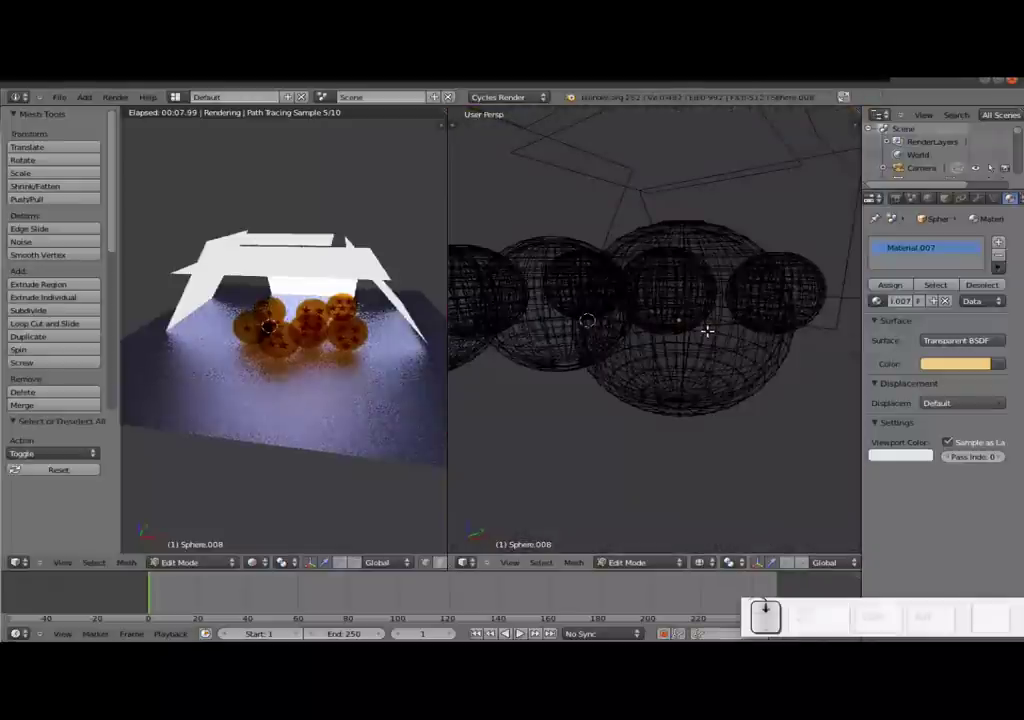
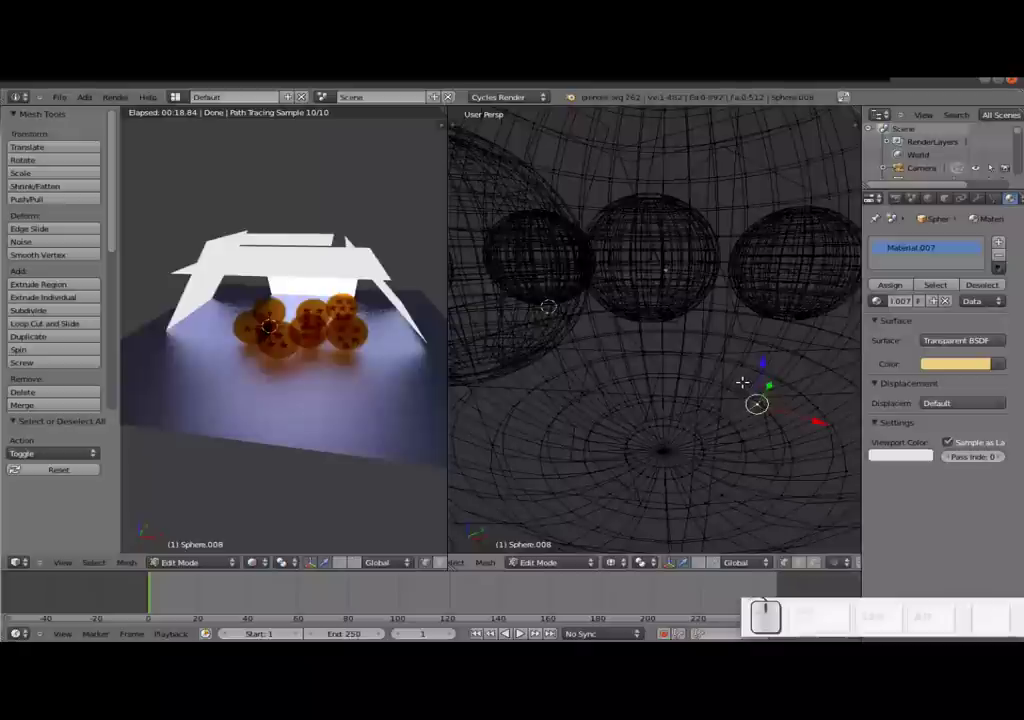
# - Select the front ball's whole linked mesh and switch the viewport to solid shading
pyautogui.press('l')
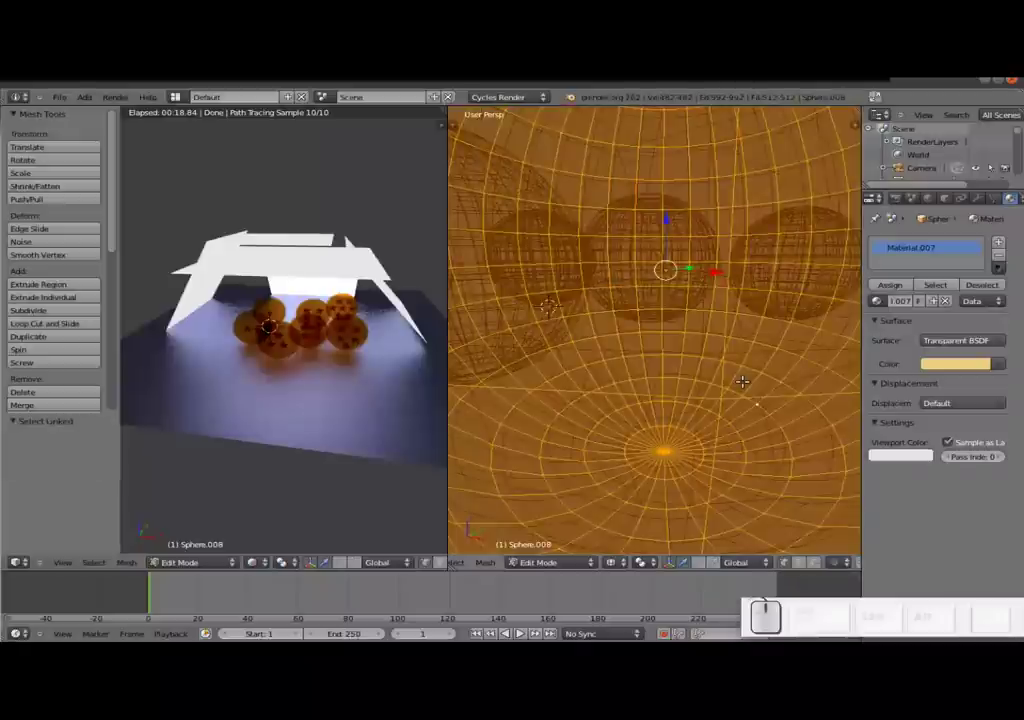
pyautogui.scroll(-3)
pyautogui.scroll(3)
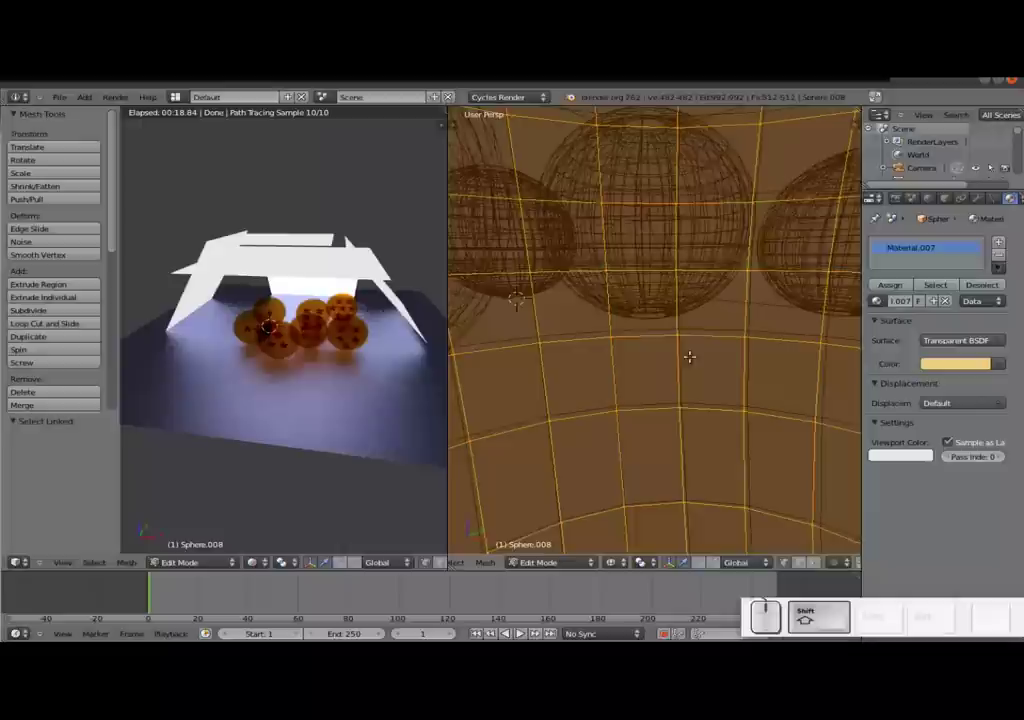
pyautogui.rightClick(517, 629)
pyautogui.rightClick(517, 629)
pyautogui.rightClick(517, 629)
pyautogui.scroll(-3)
pyautogui.scroll(3)
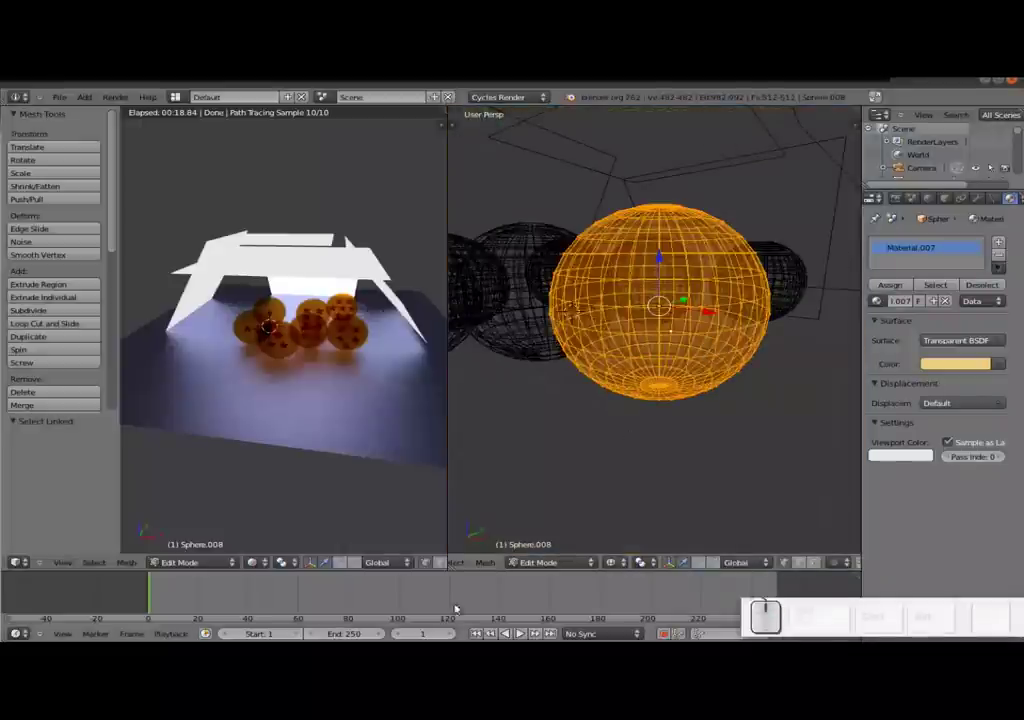
pyautogui.moveTo(517, 629); pyautogui.dragTo(591, 566)
pyautogui.click(585, 566)
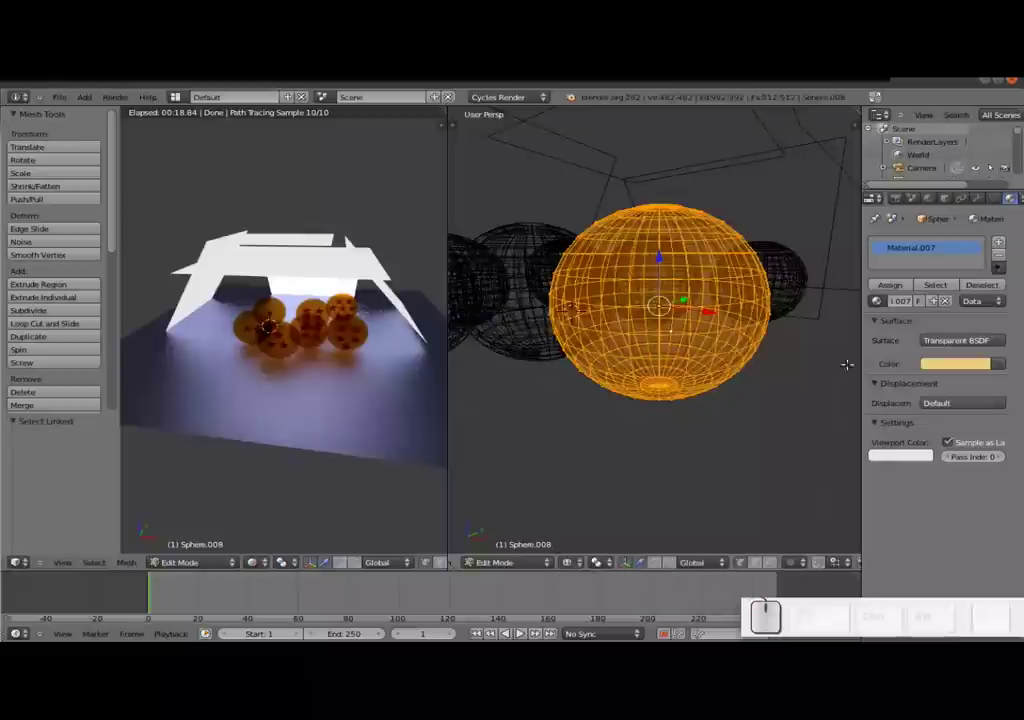
pyautogui.press('z')
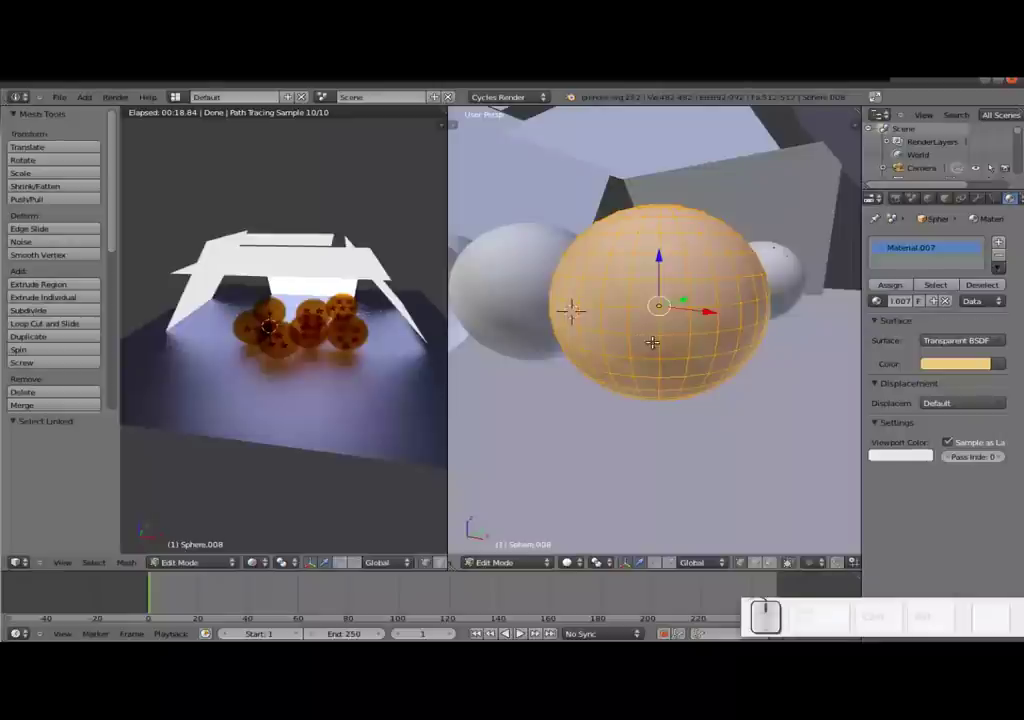
# - Return to wireframe, undo the ball's sideways move and reselect its entire linked mesh
pyautogui.press('z')
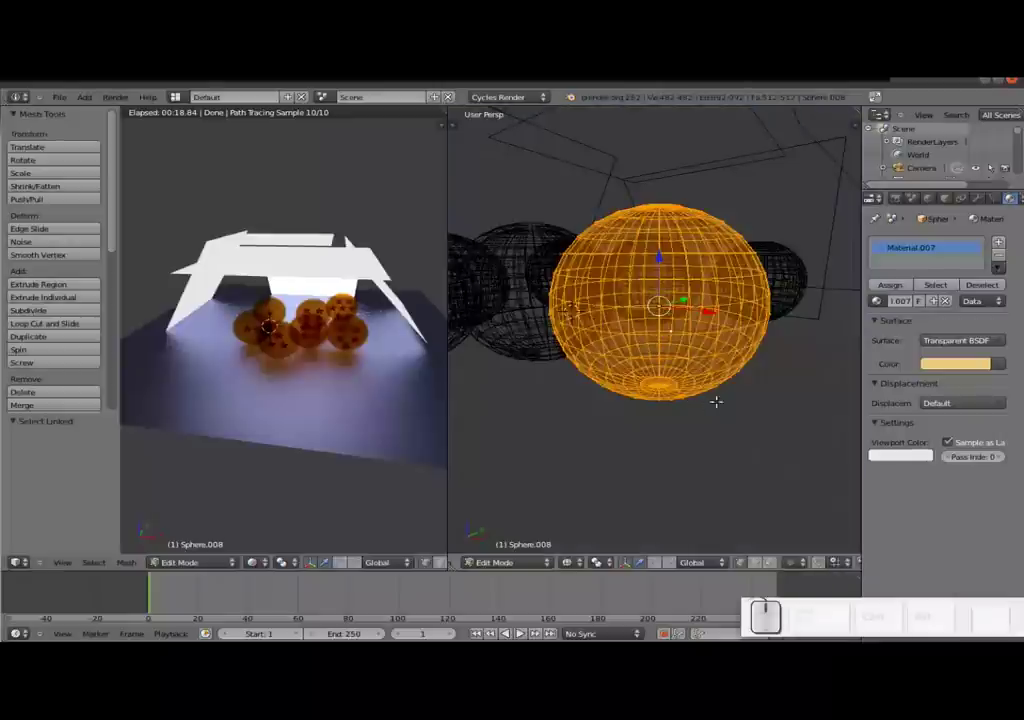
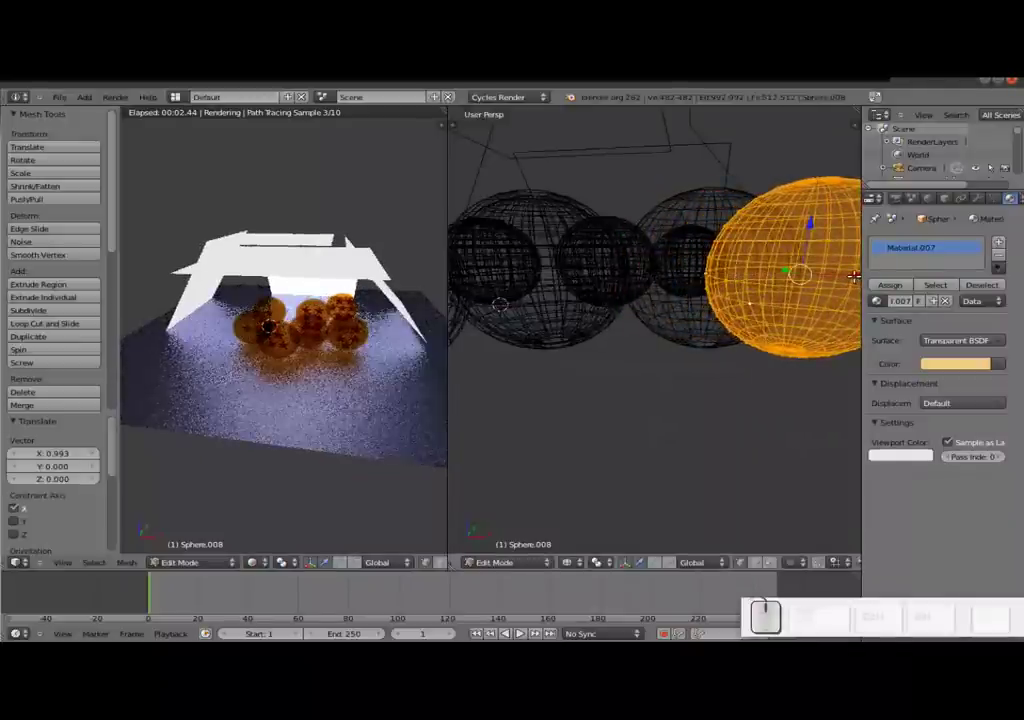
pyautogui.scroll(-3)
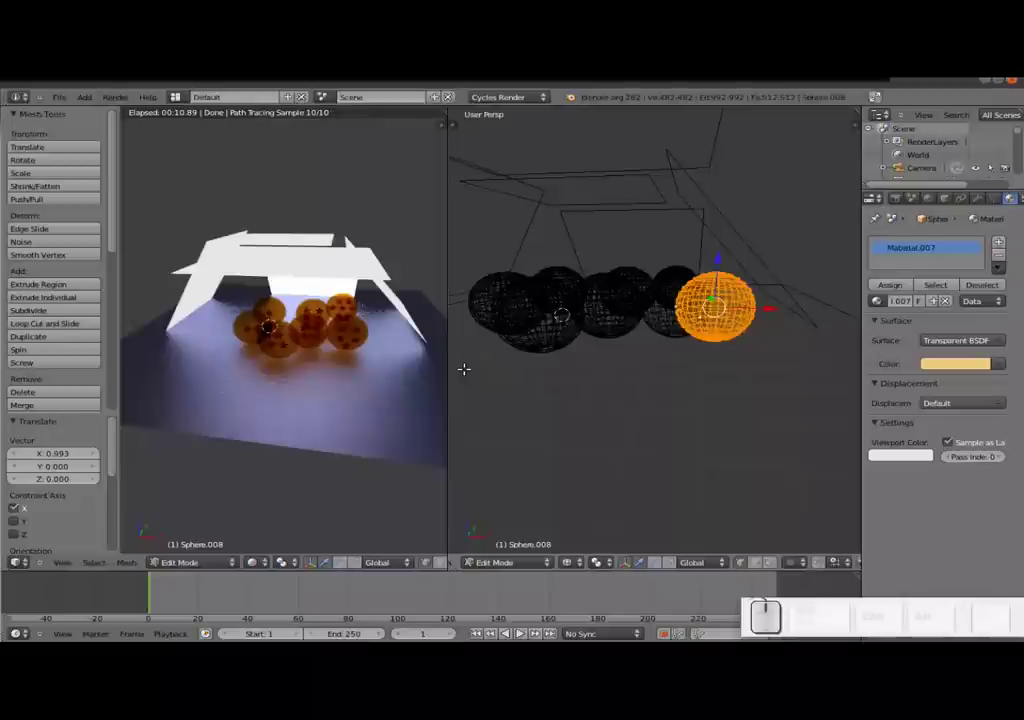
pyautogui.press('ctrl+z')
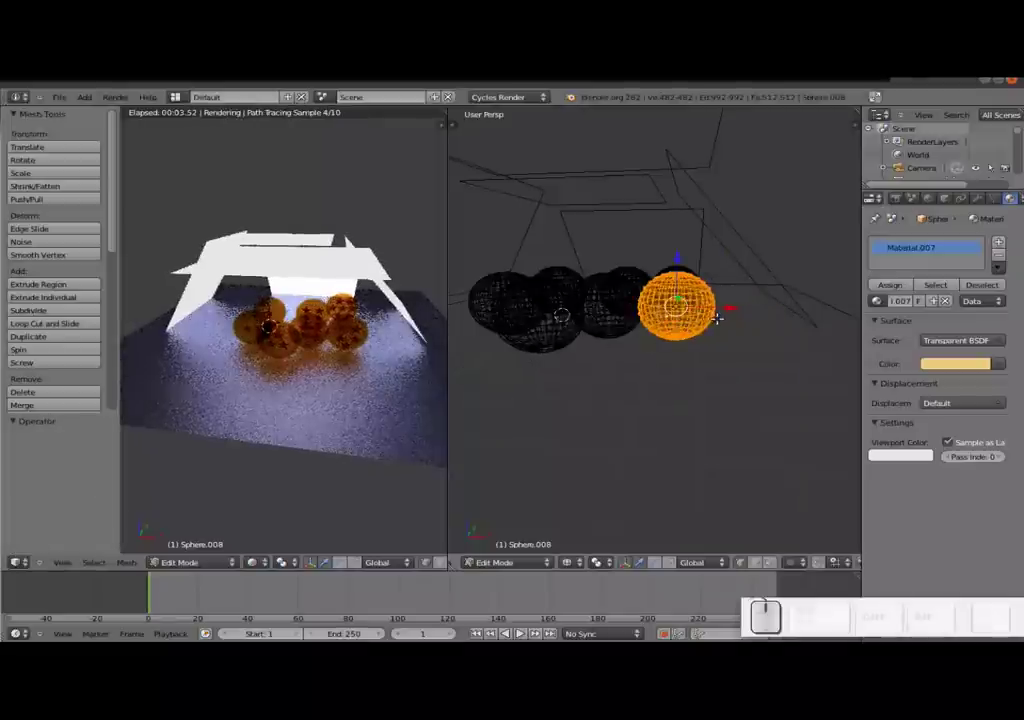
pyautogui.scroll(3)
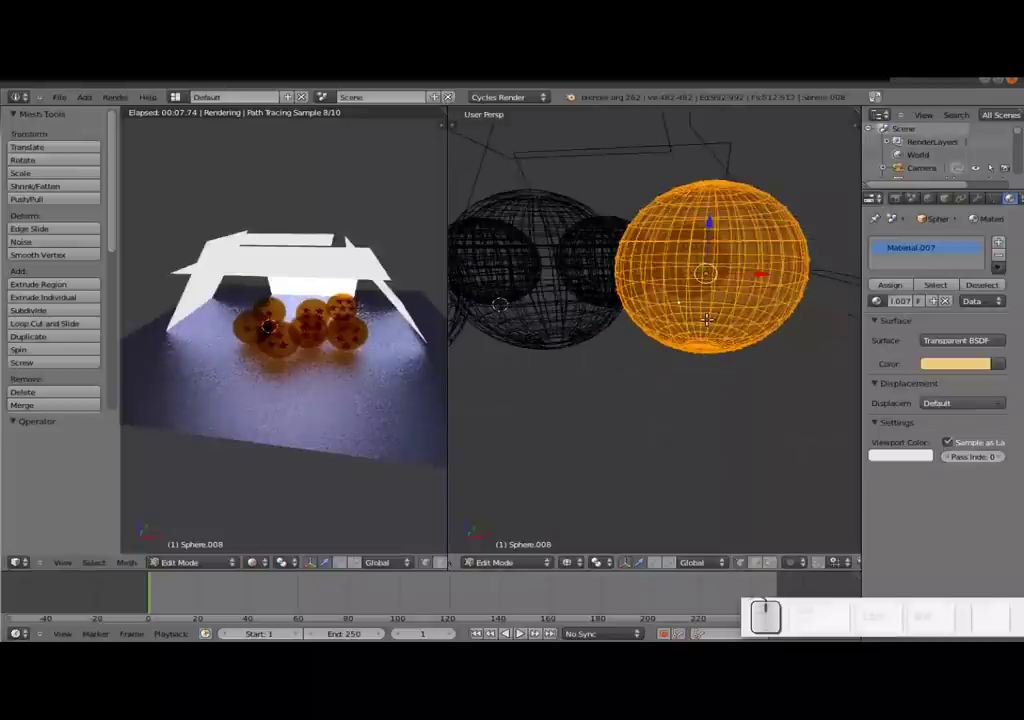
pyautogui.press('ctrl+l')
pyautogui.press('l')
pyautogui.press('l')
pyautogui.press('l')
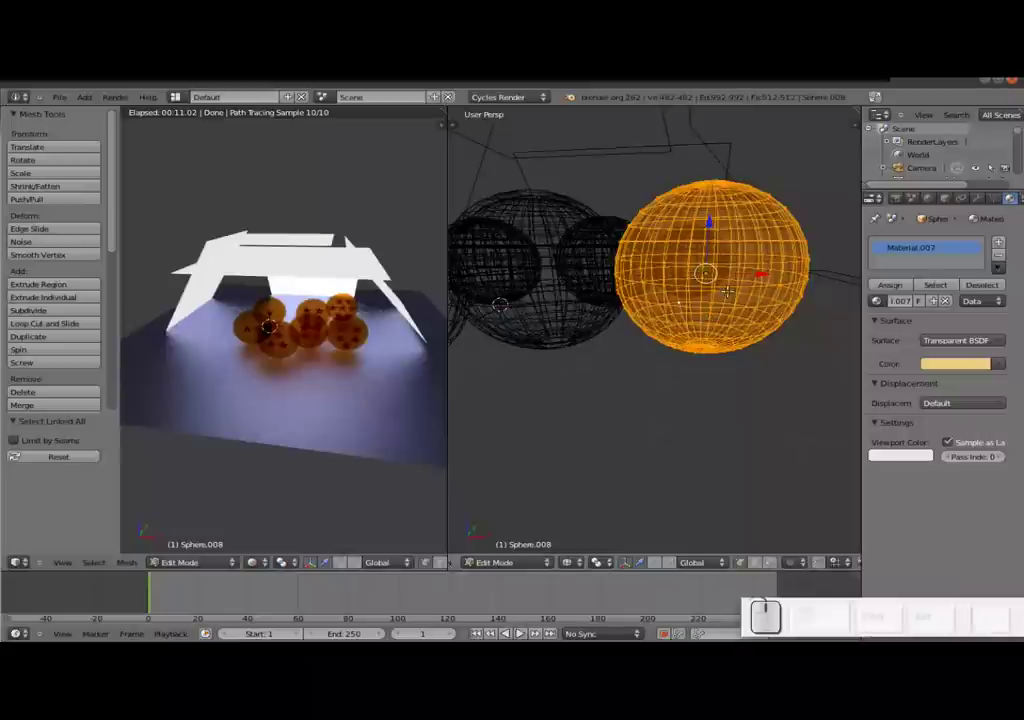
pyautogui.scroll(-3)
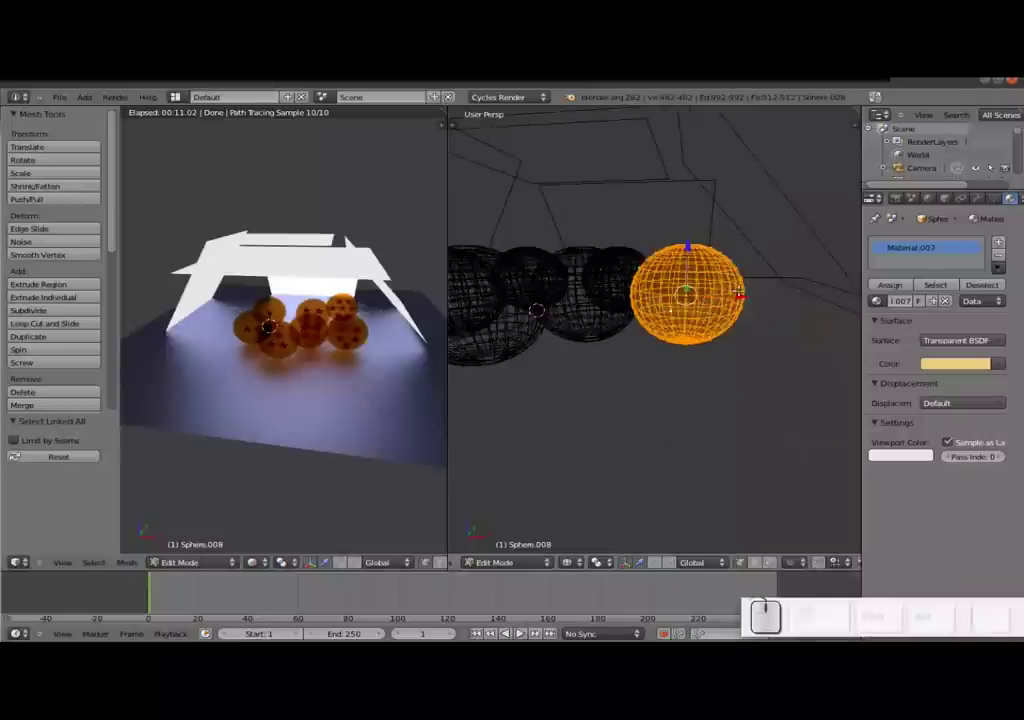
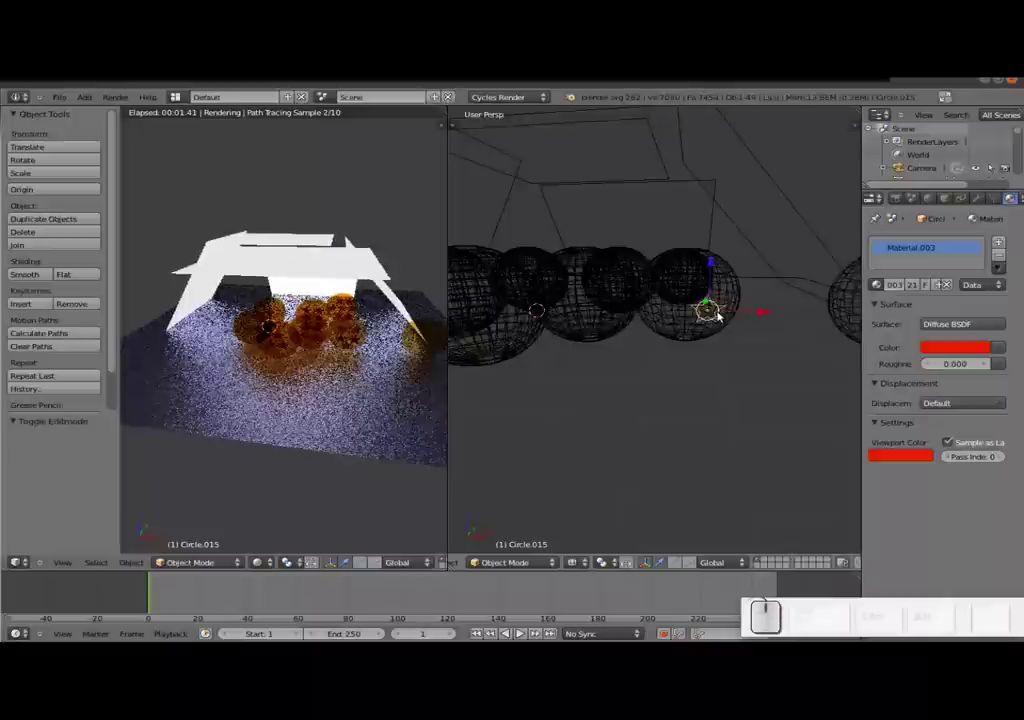
pyautogui.press('l')
pyautogui.press('Escape')
pyautogui.press('Tab')
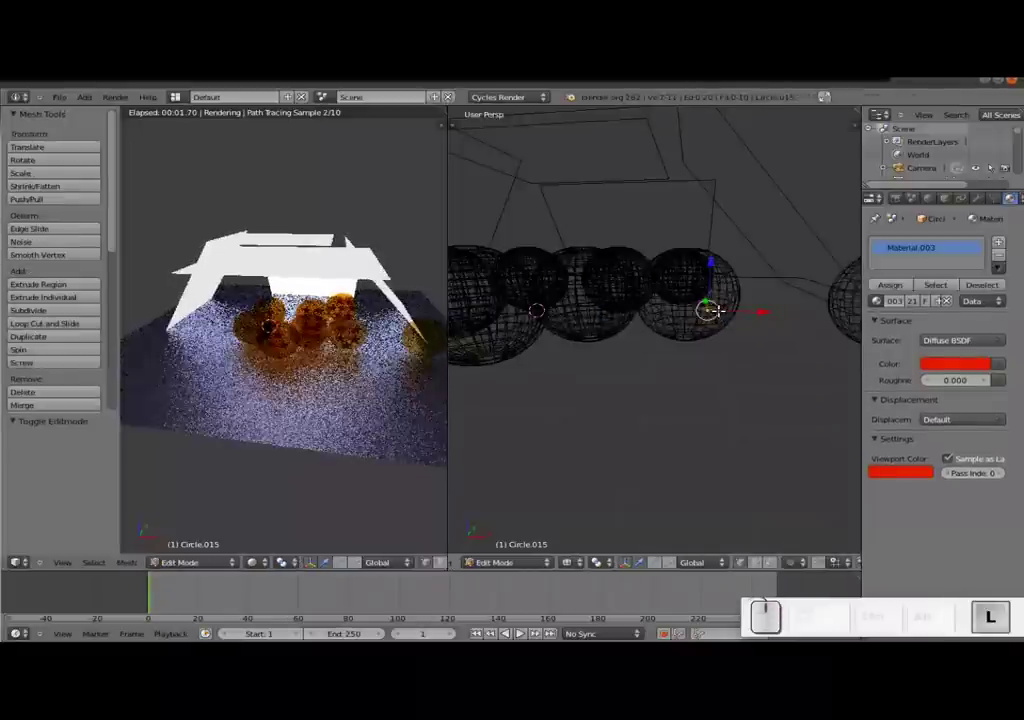
pyautogui.press('l')
pyautogui.scroll(3)
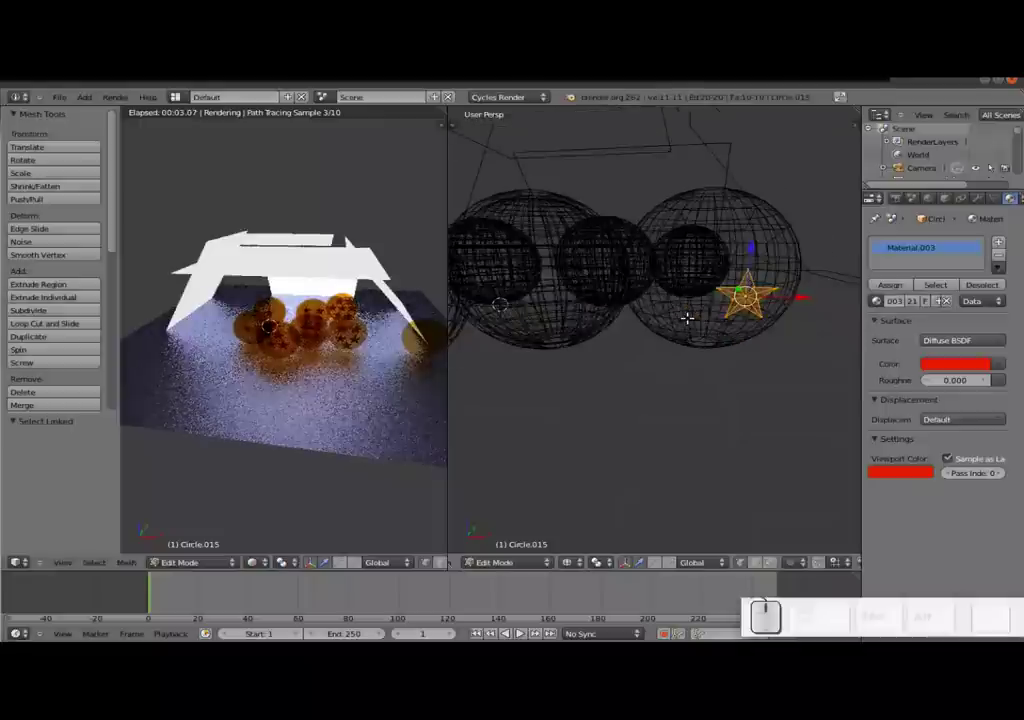
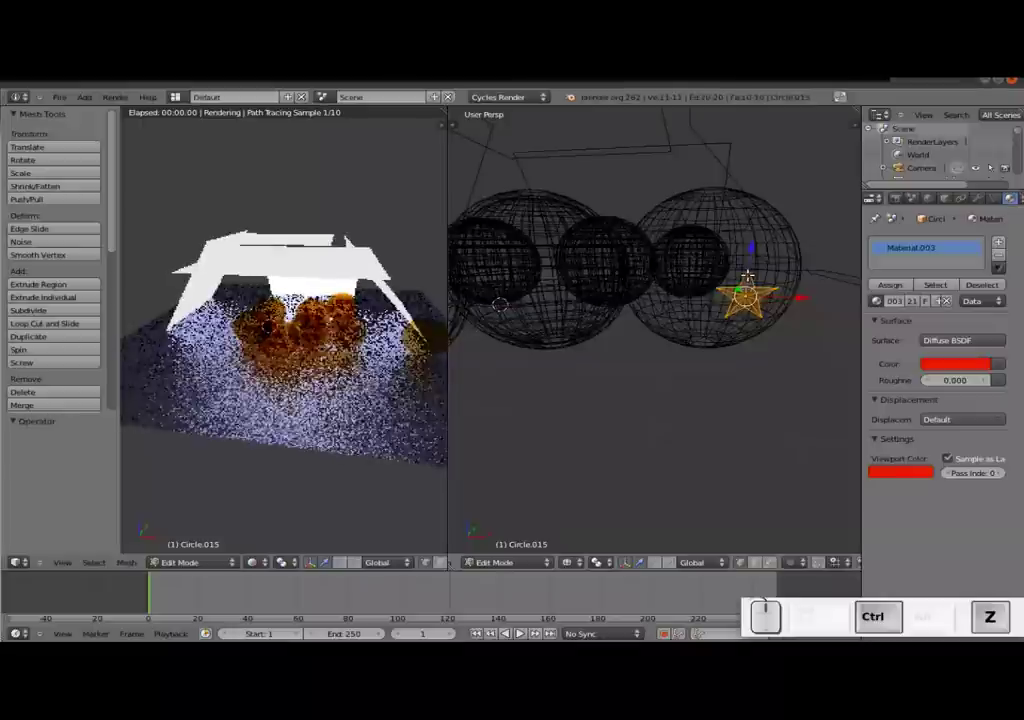
pyautogui.press('z')
pyautogui.press('z')
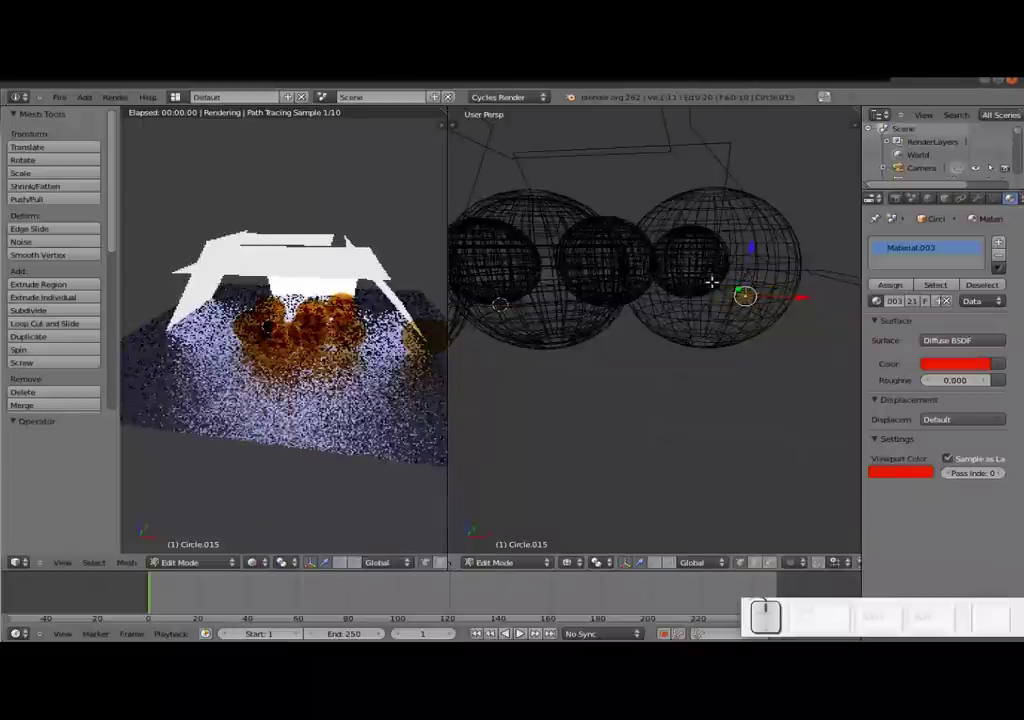
pyautogui.press('Tab')
pyautogui.scroll(-3)
pyautogui.press('ctrl+z')
pyautogui.press('ctrl+z')
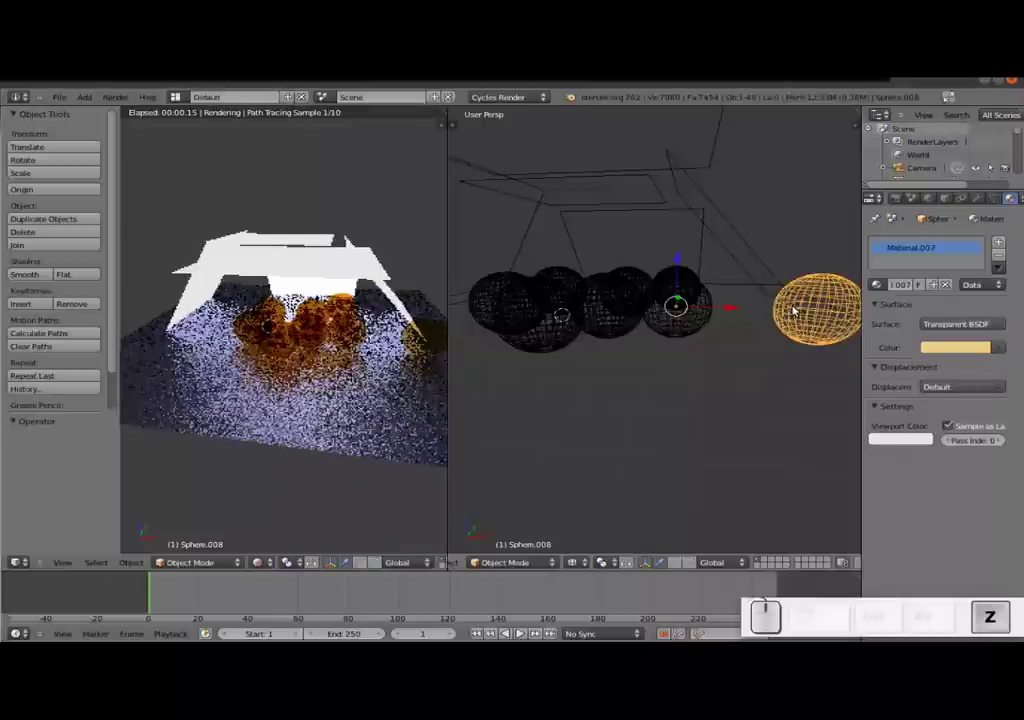
# - Orbit in on the ball cluster, box-select all objects and then deselect everything
pyautogui.rightClick(811, 311)
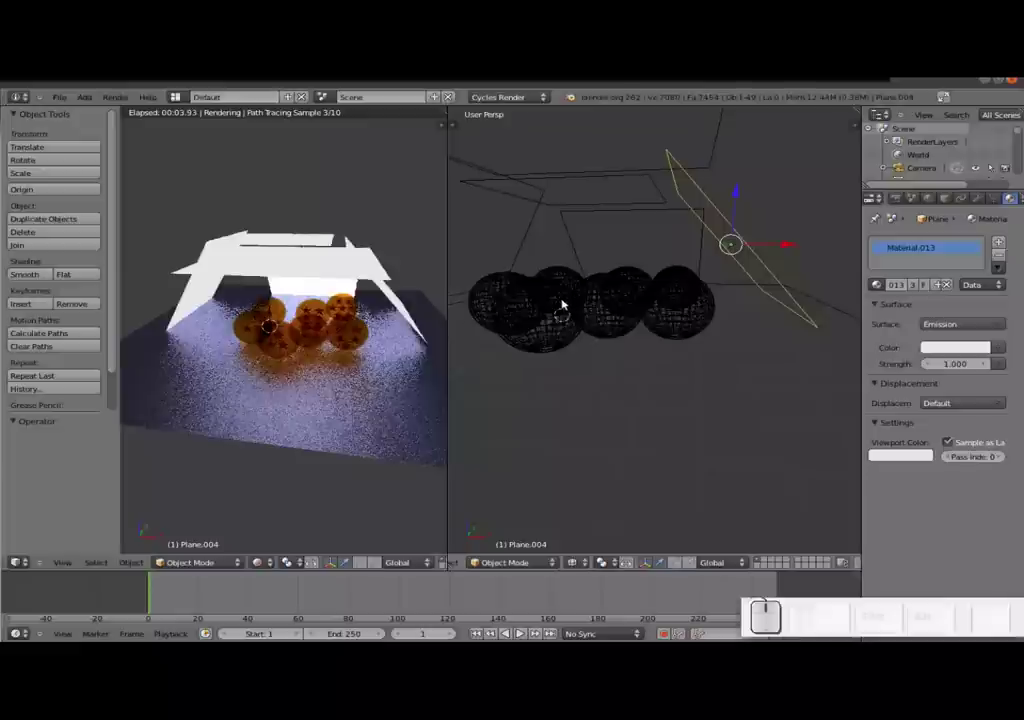
pyautogui.moveTo(679, 335); pyautogui.dragTo(595, 345)
pyautogui.scroll(3)
pyautogui.moveTo(713, 361); pyautogui.dragTo(653, 309)
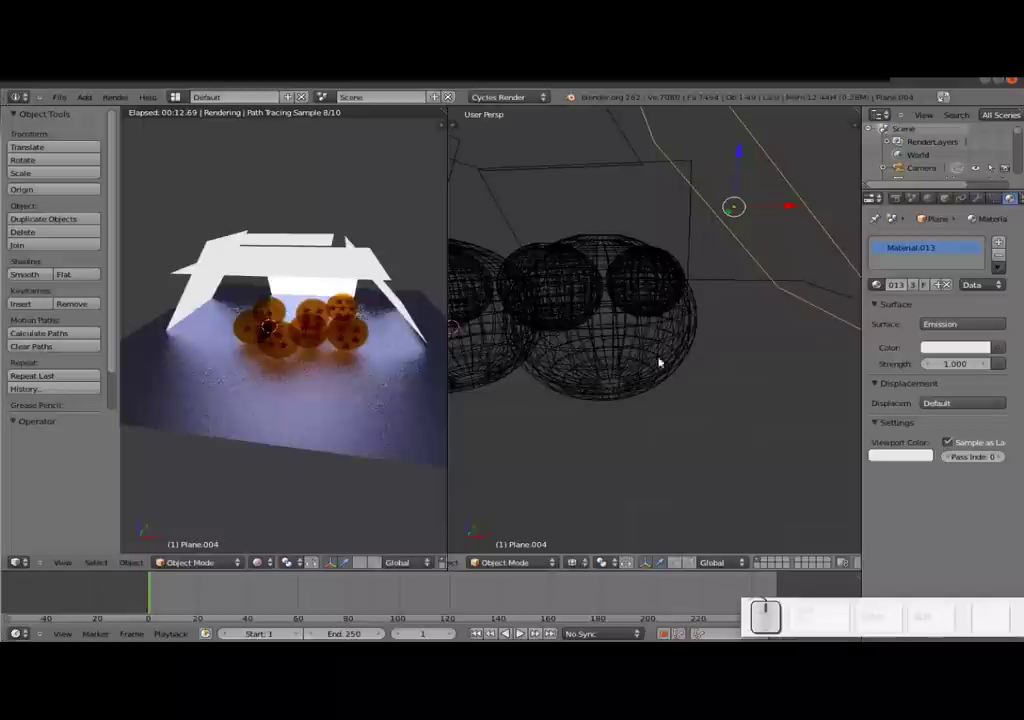
pyautogui.press('b')
pyautogui.moveTo(762, 431); pyautogui.dragTo(504, 209)
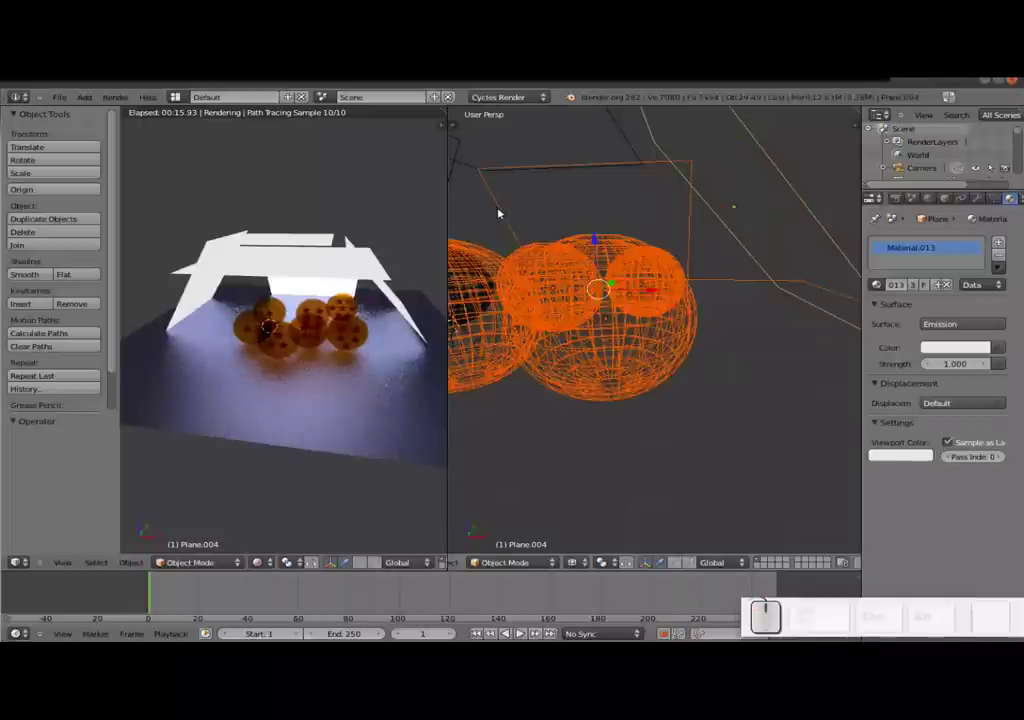
pyautogui.press('a')
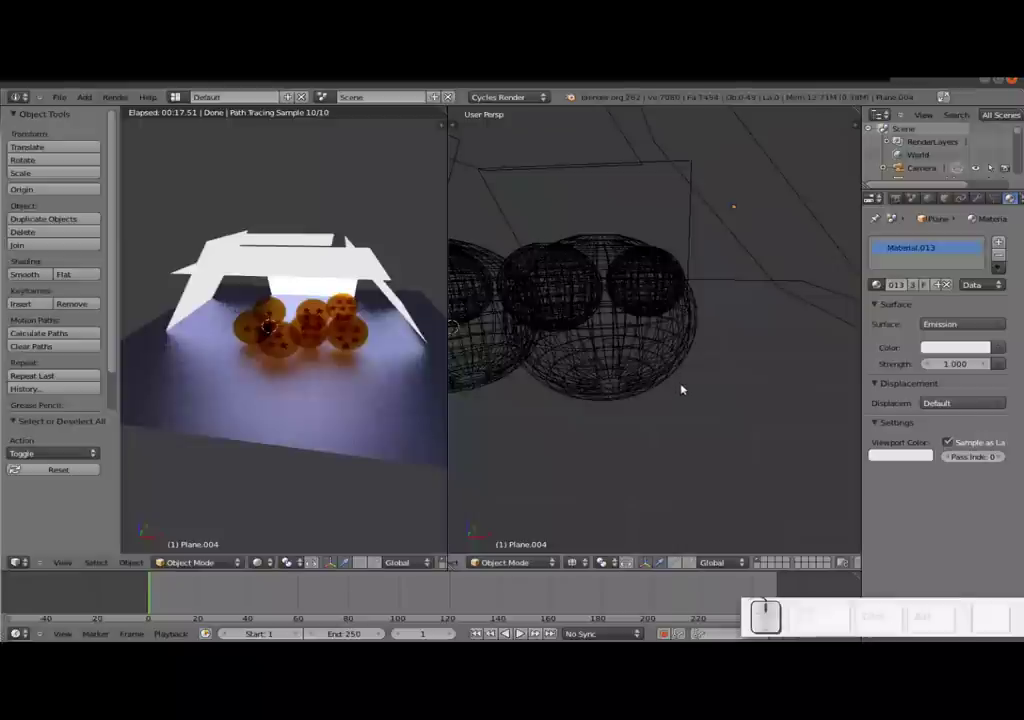
# - Start moving a ball twice, cancelling each attempt and undoing in between
pyautogui.press('c')
pyautogui.moveTo(615, 344); pyautogui.dragTo(669, 344)
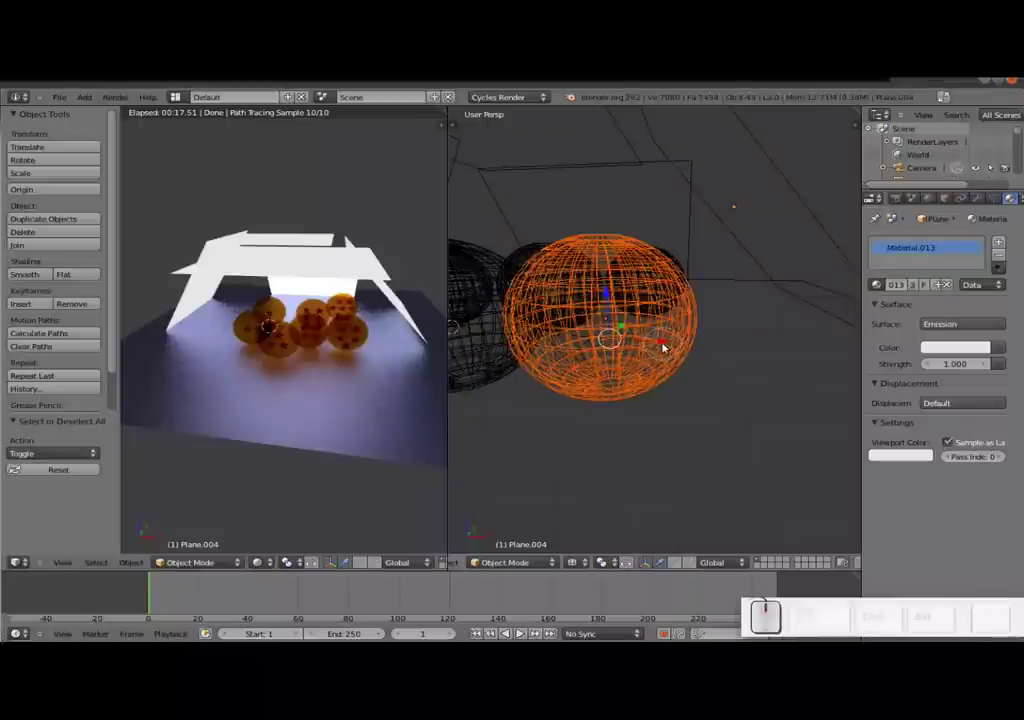
pyautogui.press('Escape')
pyautogui.moveTo(661, 339); pyautogui.dragTo(758, 339)
pyautogui.press('ctrl+z')
pyautogui.press('c')
pyautogui.moveTo(590, 348); pyautogui.dragTo(605, 341)
pyautogui.press('Escape')
pyautogui.press('a')
# - Move the chosen ball about 0.6 to the right along the X axis
pyautogui.moveTo(567, 342); pyautogui.dragTo(627, 304)
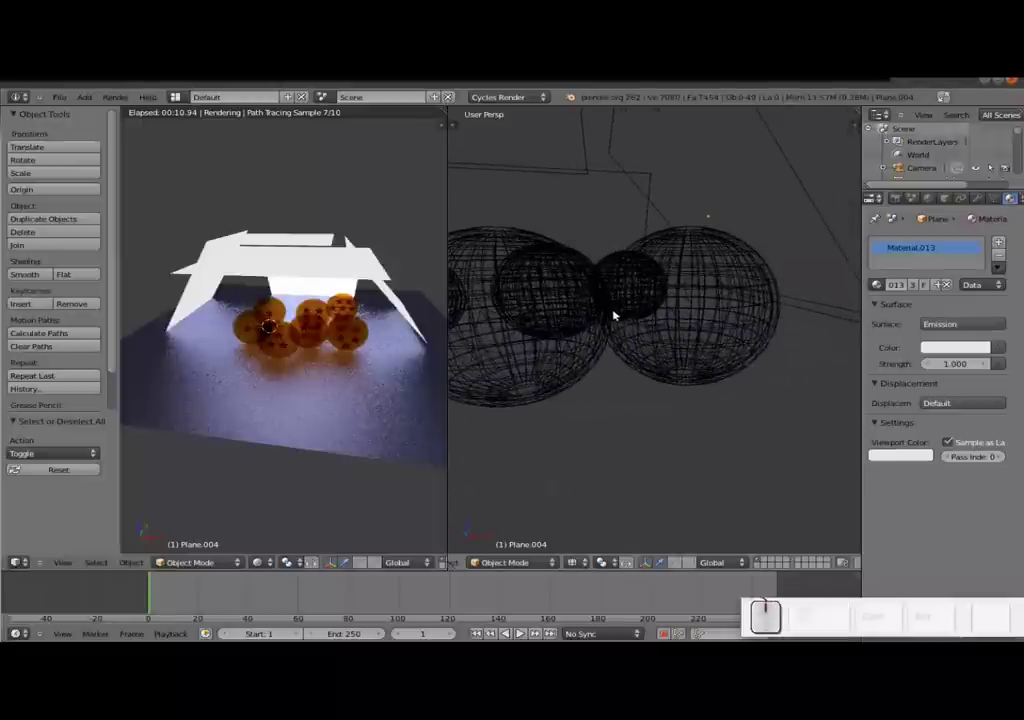
pyautogui.middleClick(656, 334)
pyautogui.middleClick(620, 339)
pyautogui.press('c')
pyautogui.moveTo(781, 350); pyautogui.dragTo(801, 301)
pyautogui.press('Escape')
pyautogui.middleClick(813, 311)
pyautogui.scroll(3)
pyautogui.moveTo(655, 331); pyautogui.dragTo(641, 385)
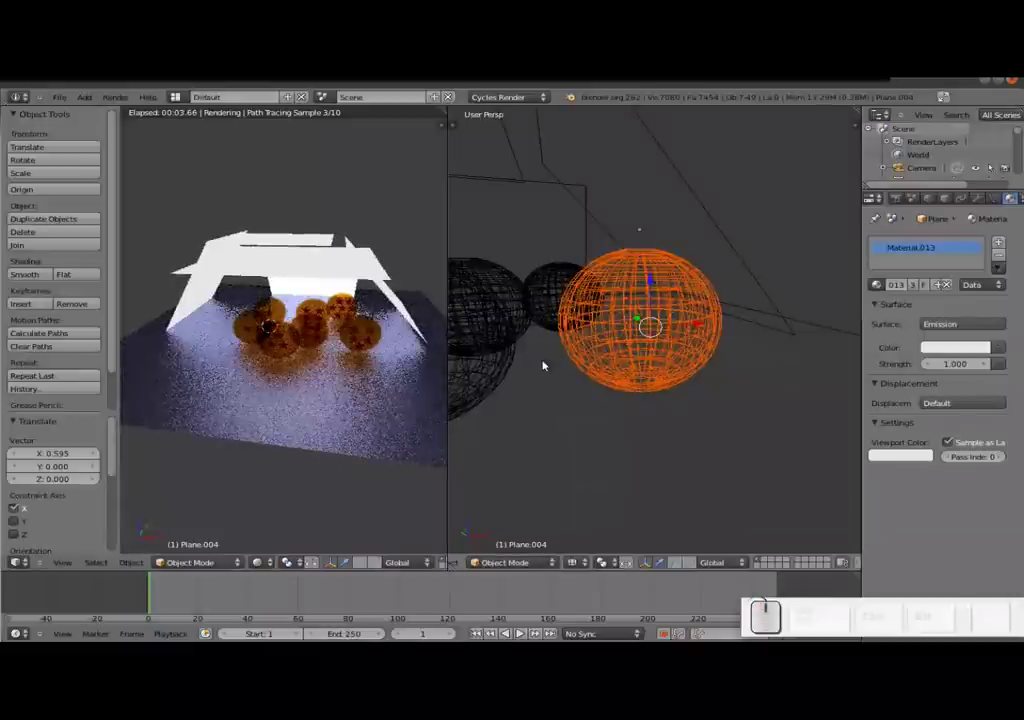
# - Orbit above the ball cluster and clear the current selection before repositioning
pyautogui.moveTo(511, 372); pyautogui.dragTo(587, 359)
pyautogui.scroll(-3)
pyautogui.moveTo(673, 382); pyautogui.dragTo(675, 365)
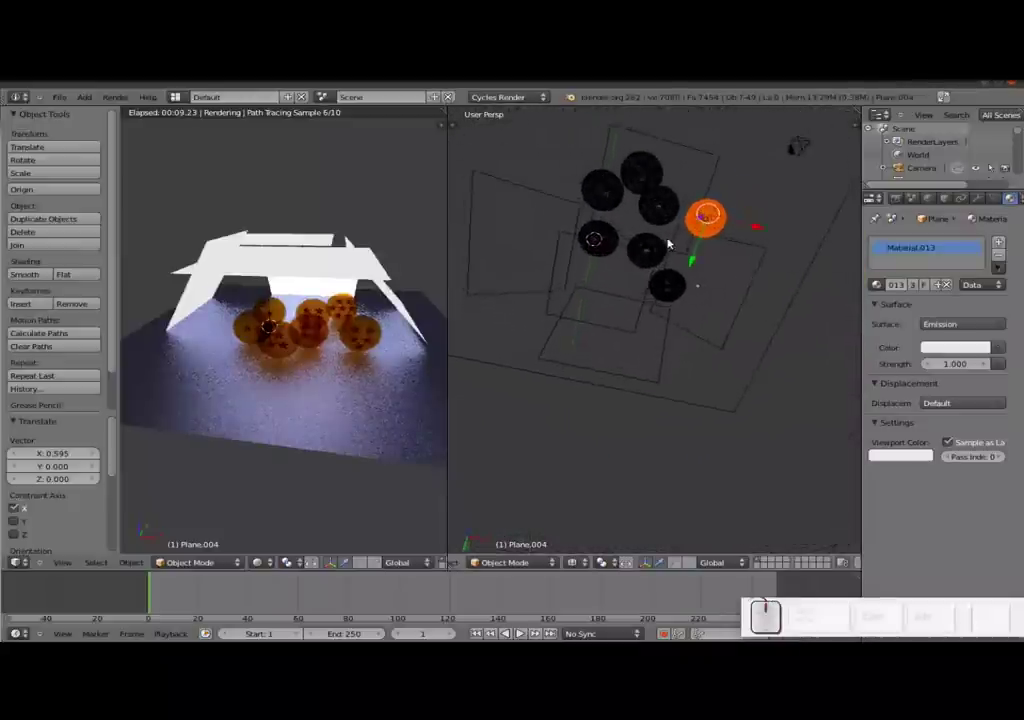
pyautogui.middleClick(584, 256)
pyautogui.middleClick(692, 383)
pyautogui.scroll(3)
pyautogui.middleClick(549, 355)
pyautogui.middleClick(602, 385)
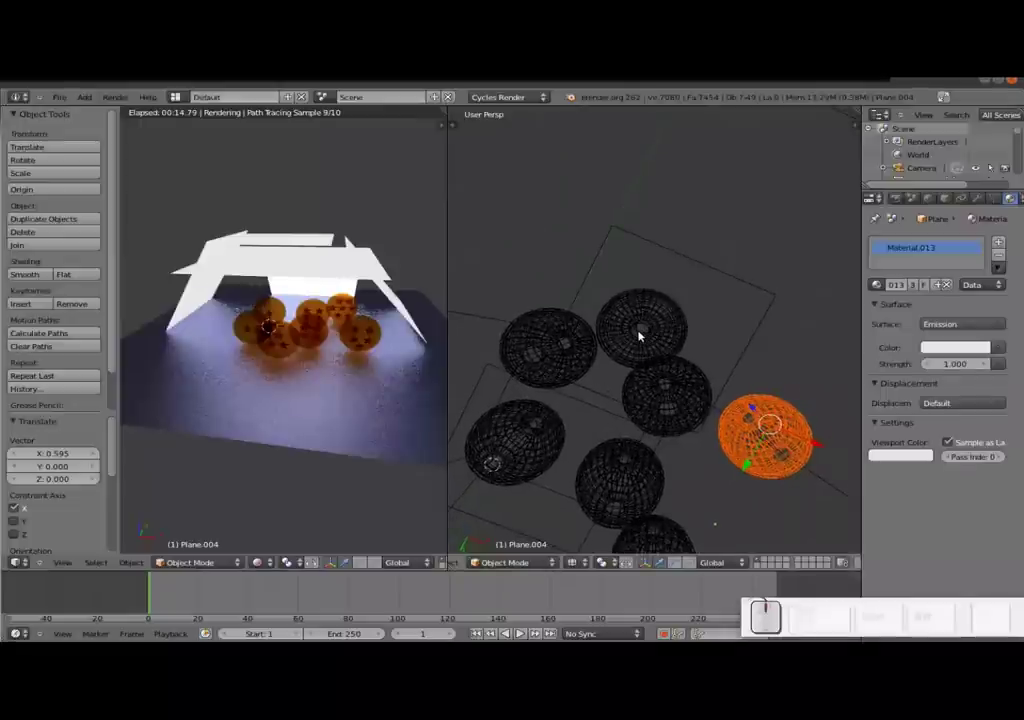
pyautogui.press('a')
pyautogui.press('c')
pyautogui.moveTo(650, 323); pyautogui.dragTo(641, 322)
pyautogui.press('Tab')
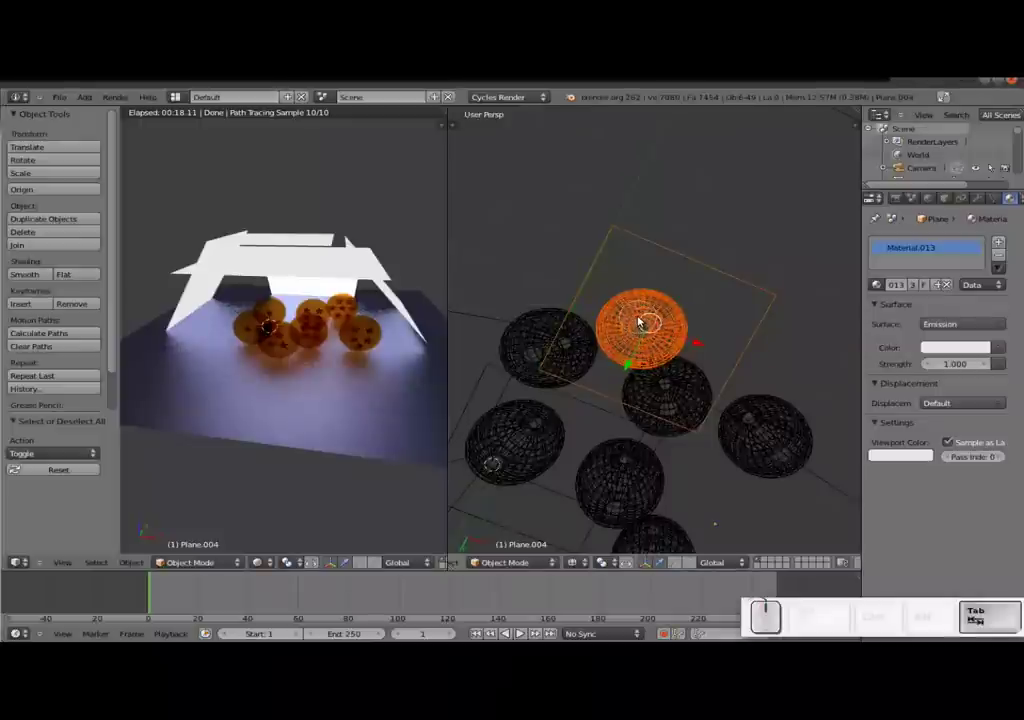
pyautogui.press('Escape')
# - Move the front orange ball forward along Y to open a gap
pyautogui.rightClick(680, 255)
pyautogui.middleClick(668, 267)
pyautogui.scroll(3)
pyautogui.rightClick(624, 275)
pyautogui.moveTo(657, 293); pyautogui.dragTo(704, 349)
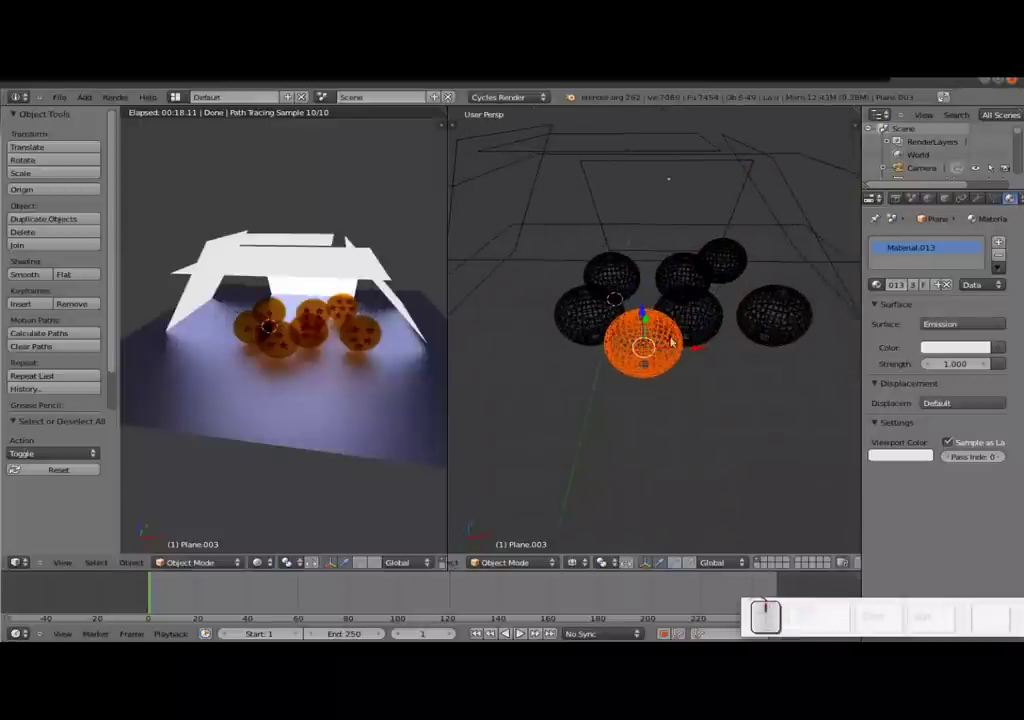
pyautogui.moveTo(655, 321); pyautogui.dragTo(738, 380)
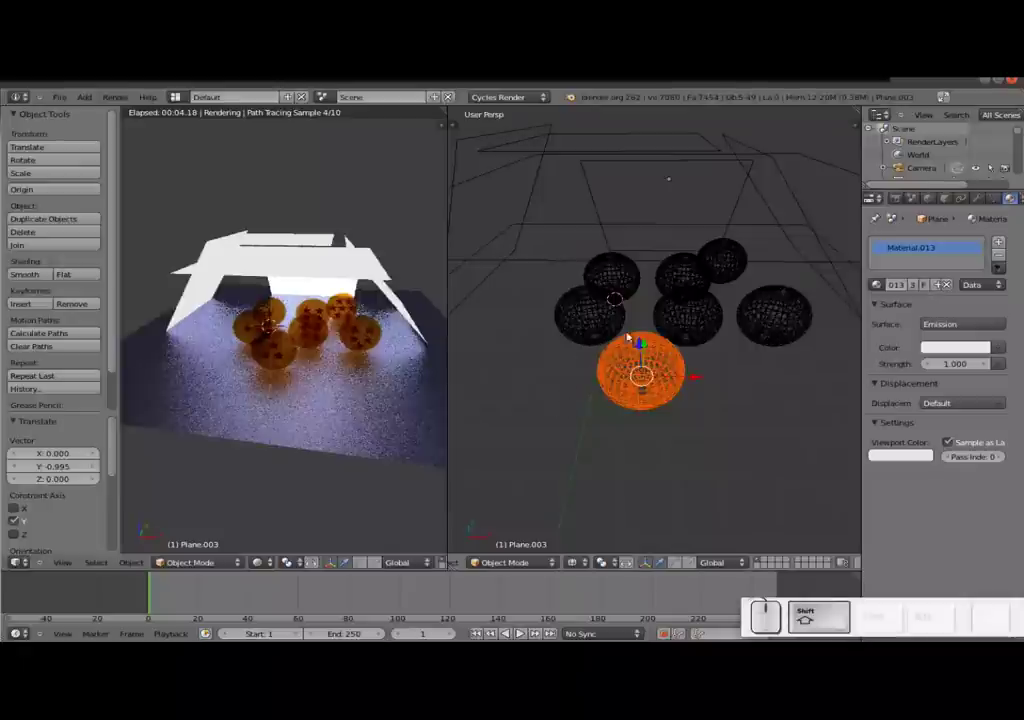
pyautogui.moveTo(670, 301); pyautogui.dragTo(825, 318)
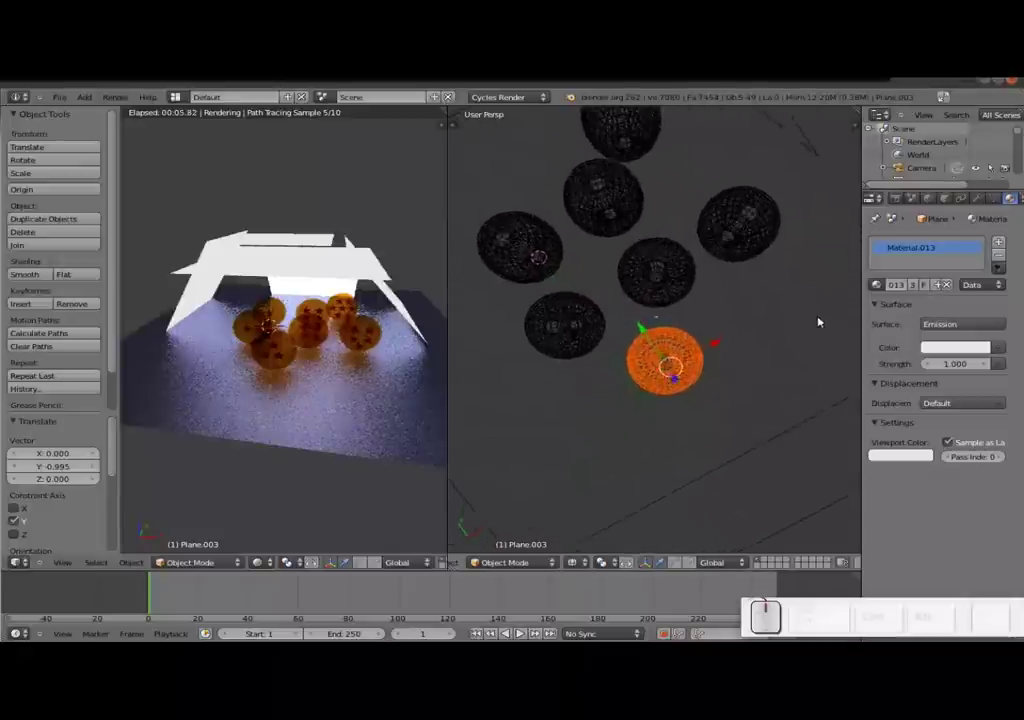
pyautogui.middleClick(589, 323)
pyautogui.middleClick(614, 316)
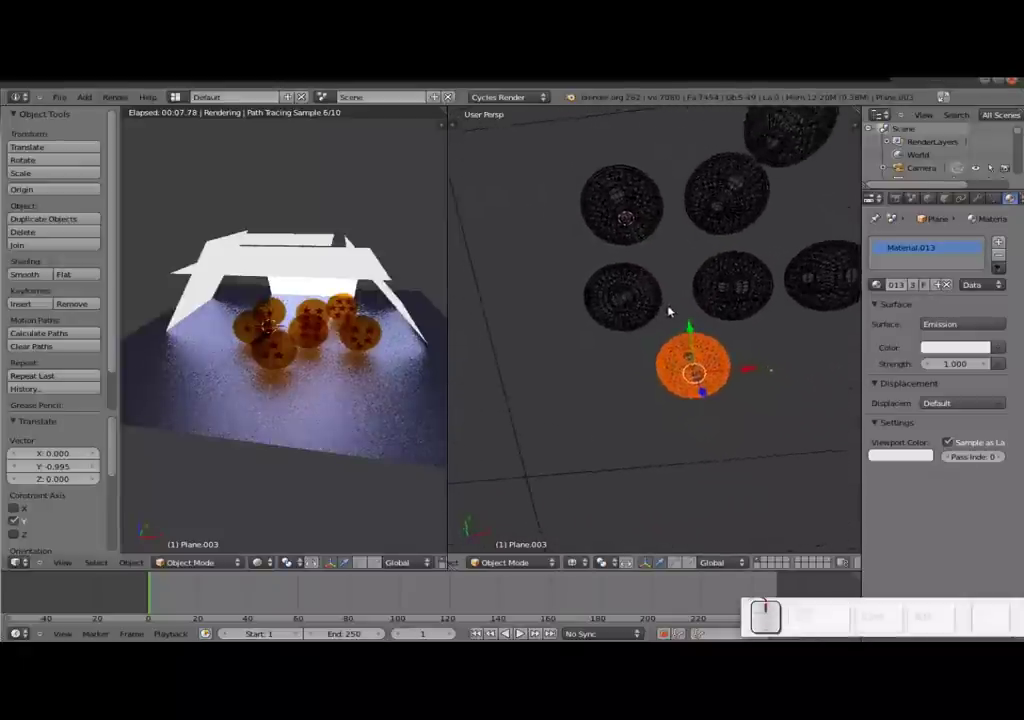
# - Shift another ball to the left along X, loosening the cluster
pyautogui.press('c')
pyautogui.press('Escape')
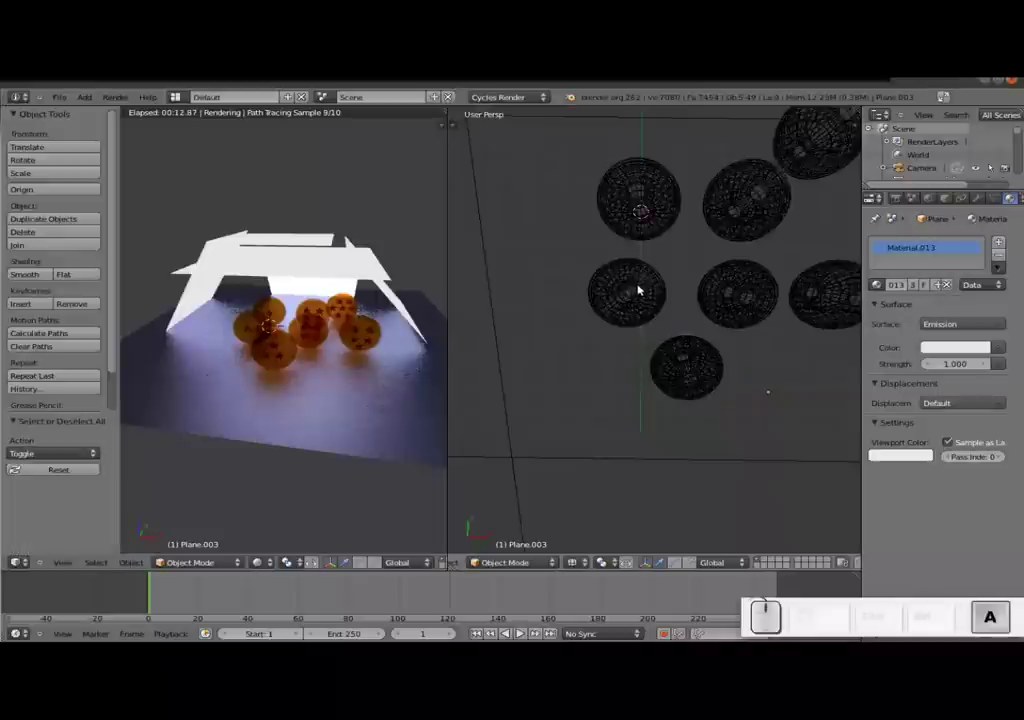
pyautogui.press('c')
pyautogui.moveTo(622, 293); pyautogui.dragTo(628, 293)
pyautogui.press('Escape')
pyautogui.moveTo(680, 305); pyautogui.dragTo(620, 299)
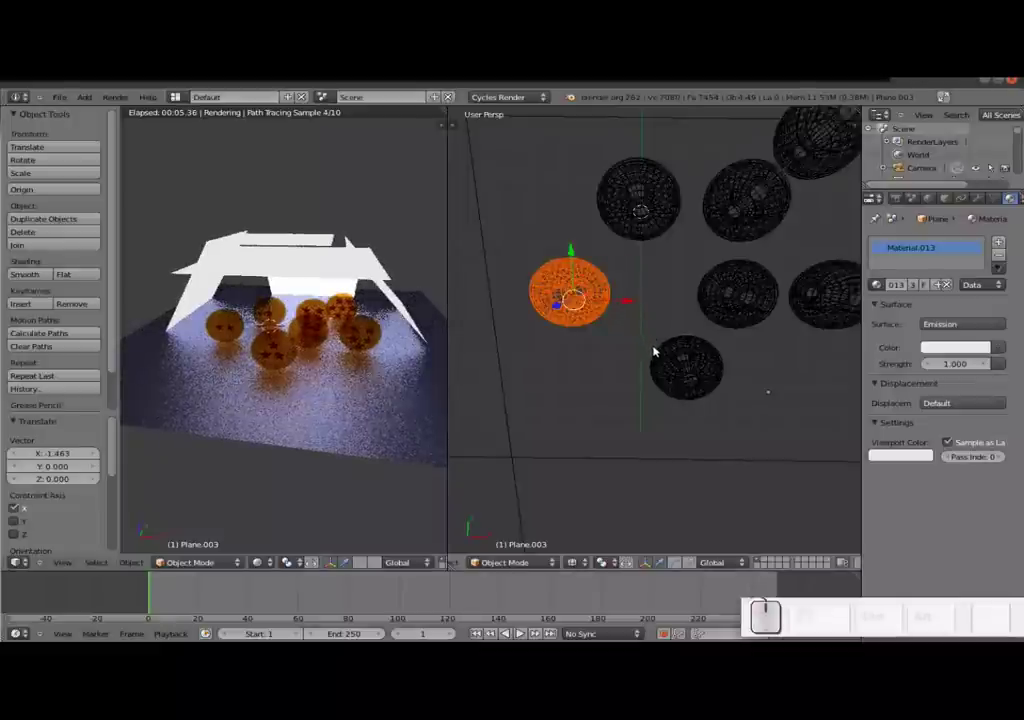
pyautogui.moveTo(748, 243); pyautogui.dragTo(731, 295)
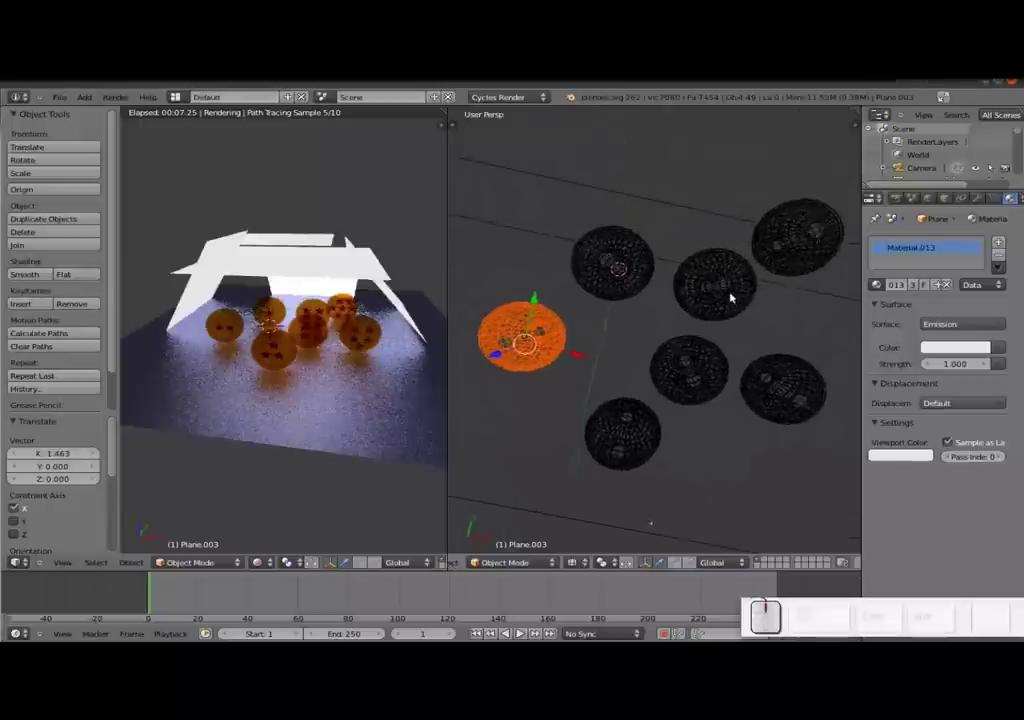
pyautogui.moveTo(758, 308); pyautogui.dragTo(684, 269)
# - Move a third ball backward along Y away from its neighbours
pyautogui.press('a')
pyautogui.press('c')
pyautogui.moveTo(689, 262); pyautogui.dragTo(669, 262)
pyautogui.press('Escape')
pyautogui.moveTo(733, 262); pyautogui.dragTo(652, 250)
pyautogui.moveTo(652, 250); pyautogui.dragTo(636, 259)
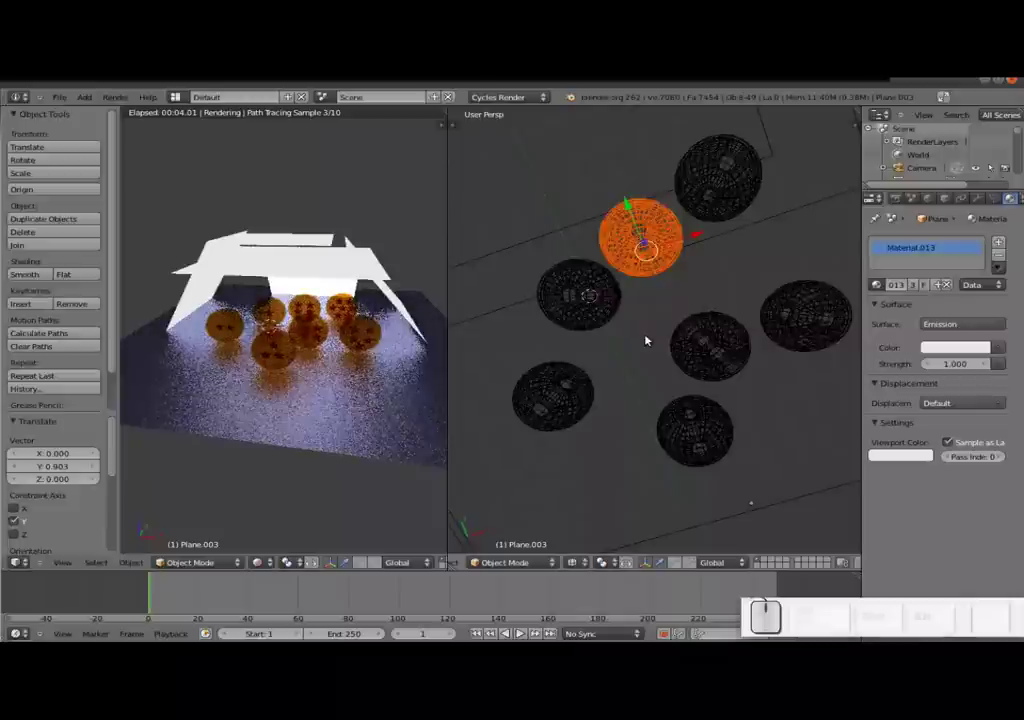
# - Slide the last ball about 0.66 to the right along X and check the layout through the camera
pyautogui.press('a')
pyautogui.press('c')
pyautogui.moveTo(717, 344); pyautogui.dragTo(711, 349)
pyautogui.press('Escape')
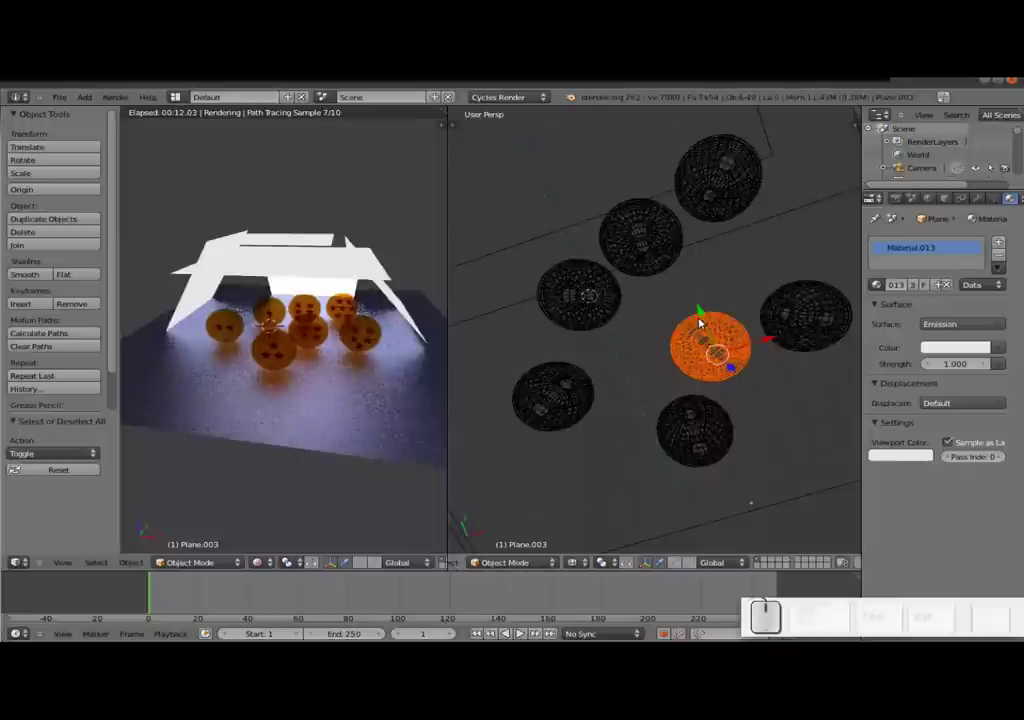
pyautogui.moveTo(702, 322); pyautogui.dragTo(782, 399)
pyautogui.moveTo(788, 399); pyautogui.dragTo(798, 405)
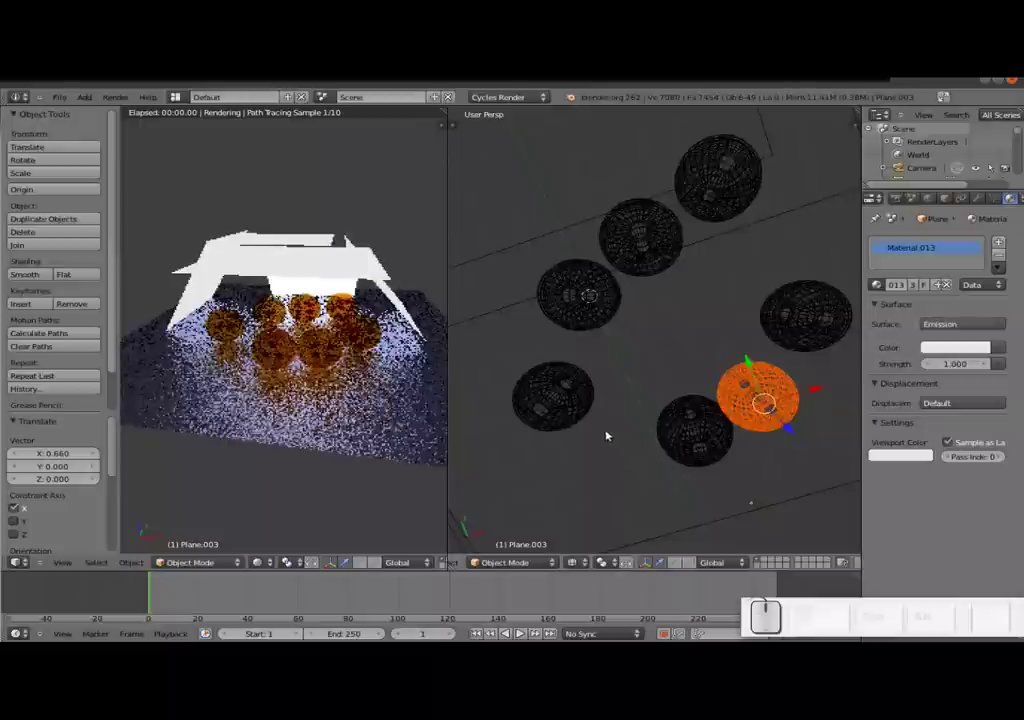
pyautogui.press('KP_0')
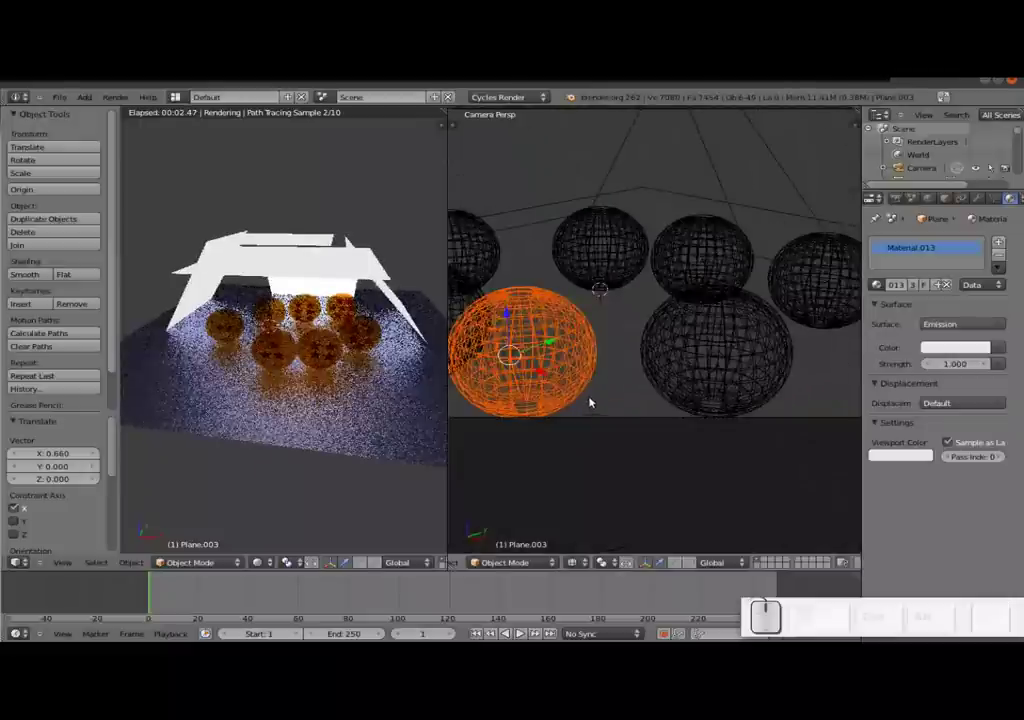
# - Nudge the camera by about 0.11, -0.14, -0.51 to reframe the balls, then select the floor plane
pyautogui.scroll(-3)
pyautogui.rightClick(625, 379)
pyautogui.press('g')
pyautogui.click(623, 404)
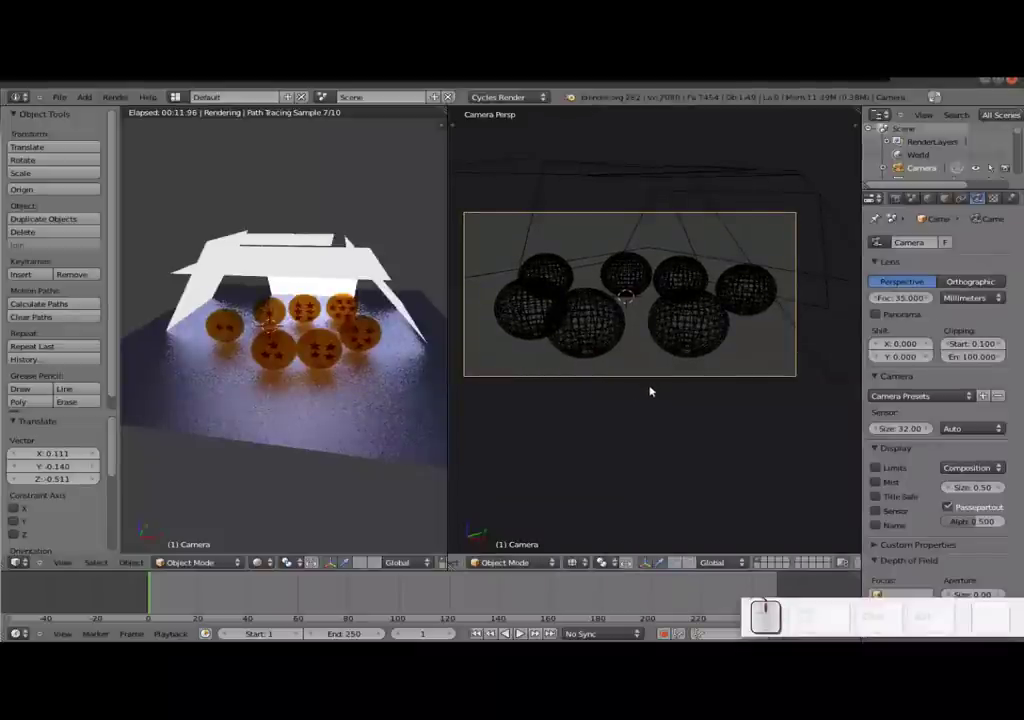
pyautogui.press('z')
pyautogui.rightClick(625, 367)
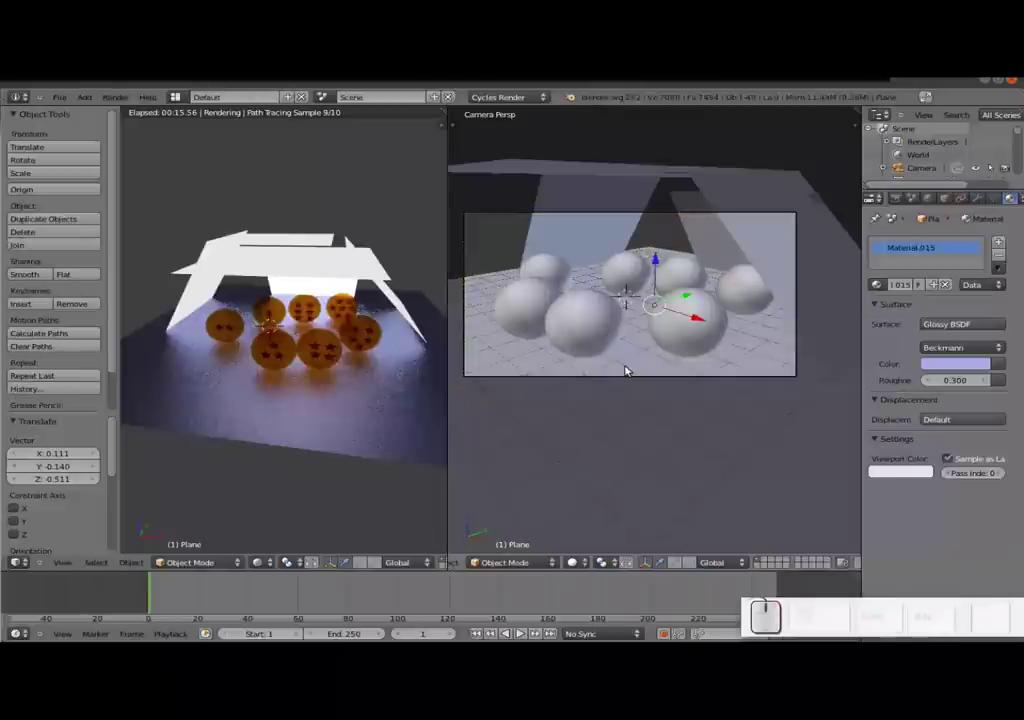
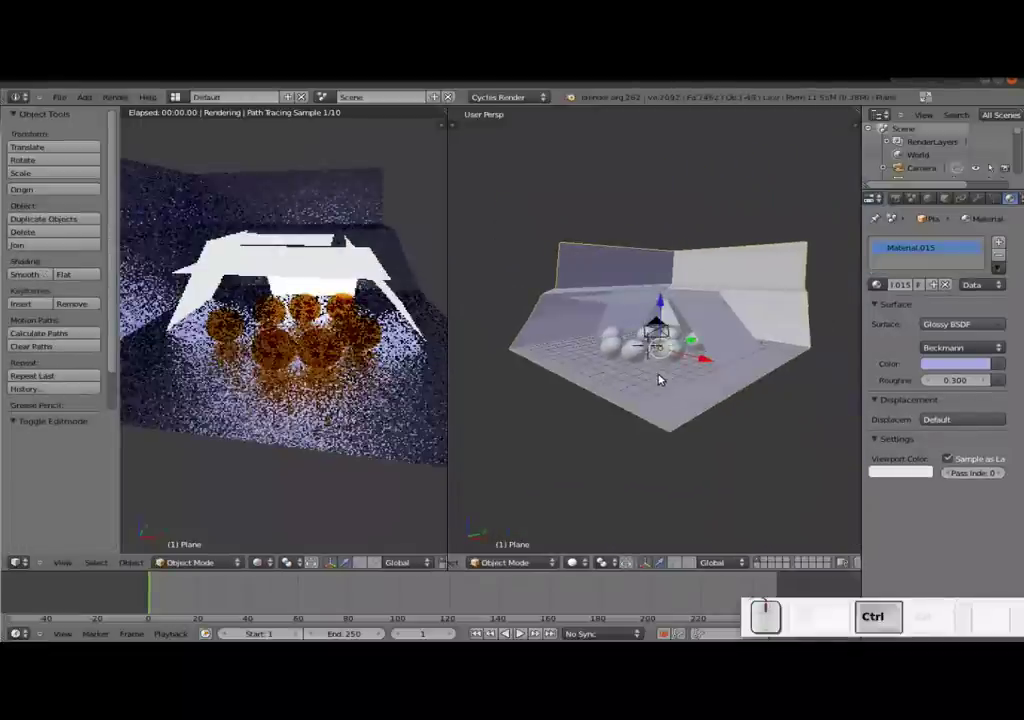
# - Subdivide and smooth-shade the backdrop, then switch the camera view from live render to textured display
pyautogui.press('ctrl+2')
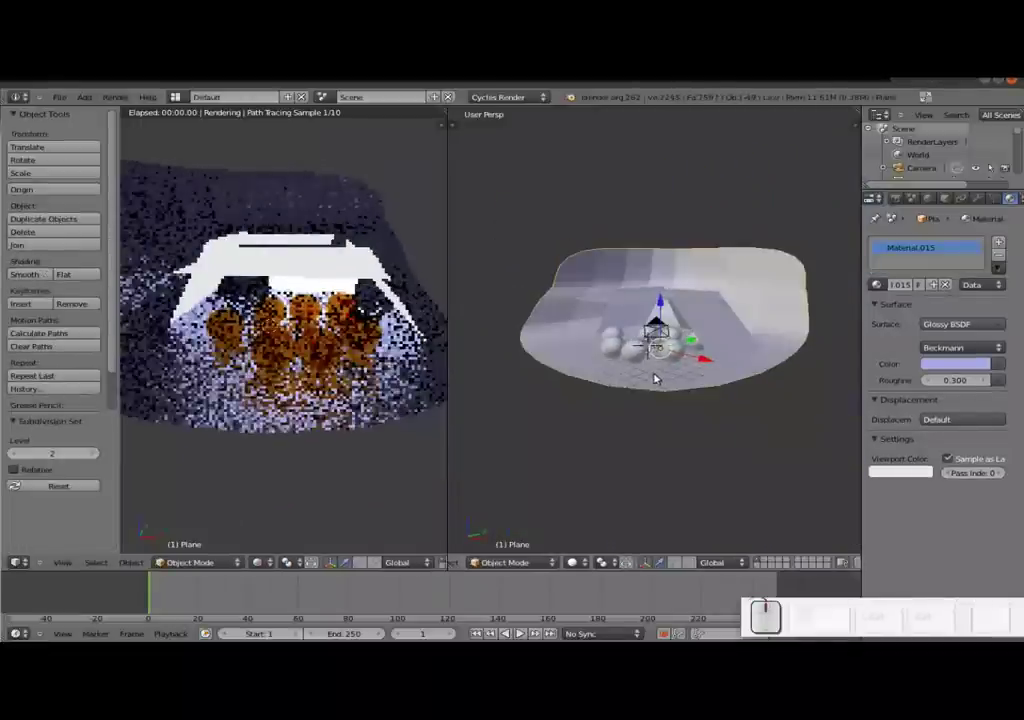
pyautogui.click(32, 280)
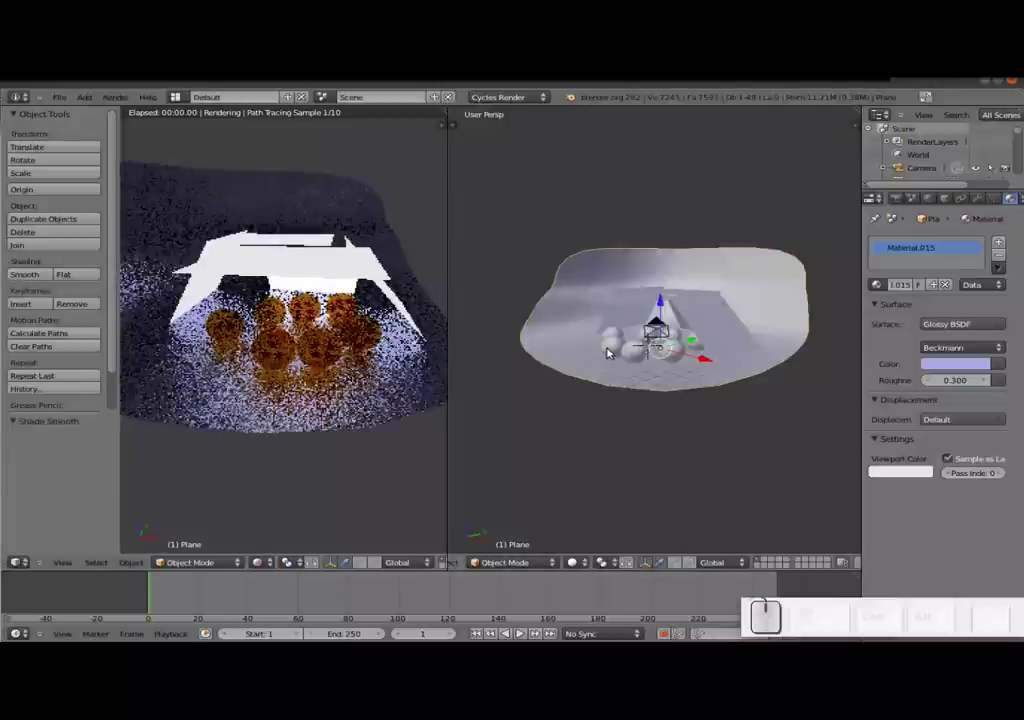
pyautogui.press('KP_0')
pyautogui.scroll(3)
pyautogui.scroll(-3)
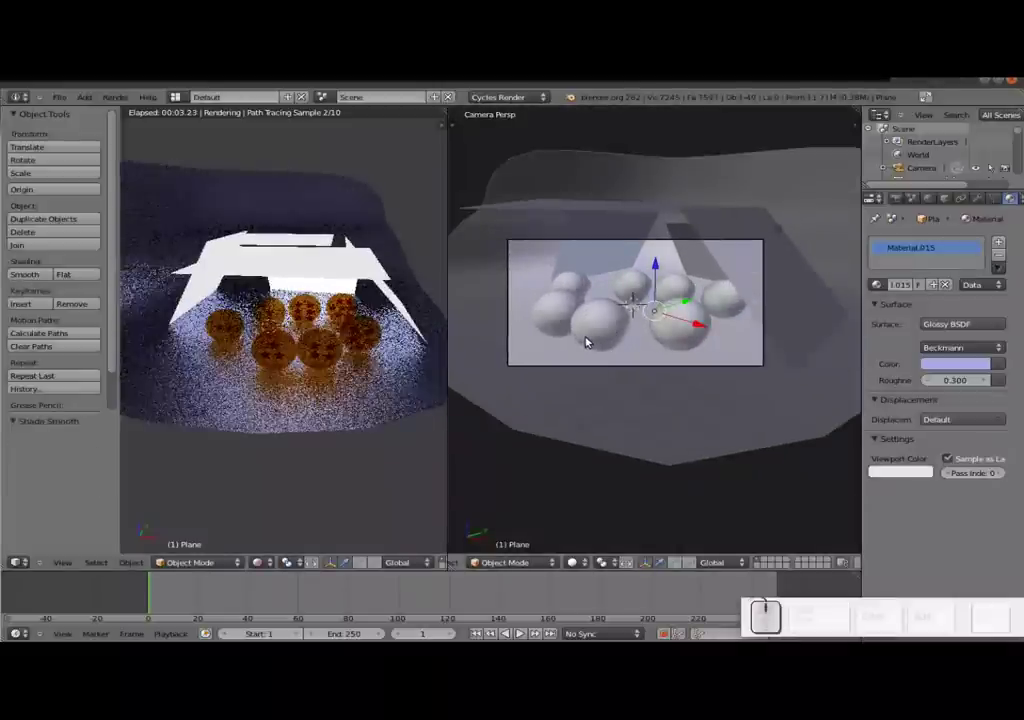
pyautogui.click(268, 563)
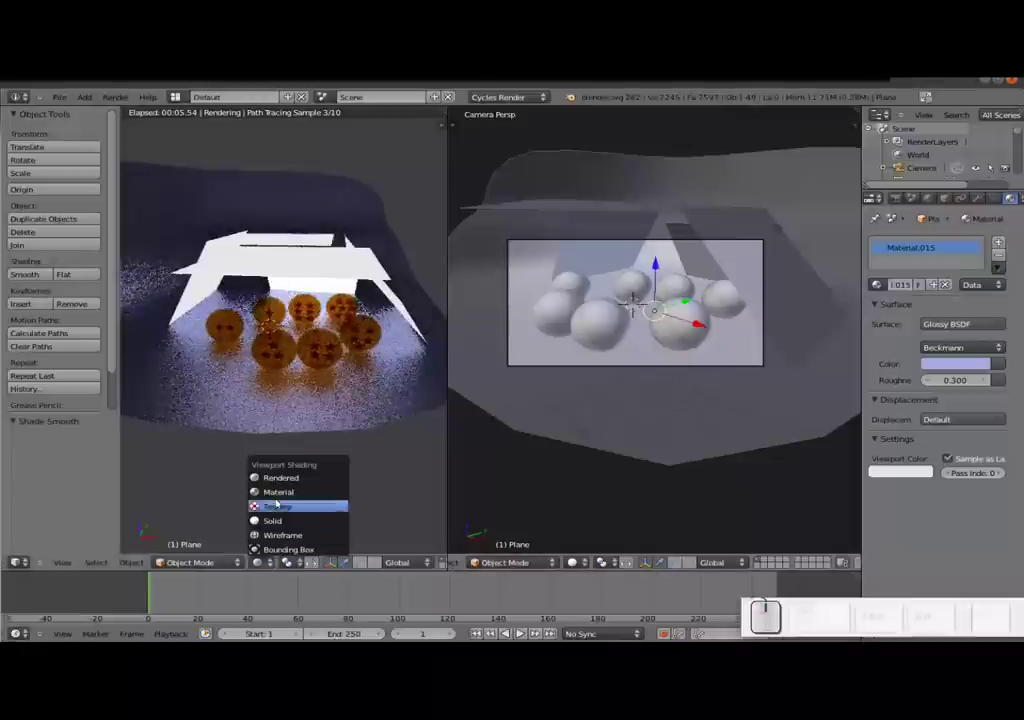
pyautogui.click(284, 495)
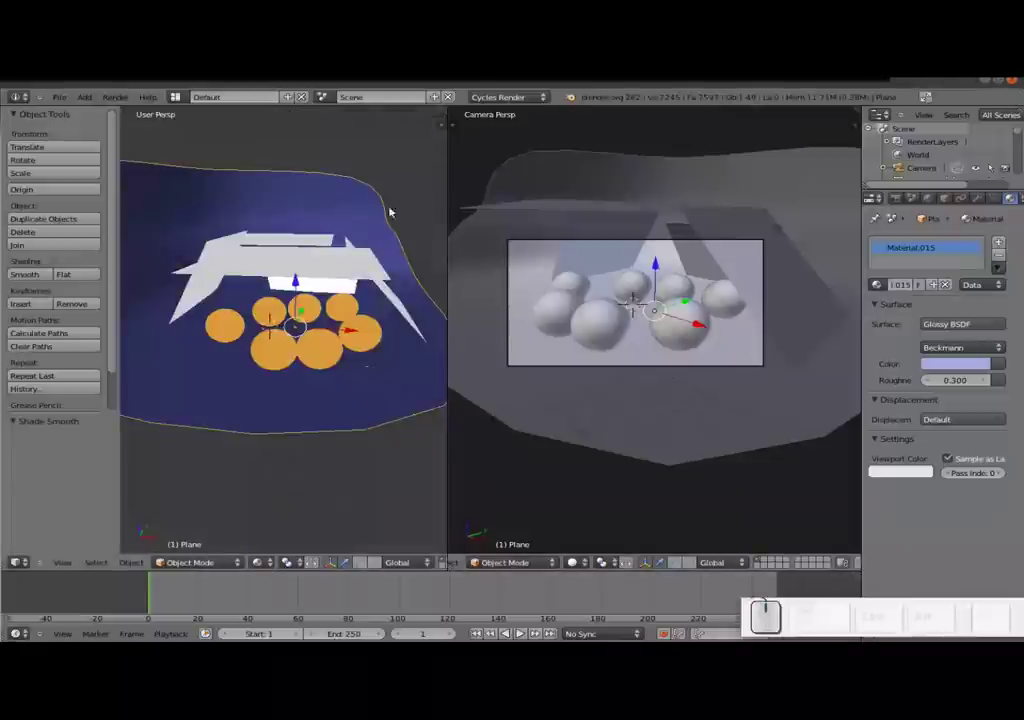
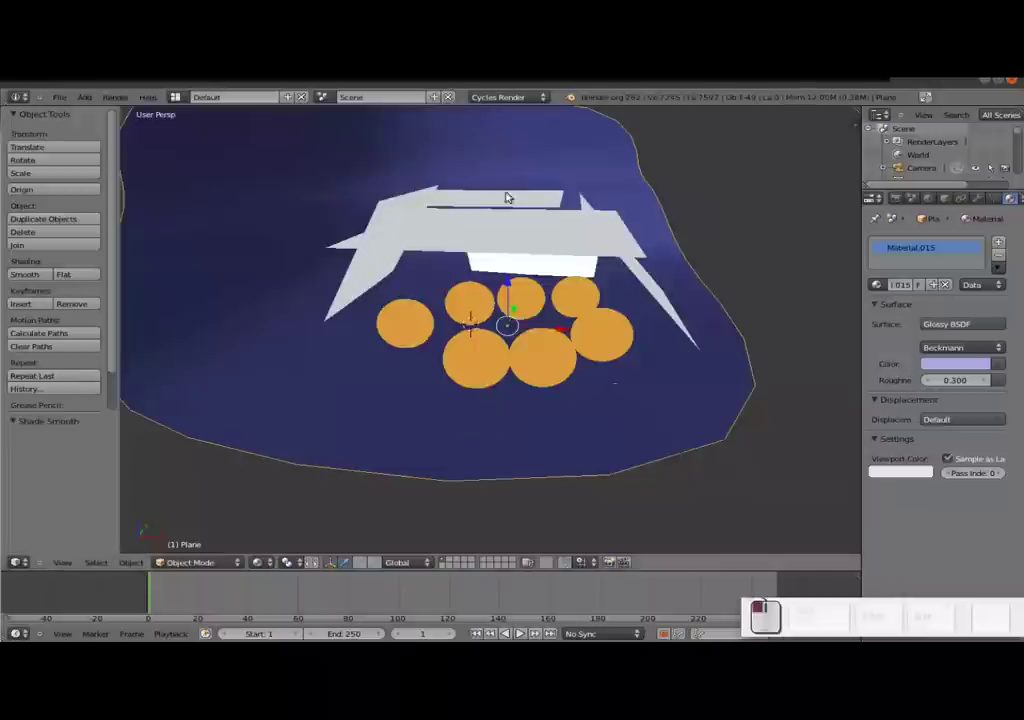
# - Orbit around the balls and backdrop, then return to the scene camera view
pyautogui.moveTo(695, 326); pyautogui.dragTo(455, 313)
pyautogui.scroll(-3)
pyautogui.middleClick(379, 334)
pyautogui.middleClick(446, 379)
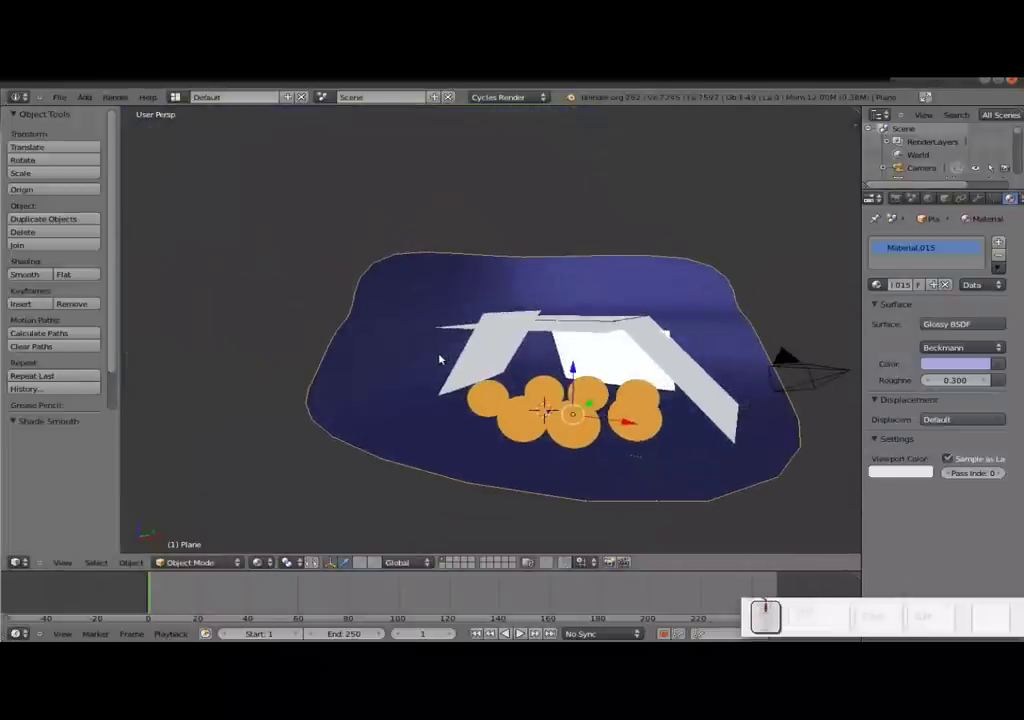
pyautogui.press('KP_0')
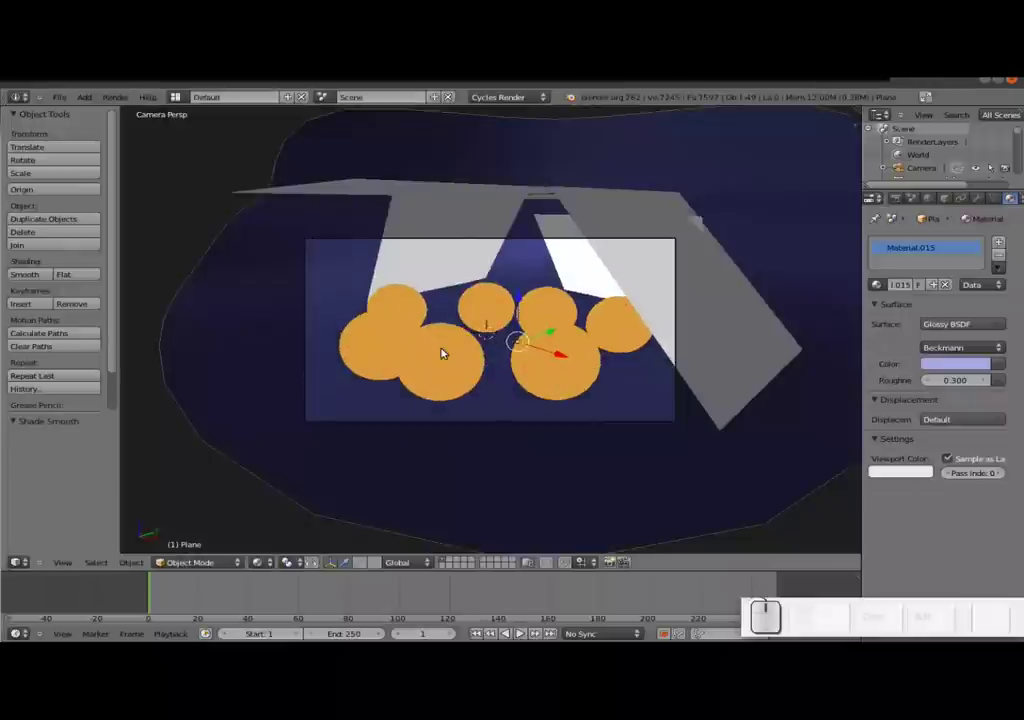
pyautogui.press('F12')
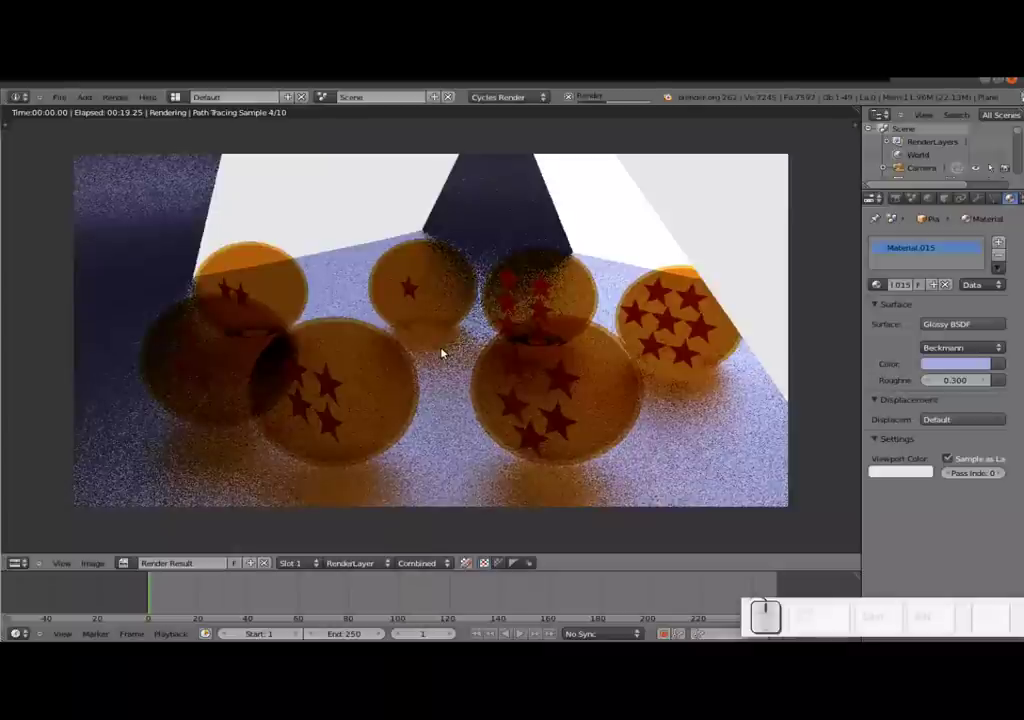
pyautogui.press('Escape')
pyautogui.press('Escape')
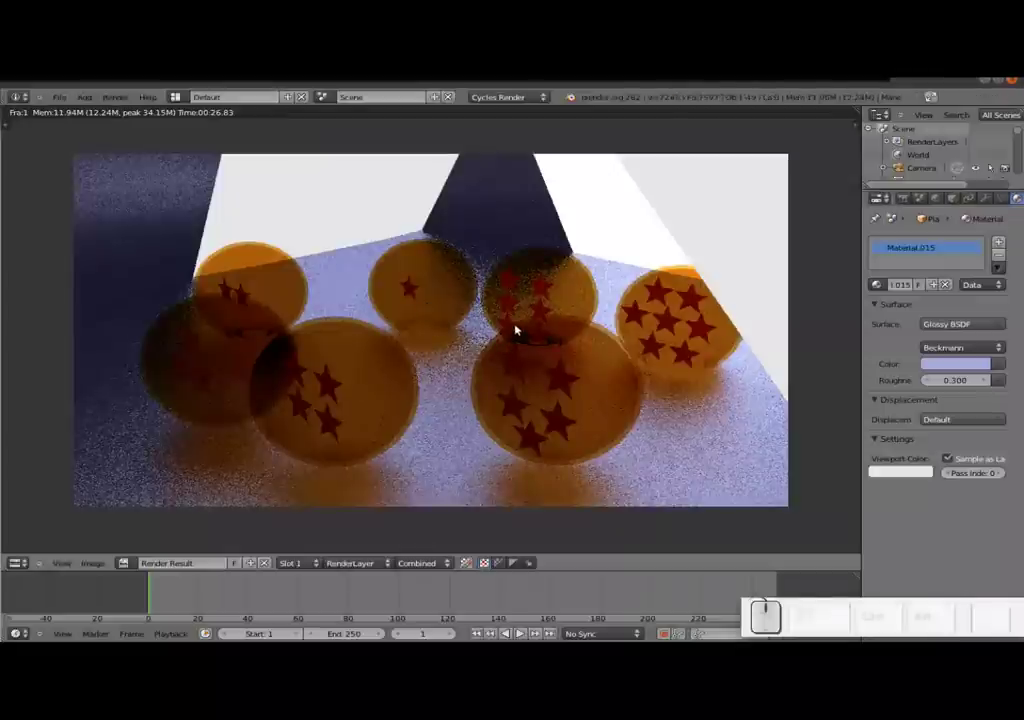
pyautogui.press('Escape')
# - Select an emissive plane and browse its Object, Scene and Render property panels
pyautogui.rightClick(471, 261)
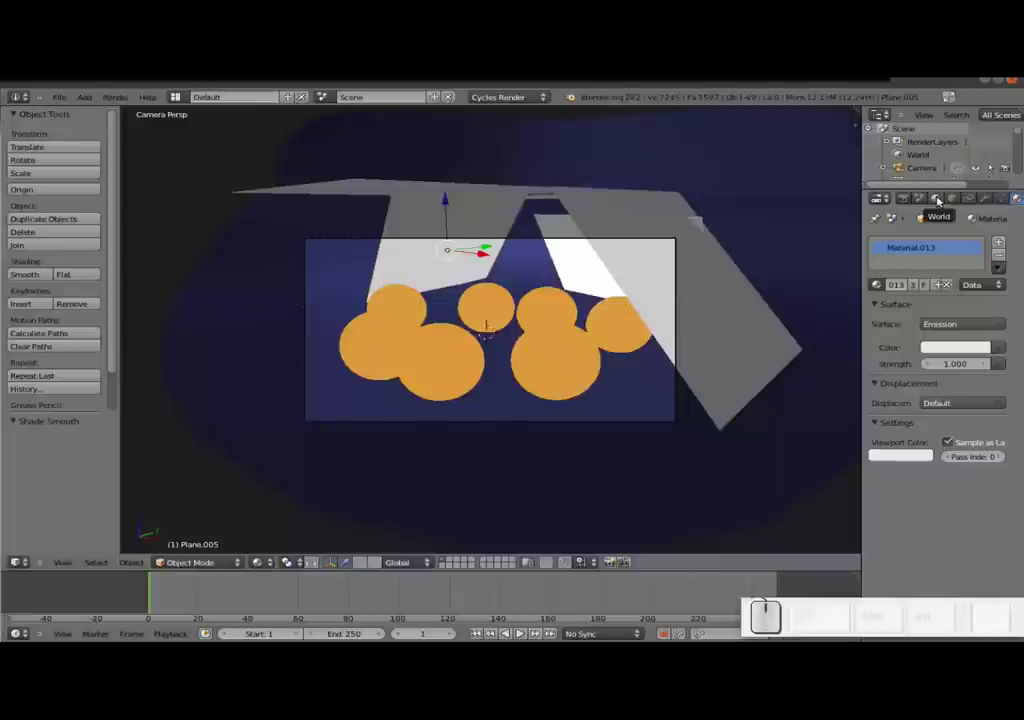
pyautogui.click(962, 200)
pyautogui.scroll(-3)
pyautogui.scroll(-3)
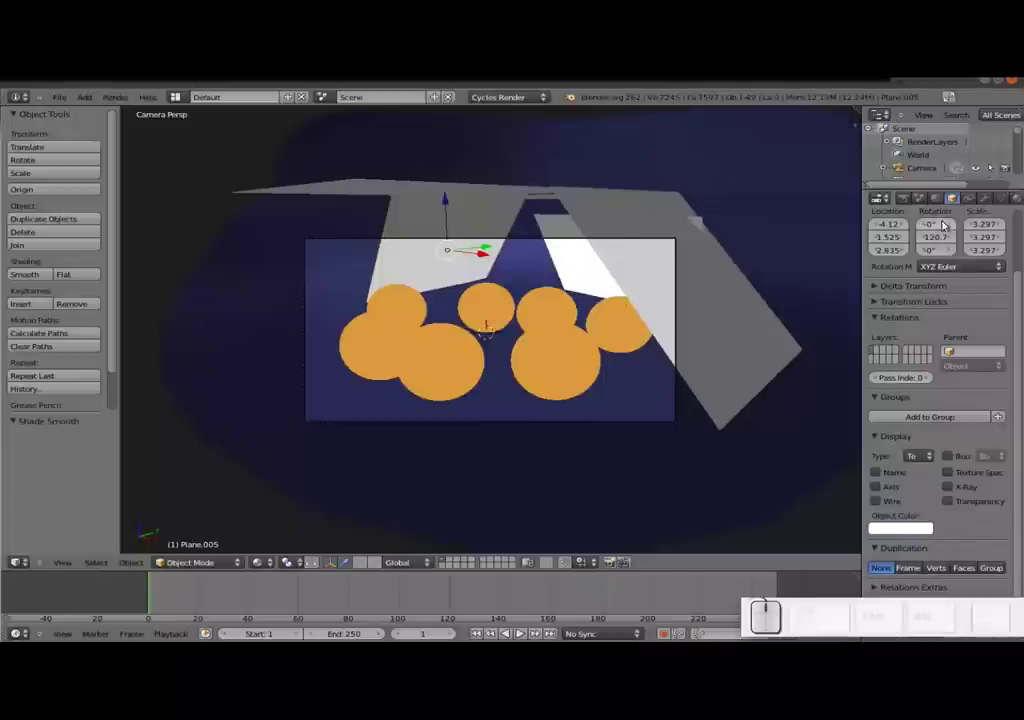
pyautogui.click(923, 199)
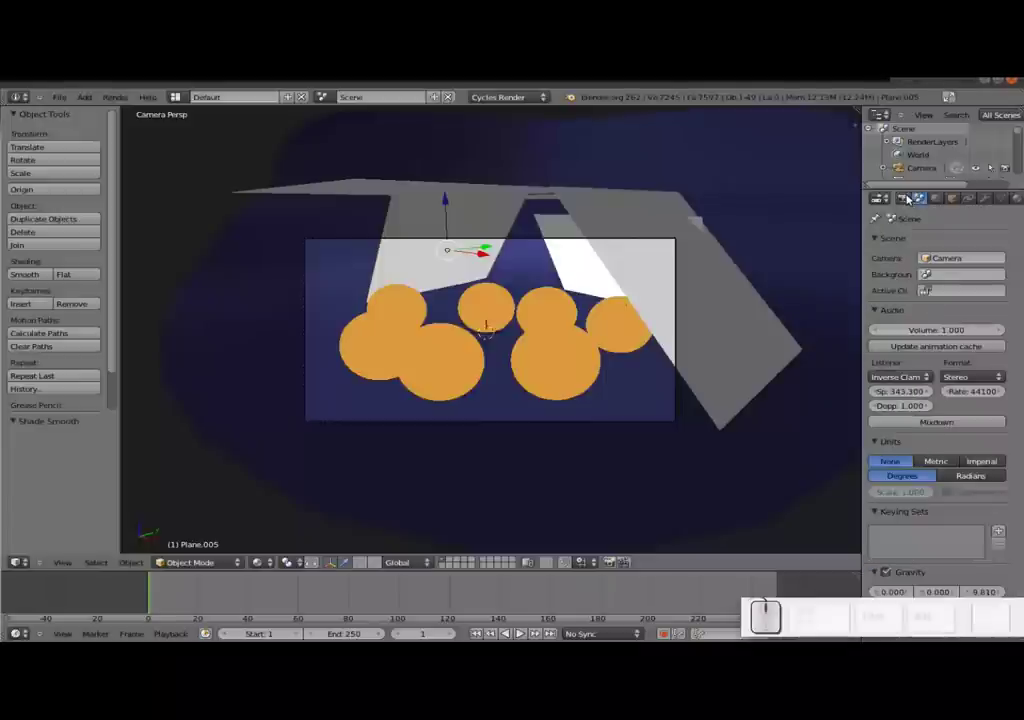
pyautogui.click(913, 198)
pyautogui.scroll(-3)
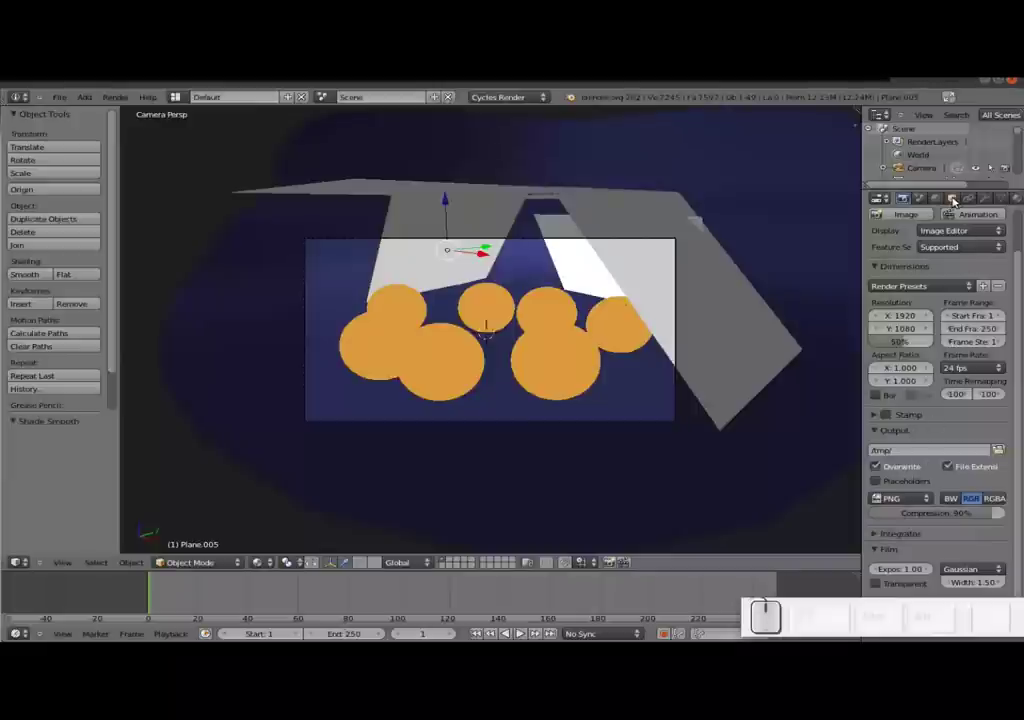
# - Return to the plane's Object settings, start a render and select the curved blue backdrop
pyautogui.click(959, 198)
pyautogui.scroll(3)
pyautogui.scroll(-3)
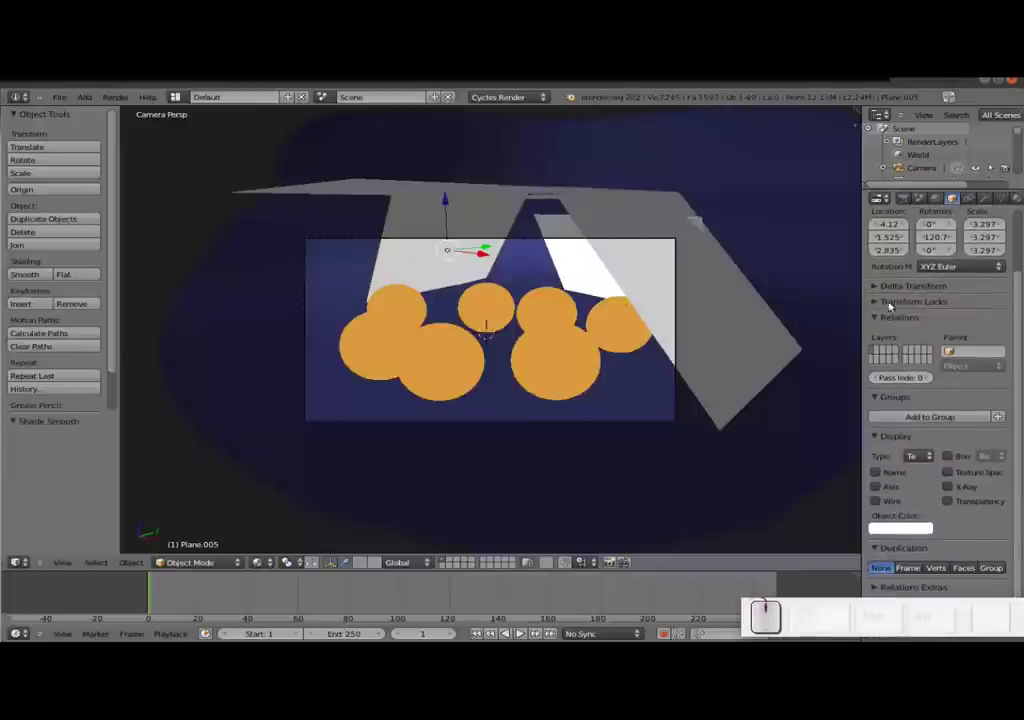
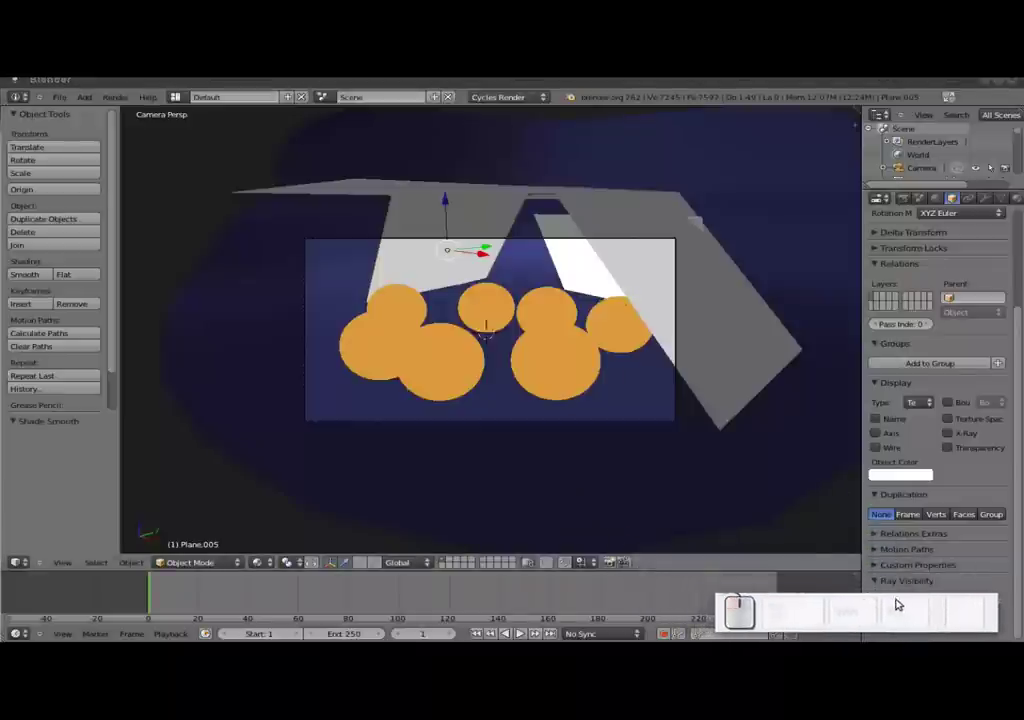
pyautogui.press('F12')
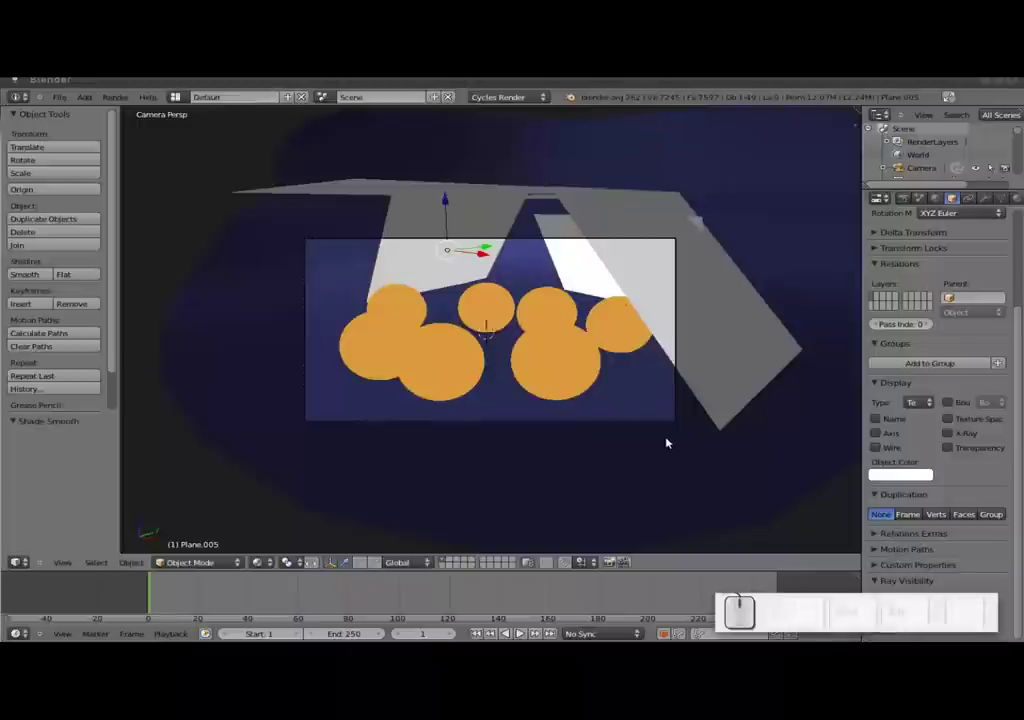
pyautogui.rightClick(782, 307)
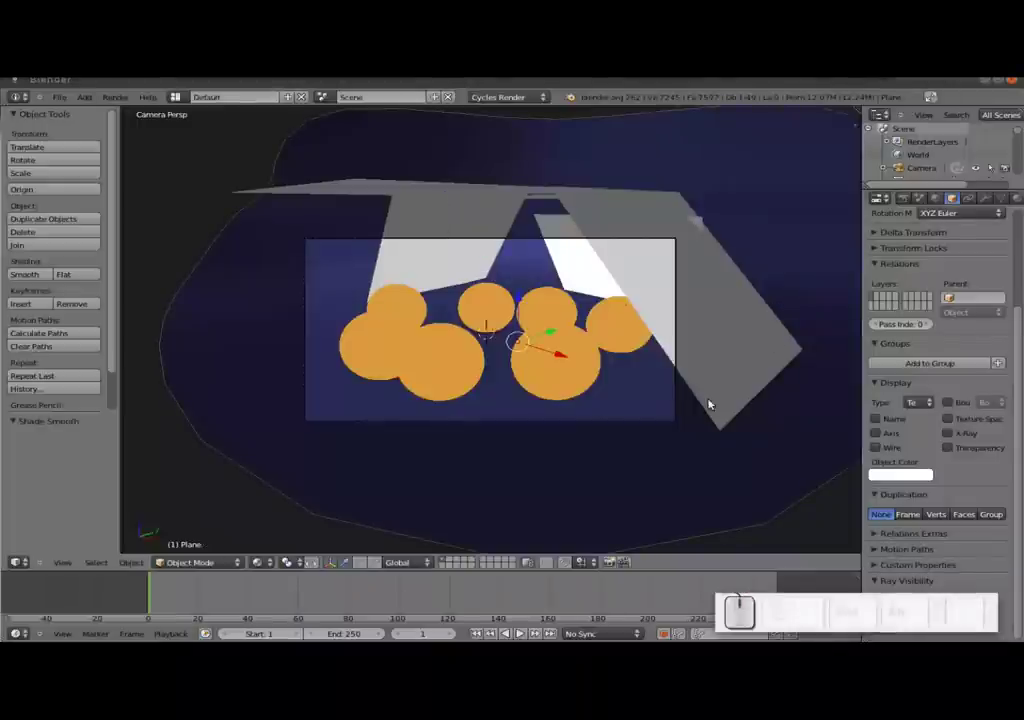
pyautogui.press('F12')
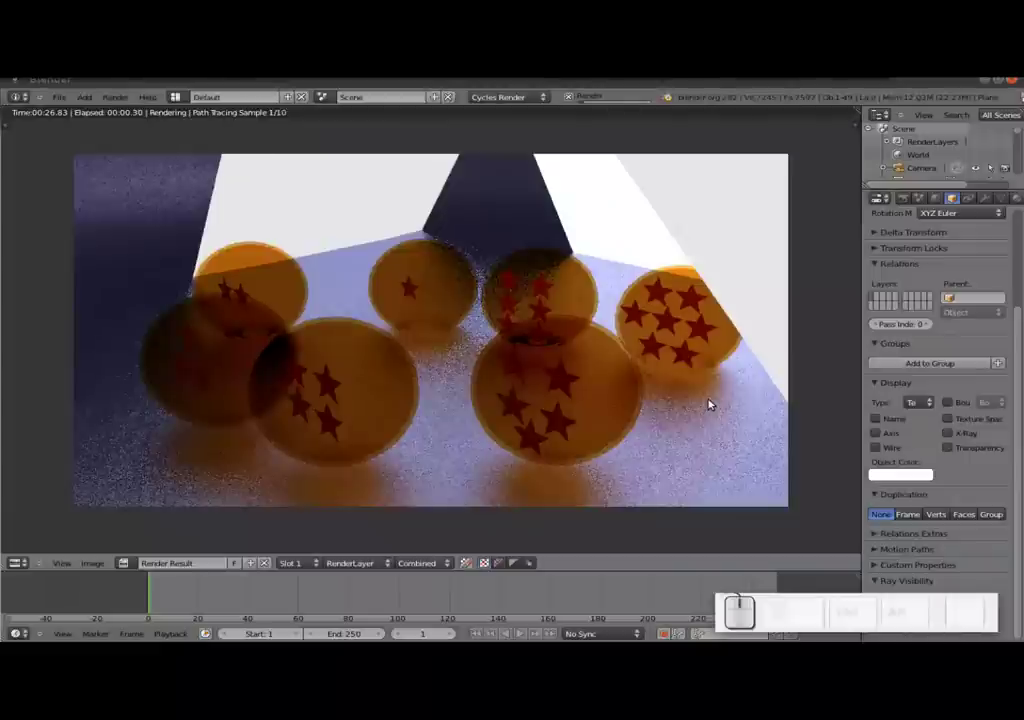
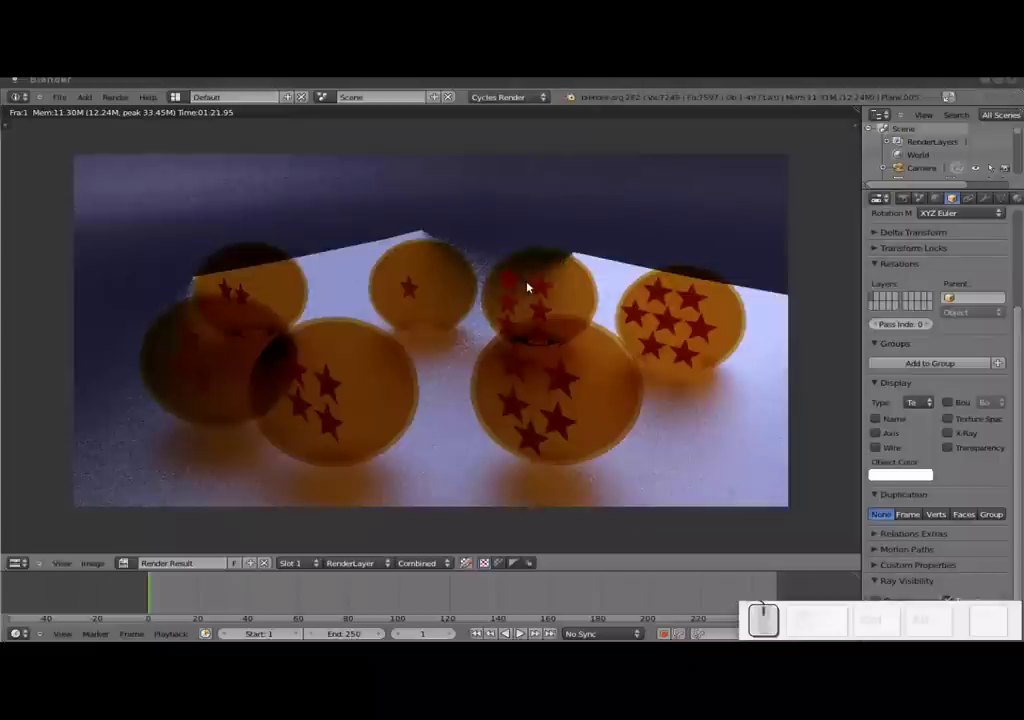
pyautogui.press('Escape')
pyautogui.press('Escape')
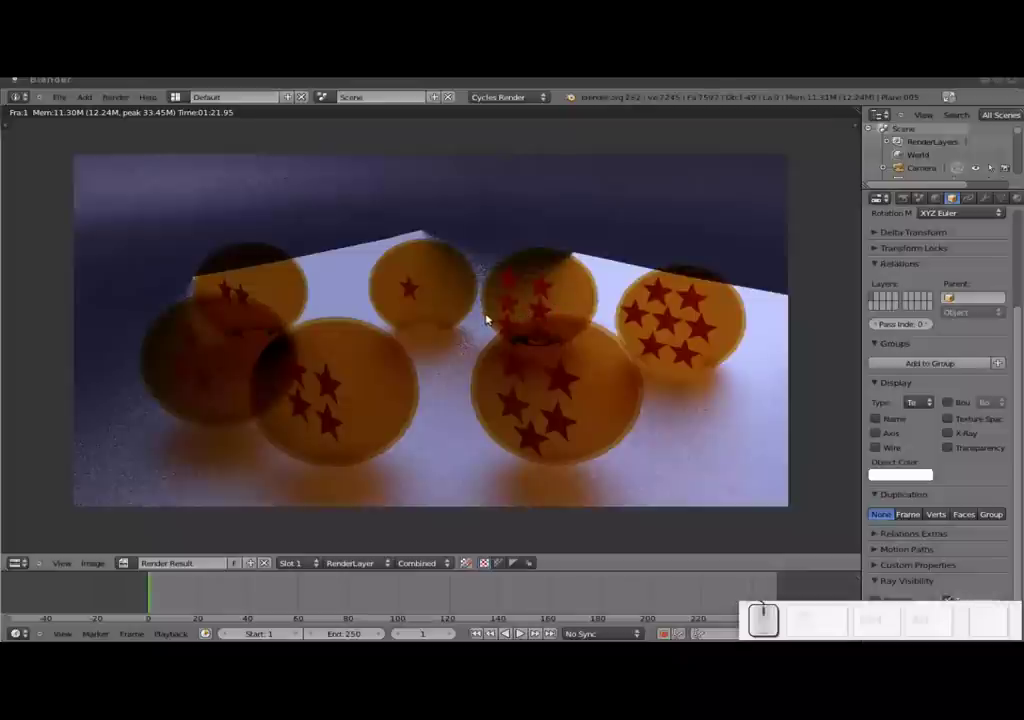
pyautogui.press('Escape')
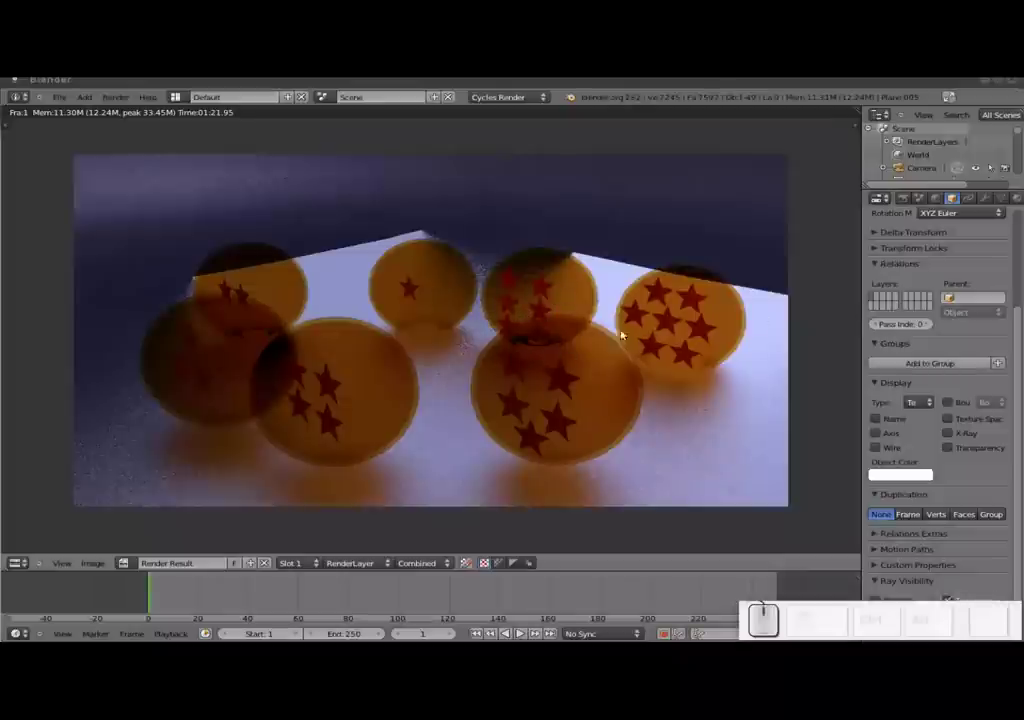
pyautogui.press('Escape')
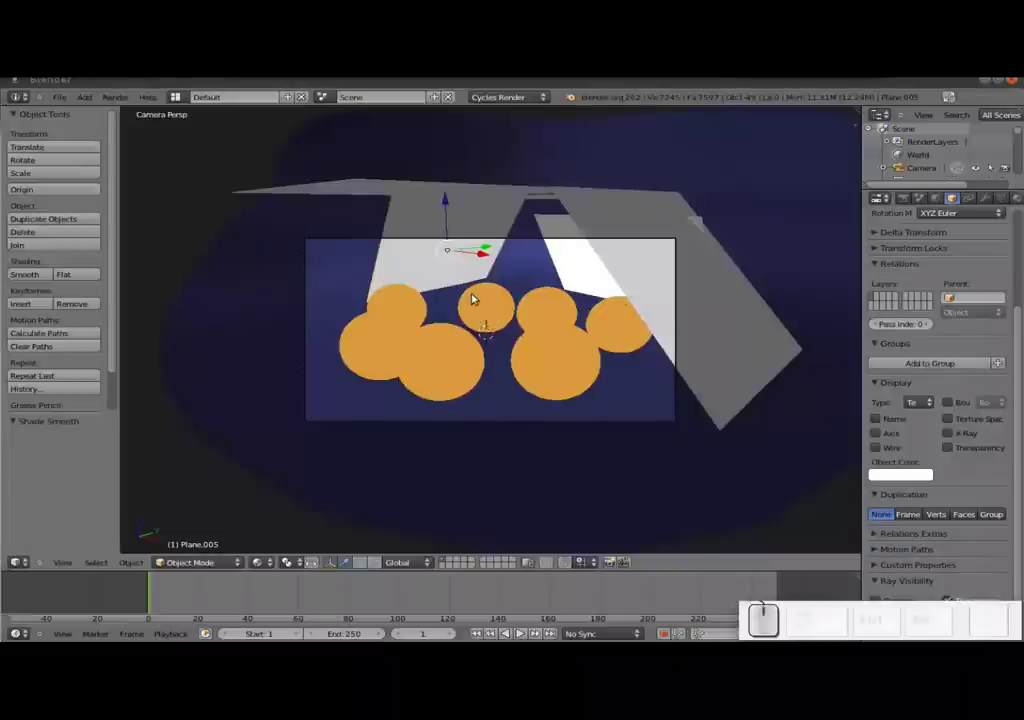
pyautogui.press('KP_0')
# - Stretch the selected light plane along X while viewing the planes from above
pyautogui.moveTo(624, 288); pyautogui.dragTo(589, 352)
pyautogui.middleClick(619, 351)
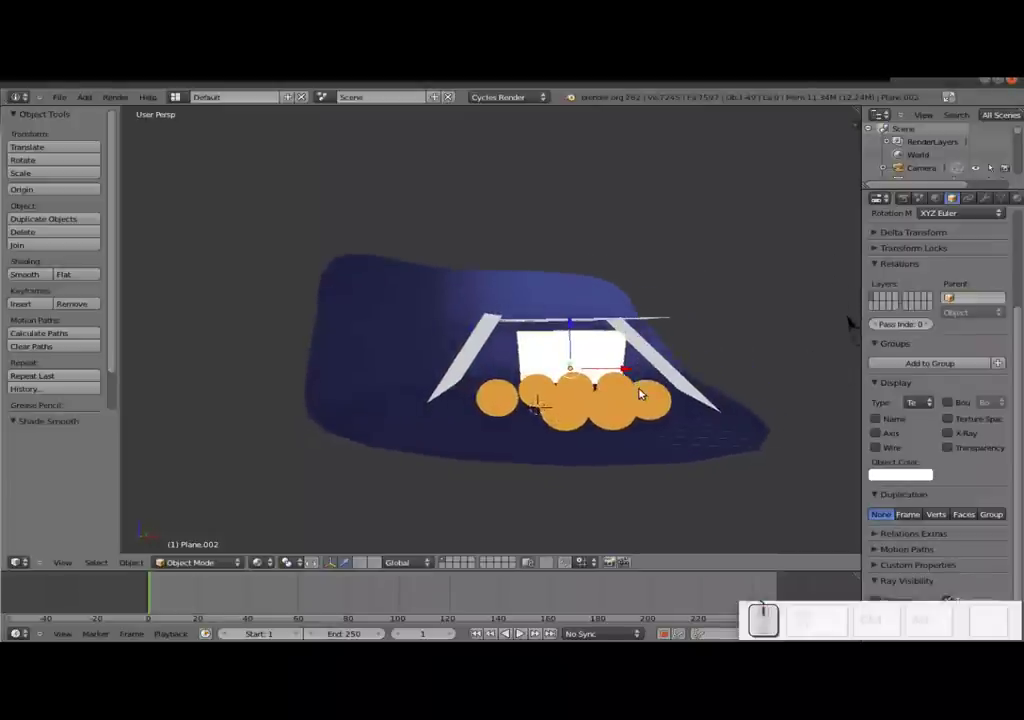
pyautogui.press('s')
pyautogui.press('x')
pyautogui.click(740, 406)
pyautogui.moveTo(668, 375); pyautogui.dragTo(674, 446)
pyautogui.moveTo(674, 446); pyautogui.dragTo(487, 341)
# - Move a light plane further back and enlarge it along Y
pyautogui.rightClick(487, 341)
pyautogui.middleClick(570, 365)
pyautogui.moveTo(582, 366); pyautogui.dragTo(565, 368)
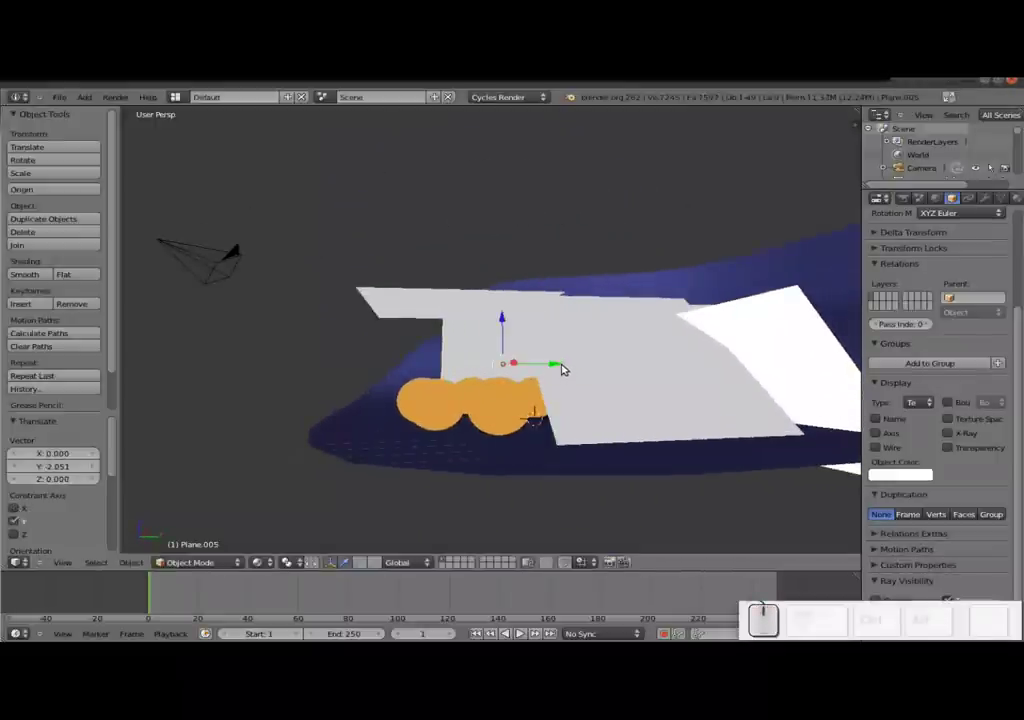
pyautogui.press('s')
pyautogui.press('y')
pyautogui.moveTo(623, 371); pyautogui.dragTo(664, 387)
# - Enlarge another emissive plane along Y
pyautogui.rightClick(622, 388)
pyautogui.moveTo(680, 358); pyautogui.dragTo(639, 377)
pyautogui.press('s')
pyautogui.press('y')
pyautogui.click(712, 389)
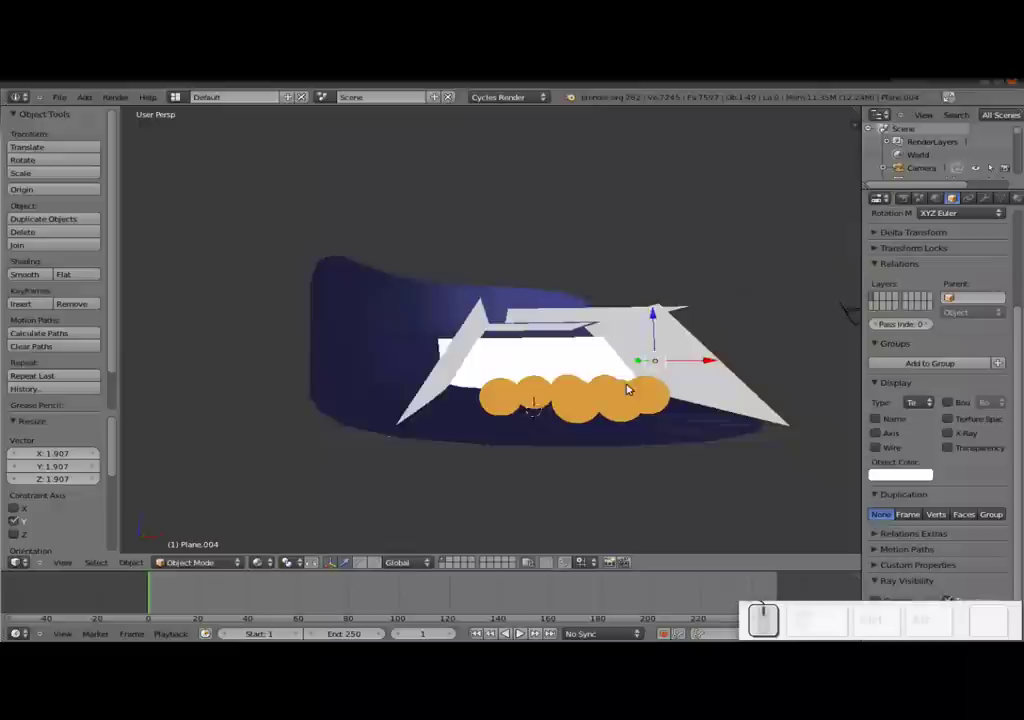
# - Scale up two more emissive planes, the last to about 1.3
pyautogui.rightClick(575, 388)
pyautogui.moveTo(613, 368); pyautogui.dragTo(602, 378)
pyautogui.press('s')
pyautogui.moveTo(631, 389); pyautogui.dragTo(643, 309)
pyautogui.rightClick(581, 284)
pyautogui.press('s')
pyautogui.click(648, 317)
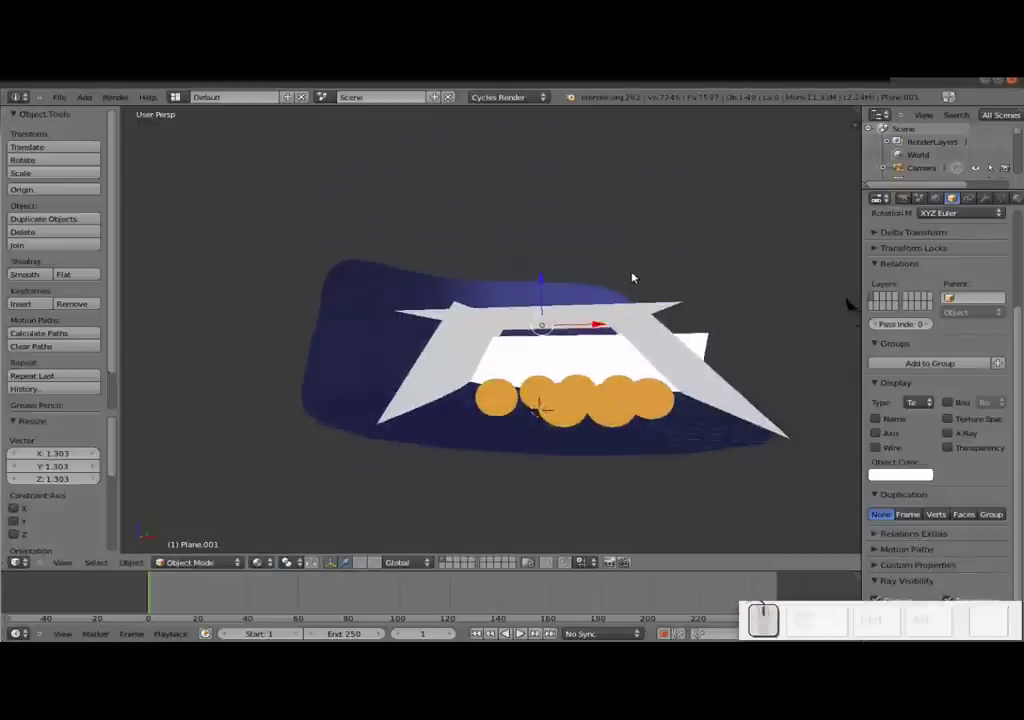
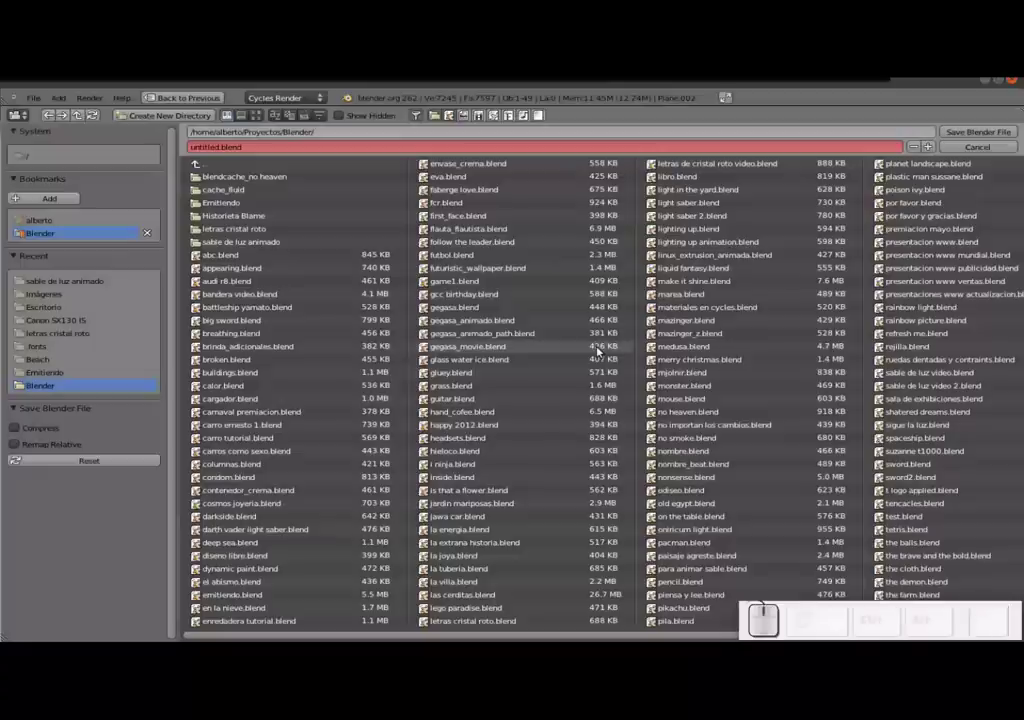
# - Save the scene as 'esfera del dragon.blend' and start a new Cycles render with F12
pyautogui.press('Escape')
pyautogui.press('ctrl+s')
pyautogui.click(392, 150)
pyautogui.press('e')
pyautogui.press('s')
pyautogui.press('f')
pyautogui.press('e')
pyautogui.press('r')
pyautogui.press('a')
pyautogui.press('space')
pyautogui.press('d')
pyautogui.press('l')
pyautogui.press('g')
pyautogui.press('r')
pyautogui.press('BackSpace')
pyautogui.press('d')
pyautogui.press('r')
pyautogui.press('a')
pyautogui.press('g')
pyautogui.press('o')
pyautogui.press('n')
pyautogui.press('Return')
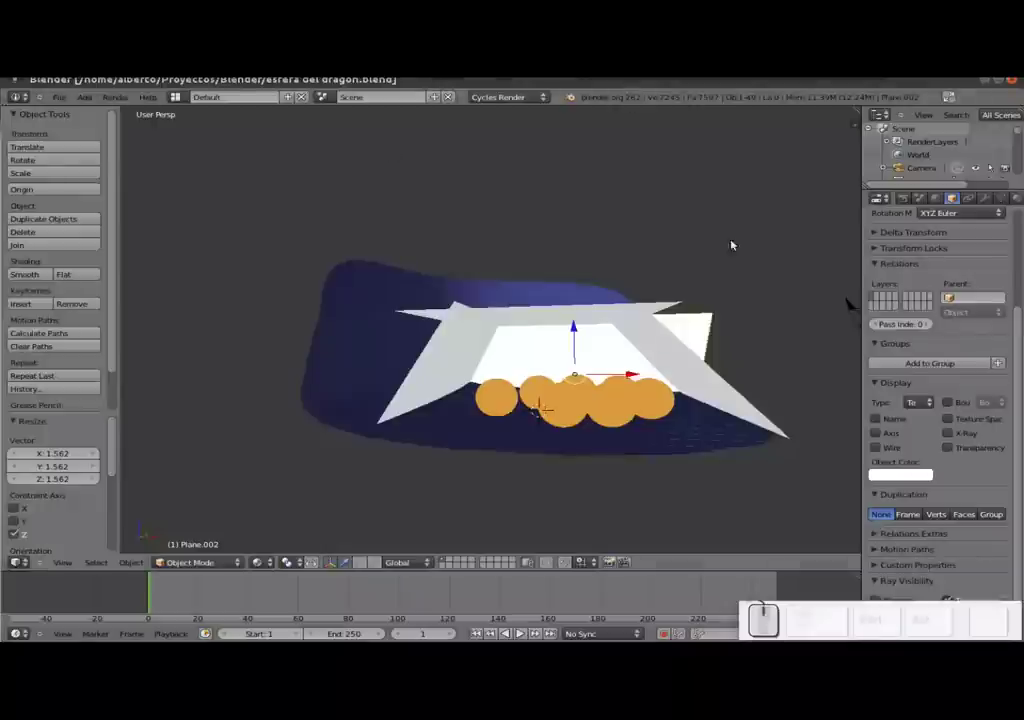
pyautogui.press('F12')
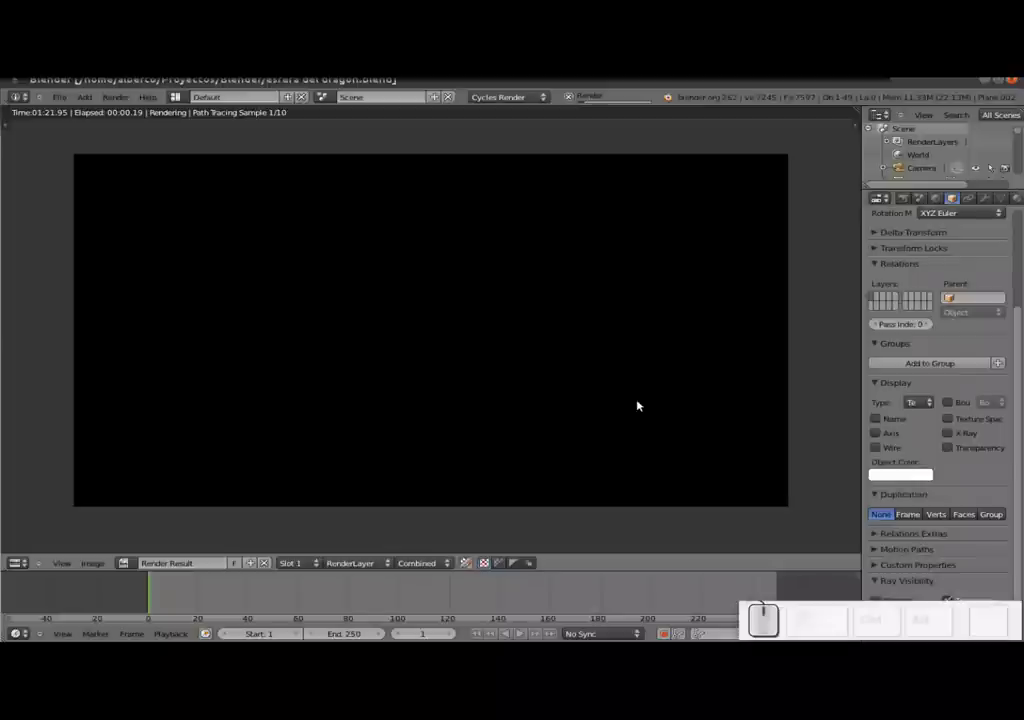